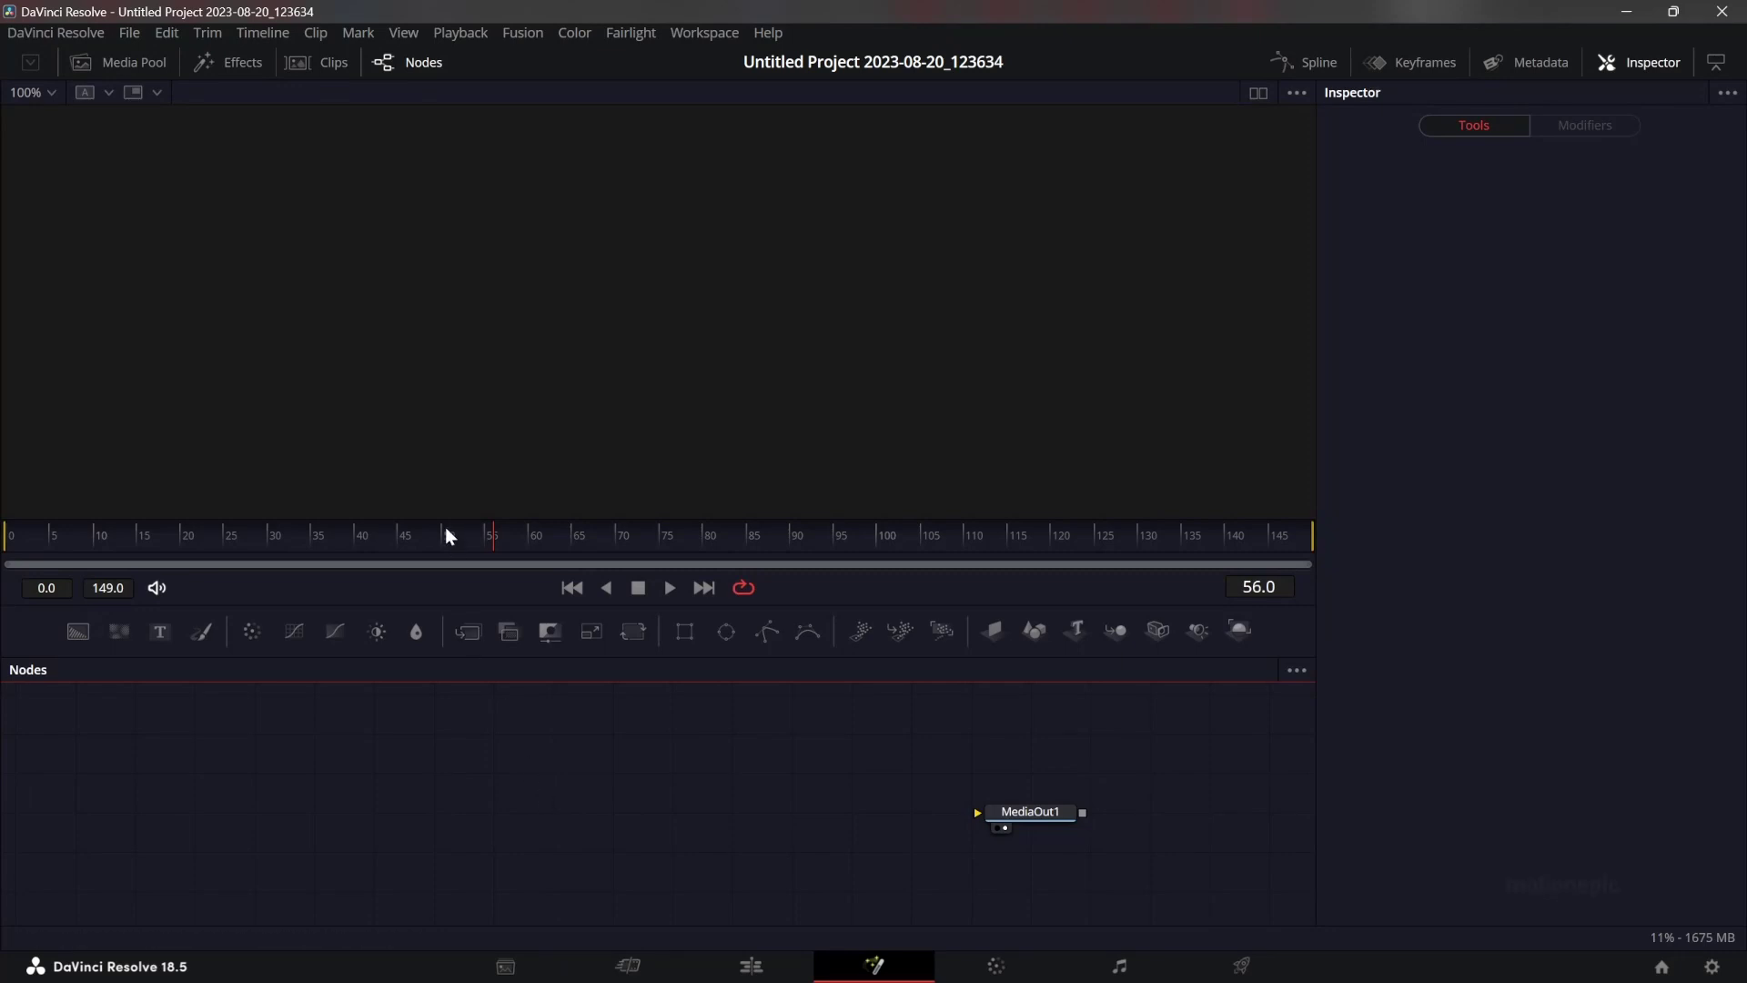
Bring Nkorea.png from the Media Pool into the node graph and fit it in the viewer.
left_click(146, 70)
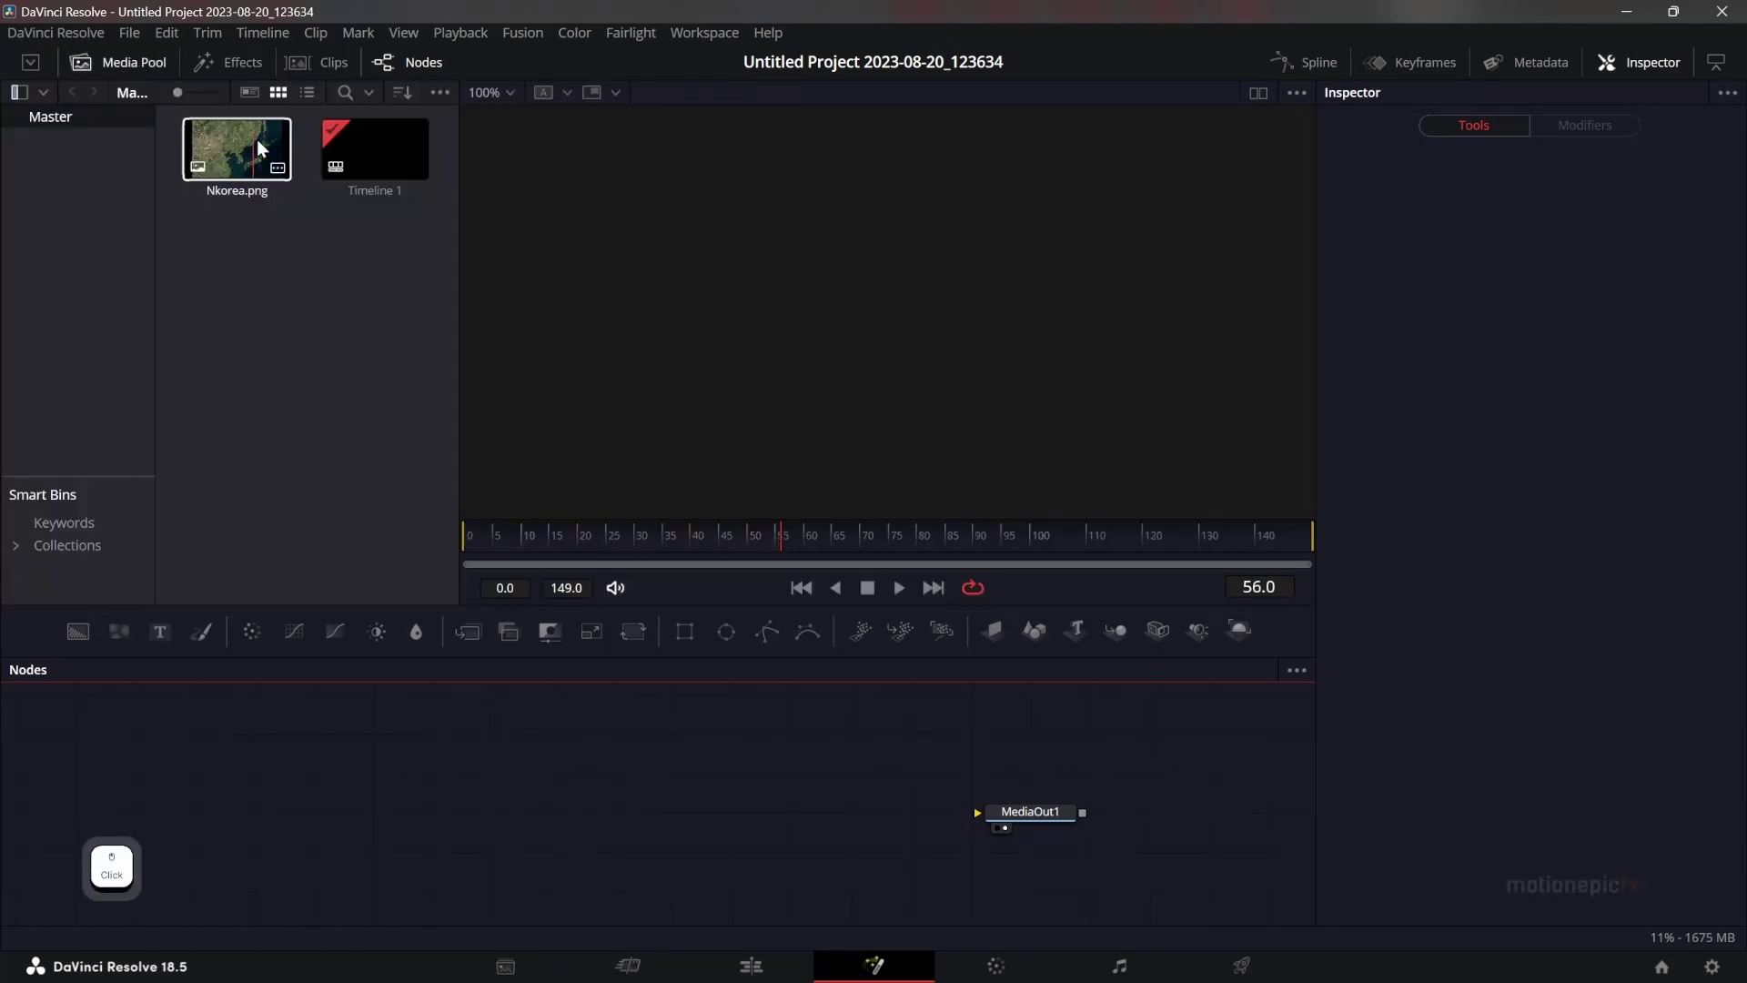
left_click(251, 153)
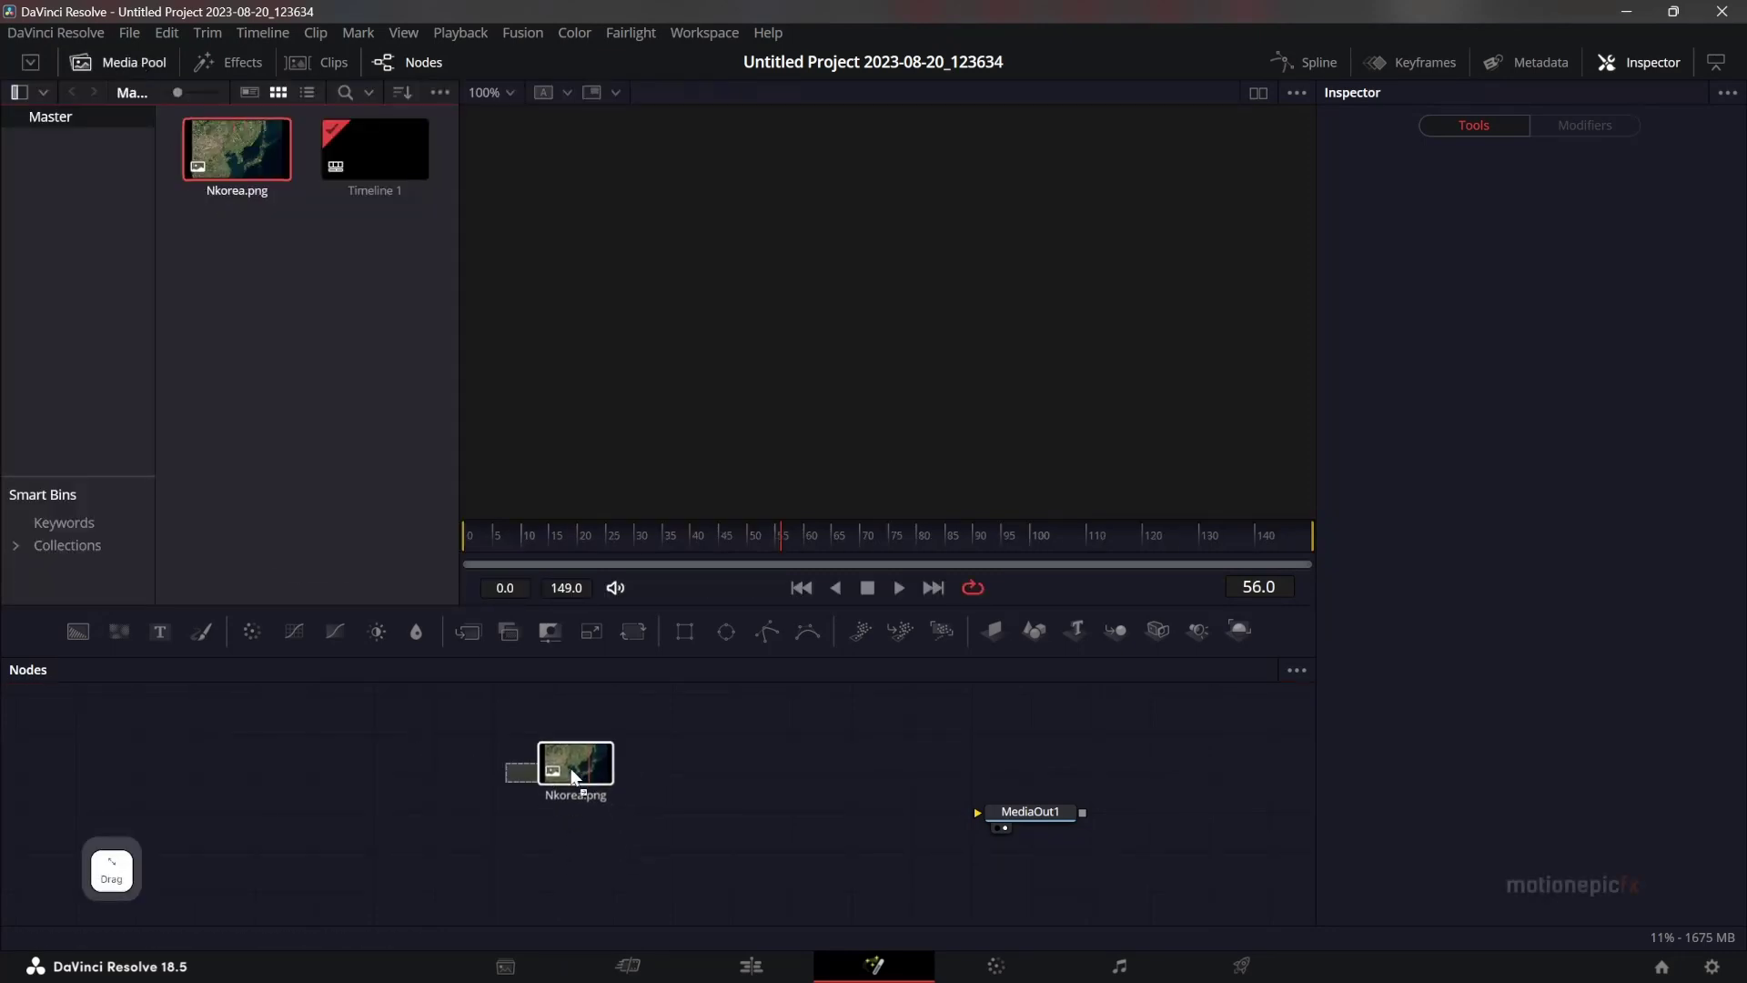
left_click(143, 69)
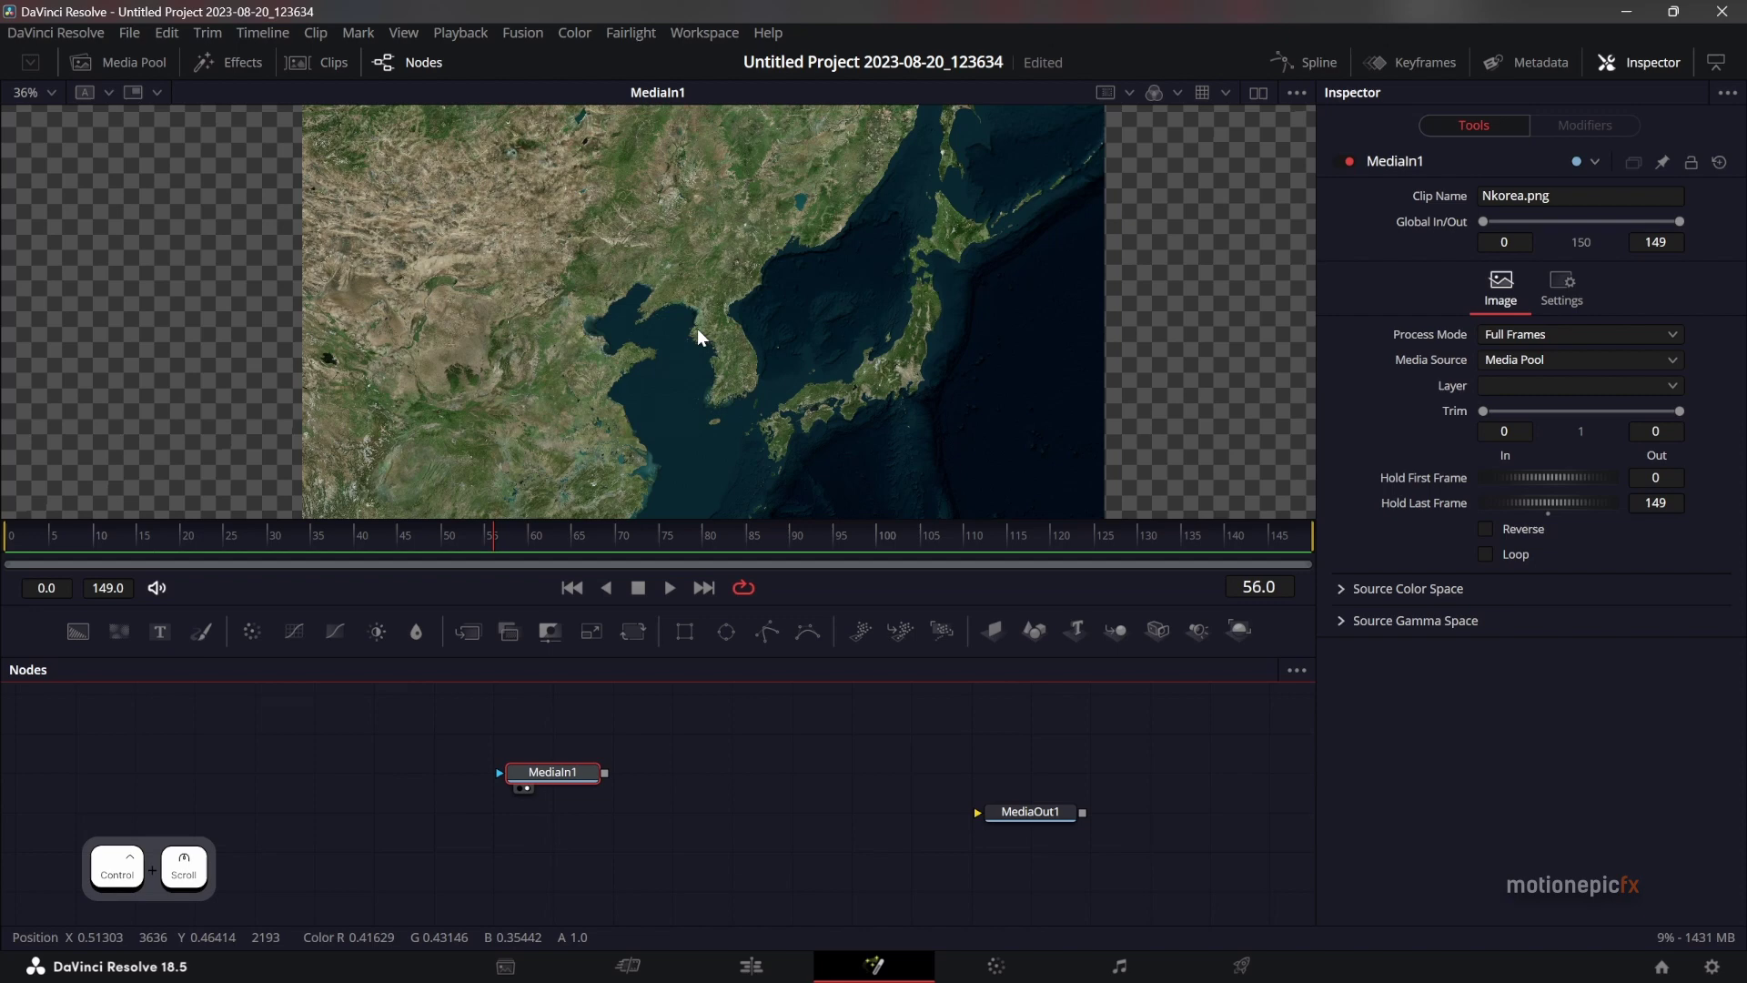
left_click(836, 246)
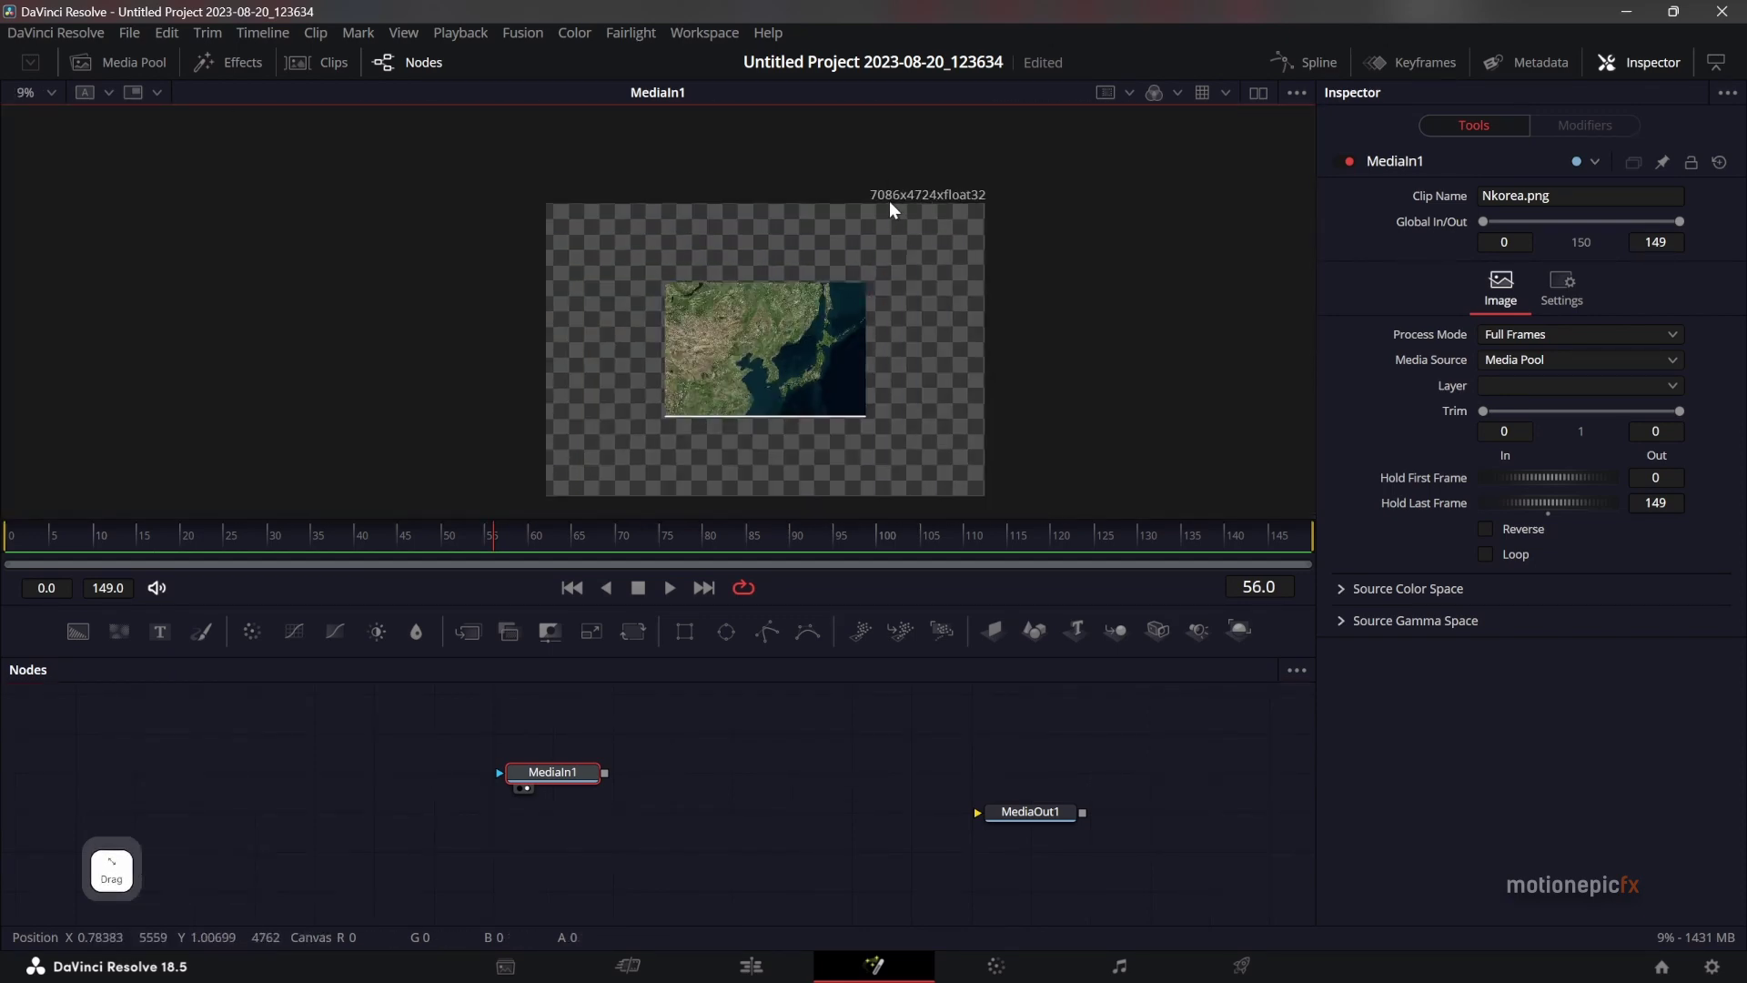
left_click(786, 363)
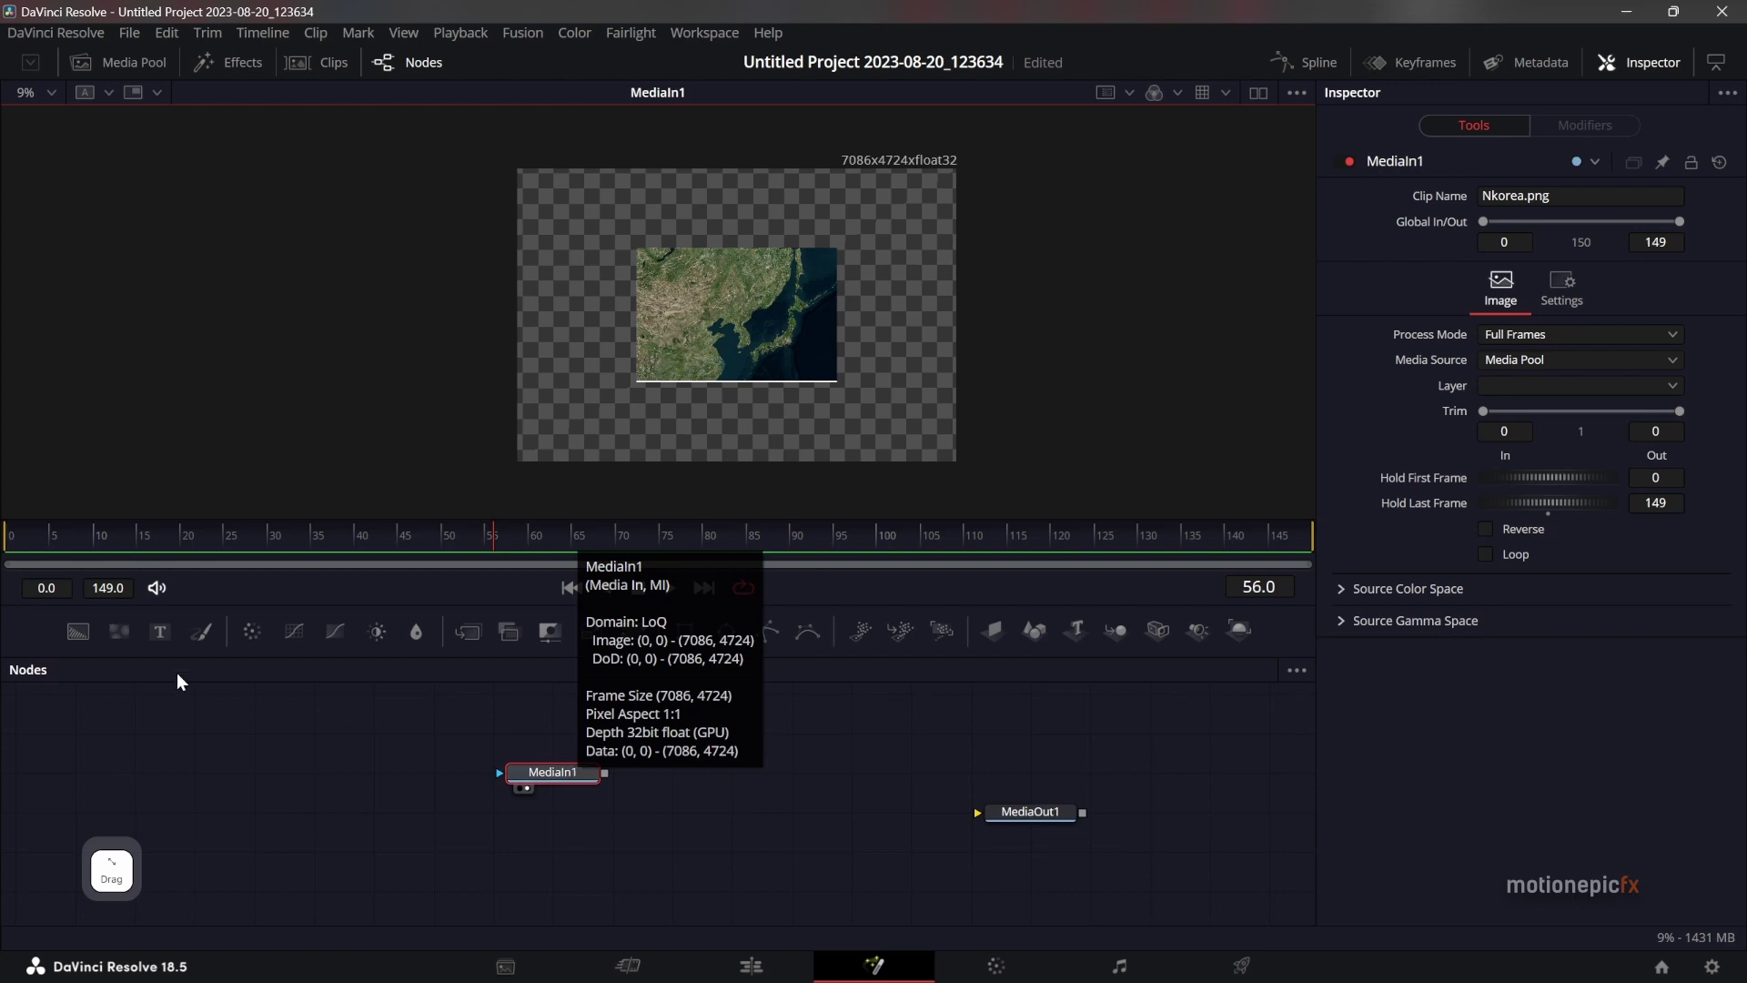
Merge the map over a 1920x1080 Background and swap Merge1's inputs so output is HD.
left_click(86, 640)
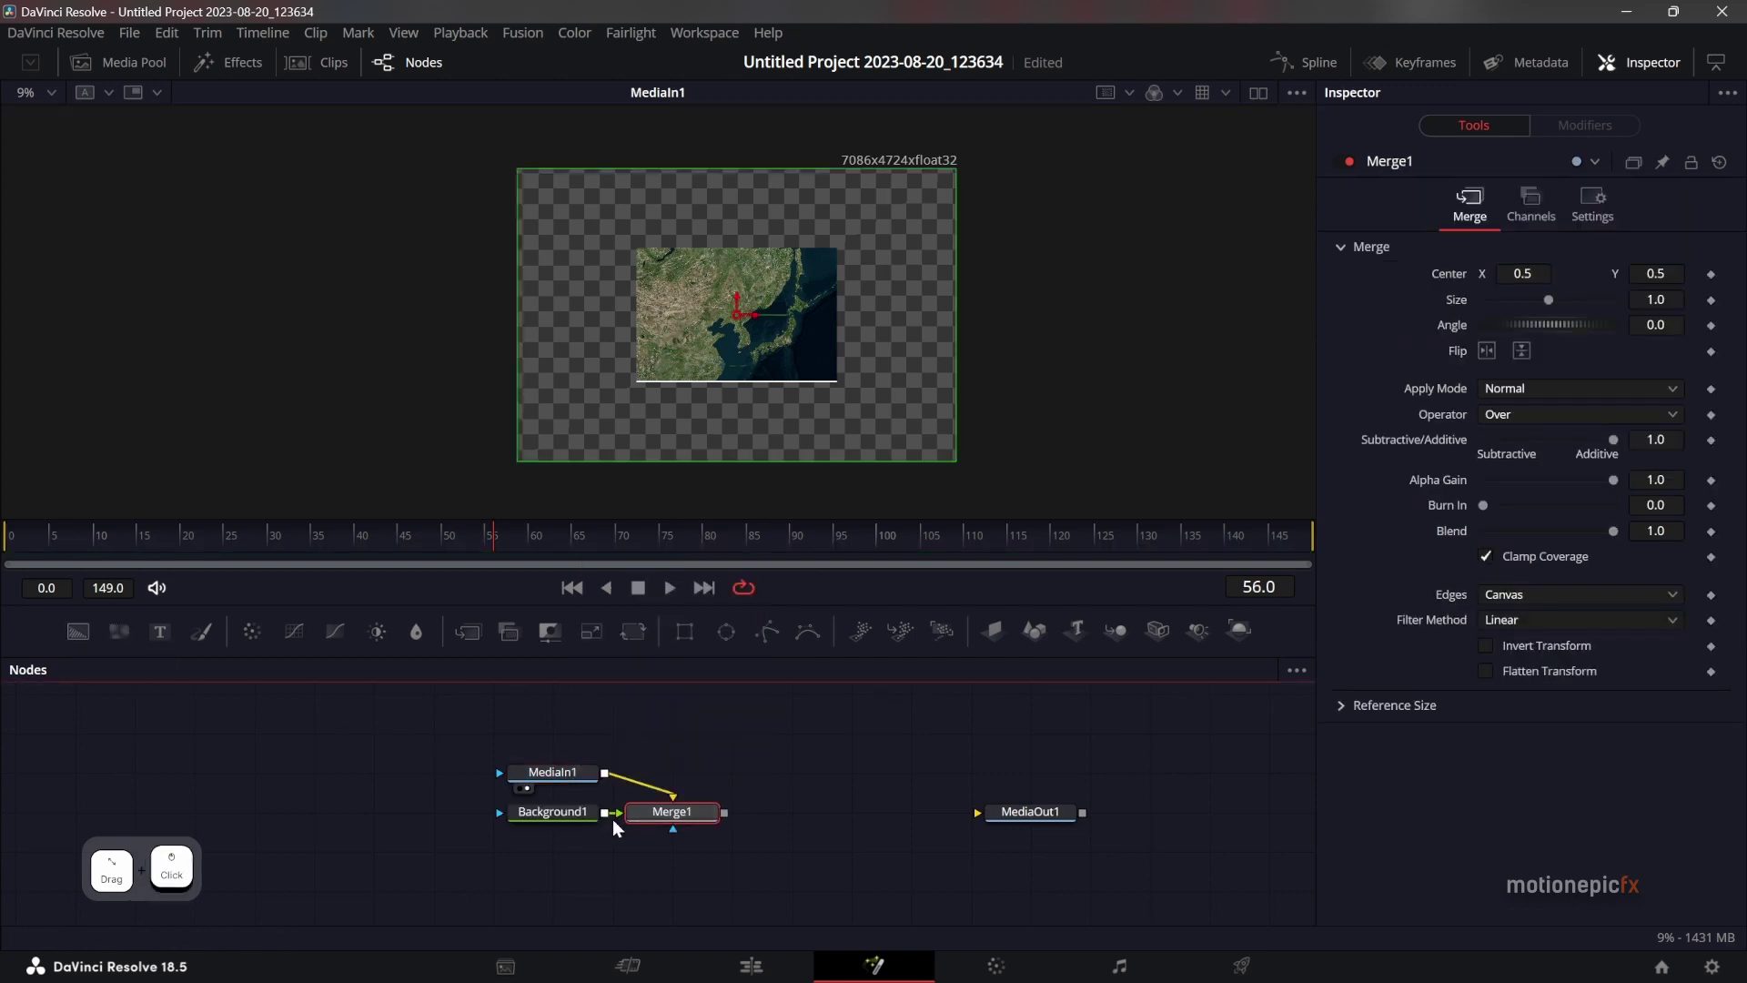
left_click(694, 822)
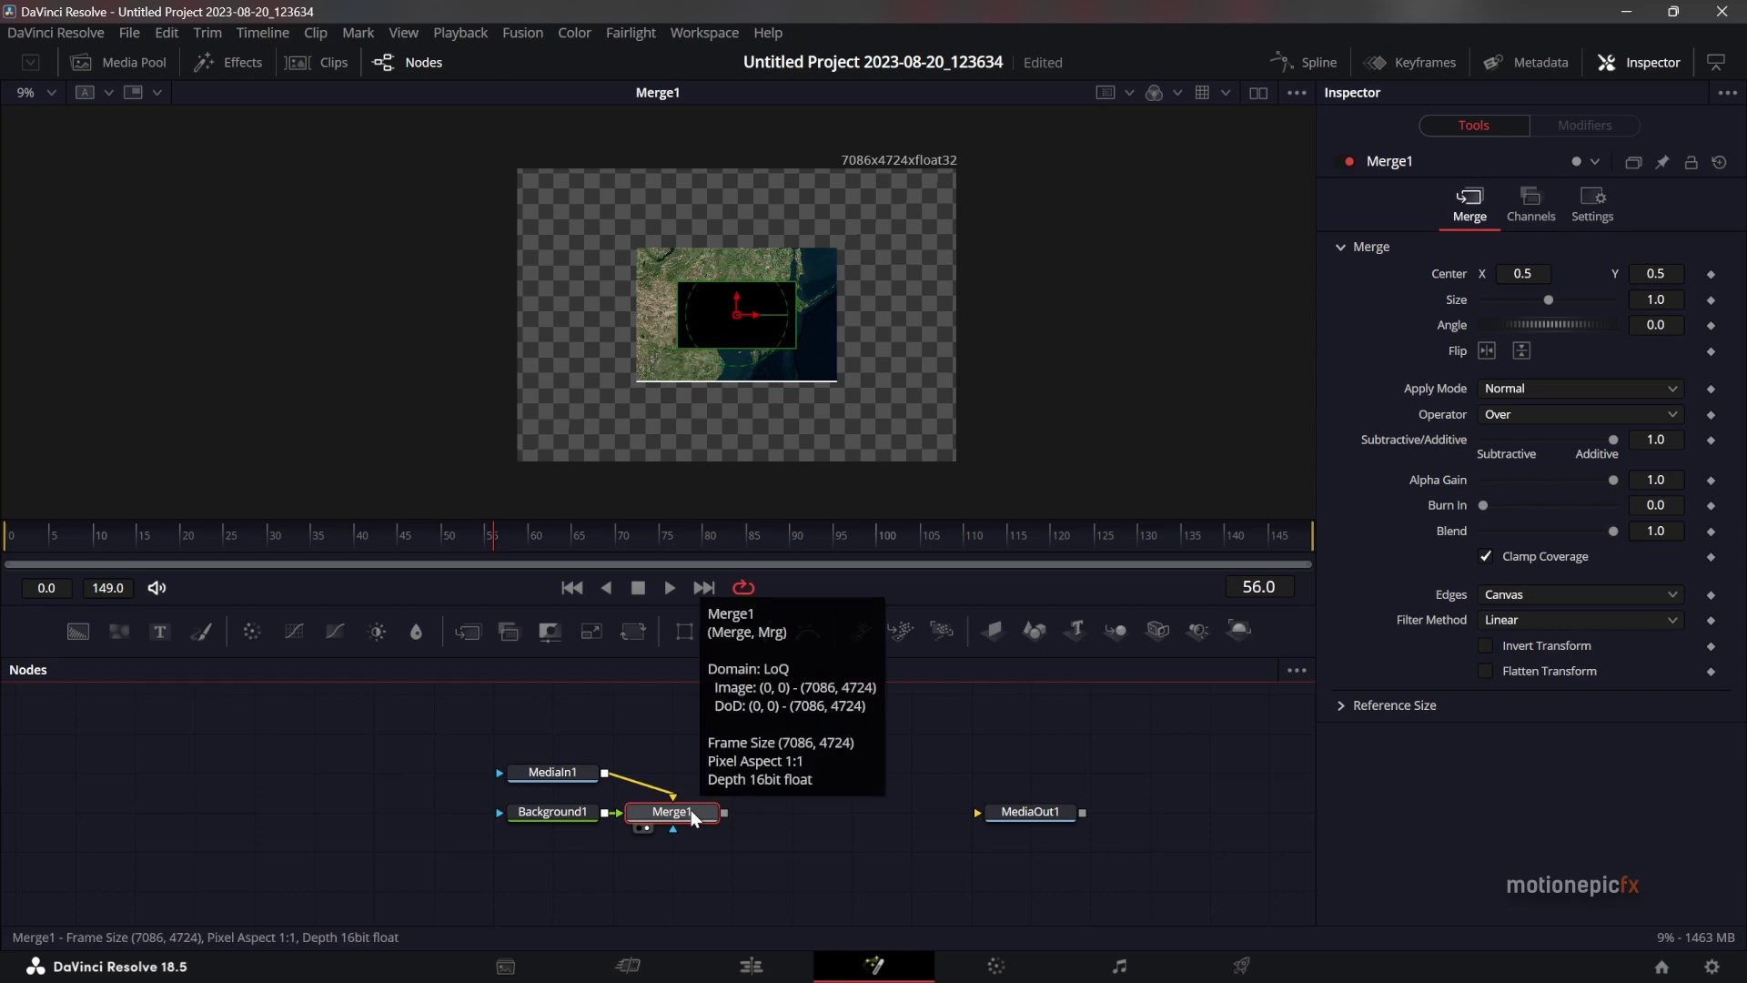
right_click(704, 816)
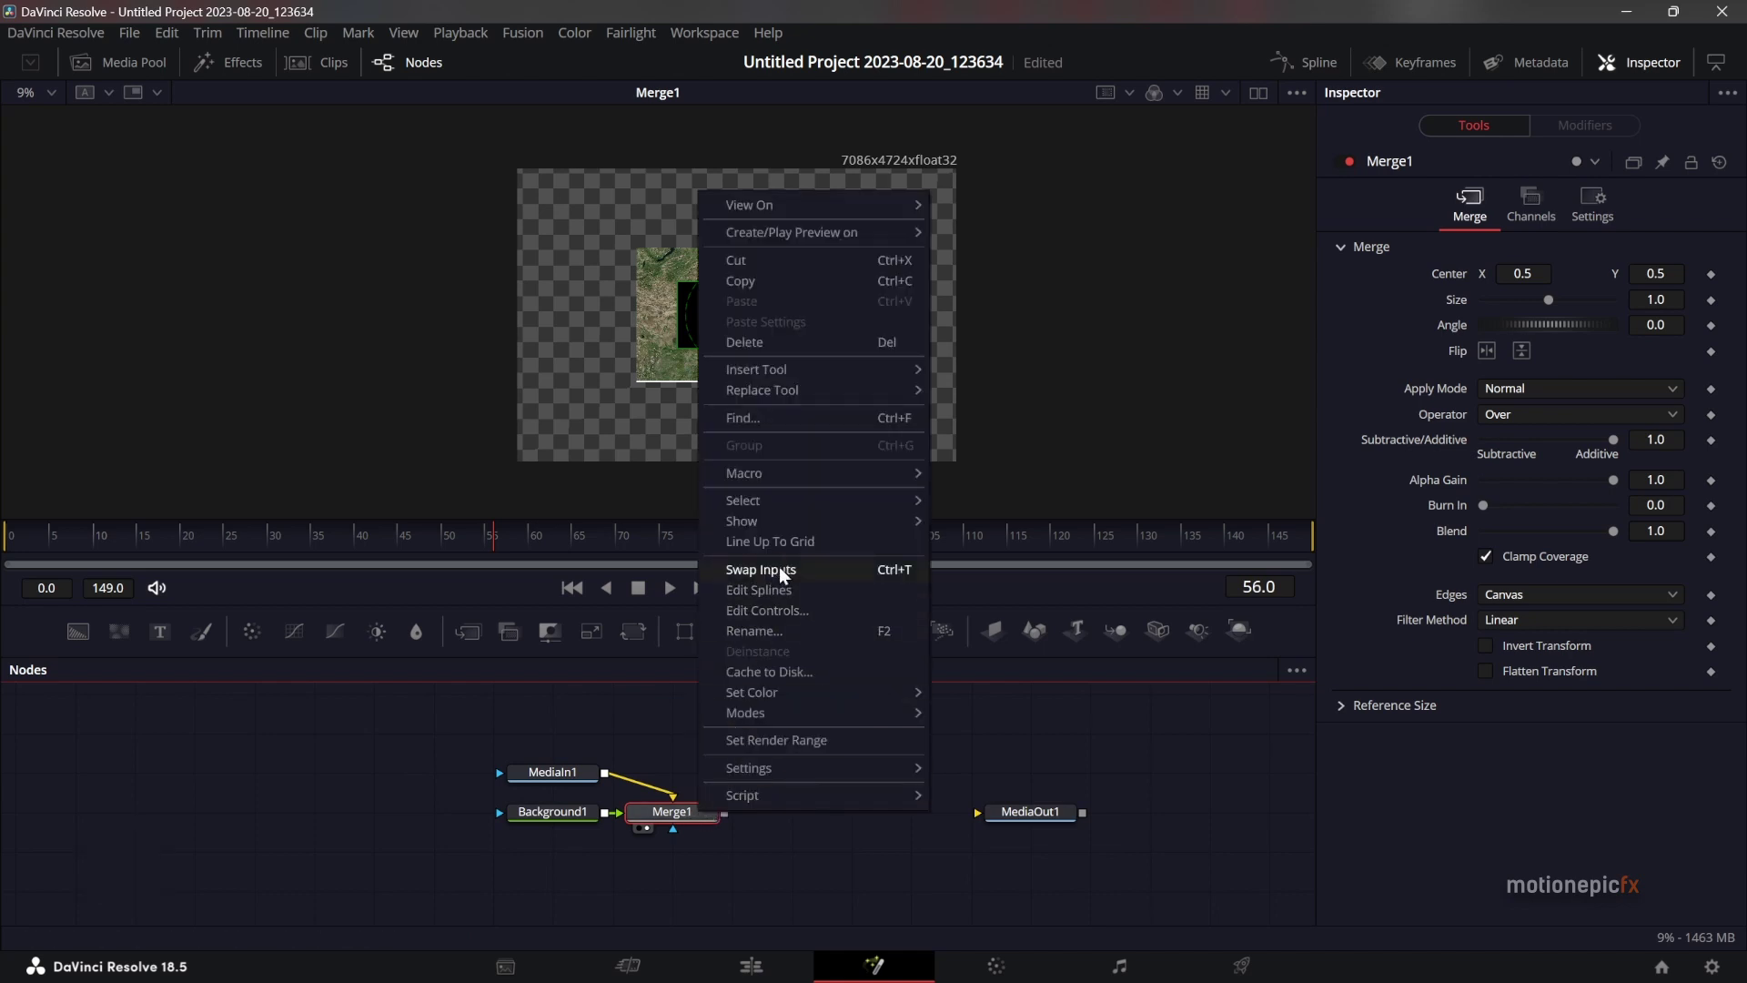
left_click(787, 575)
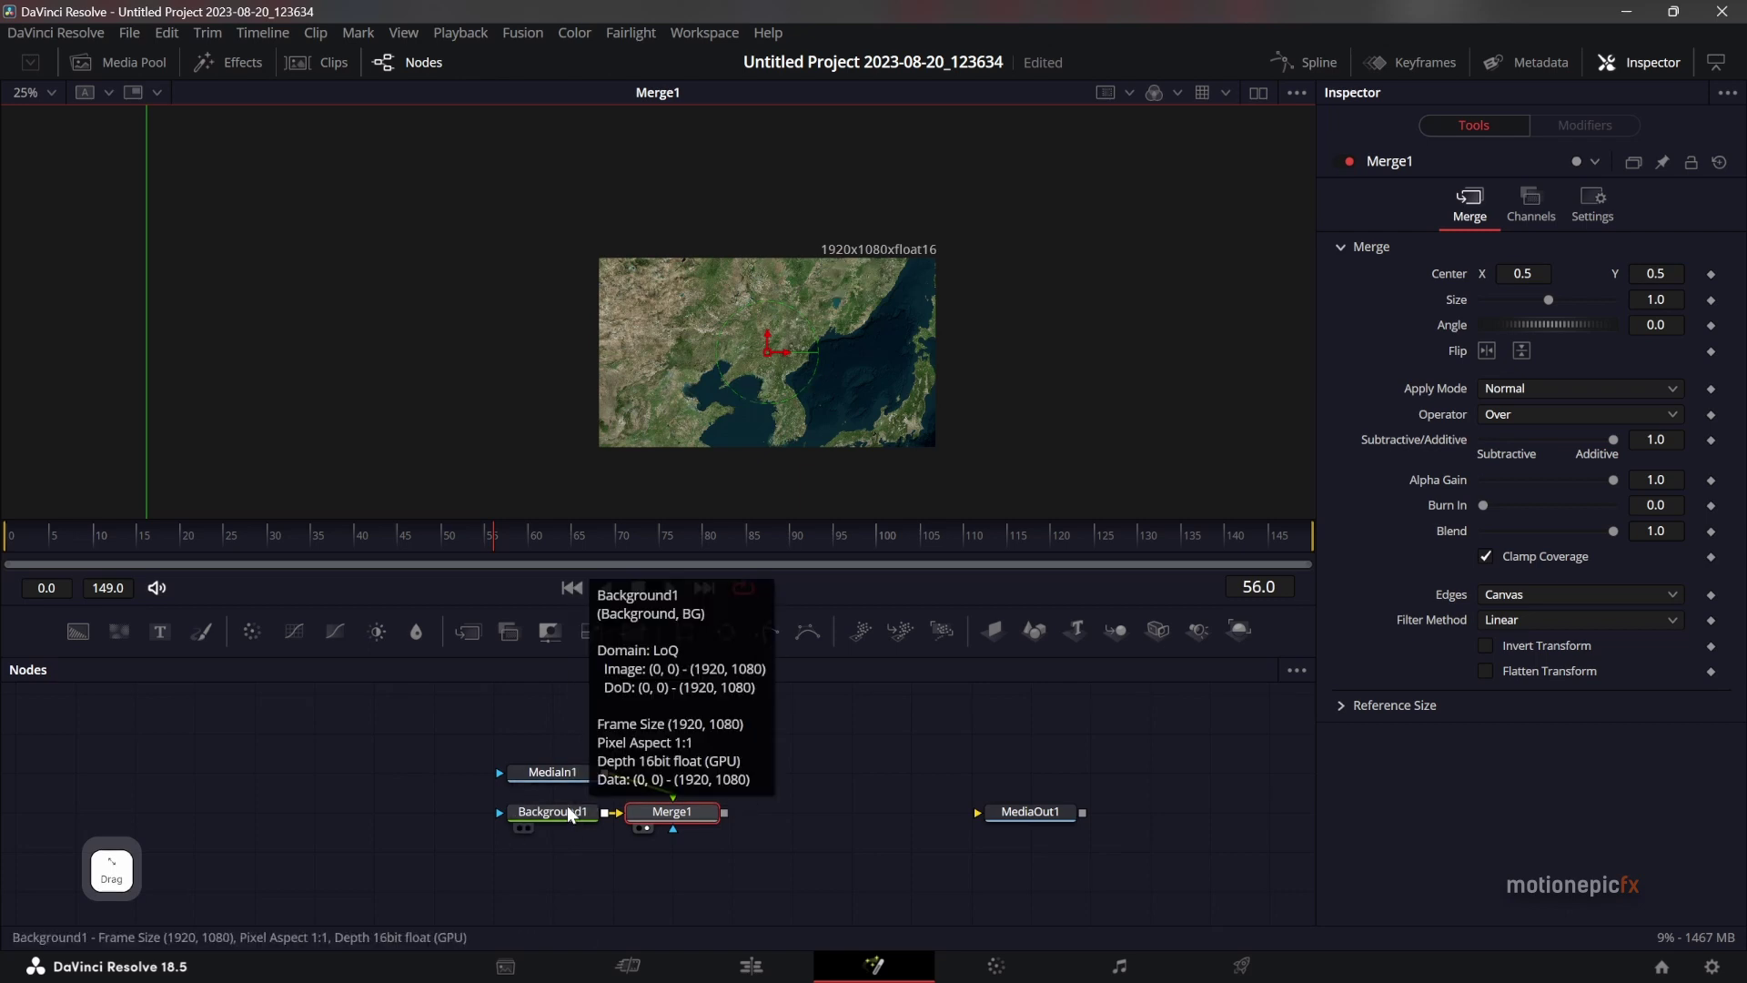
Turn off Background1's Auto Resolution and set its colour Alpha to 0.
left_click(574, 812)
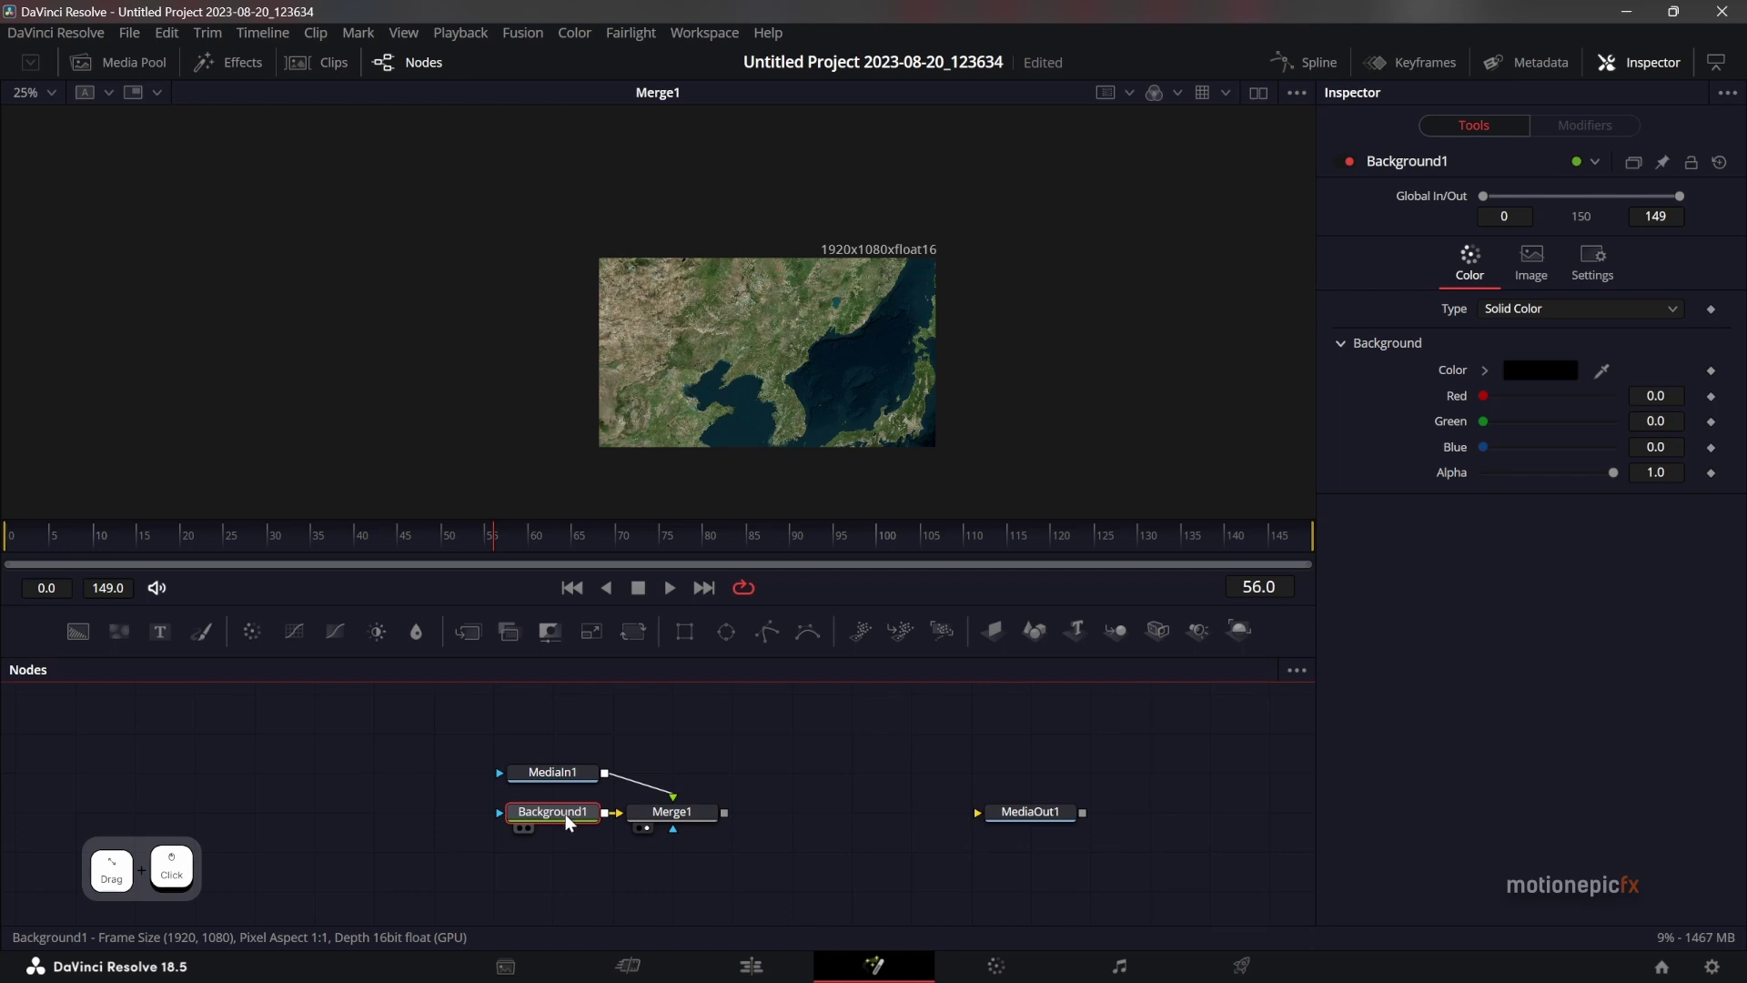
left_click(1540, 265)
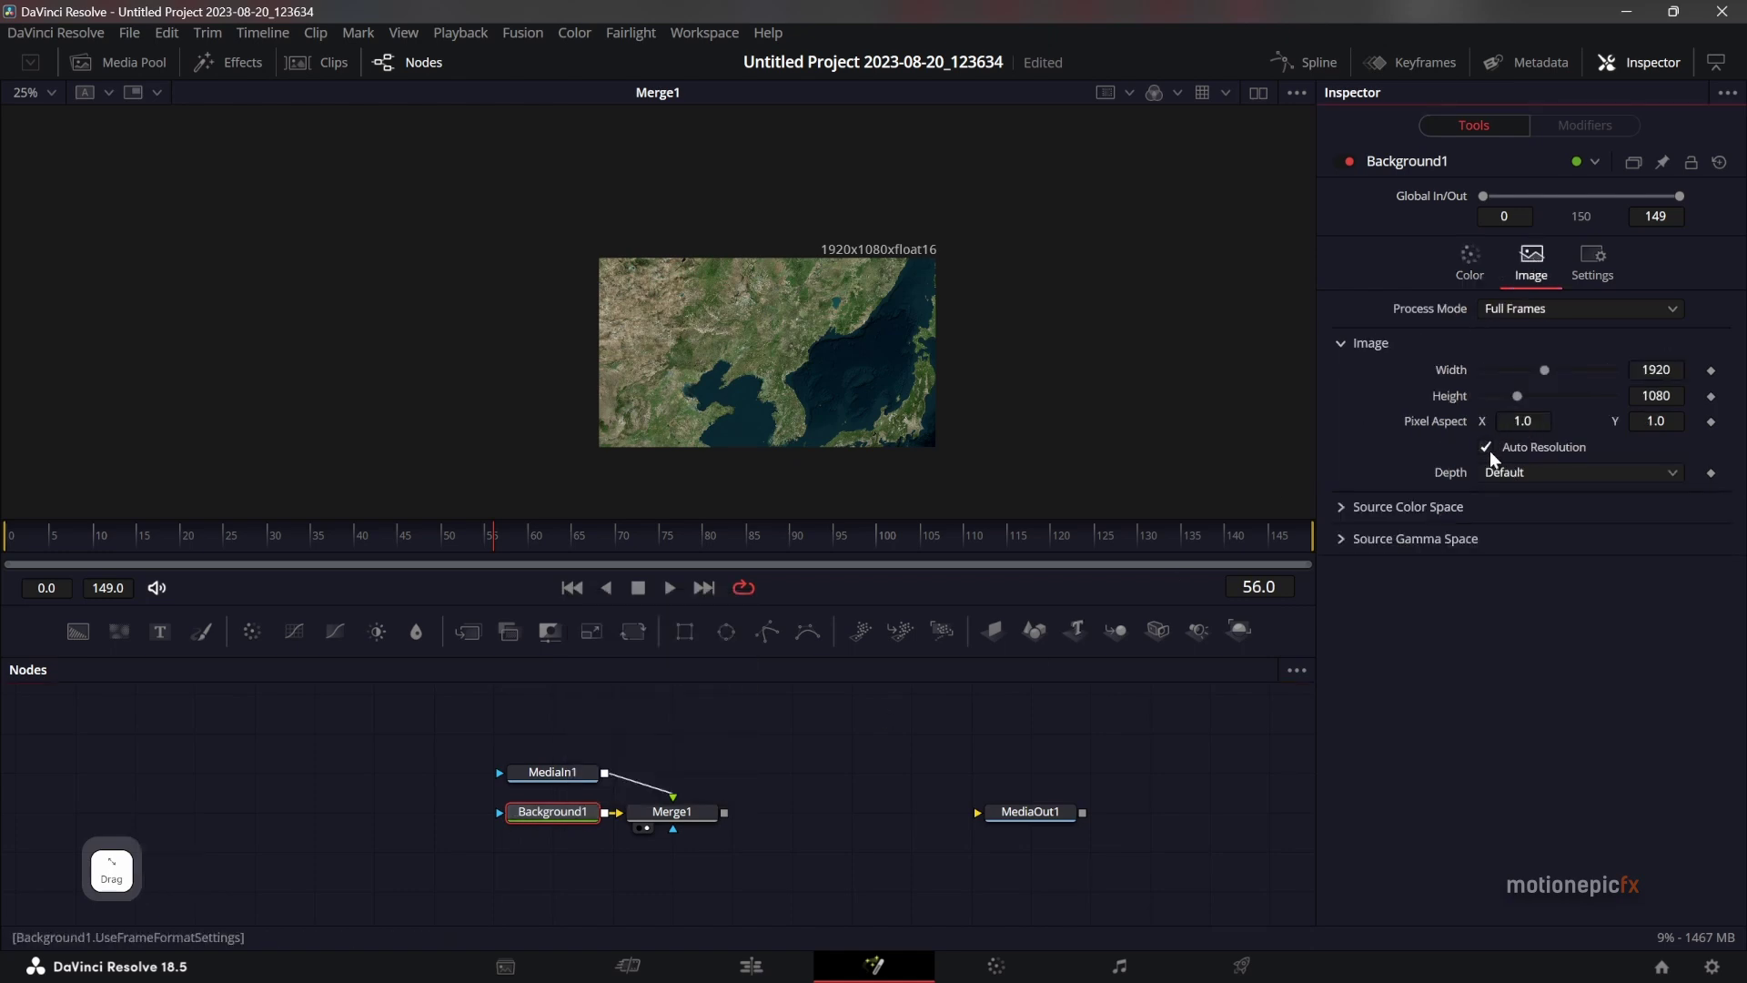
left_click(1494, 453)
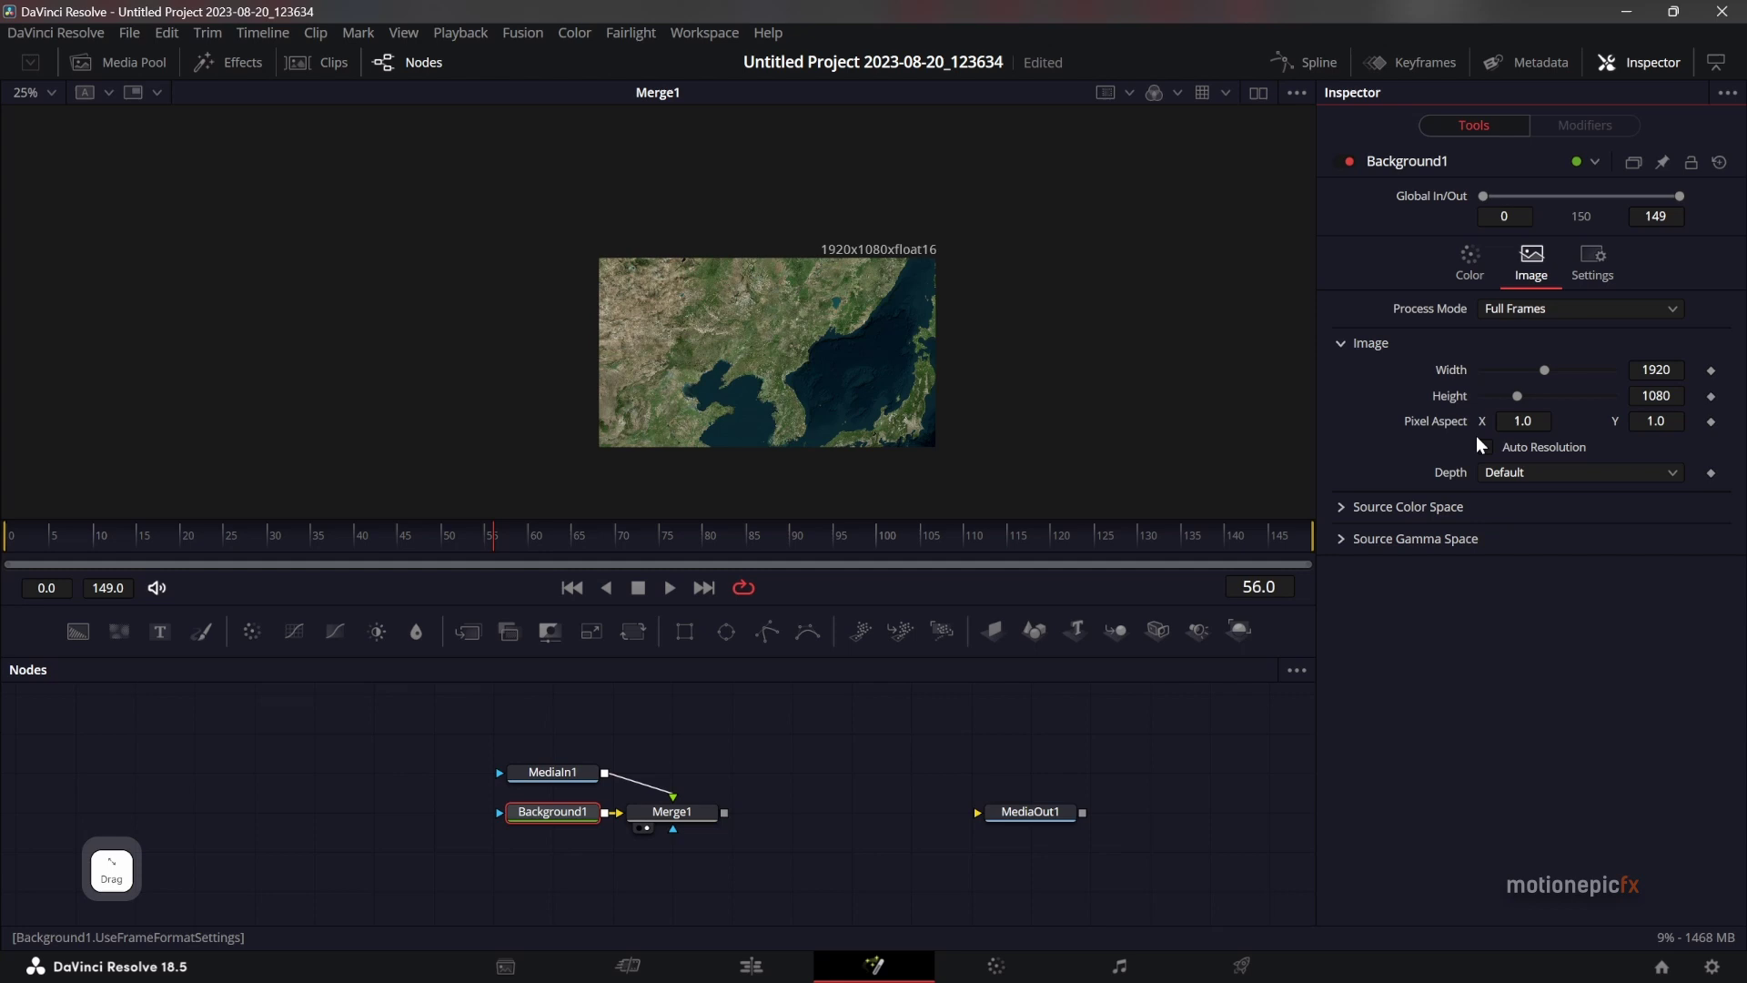
left_click(571, 813)
left_click(570, 813)
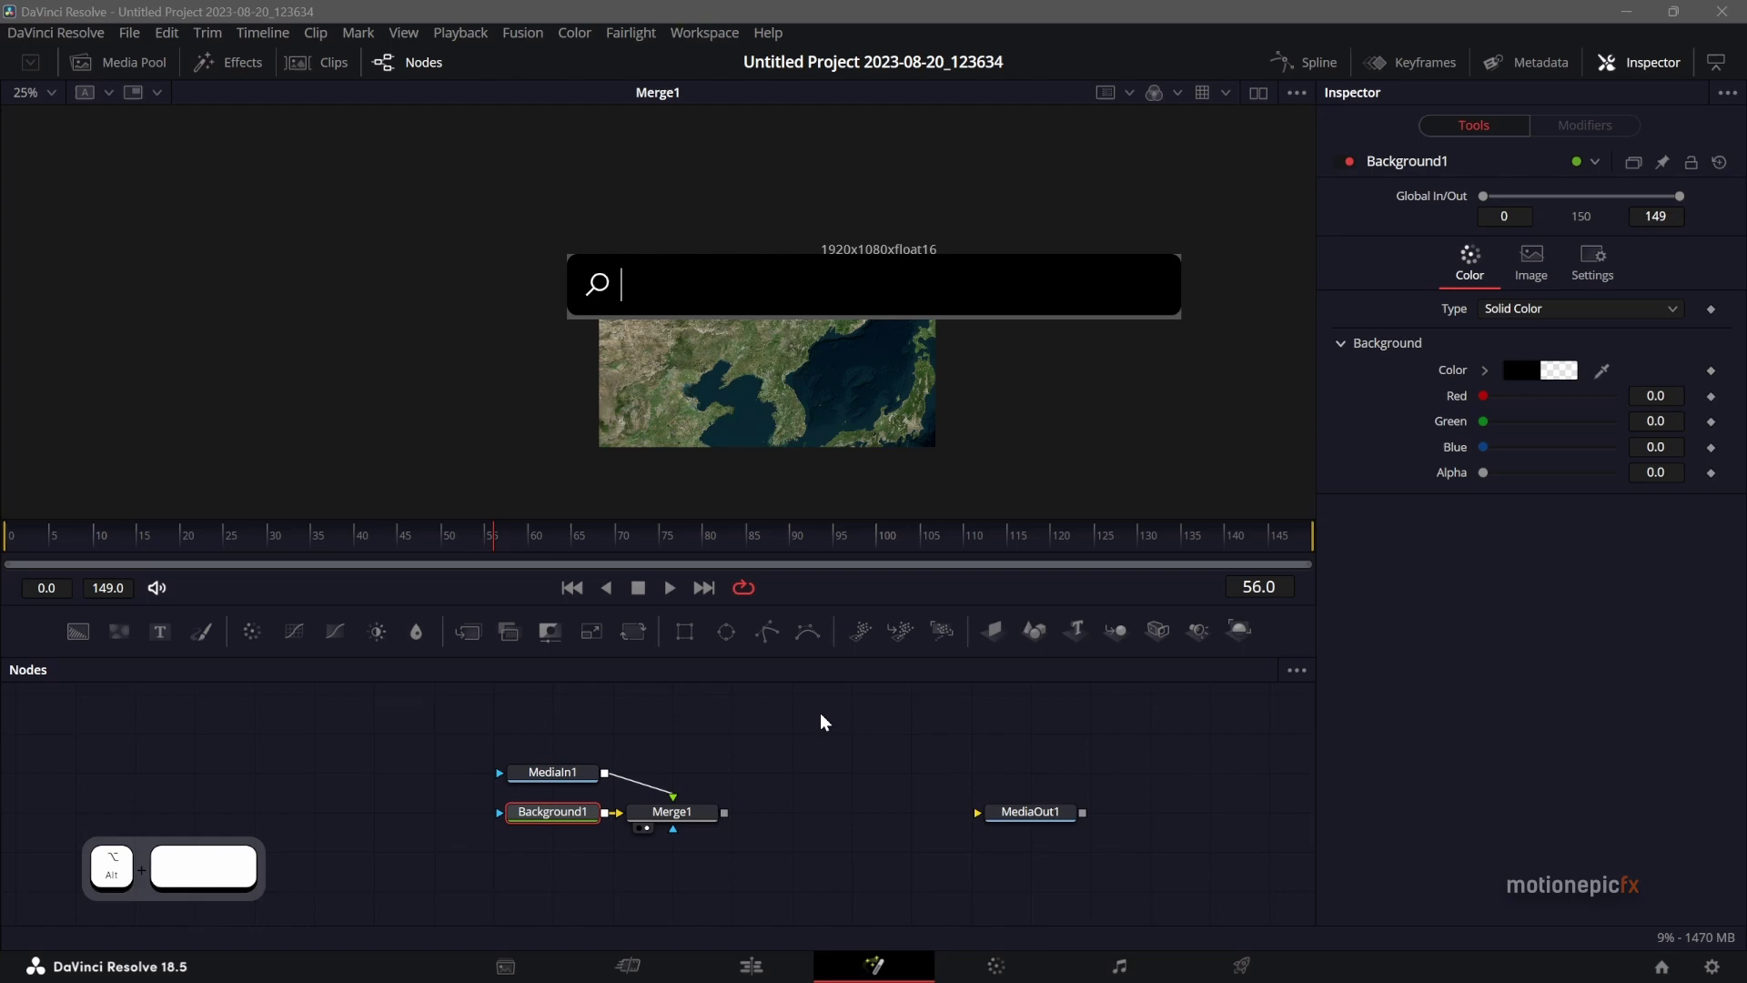
Launch Affinity Designer from Windows search by typing 'aff'.
key("a")
key("f")
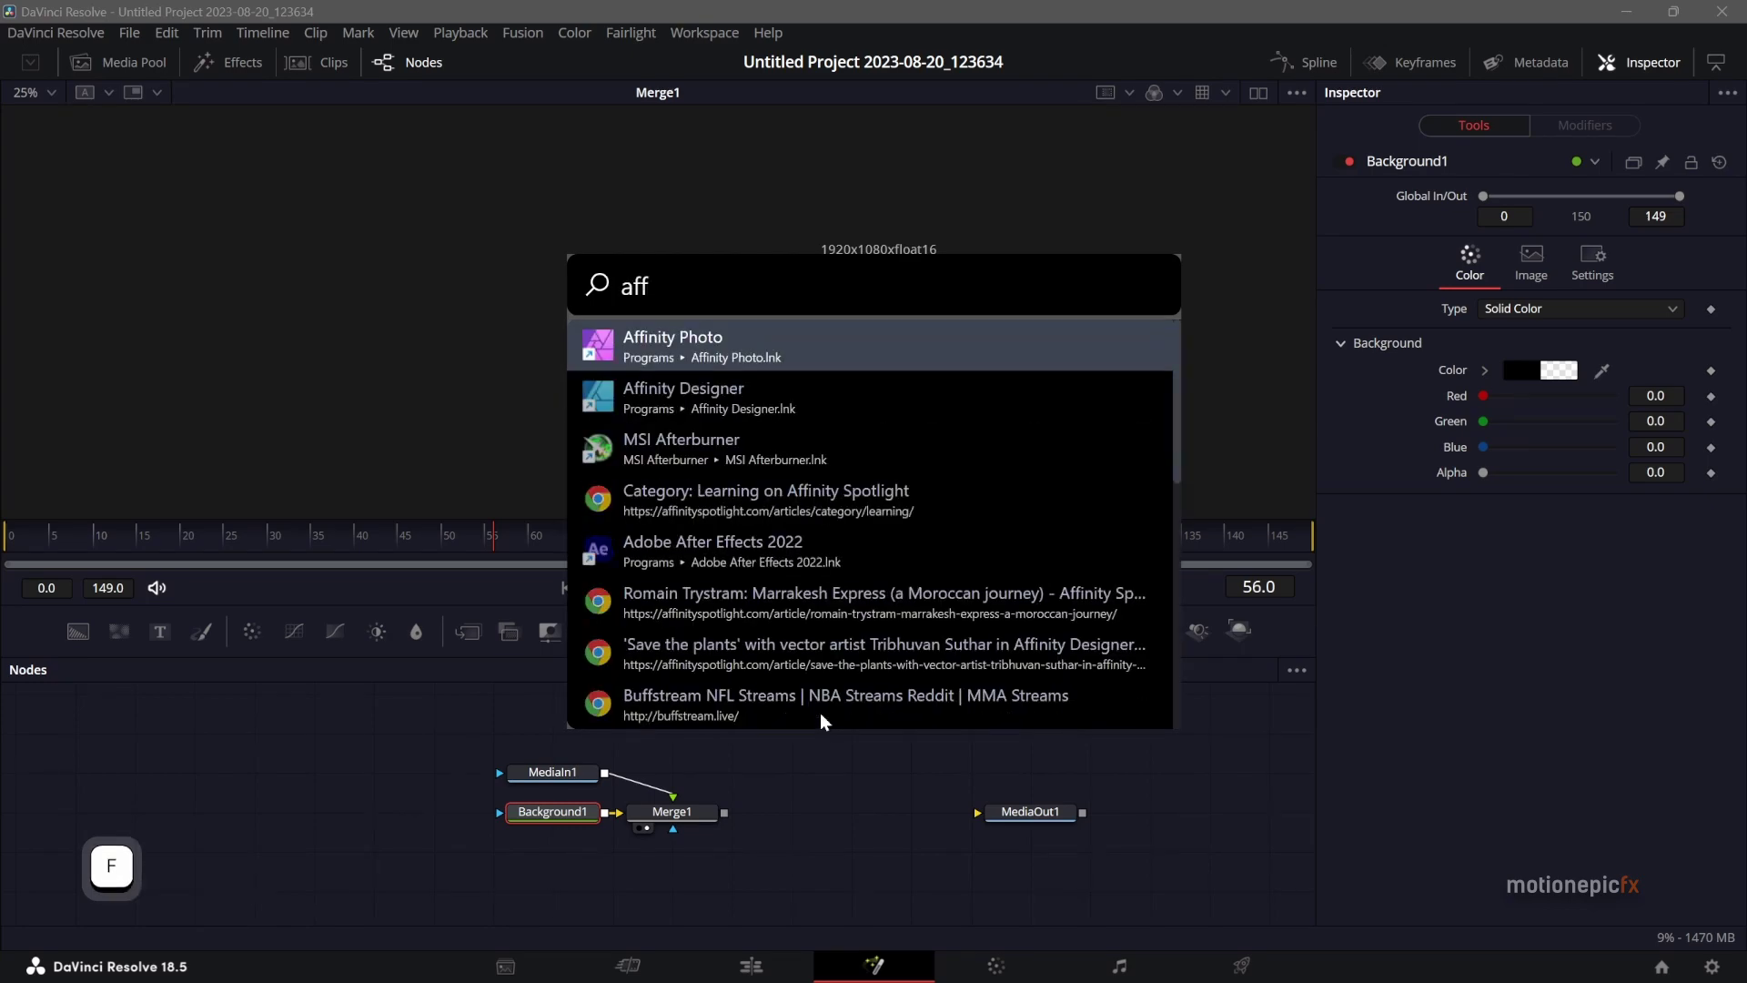
key("Down")
key("Return")
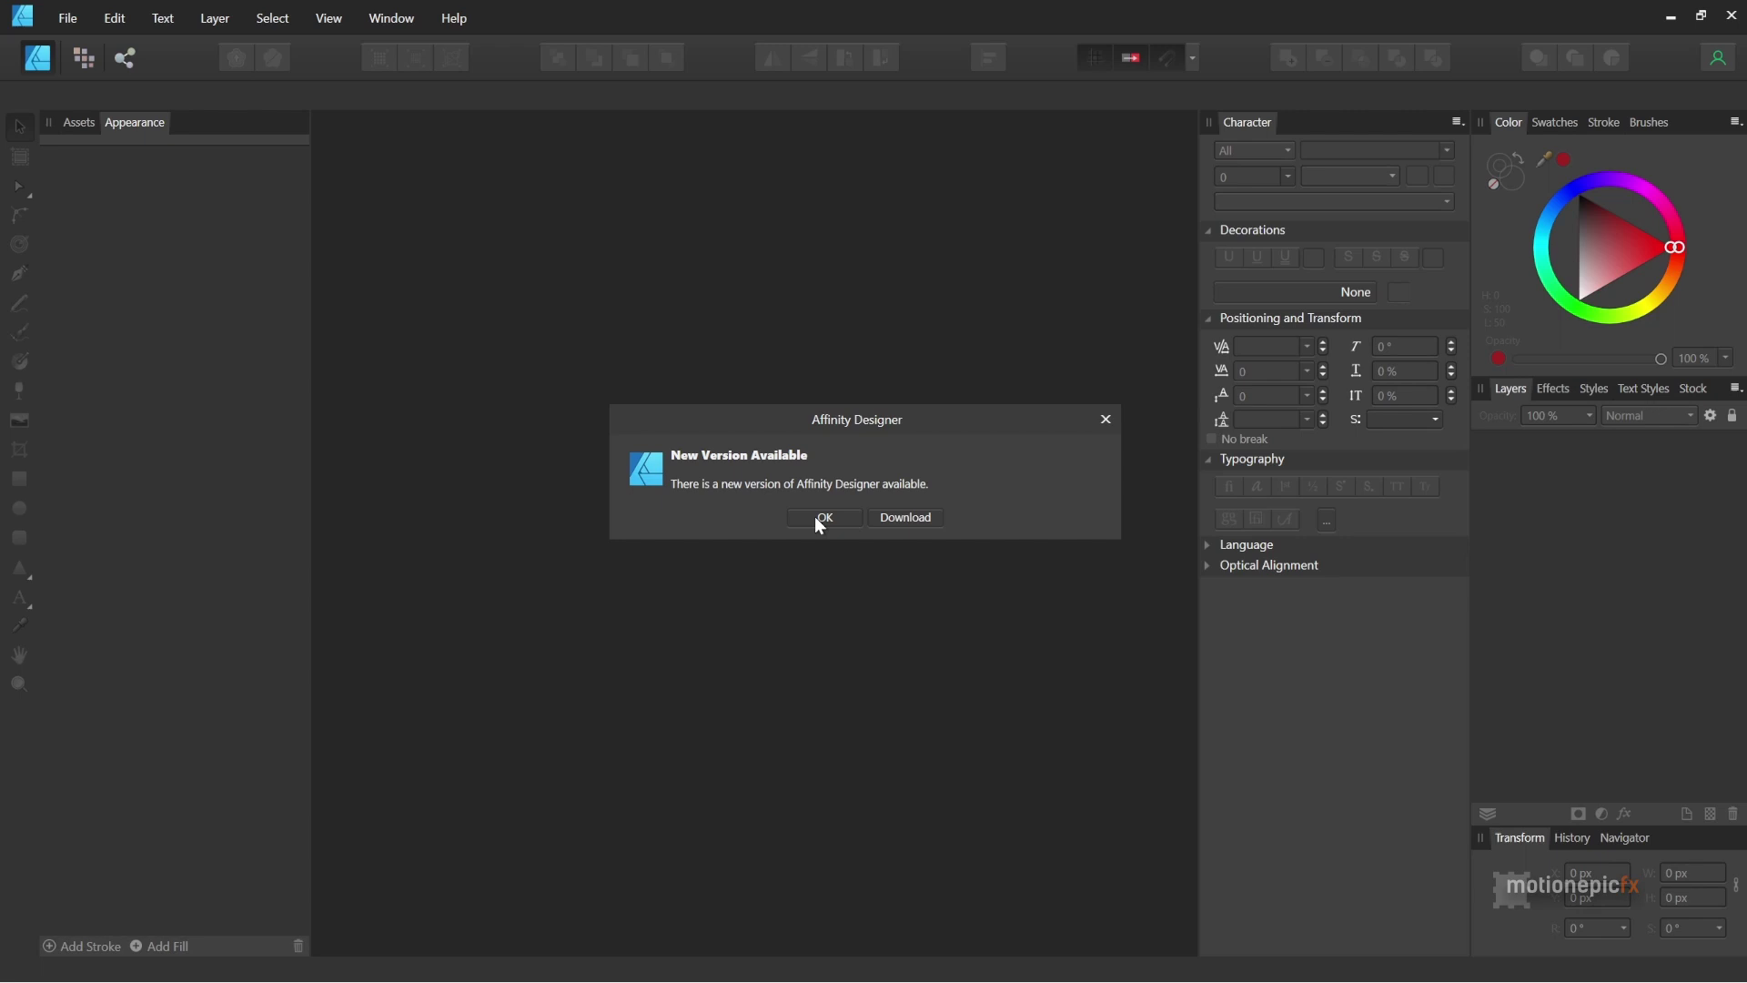
Dismiss the update notice and open KP-EPS-02-0001.eps and .svg from recent files.
left_click(840, 522)
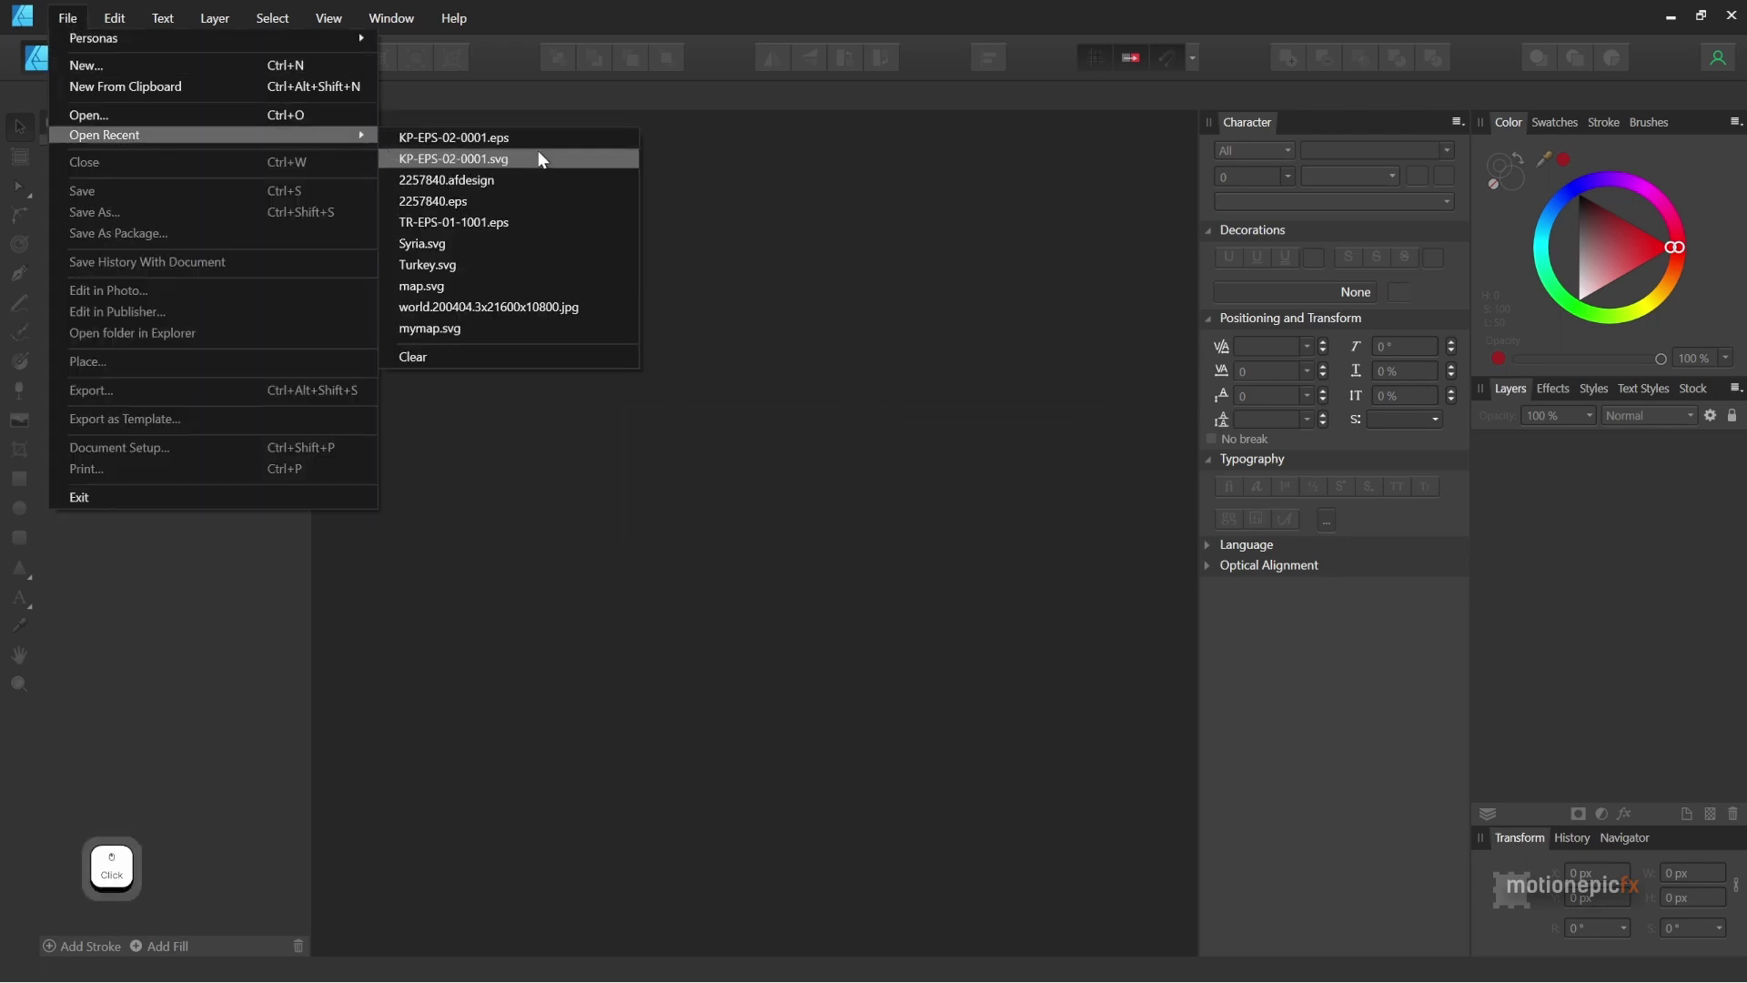
left_click(504, 138)
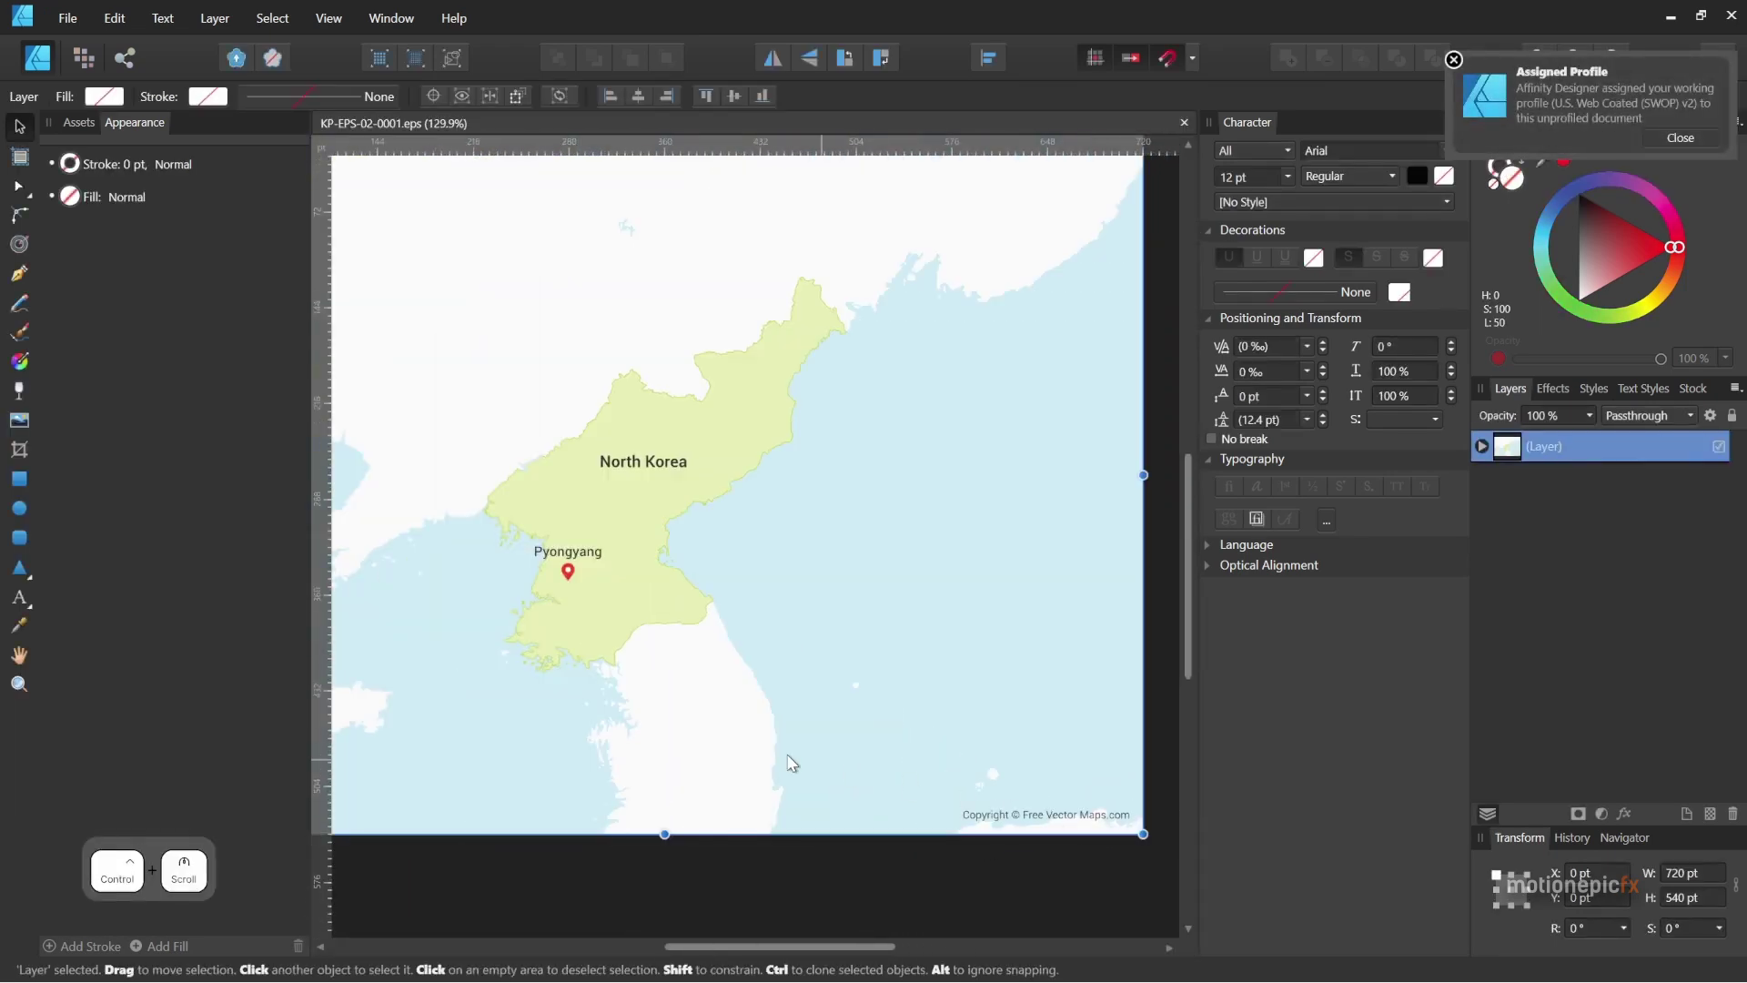
left_click(761, 752)
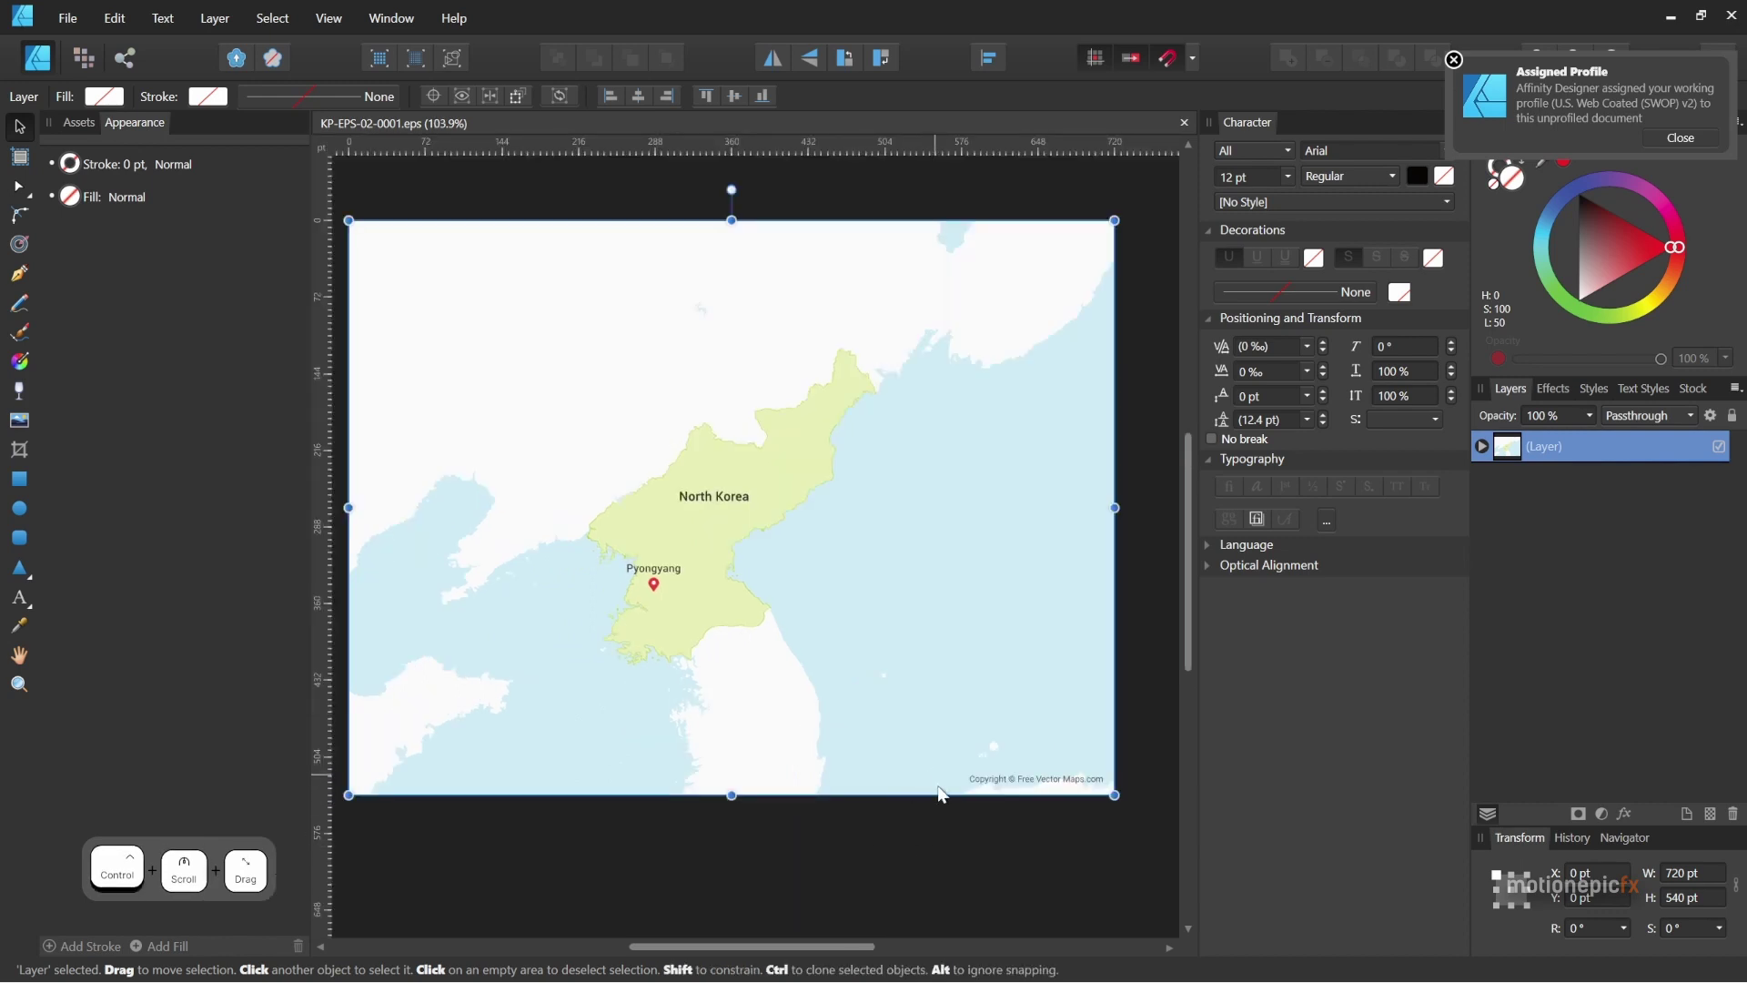
left_click(677, 635)
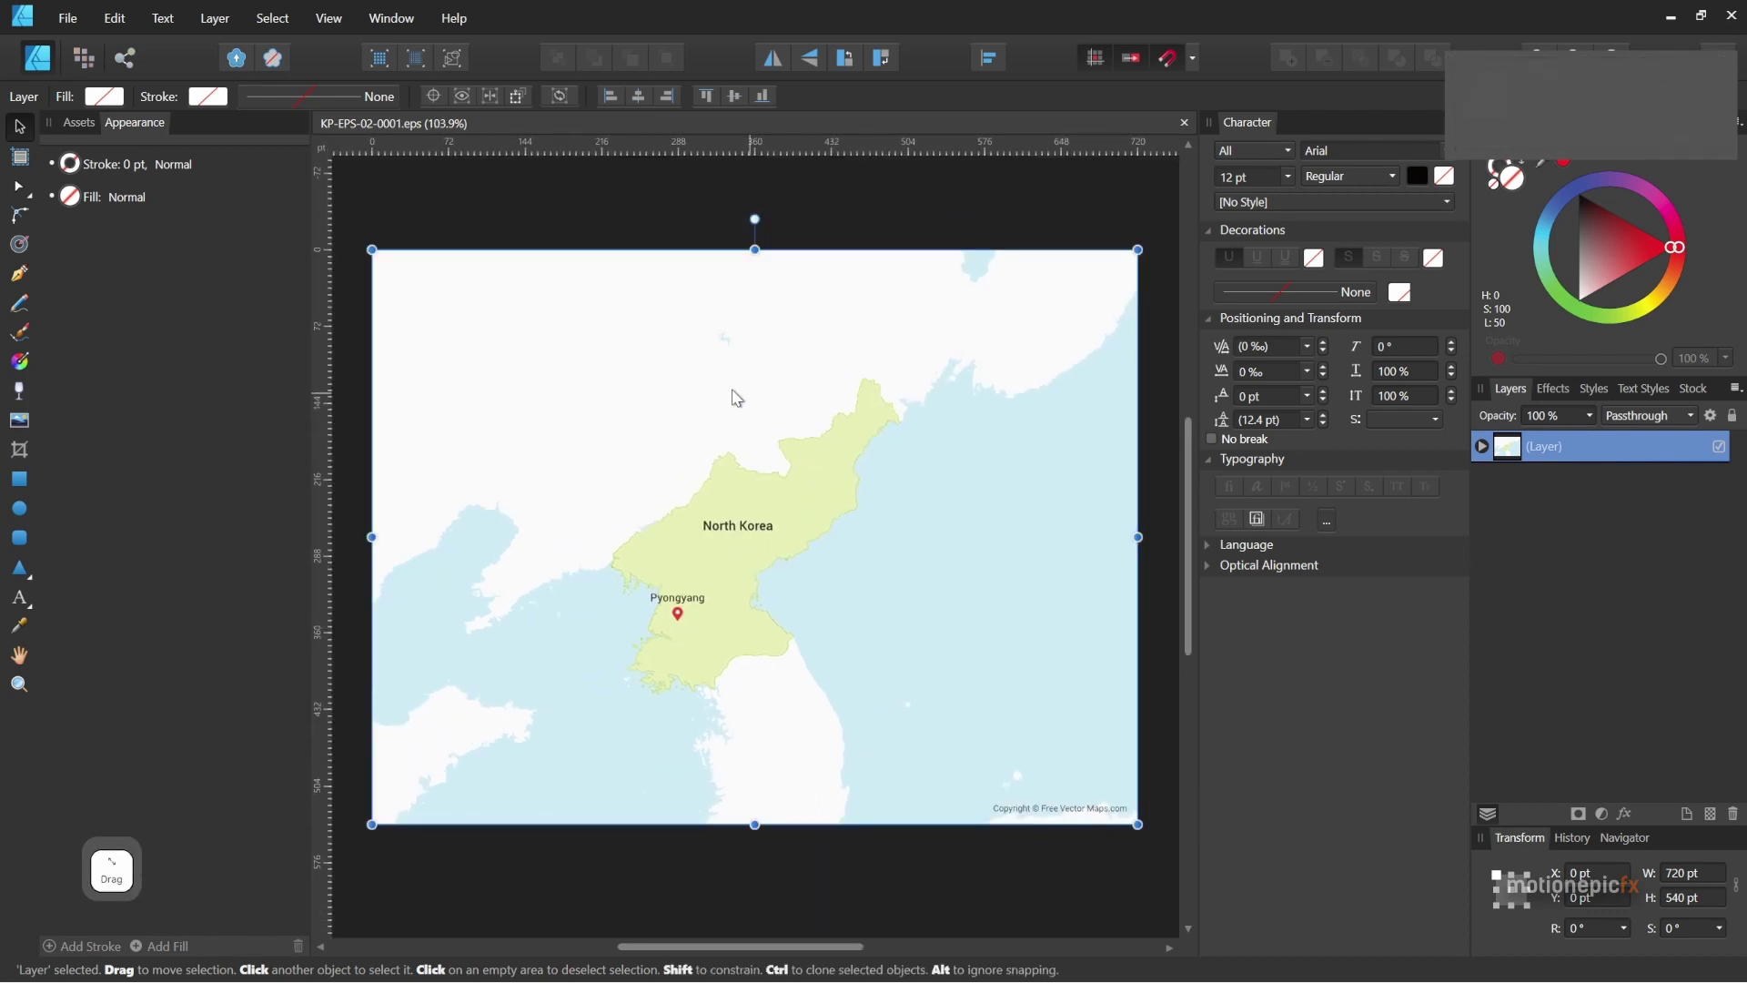
left_click(81, 25)
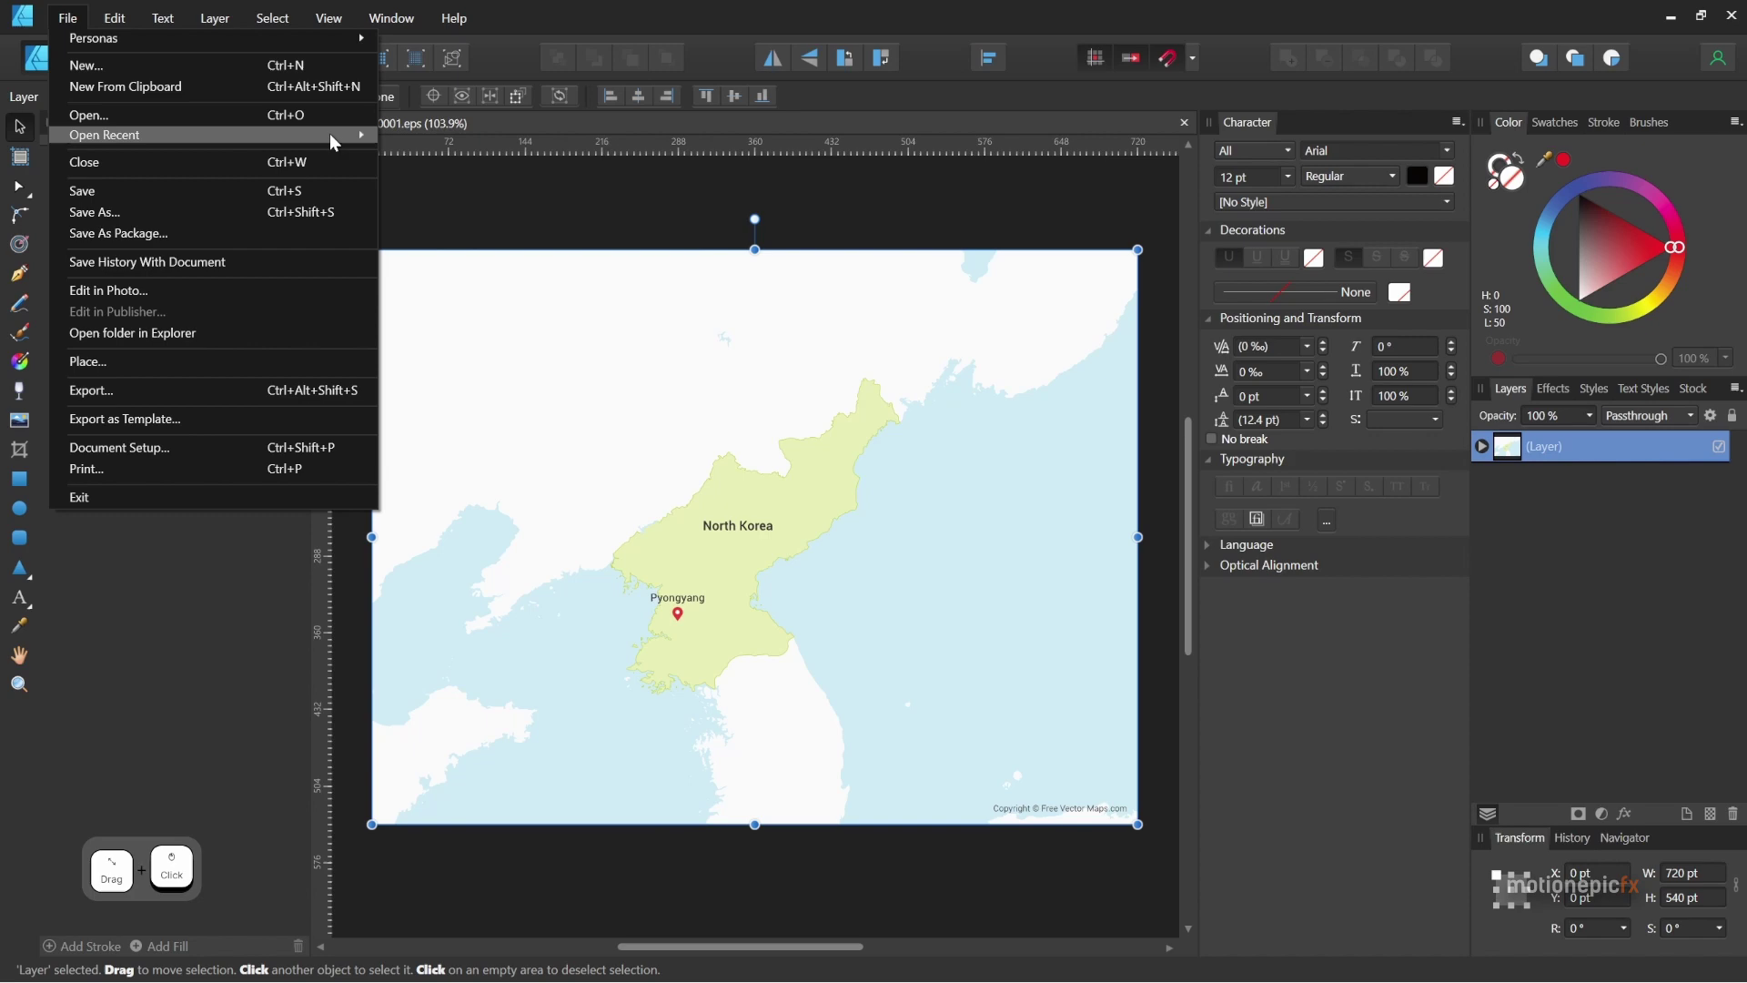
Zoom into the coastline and select the outline Curves to check their 8.3 pt green stroke.
left_click(489, 160)
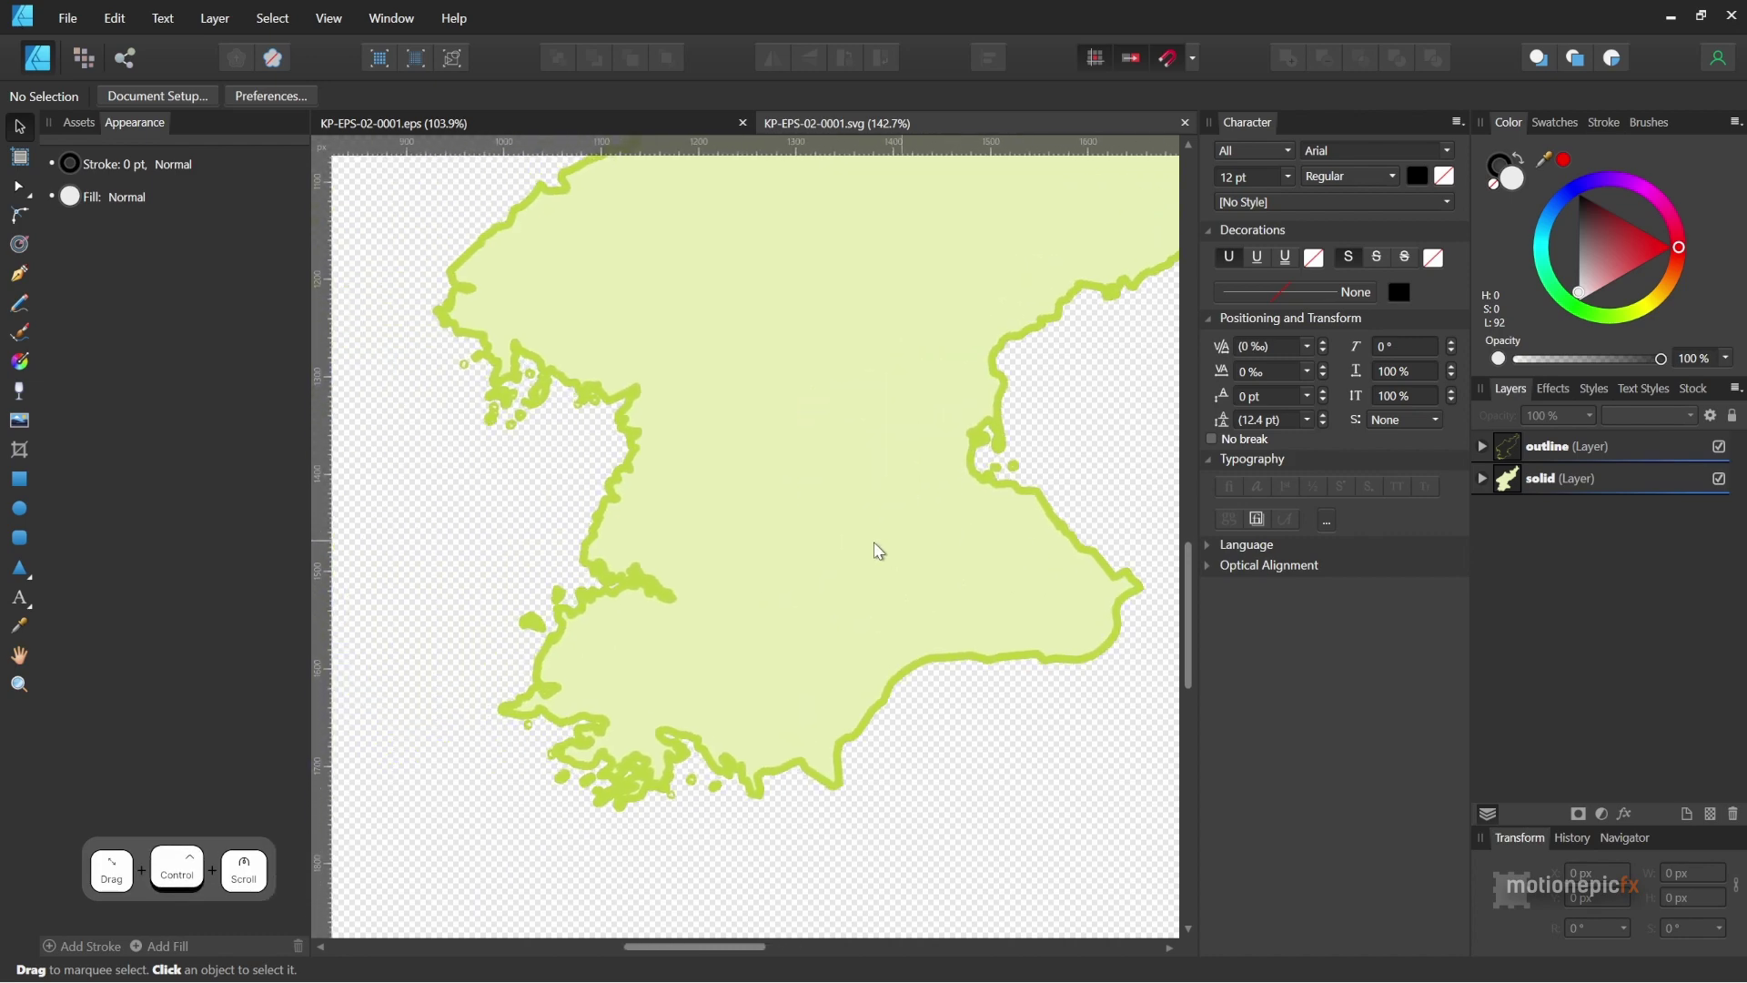
left_click(742, 513)
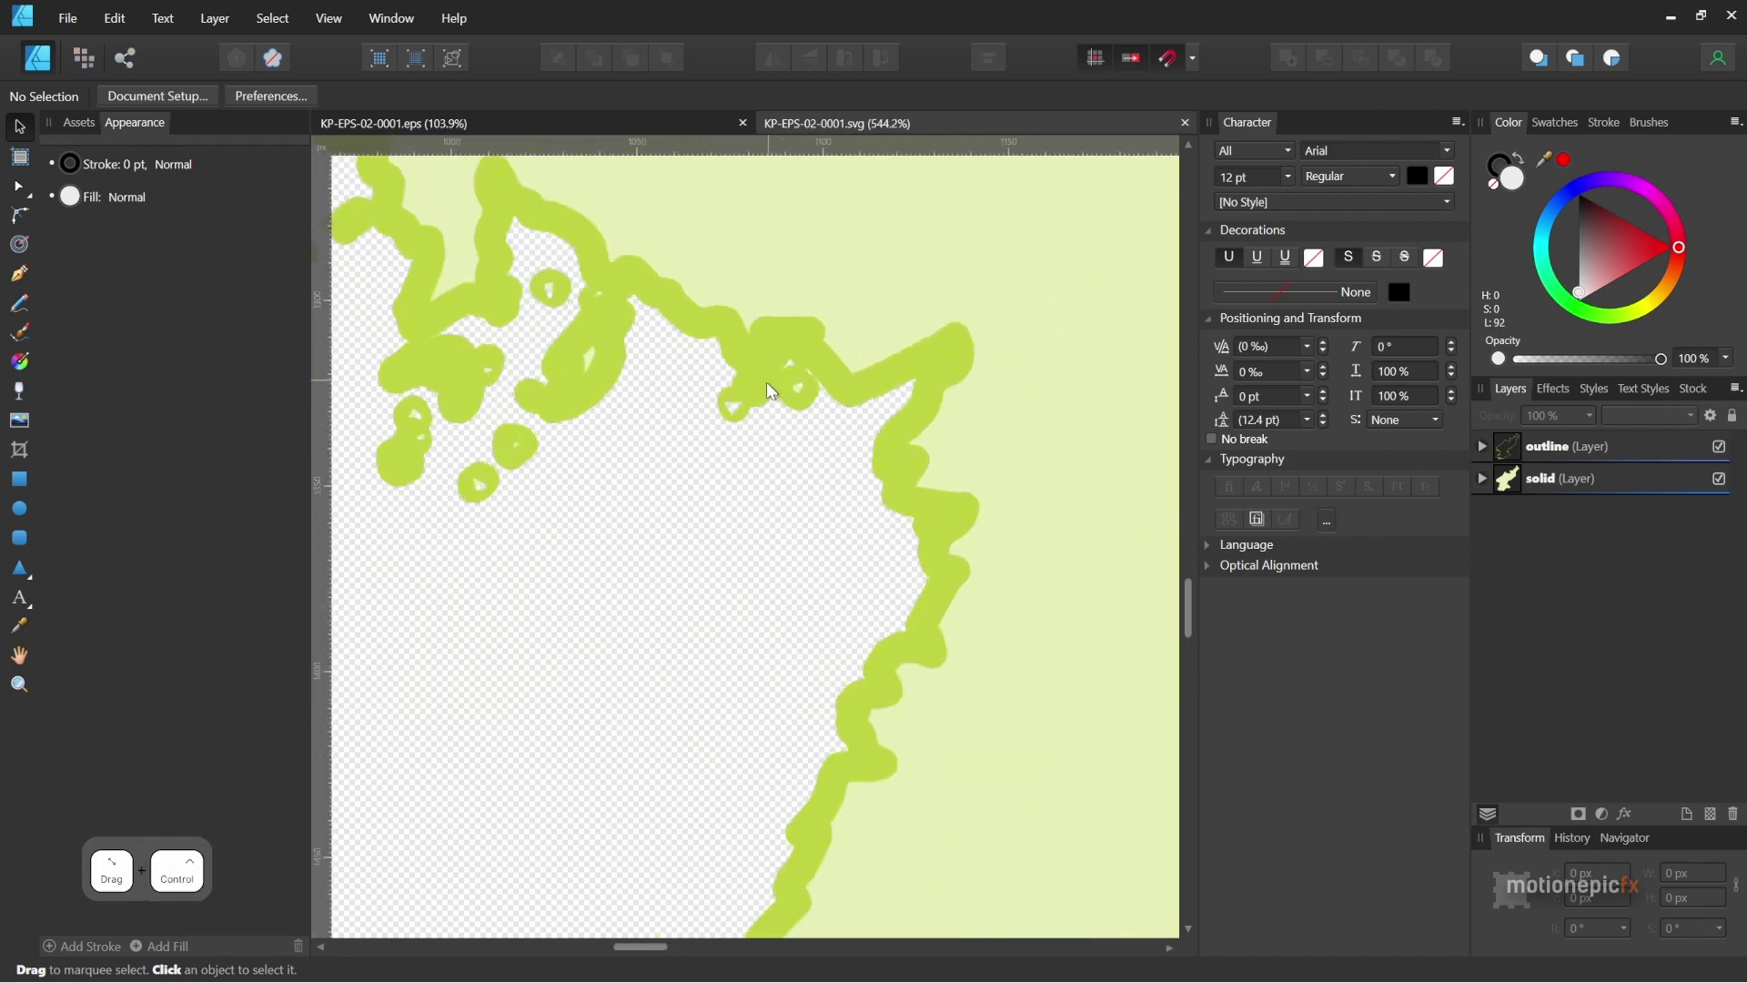
left_click(632, 430)
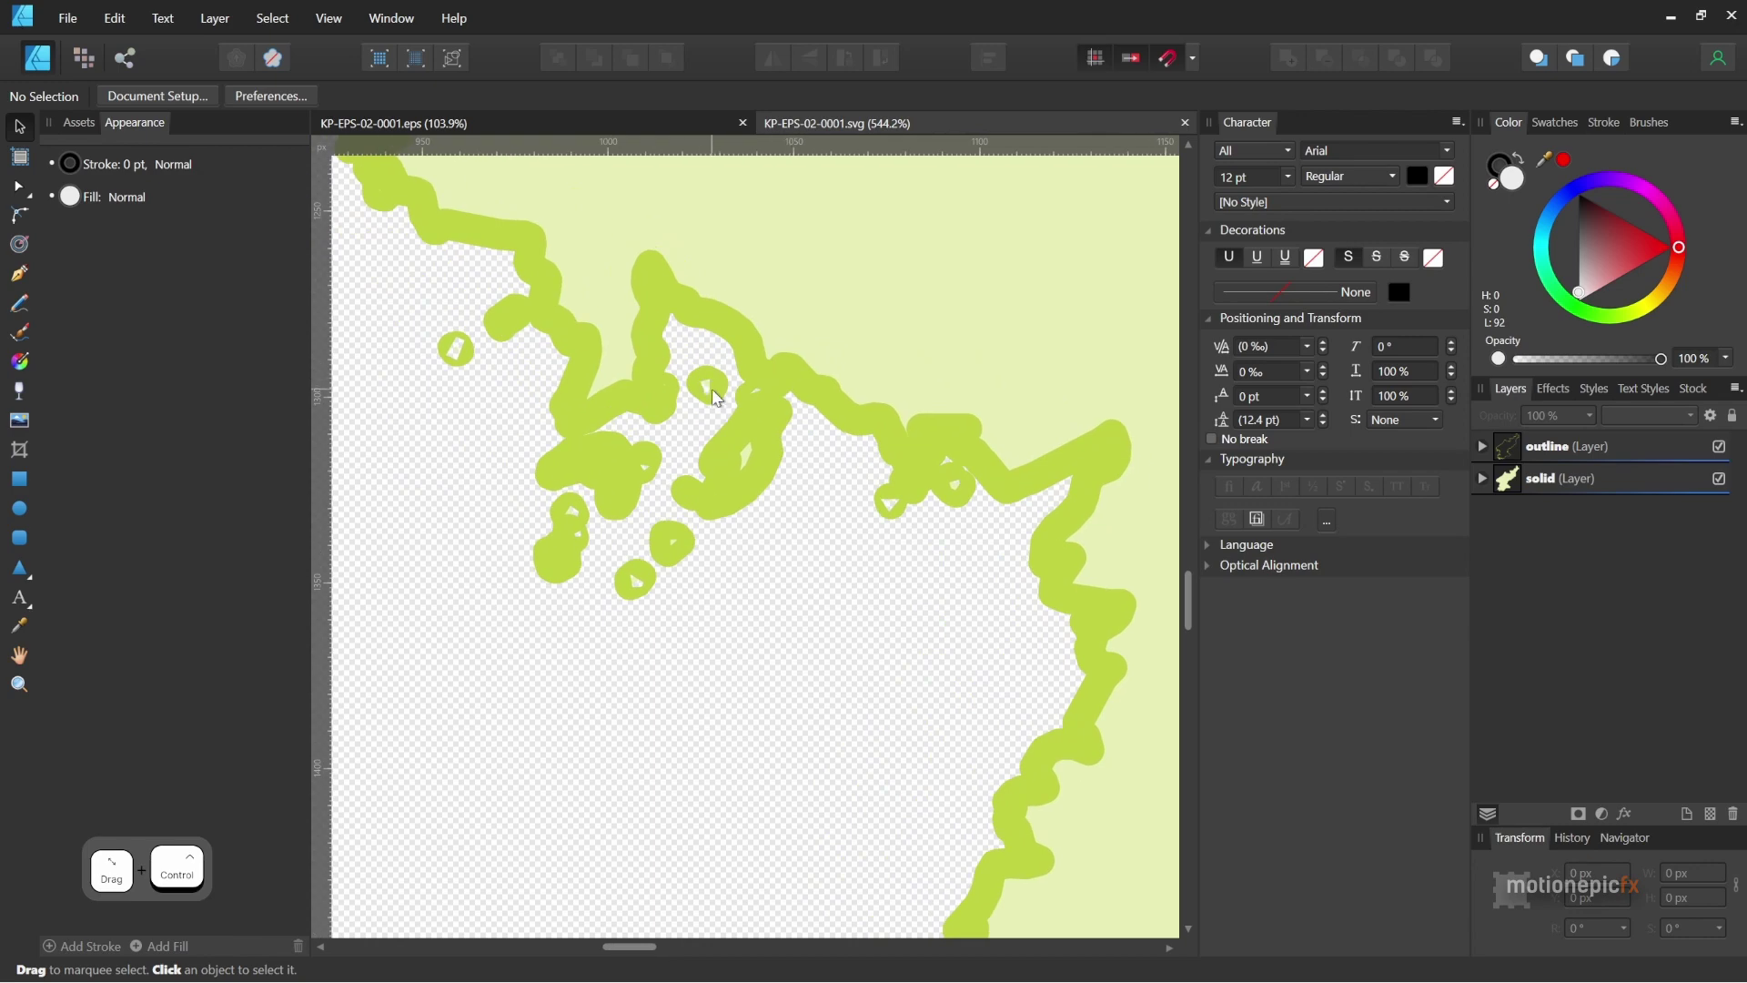
left_click(663, 594)
left_click(717, 530)
left_click(697, 512)
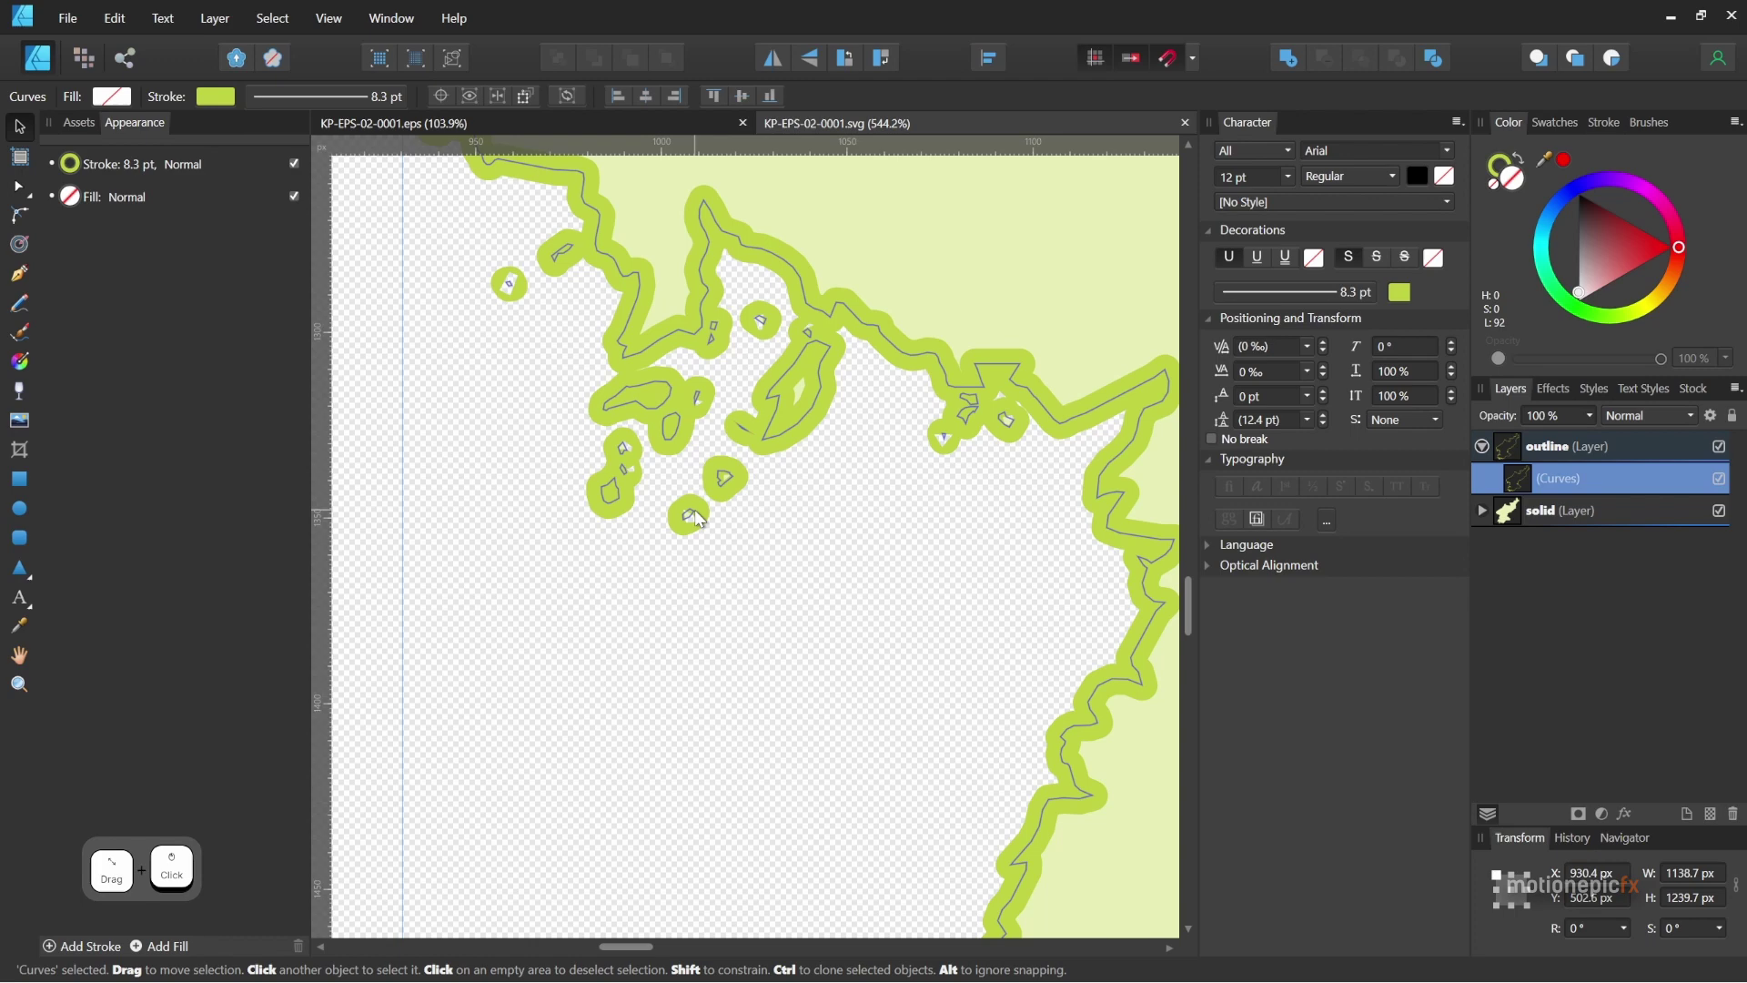
left_click(694, 520)
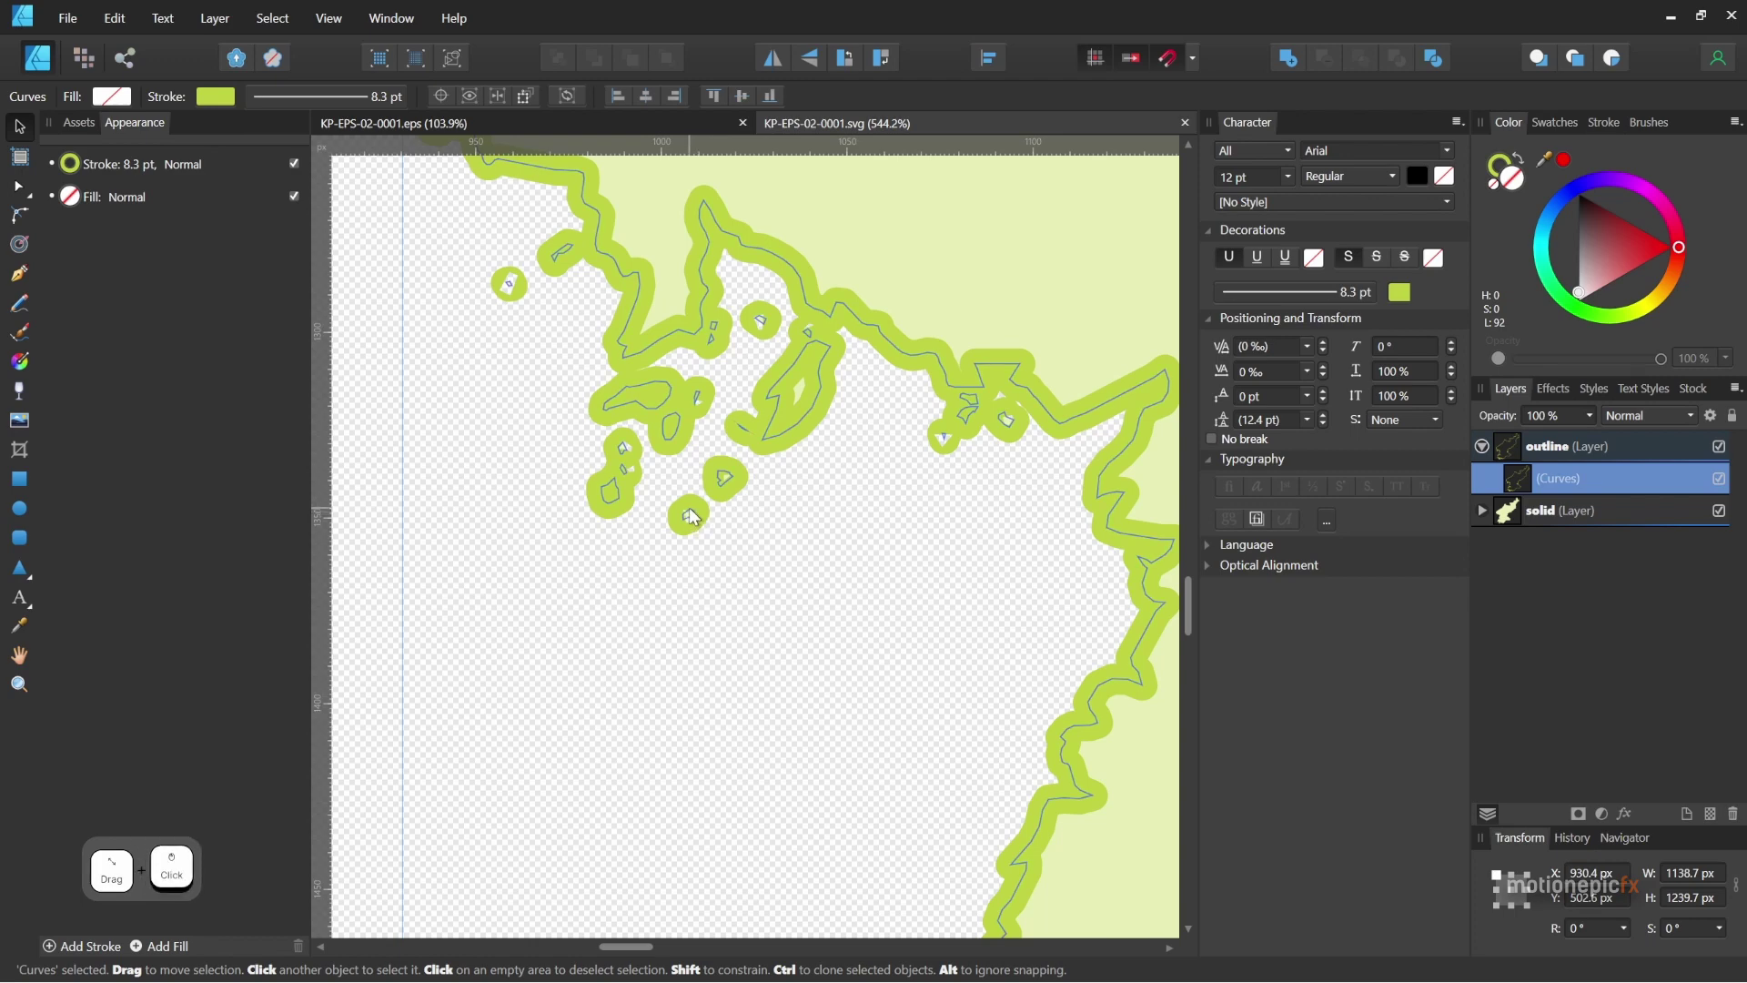
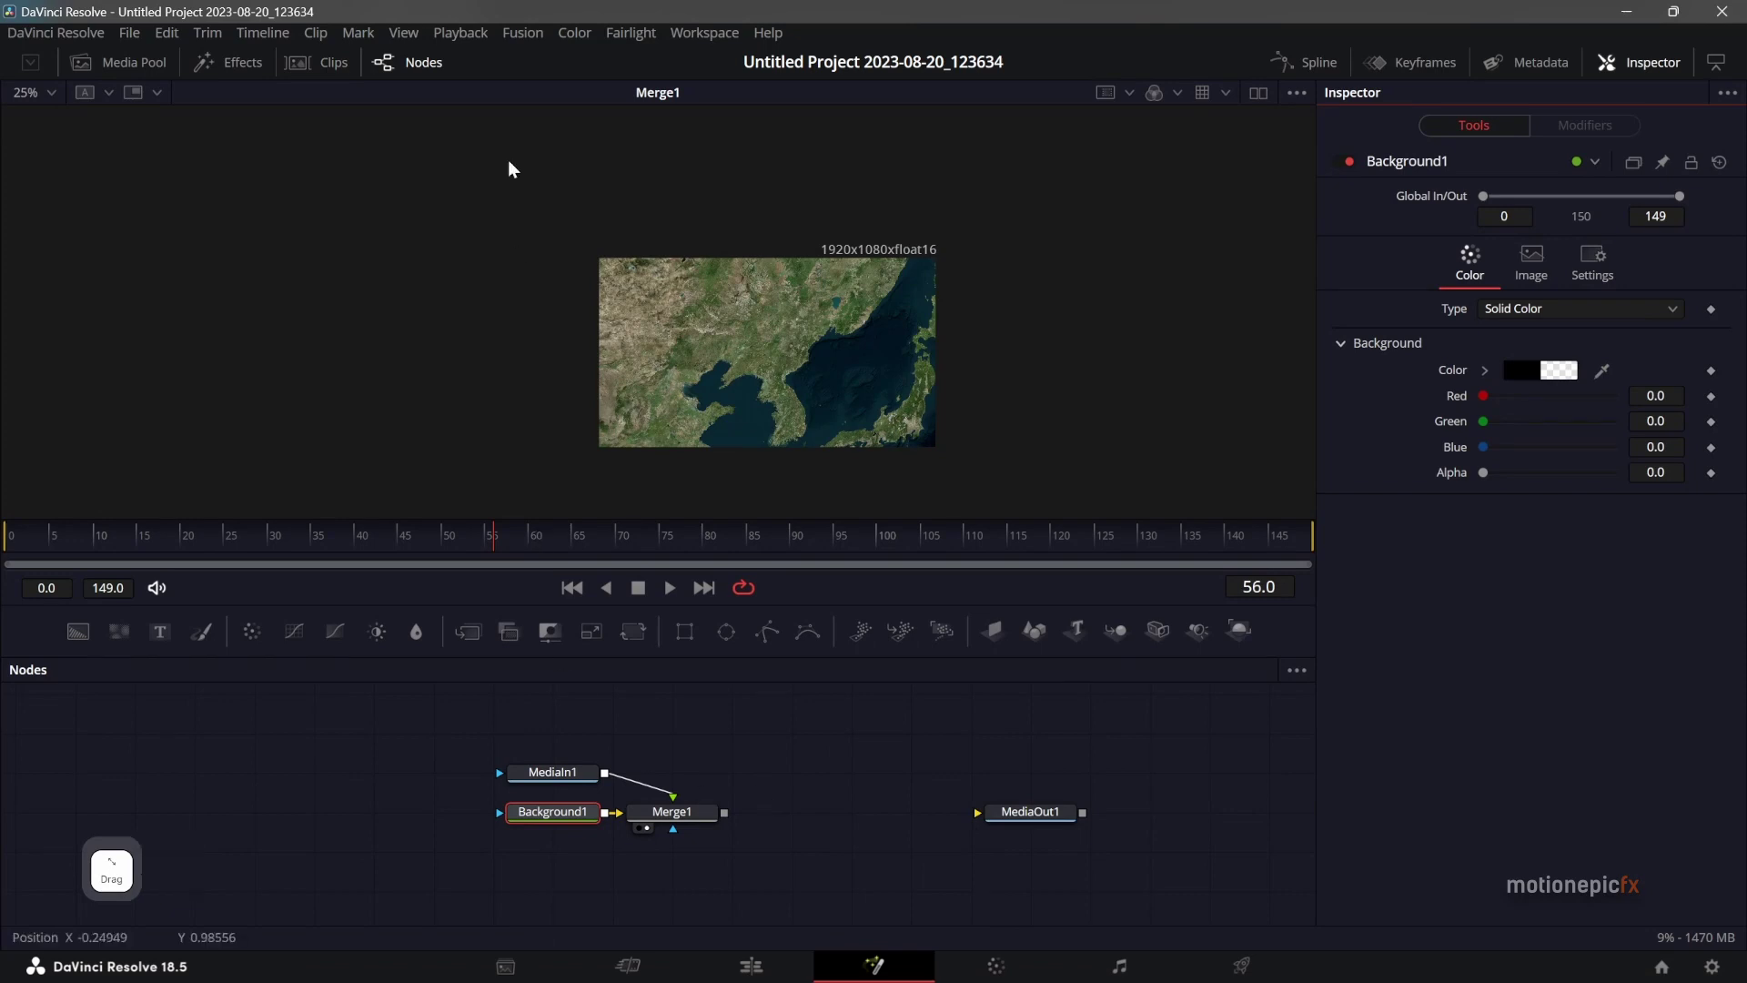
Paste the copied SVG into Fusion as a KPEPS020001 node at 3000 by 2250.
left_click(542, 42)
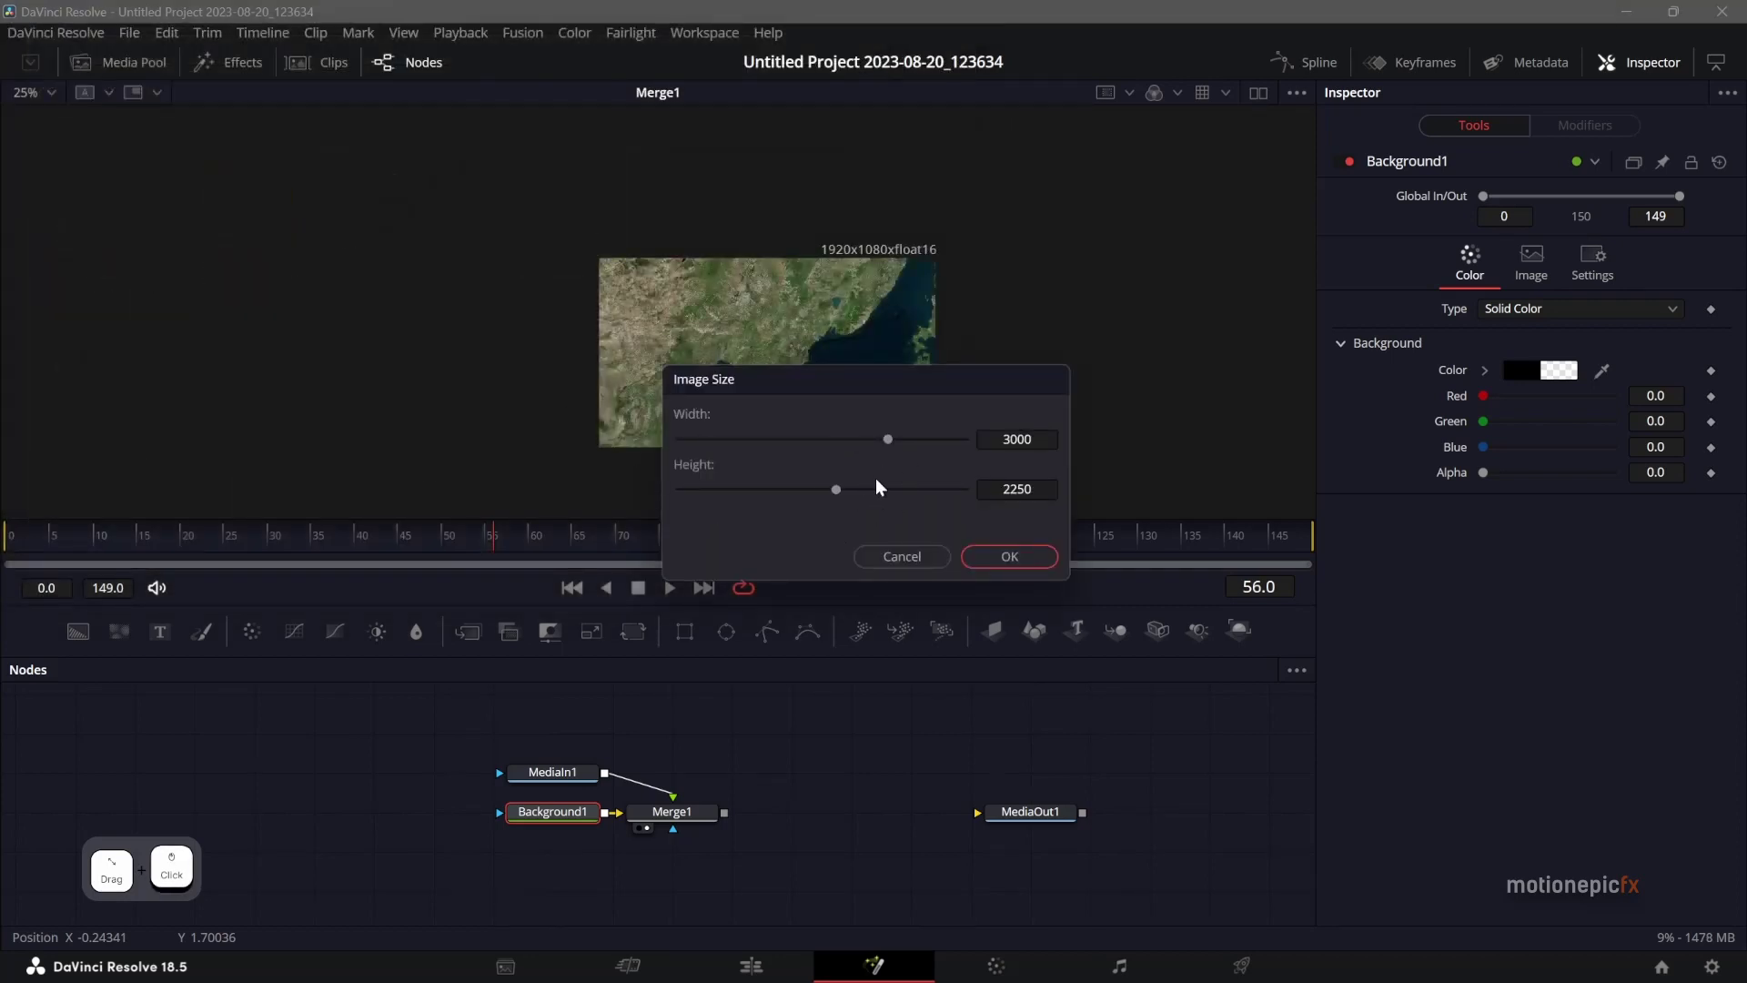
left_click(958, 571)
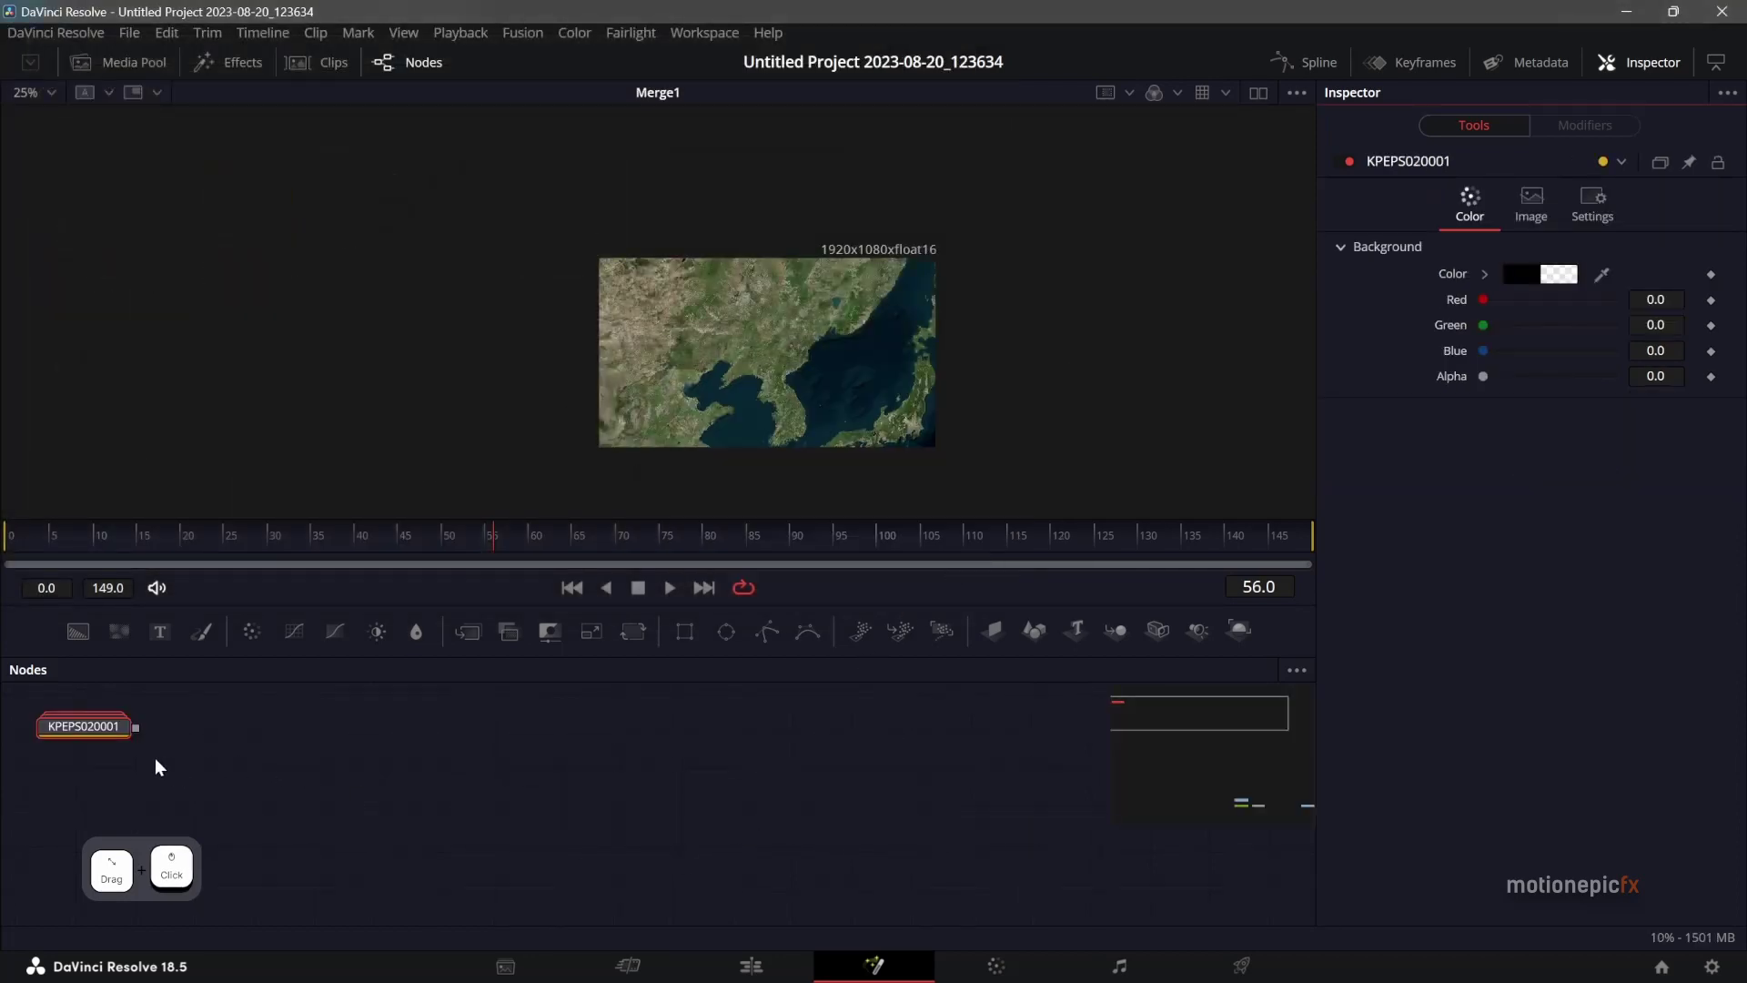
Reposition the KPEPS020001 node in the graph and view the North Korea shape alone.
key("ctrl+x")
left_click(1161, 757)
left_click(615, 862)
left_click(663, 800)
key("ctrl+v")
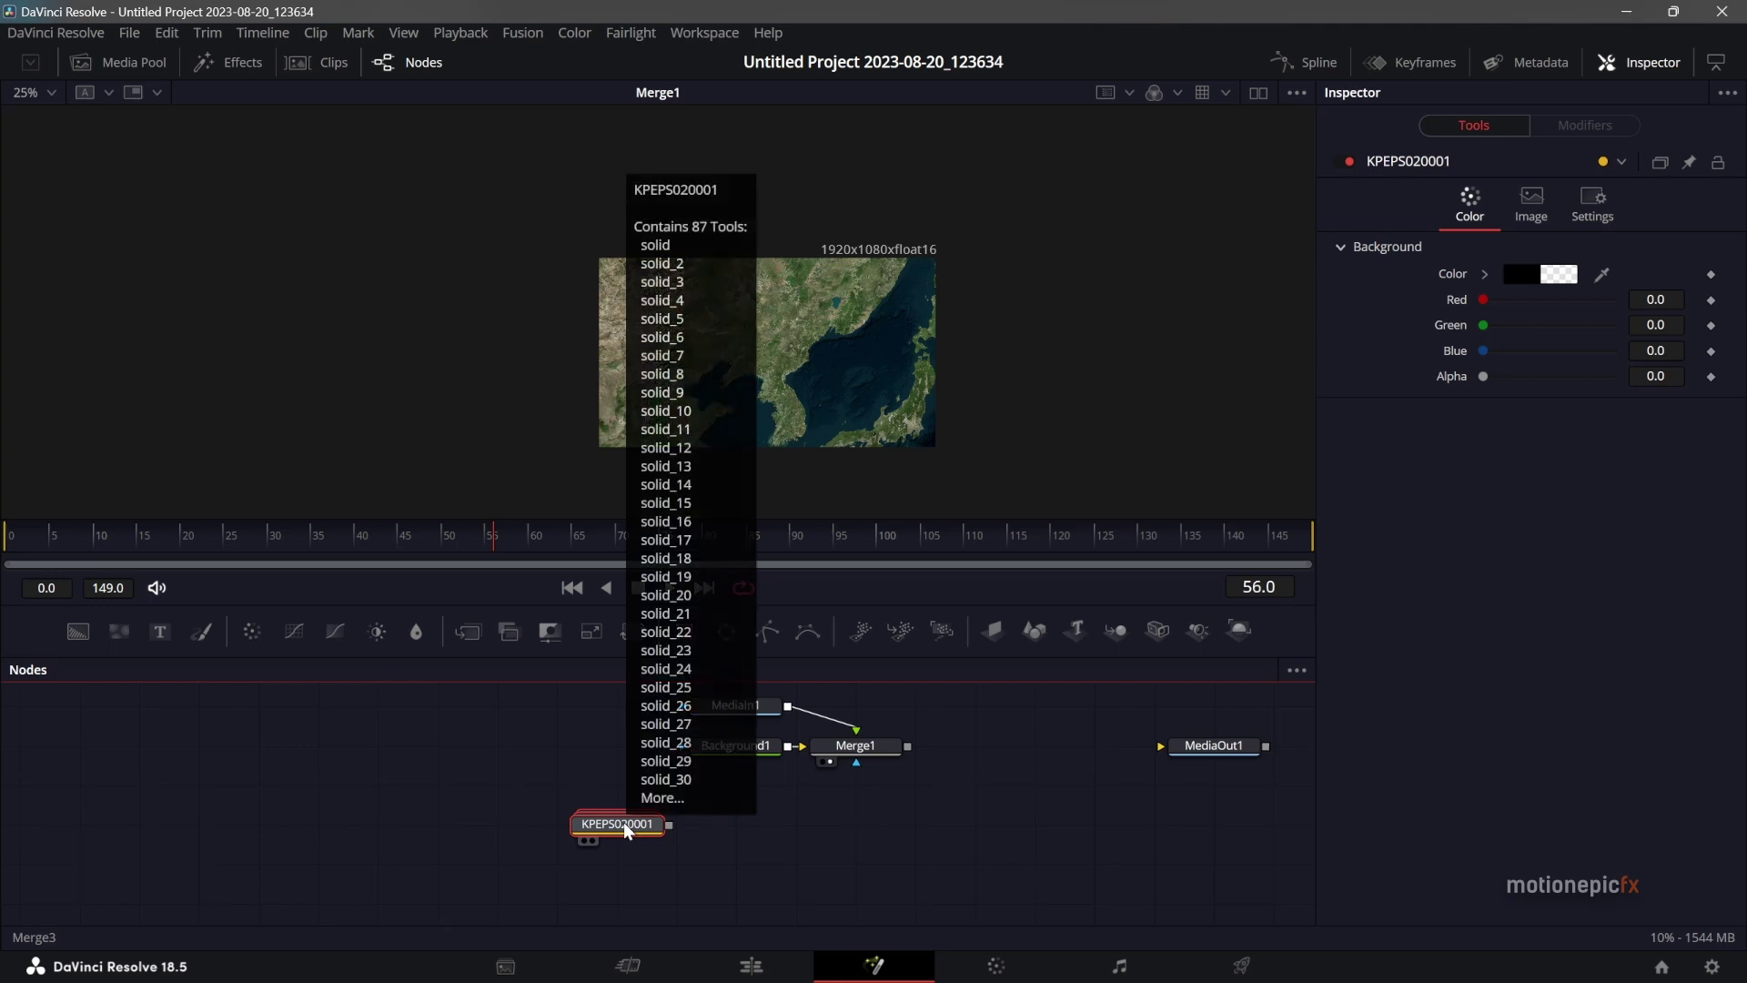
left_click(630, 827)
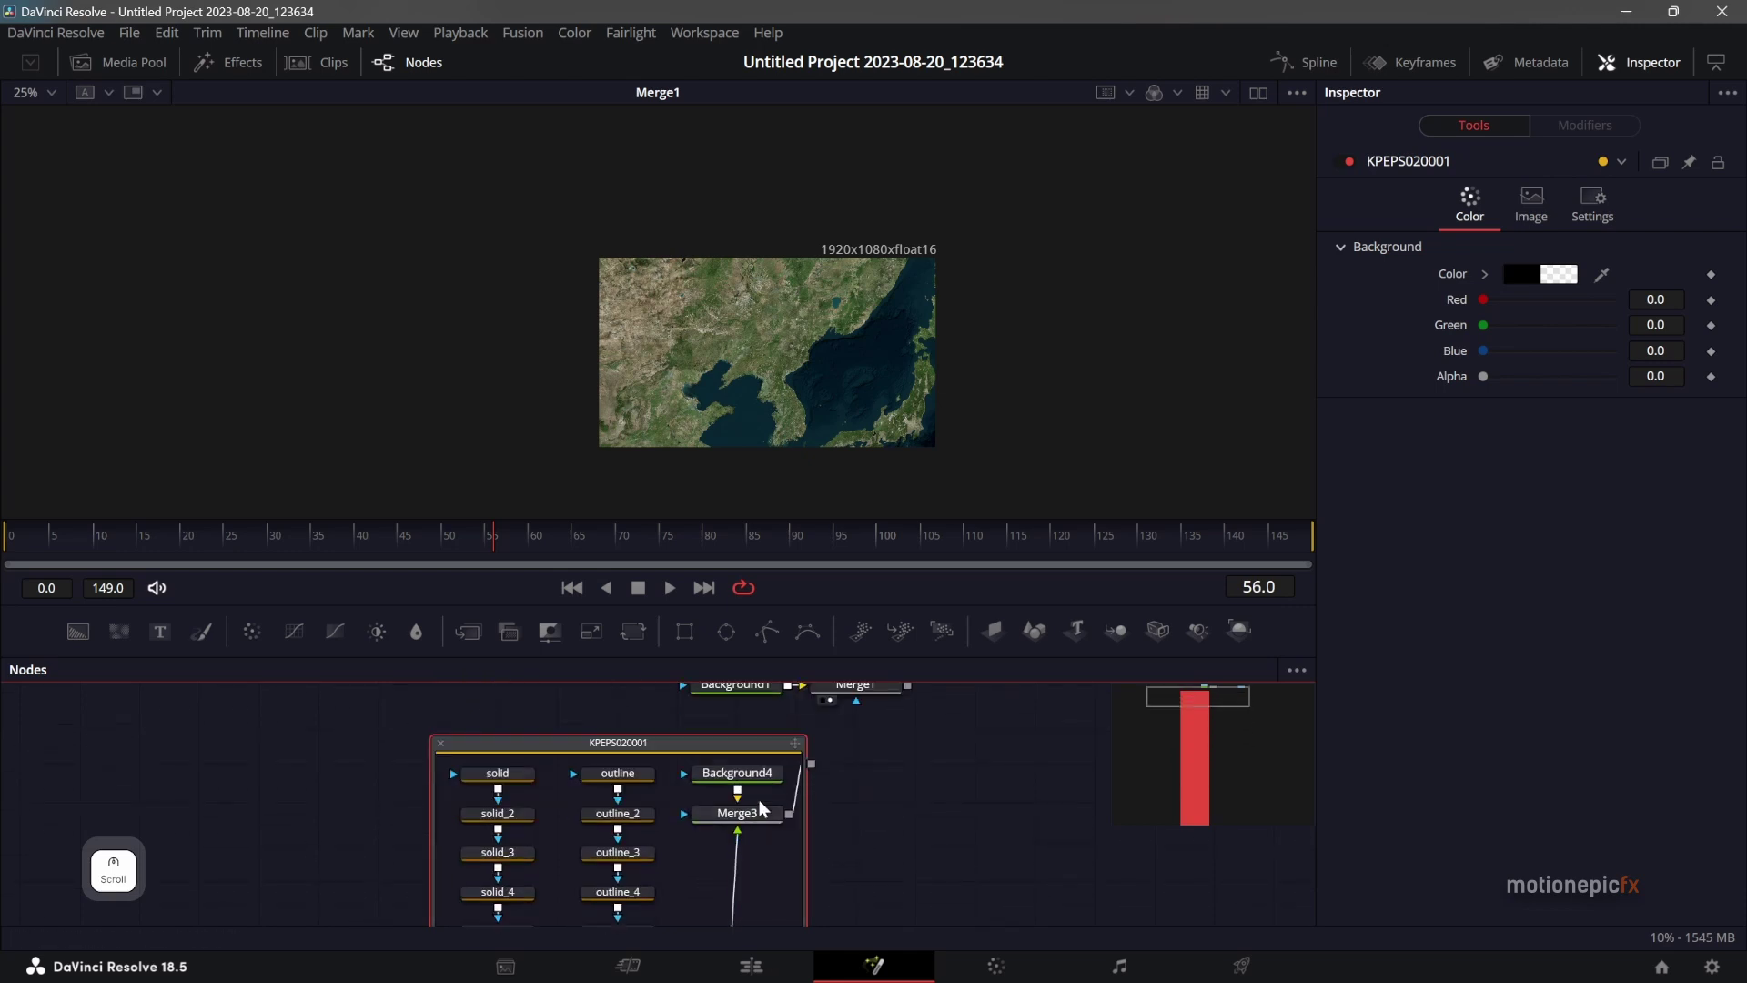
left_click(448, 752)
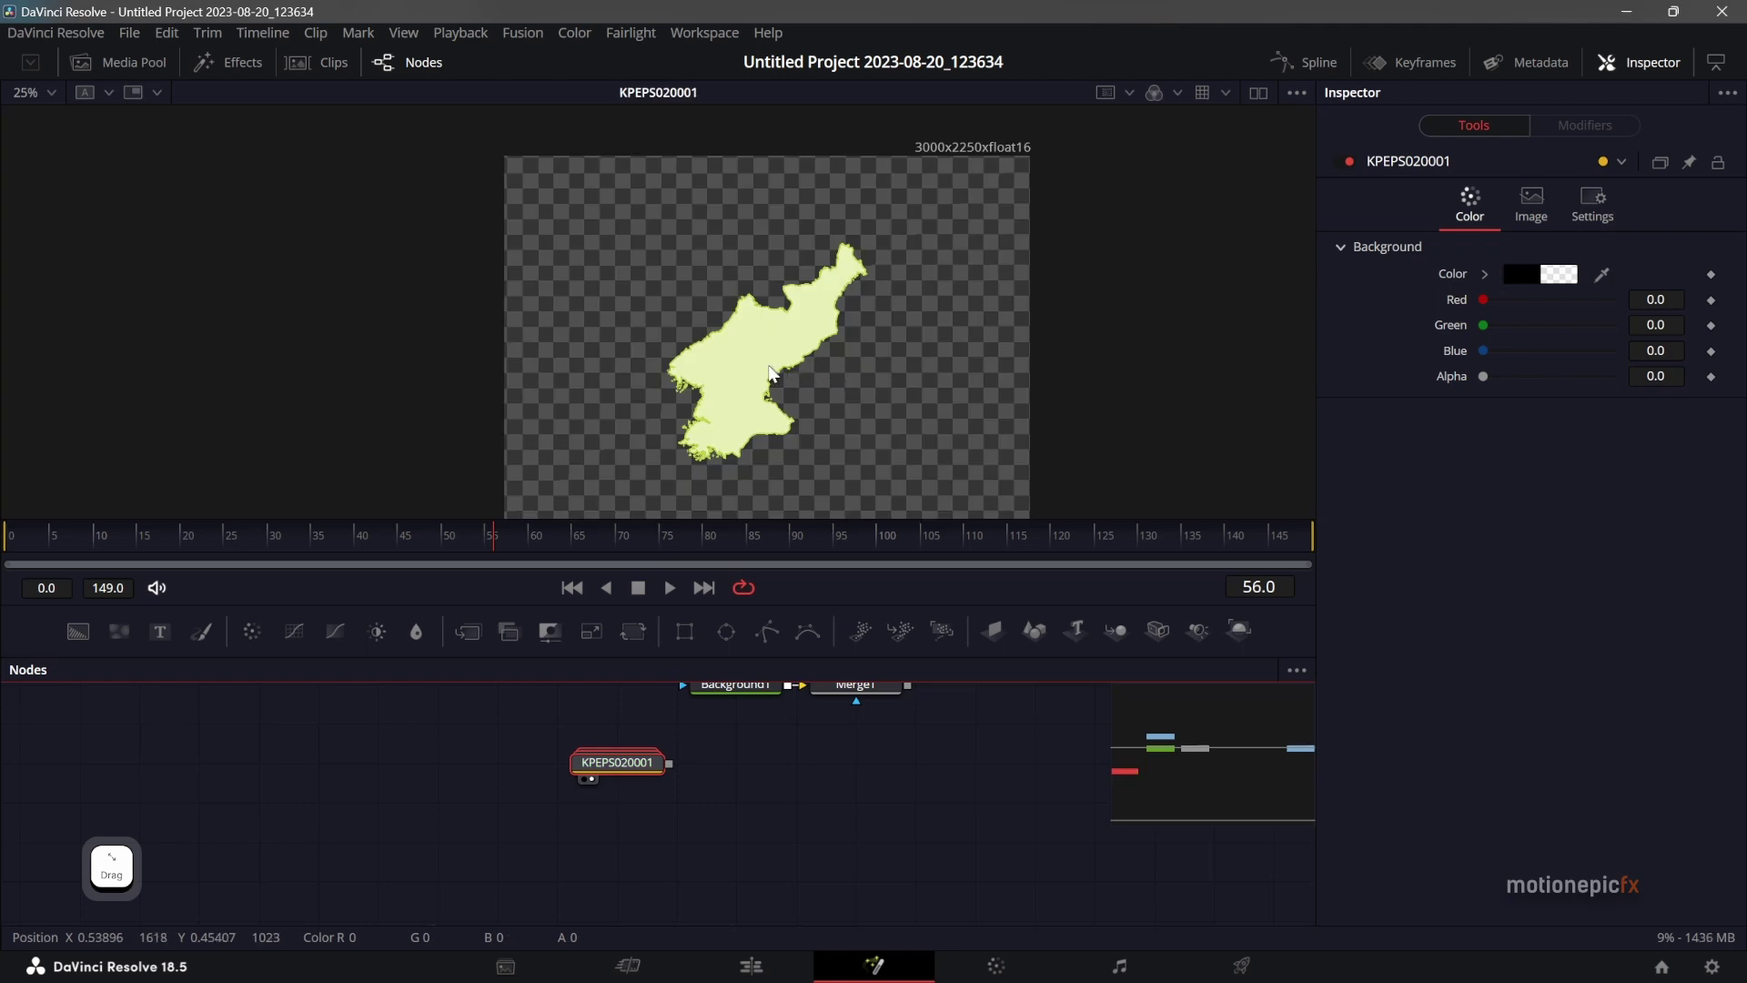
Expand the group and select all the duplicated solid_N and outline_N mask nodes.
left_click(624, 768)
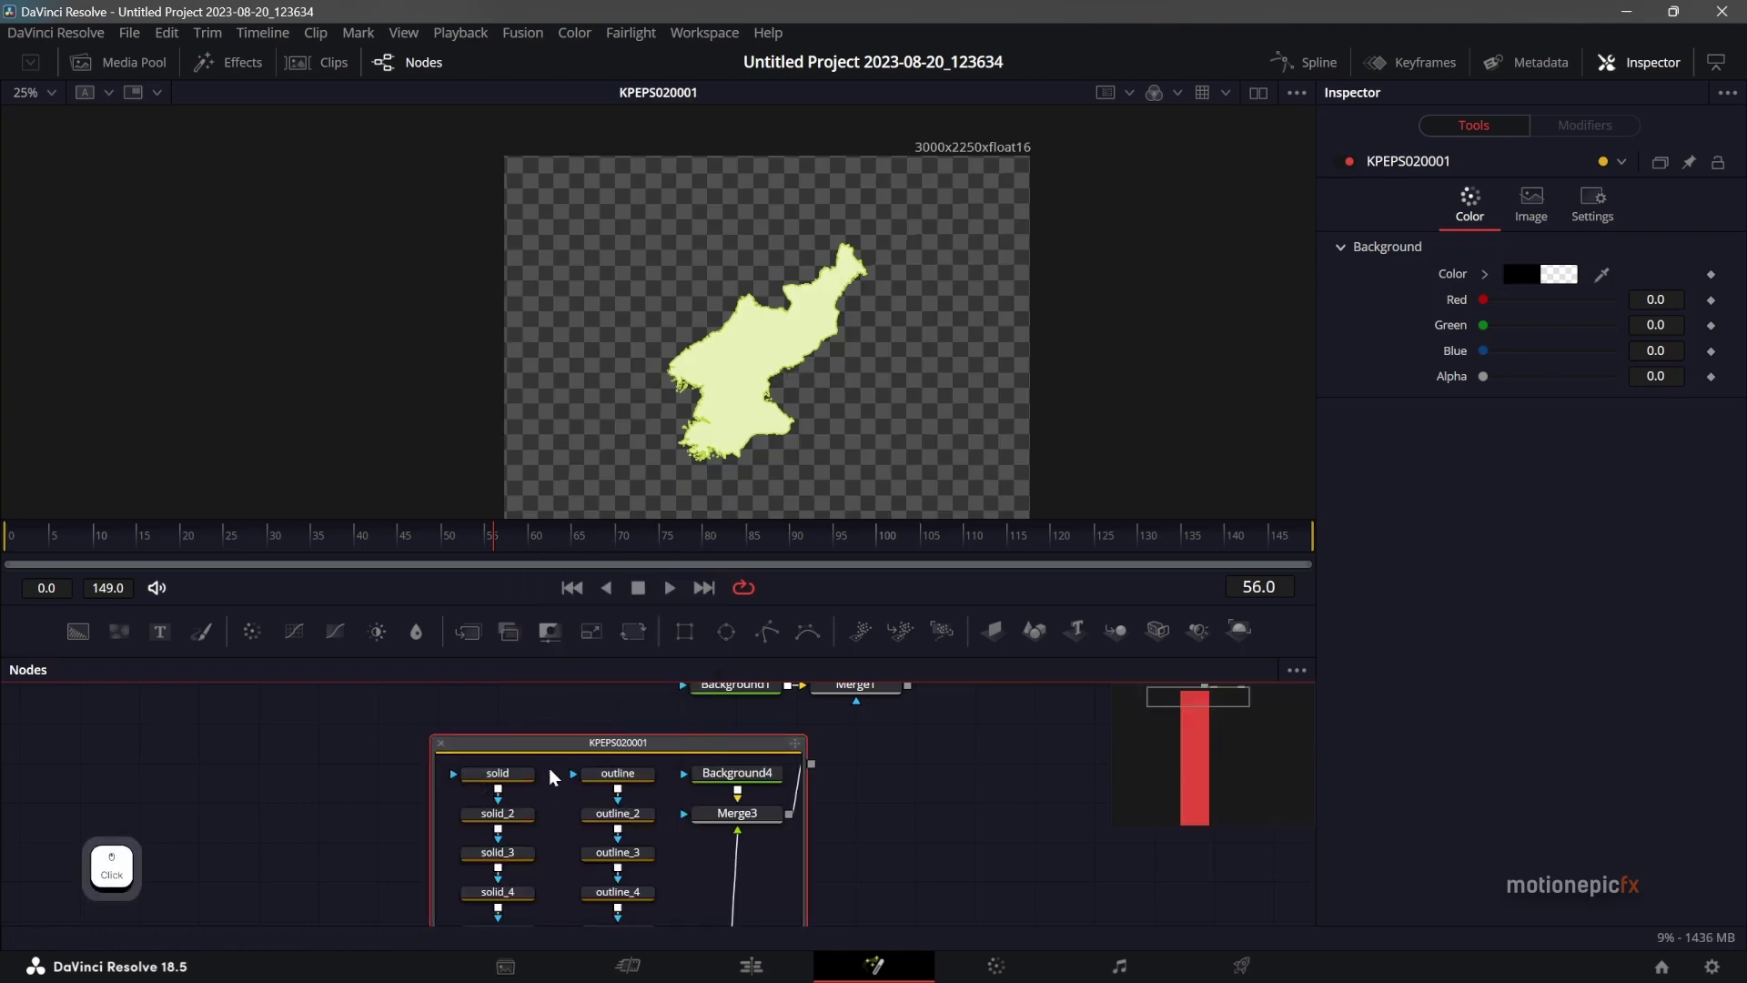
left_click(458, 806)
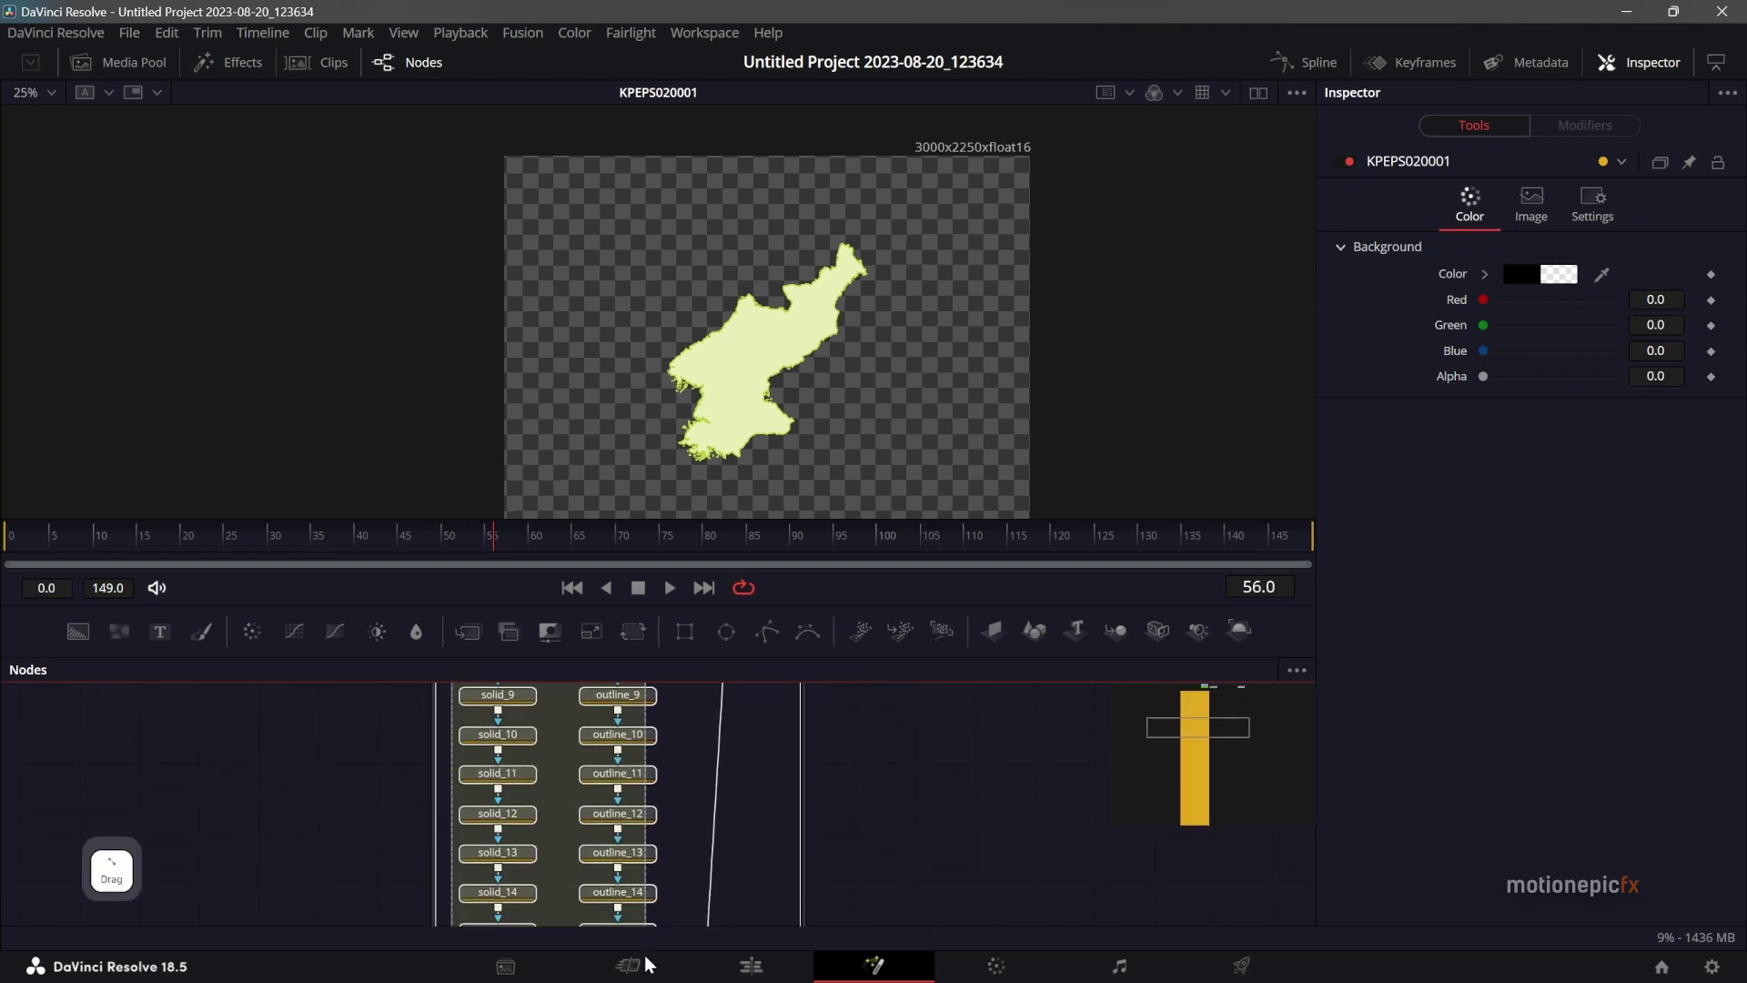
left_click(656, 938)
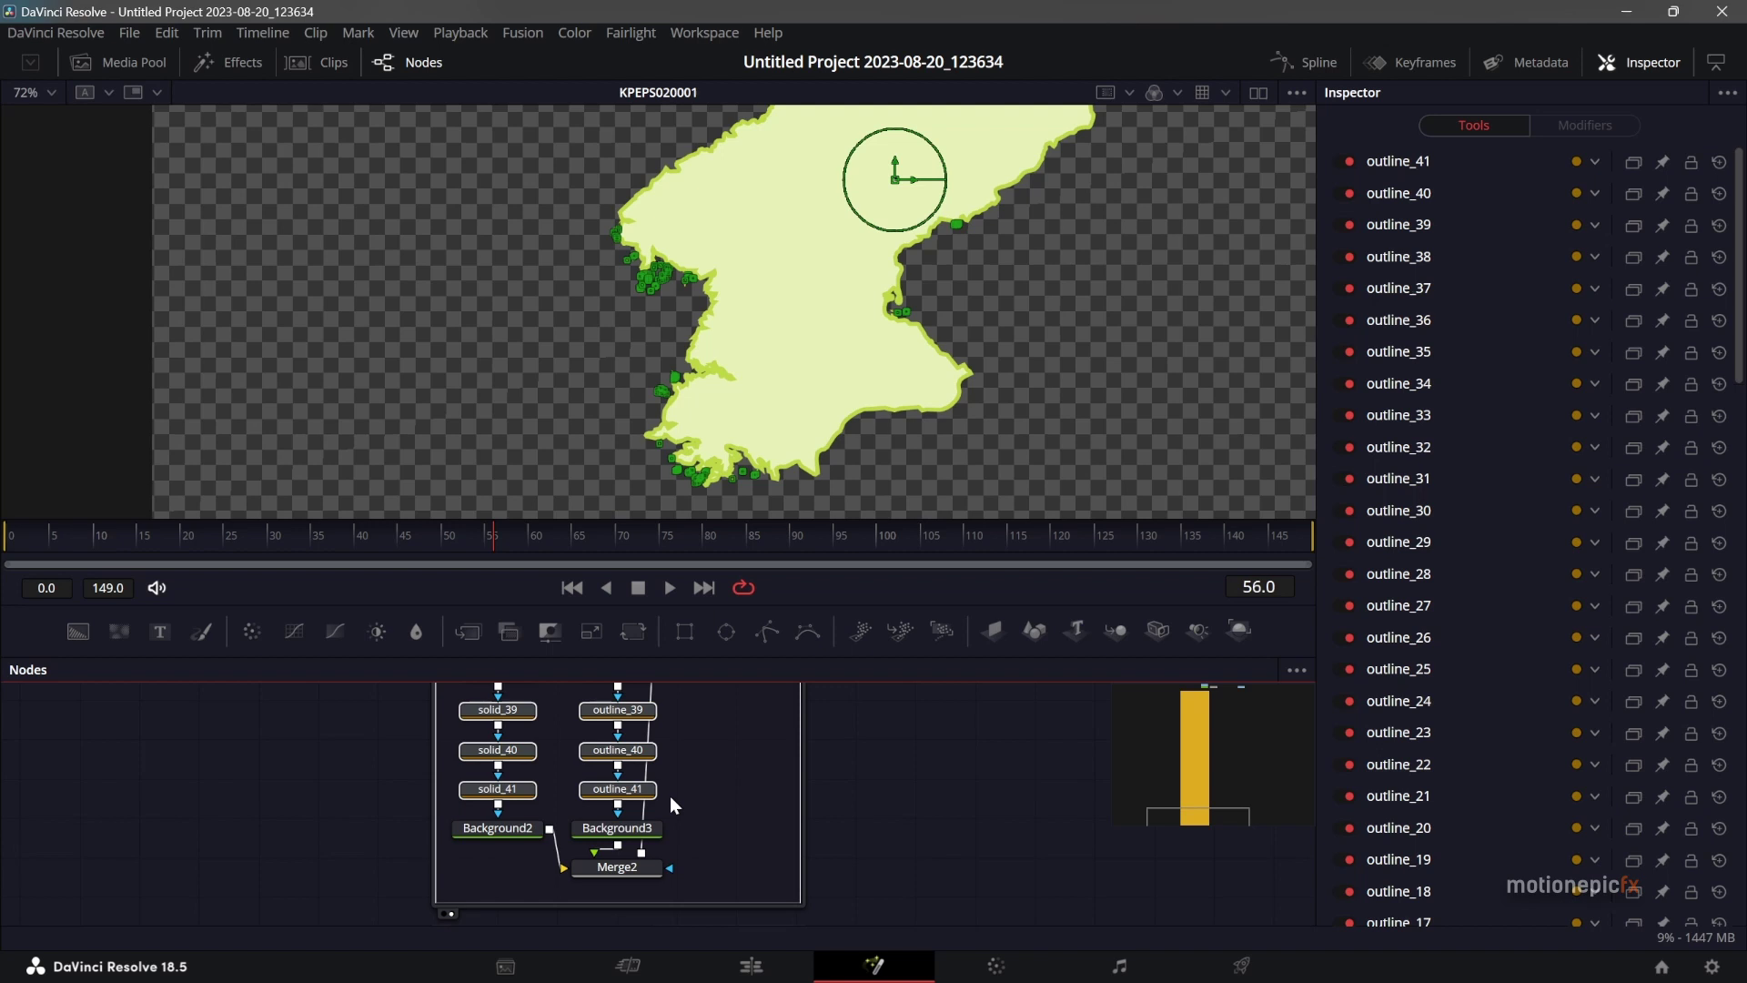
Delete the extra masks, keeping one solid and one outline, and check the outline colour.
key("BackSpace")
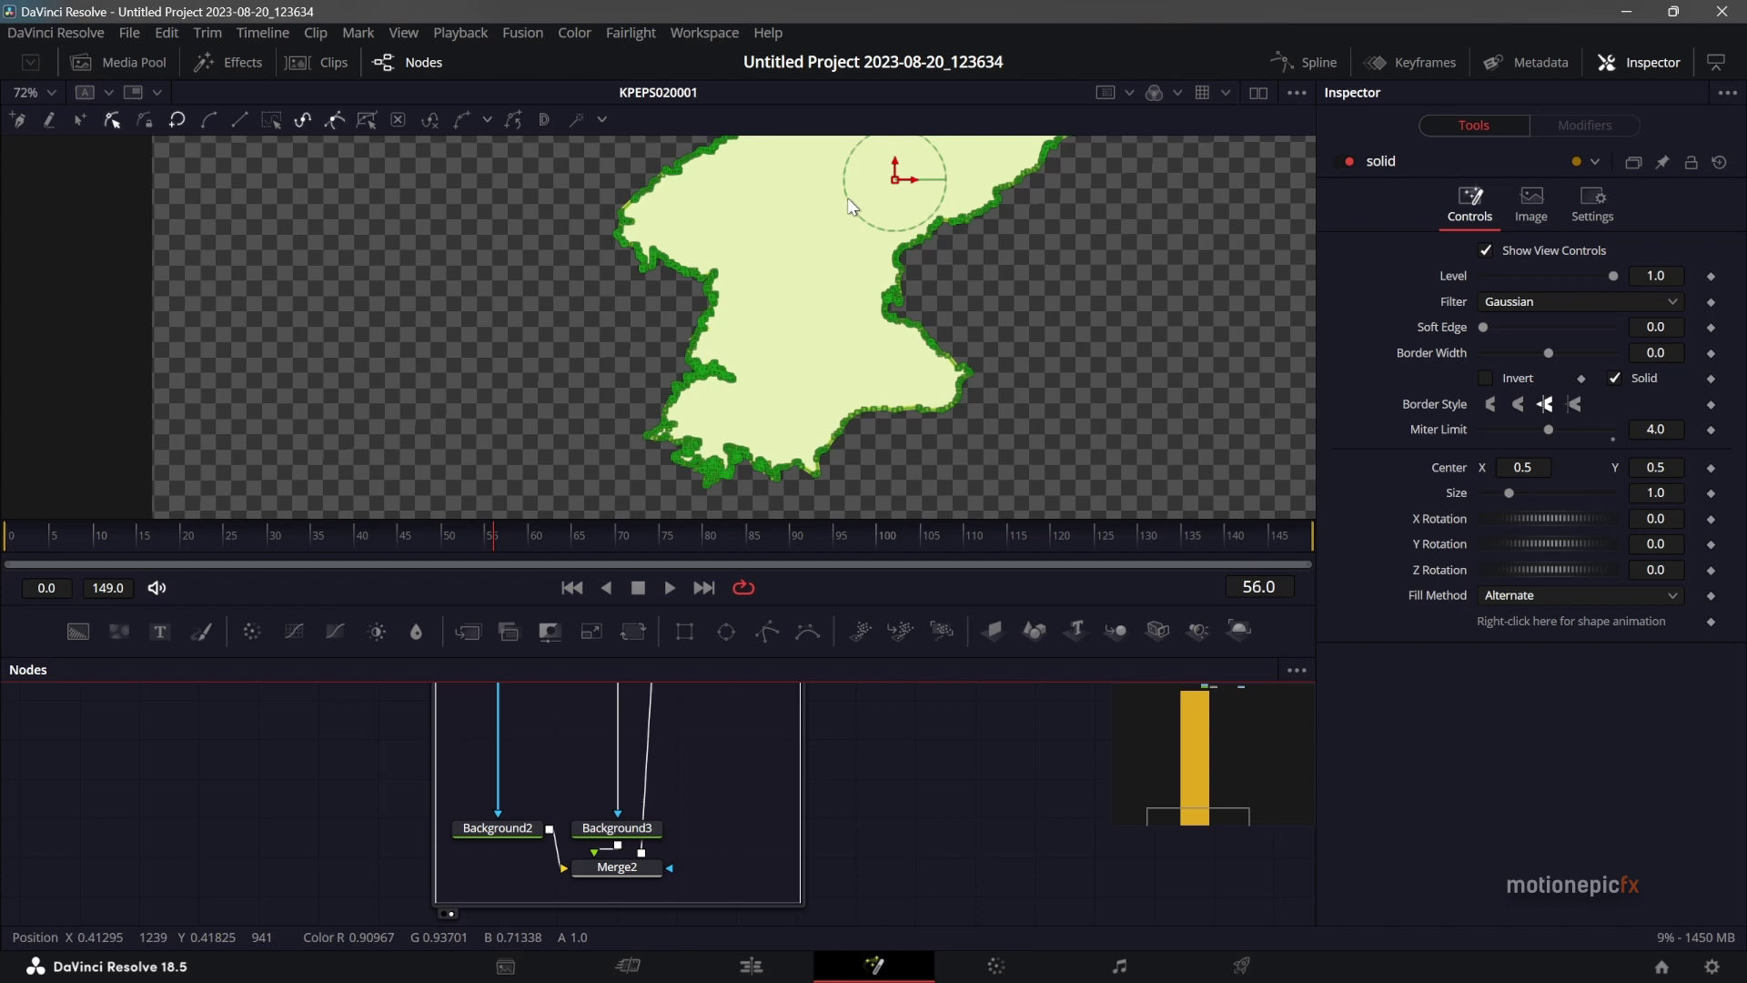
left_click(688, 894)
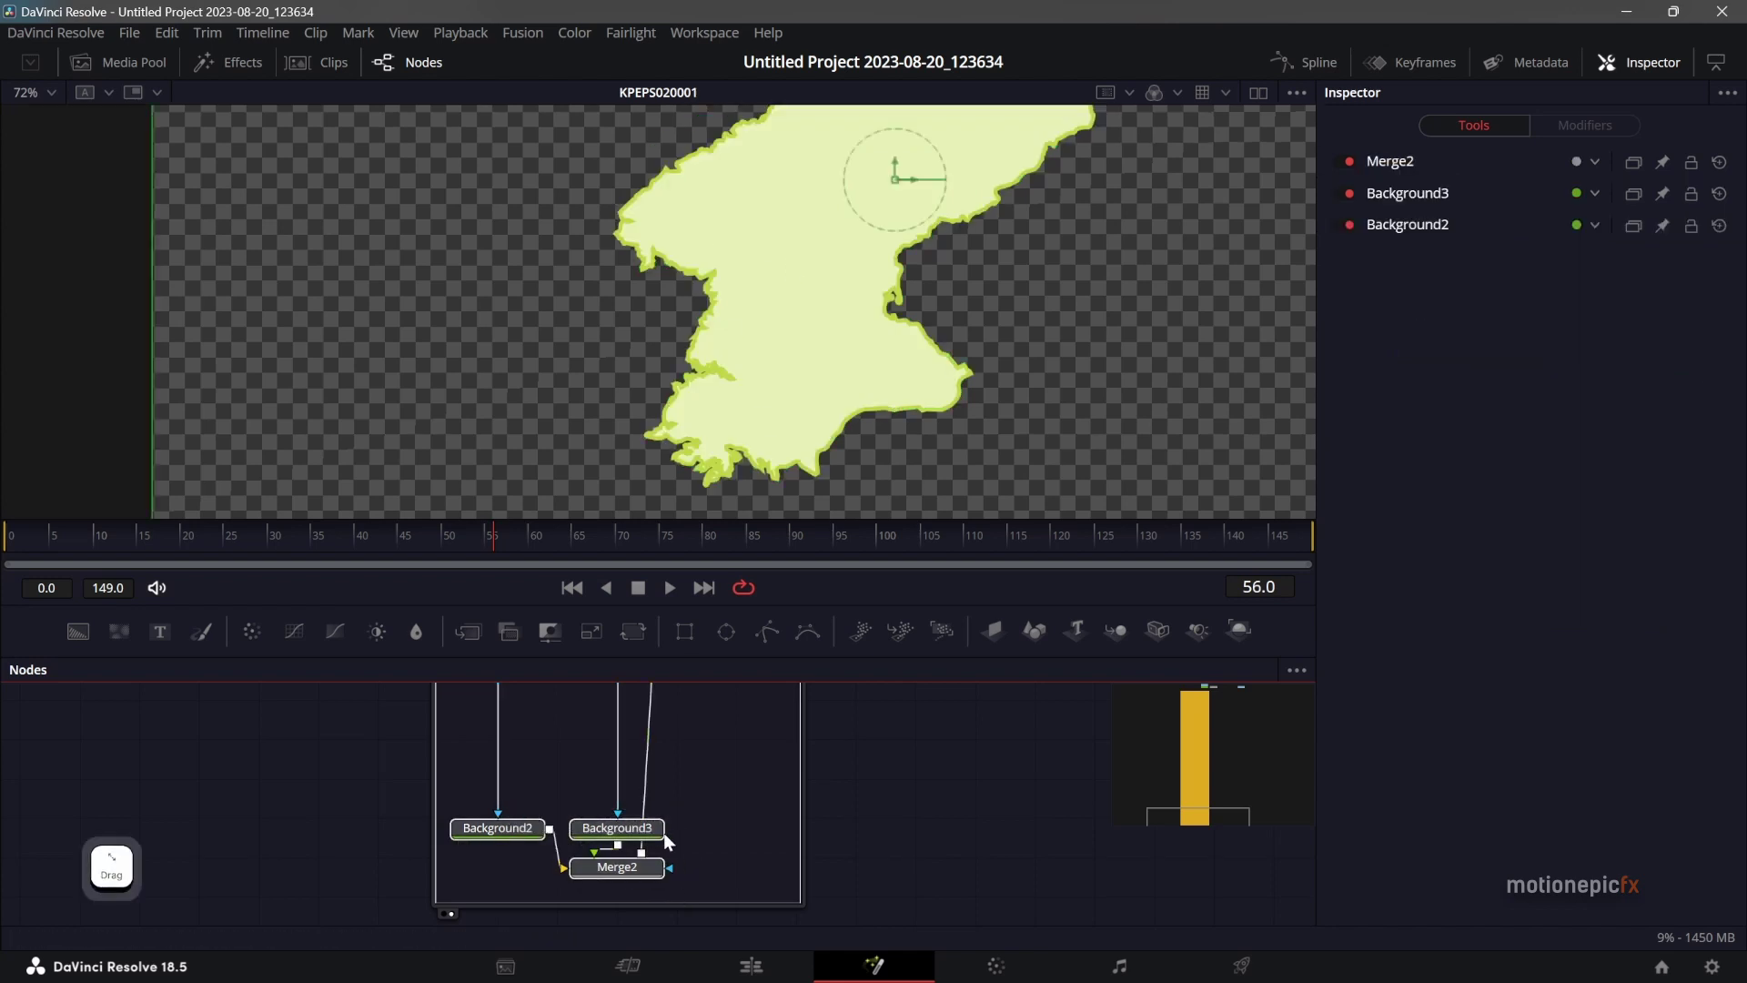
left_click(639, 825)
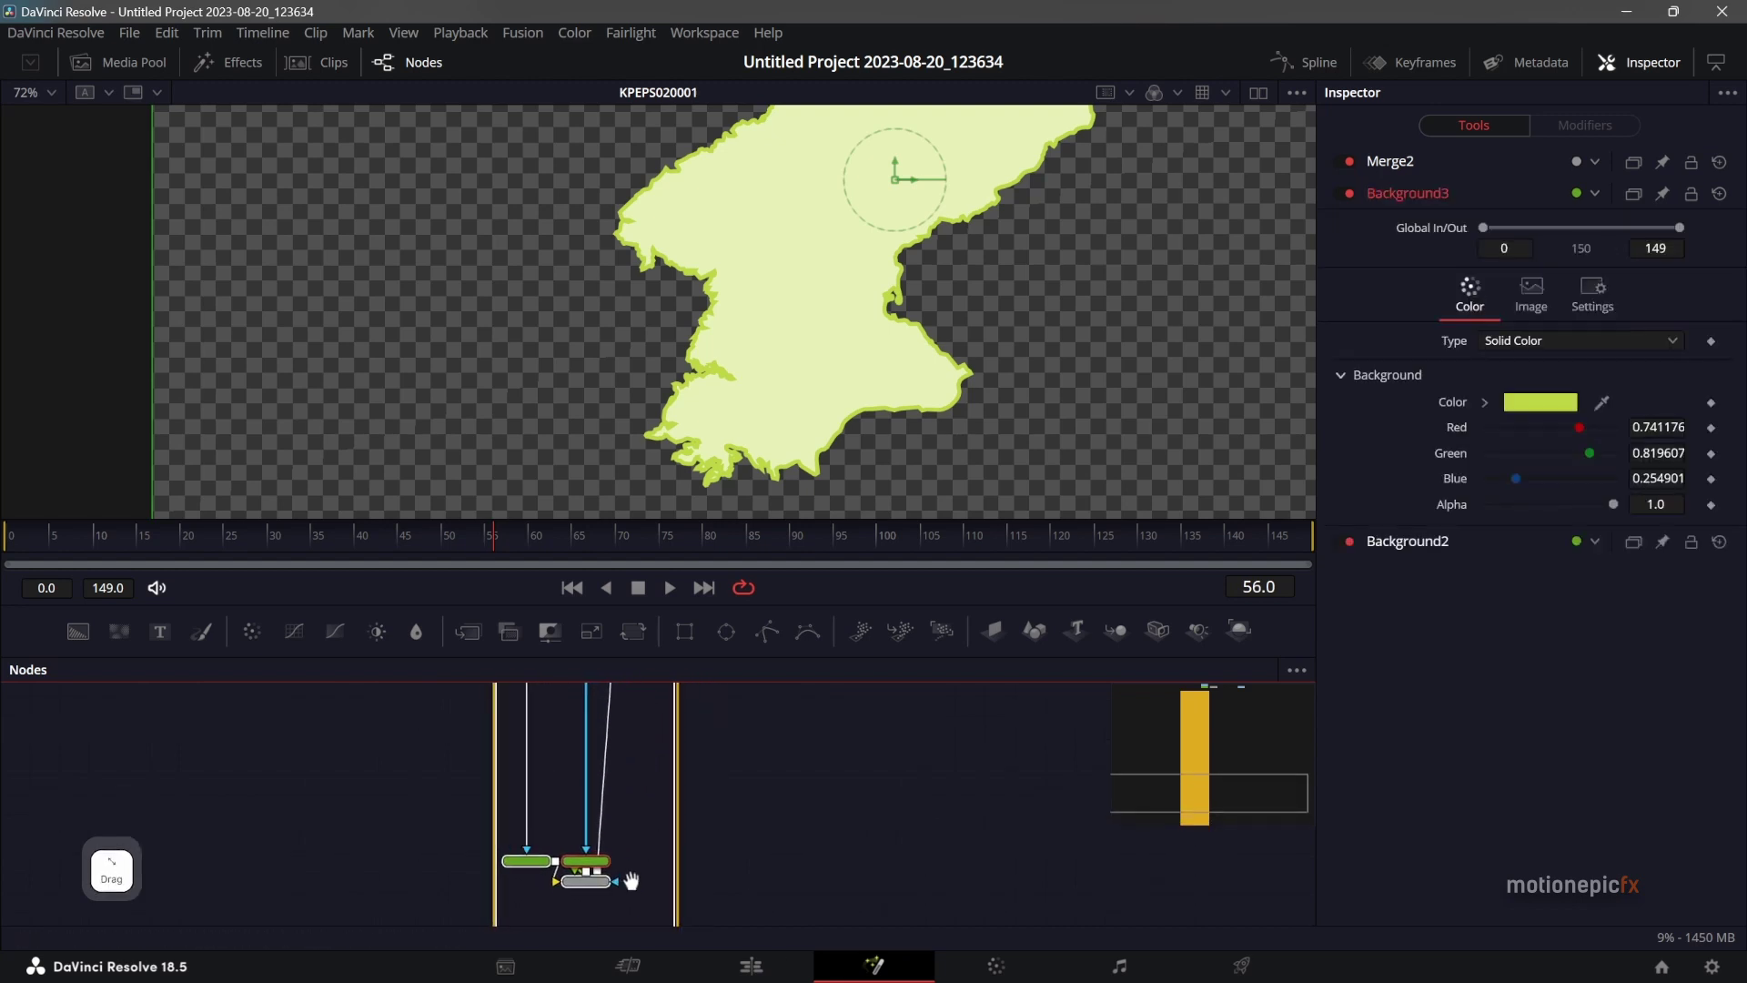
left_click(582, 865)
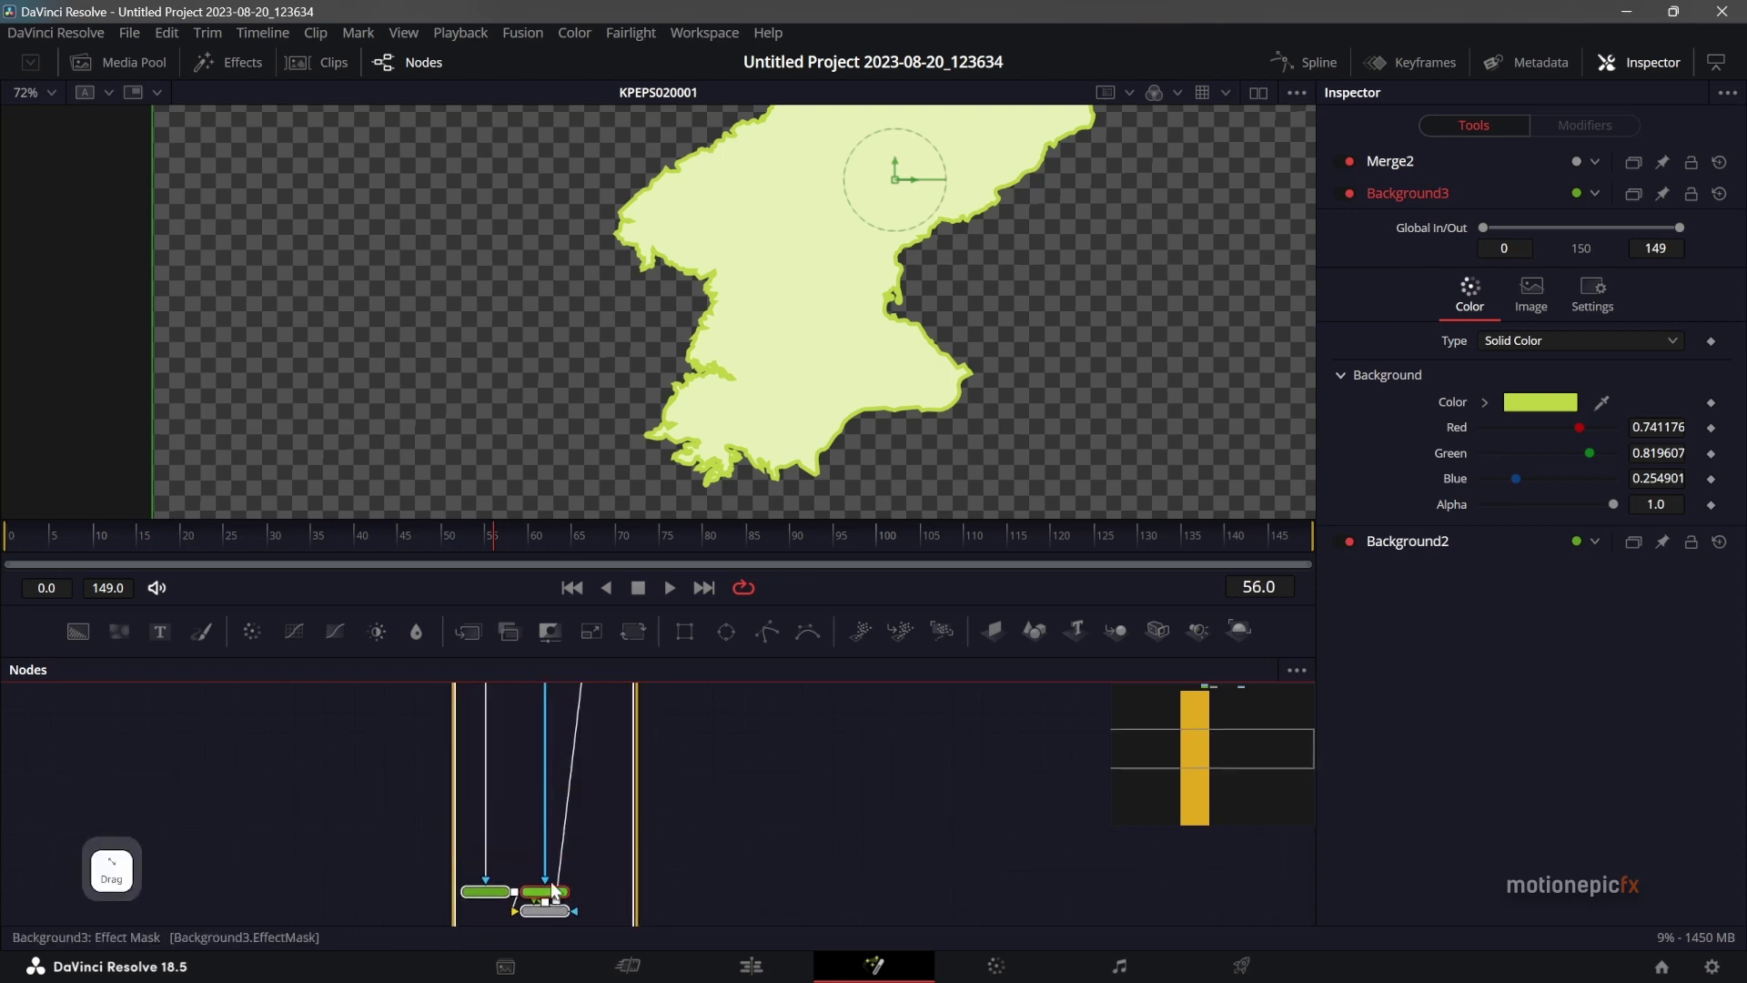
Tidy the remaining Background and Merge nodes compactly and collapse the group.
left_click(620, 698)
left_click(547, 902)
left_click(528, 886)
left_click(578, 857)
left_click(585, 825)
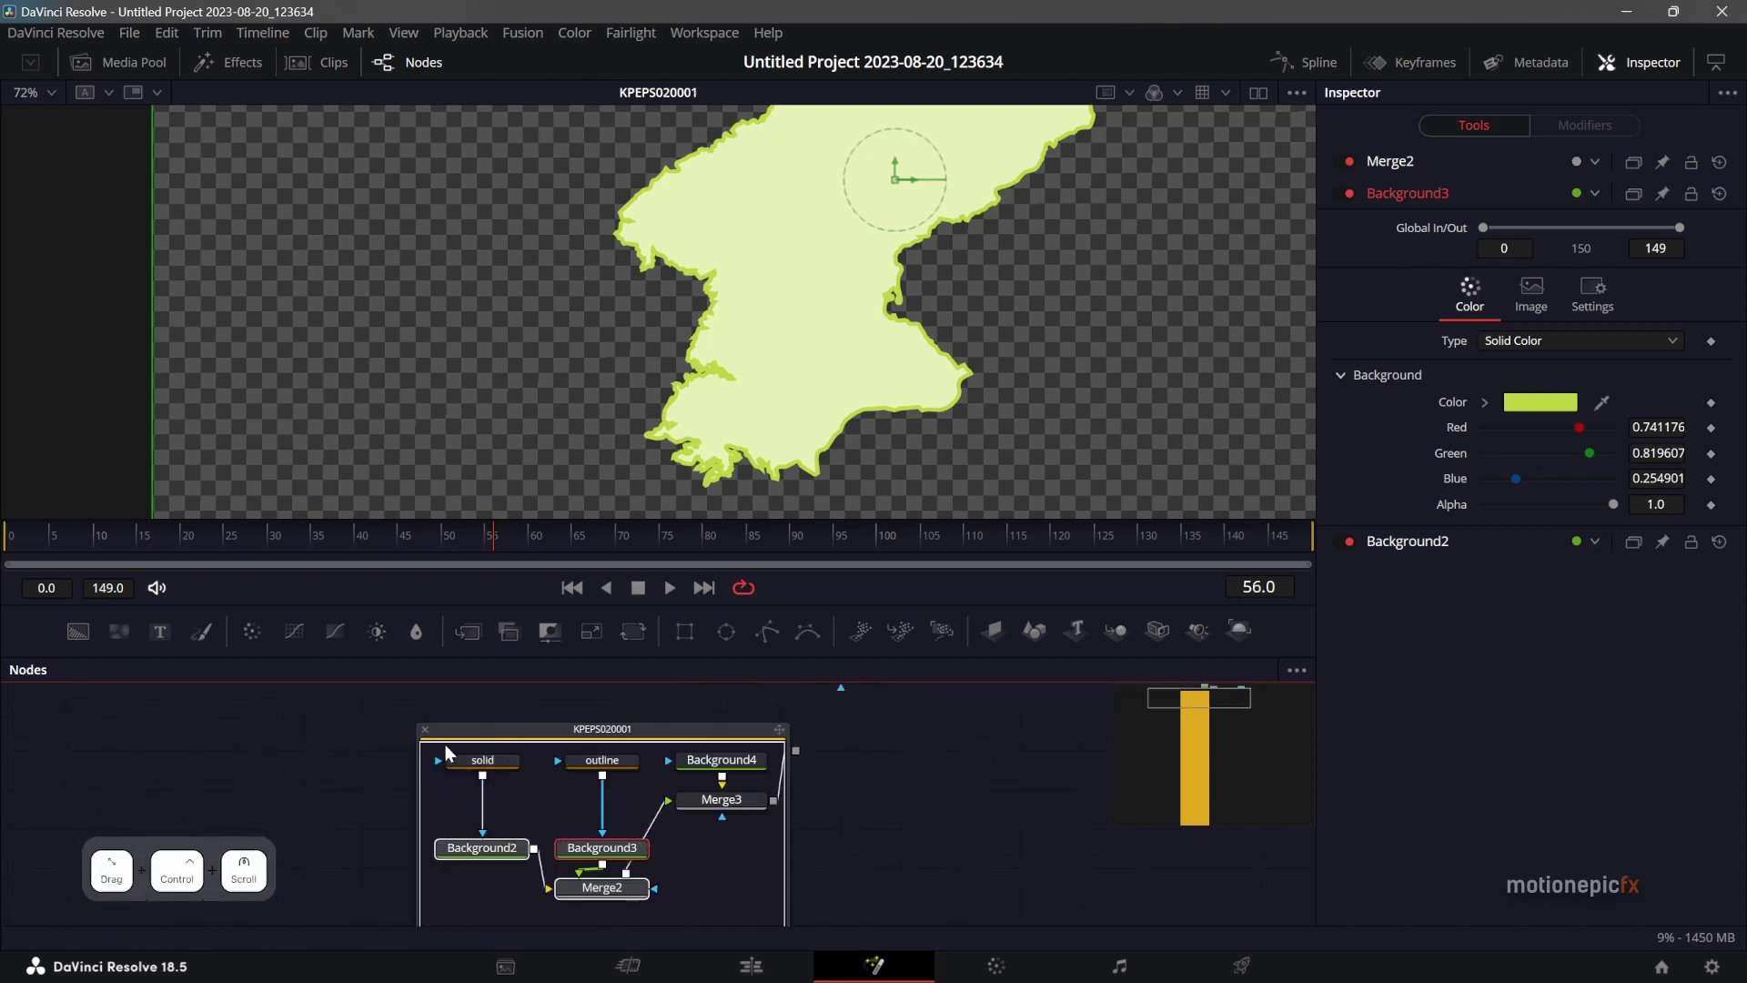
left_click(615, 757)
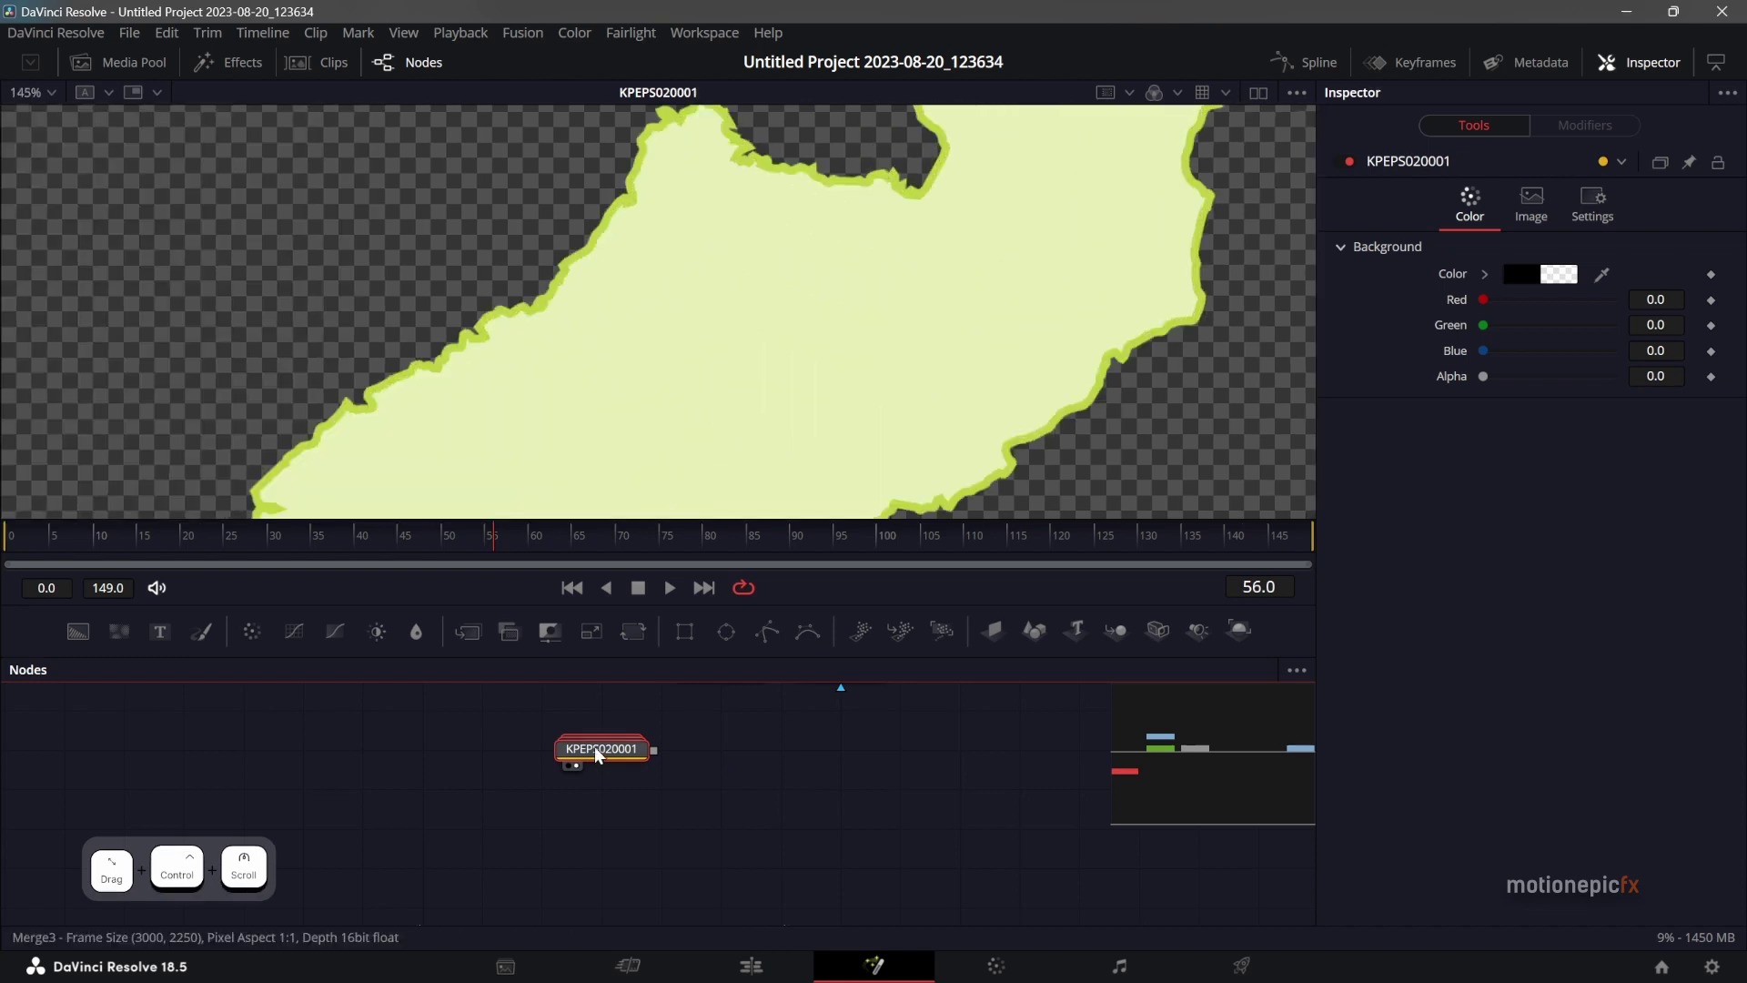
Set the outline mask's Border Style to Round for smoother joins.
left_click(612, 765)
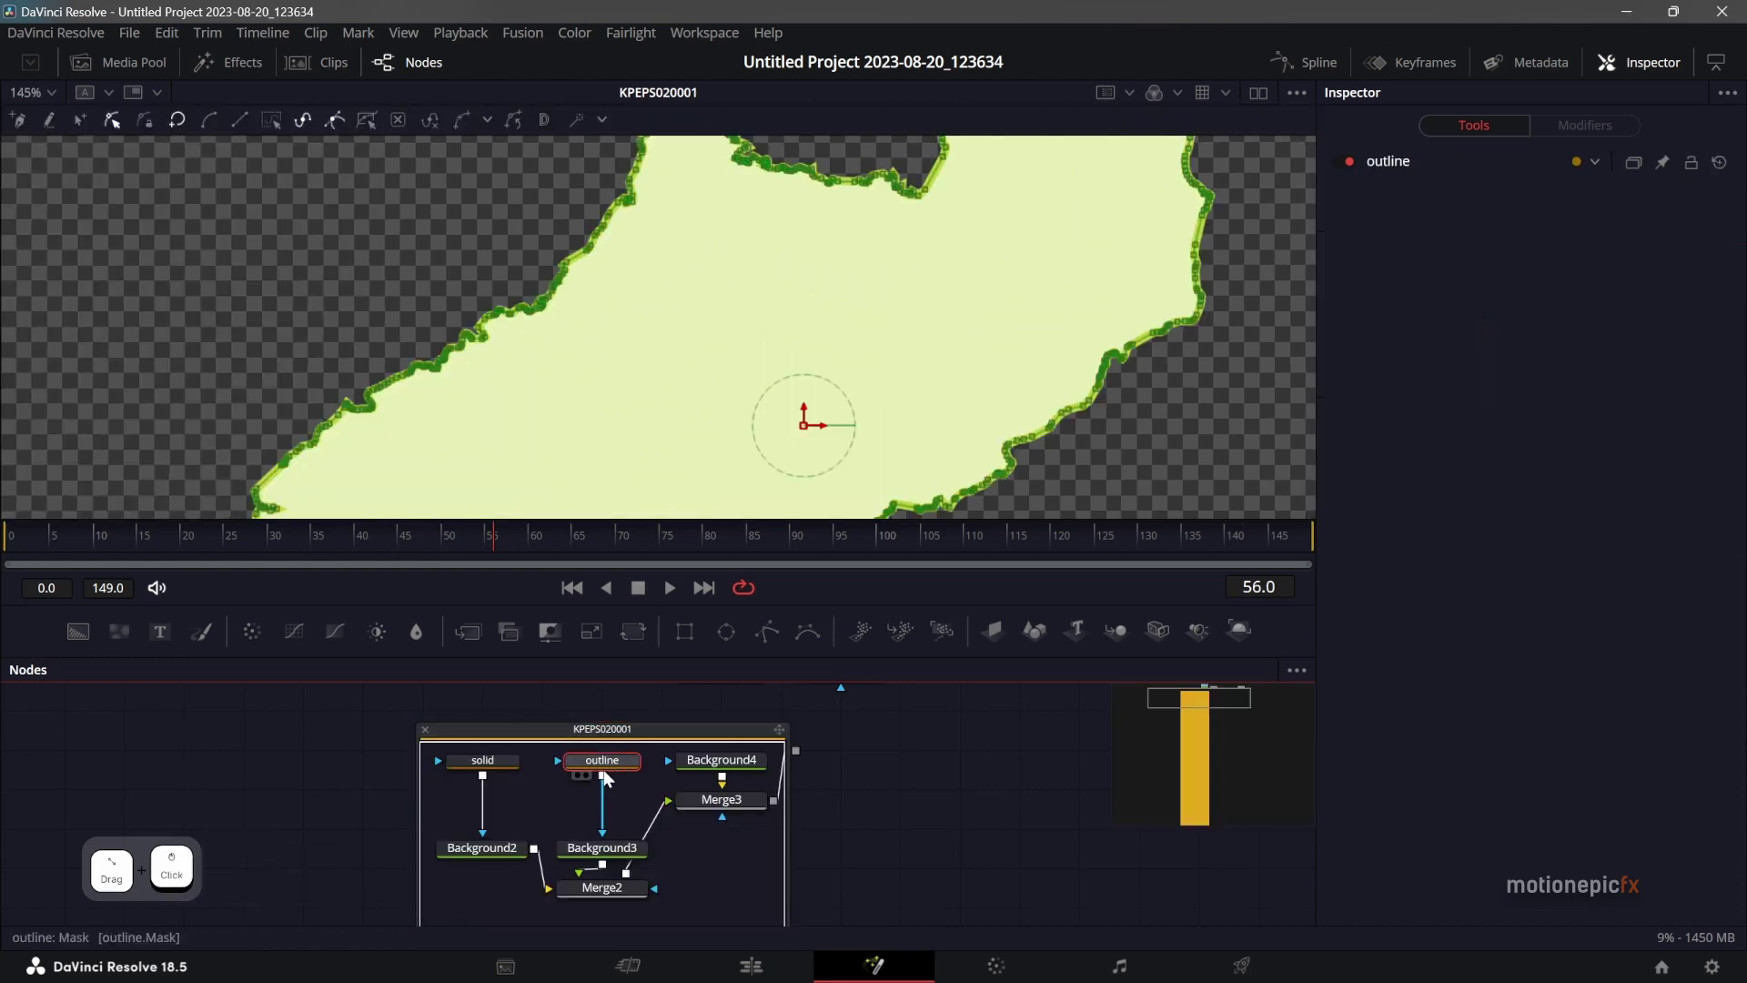
left_click(1398, 170)
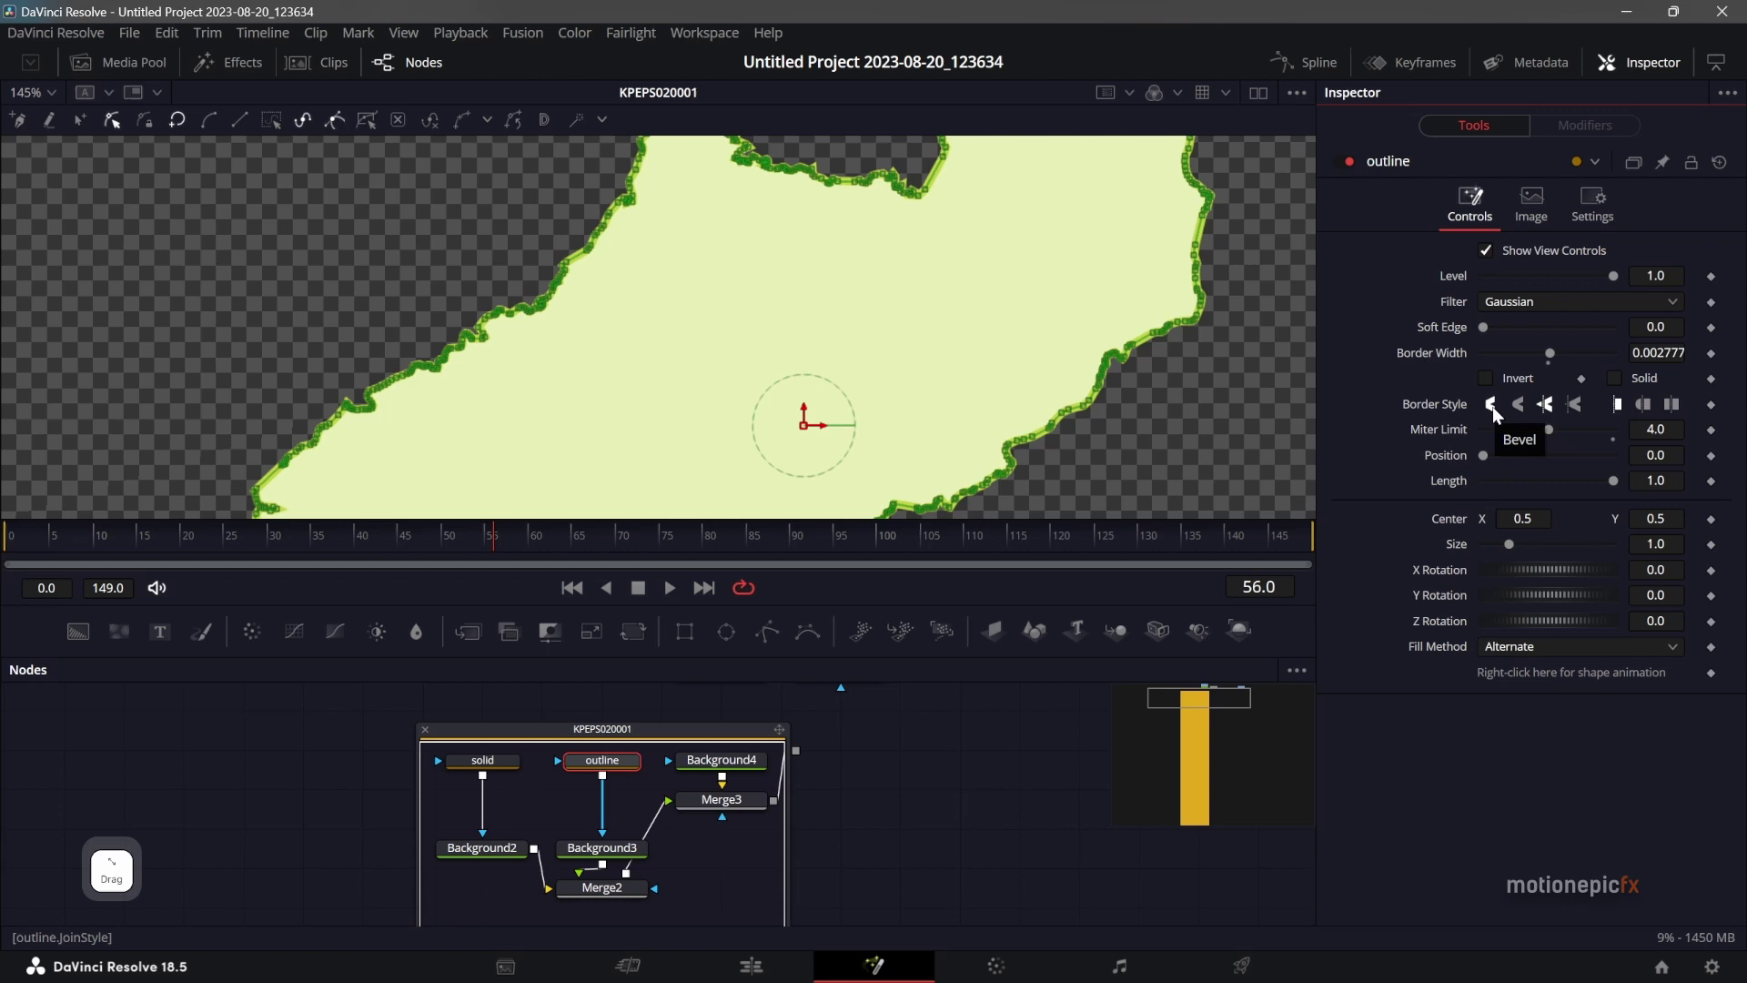
left_click(1500, 411)
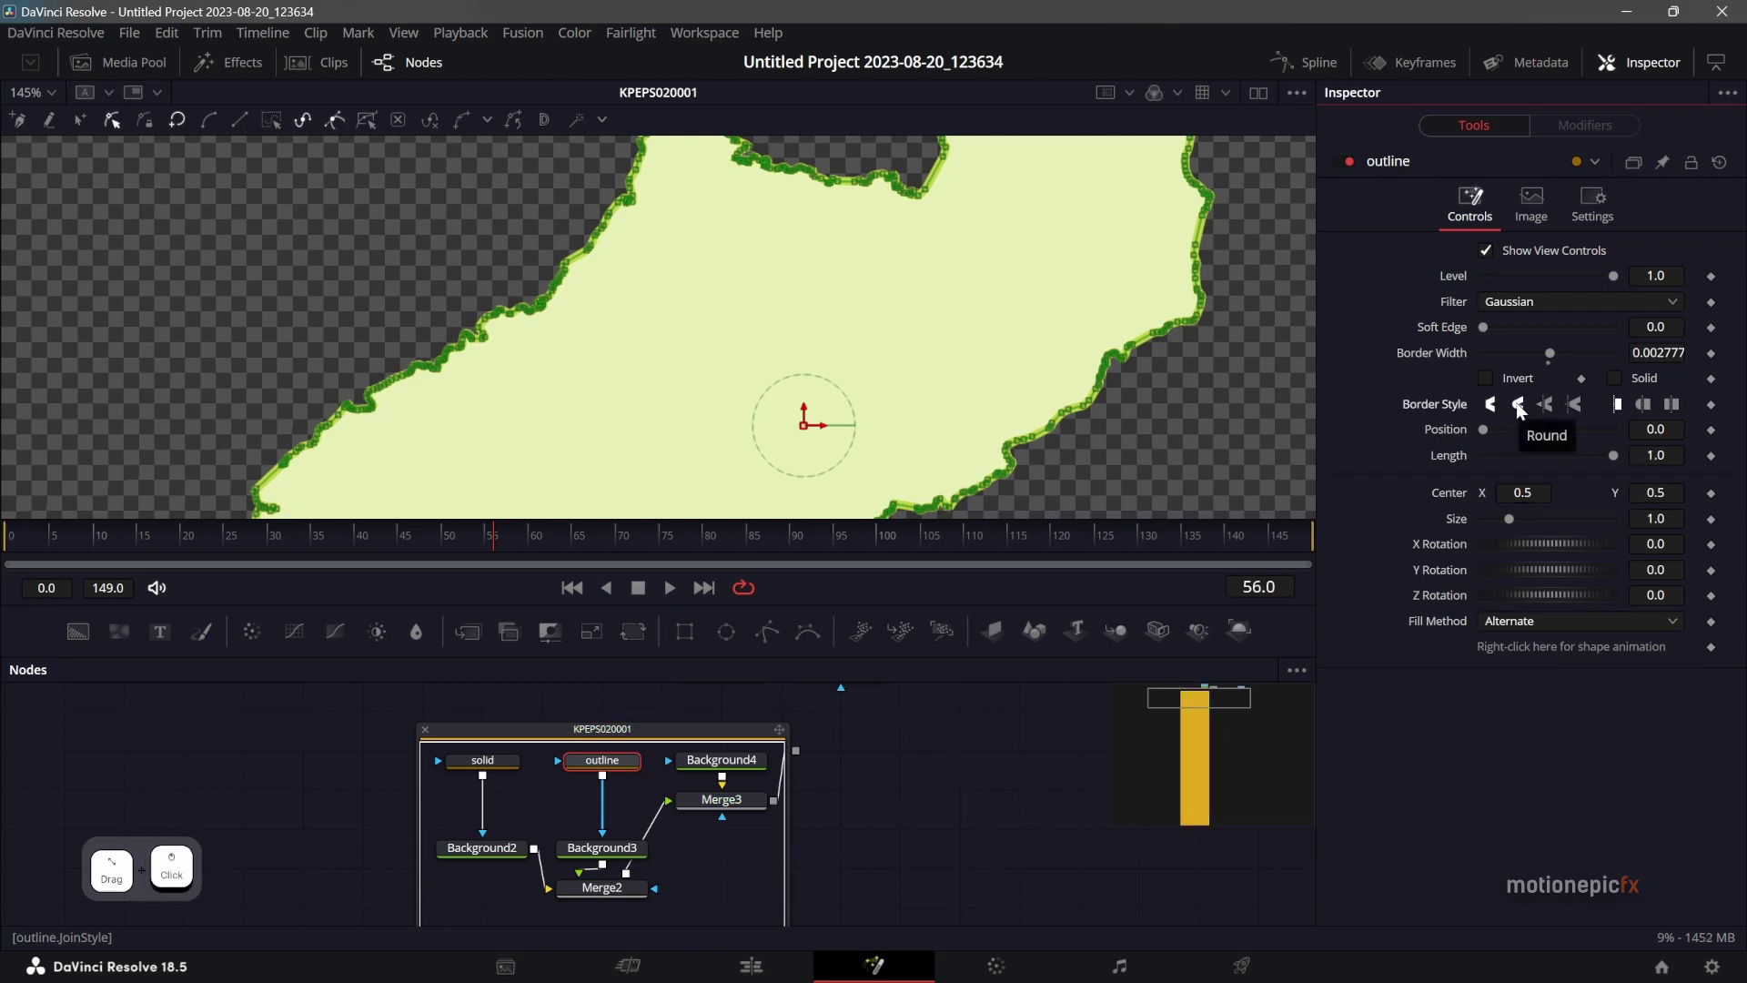
left_click(1523, 407)
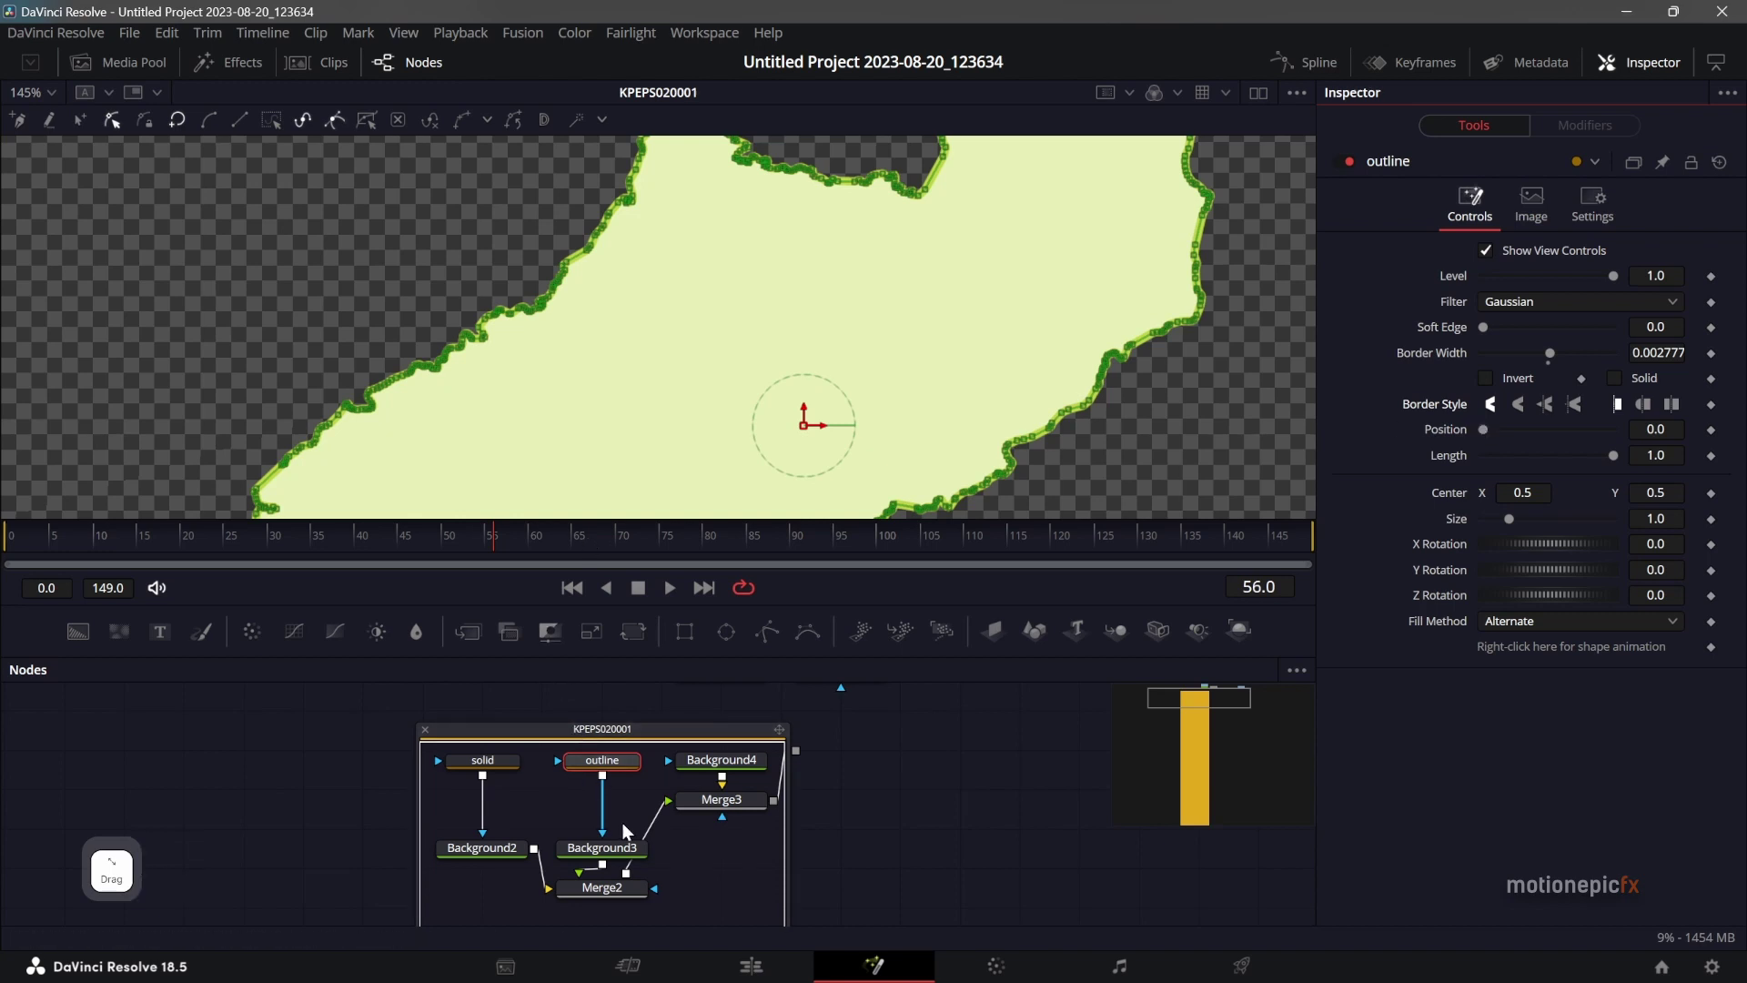
Set the outline's Background3 colour to white (1, 1, 1).
left_click(624, 849)
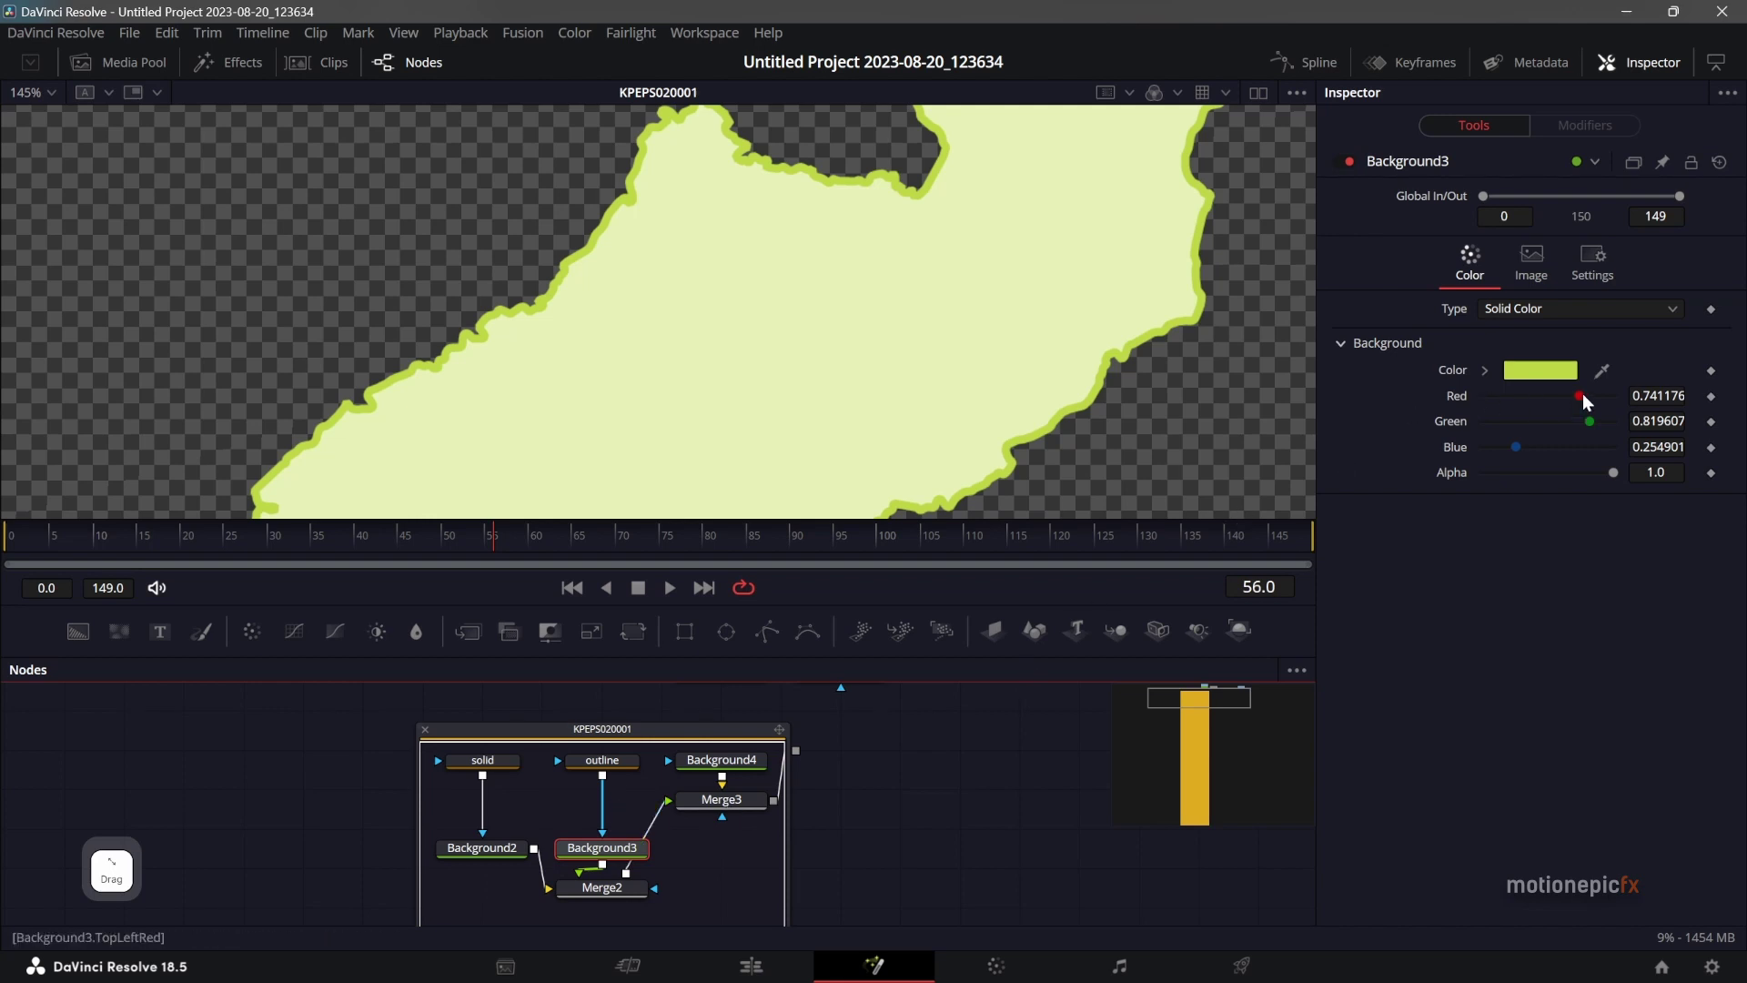
left_click(1590, 396)
left_click(1601, 428)
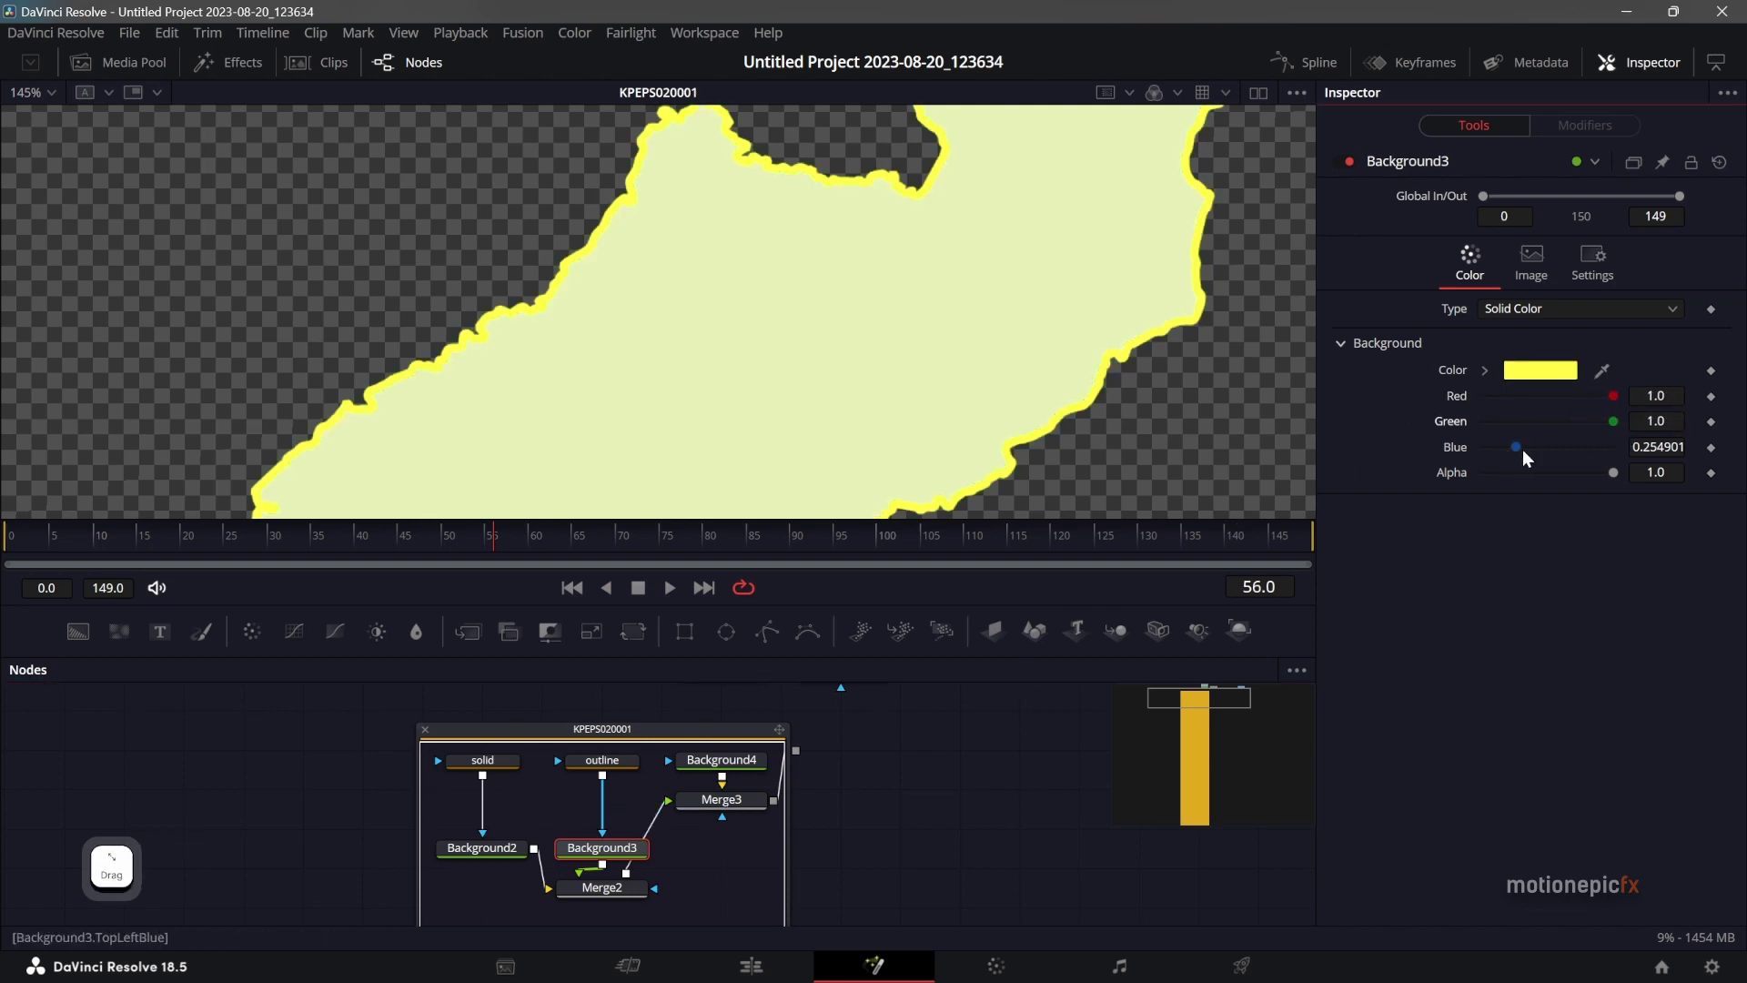
left_click(1521, 457)
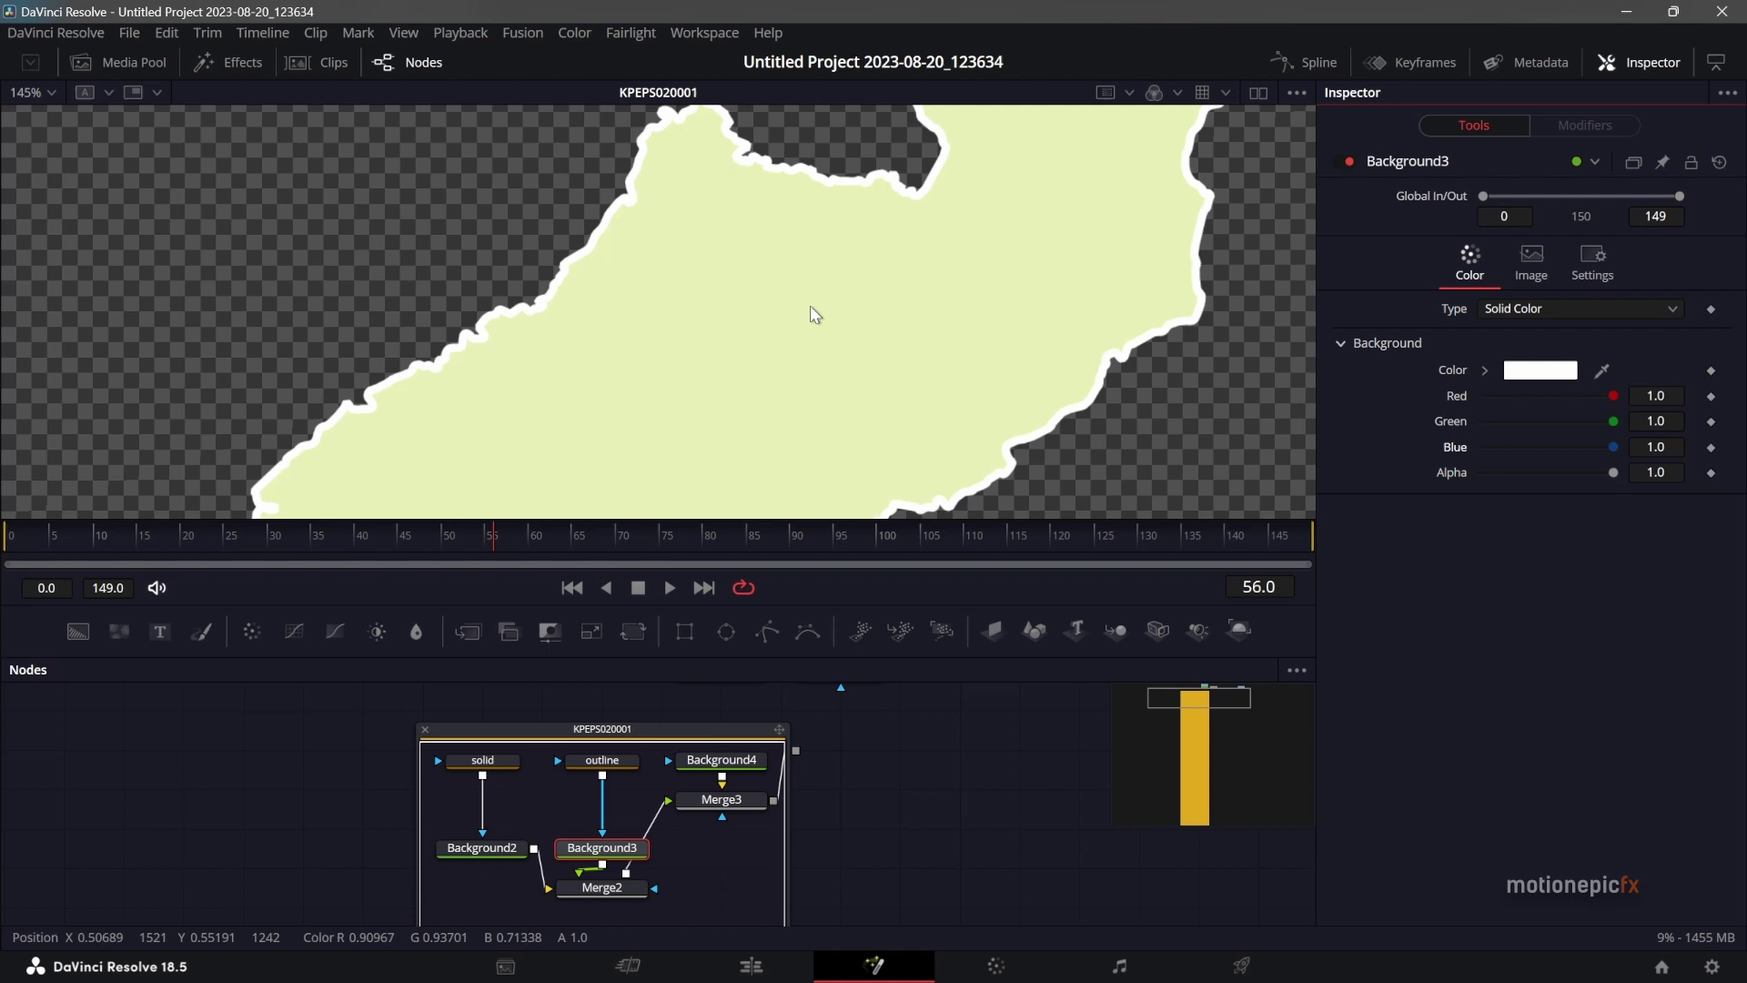
Set the fill's Background2 colour to pure red (1, 0, 0) and collapse the group.
left_click(485, 855)
left_click(1613, 398)
left_click(1586, 449)
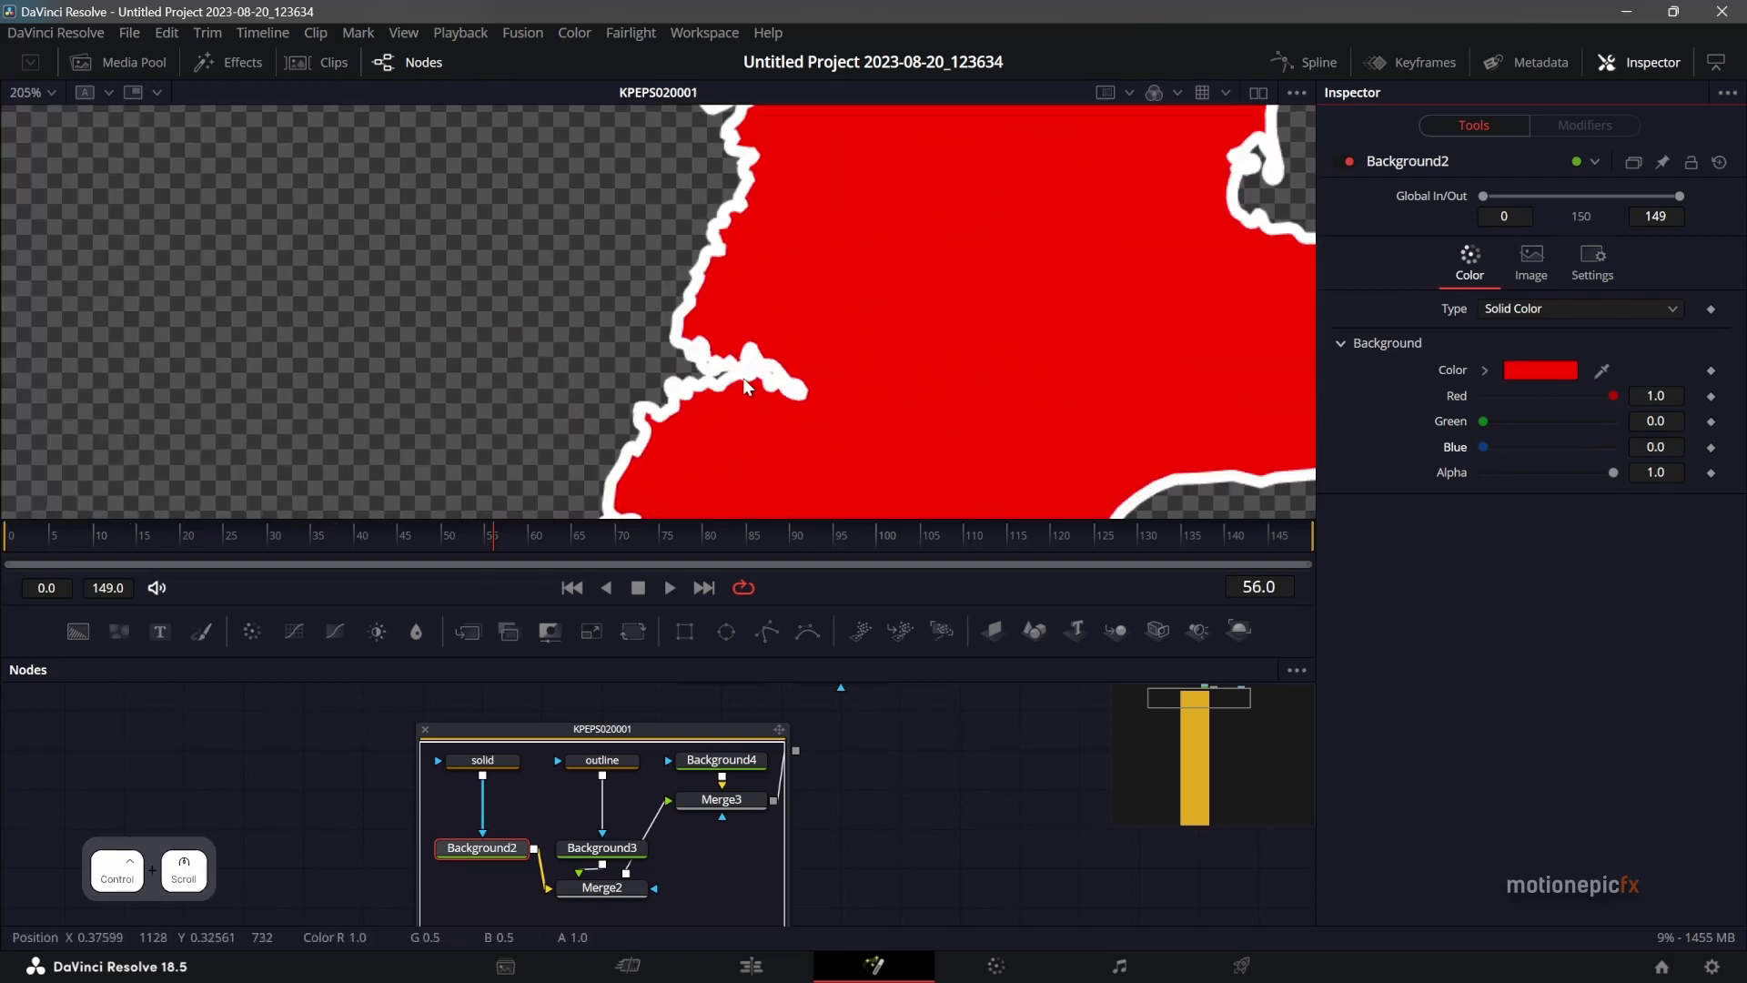
left_click(602, 762)
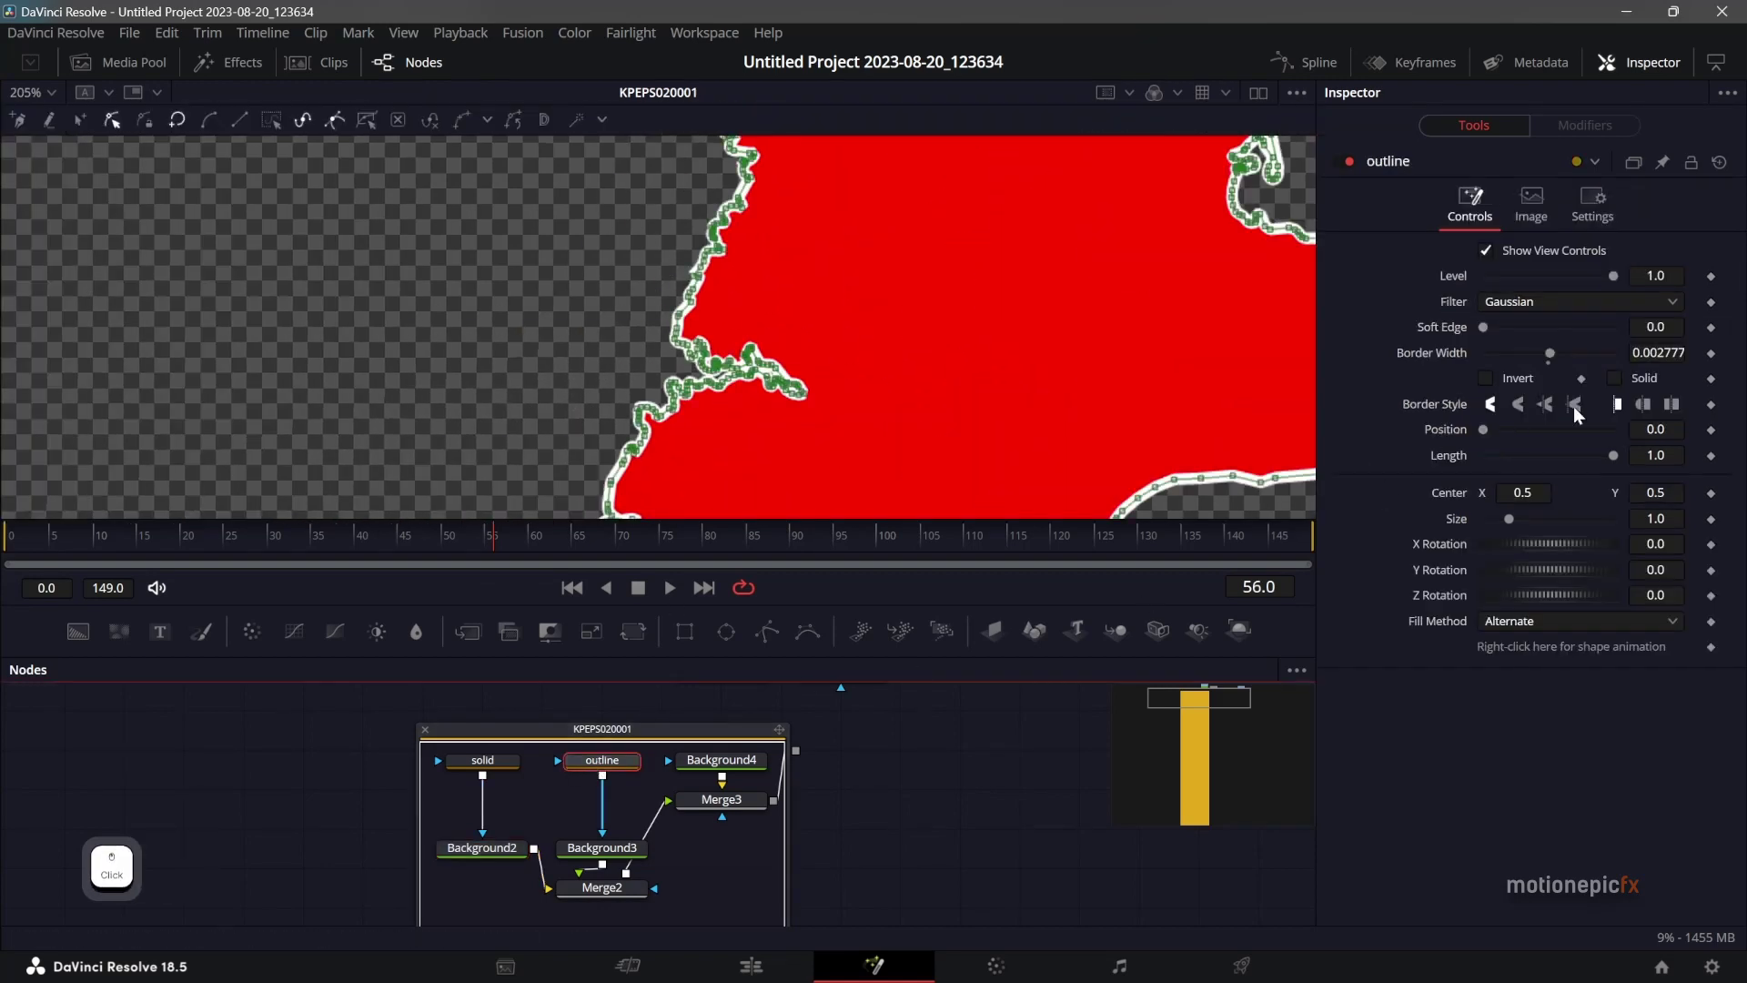
left_click(361, 817)
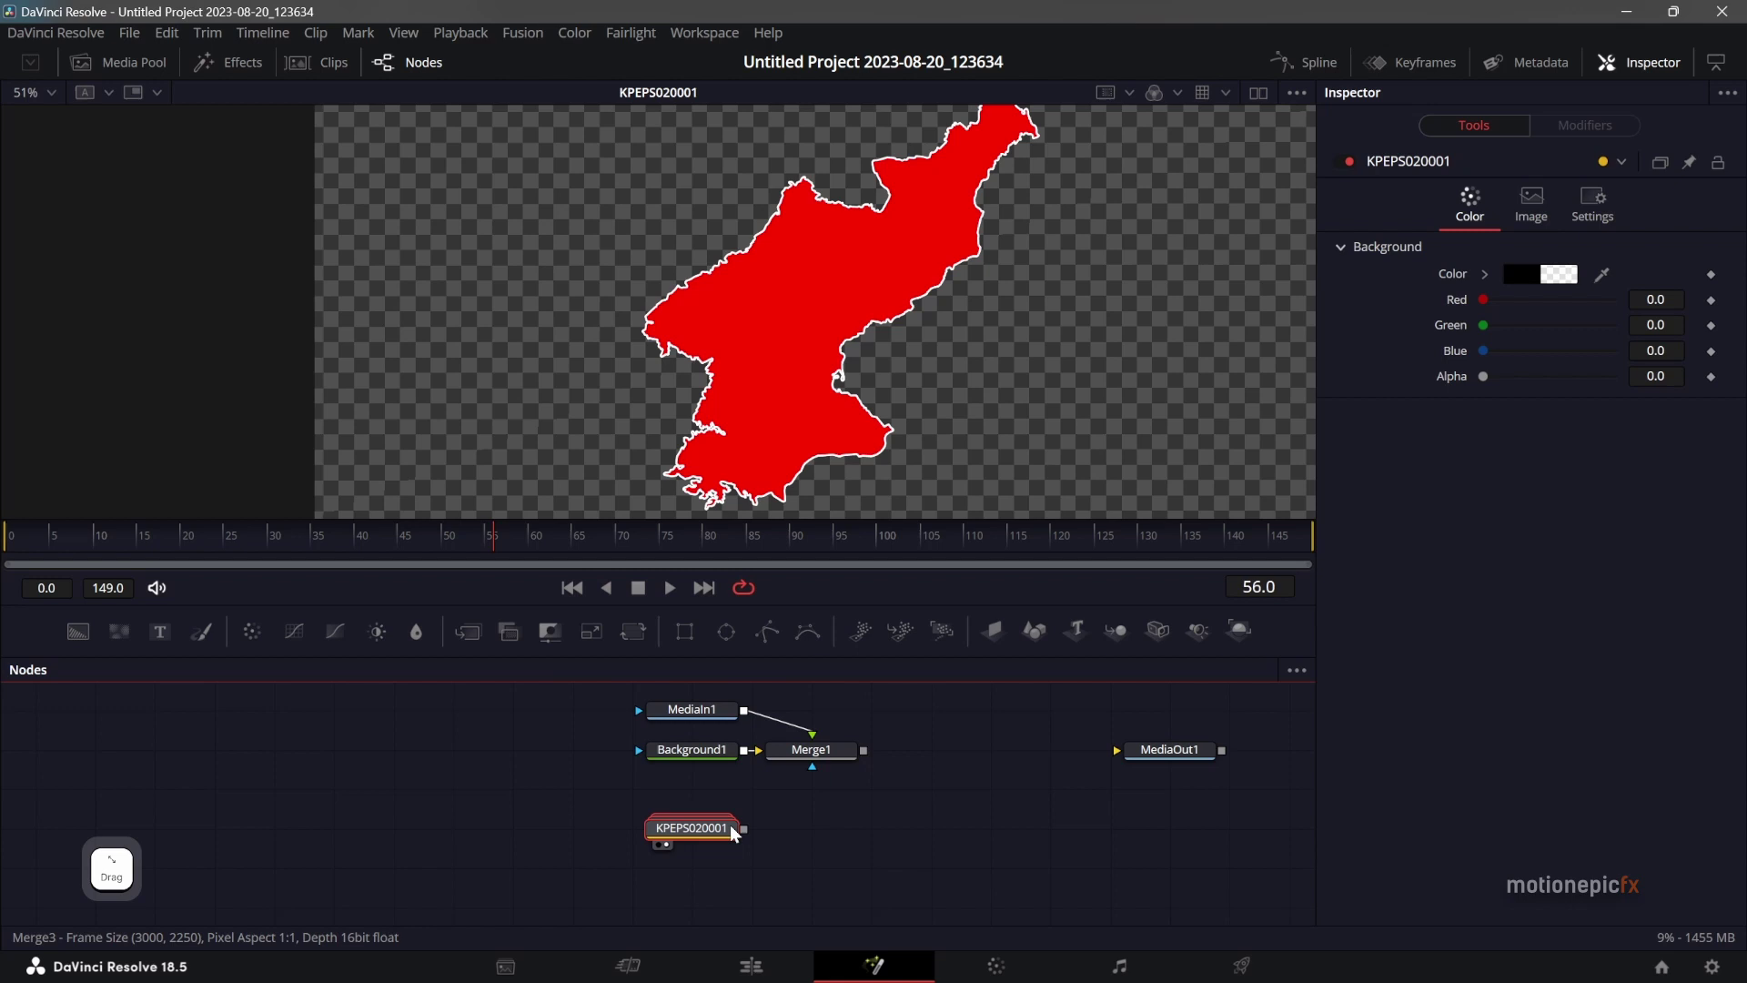
Merge the country shape over the map in Merge4, scale it to about 0.41 and move it onto North Korea.
left_click(751, 838)
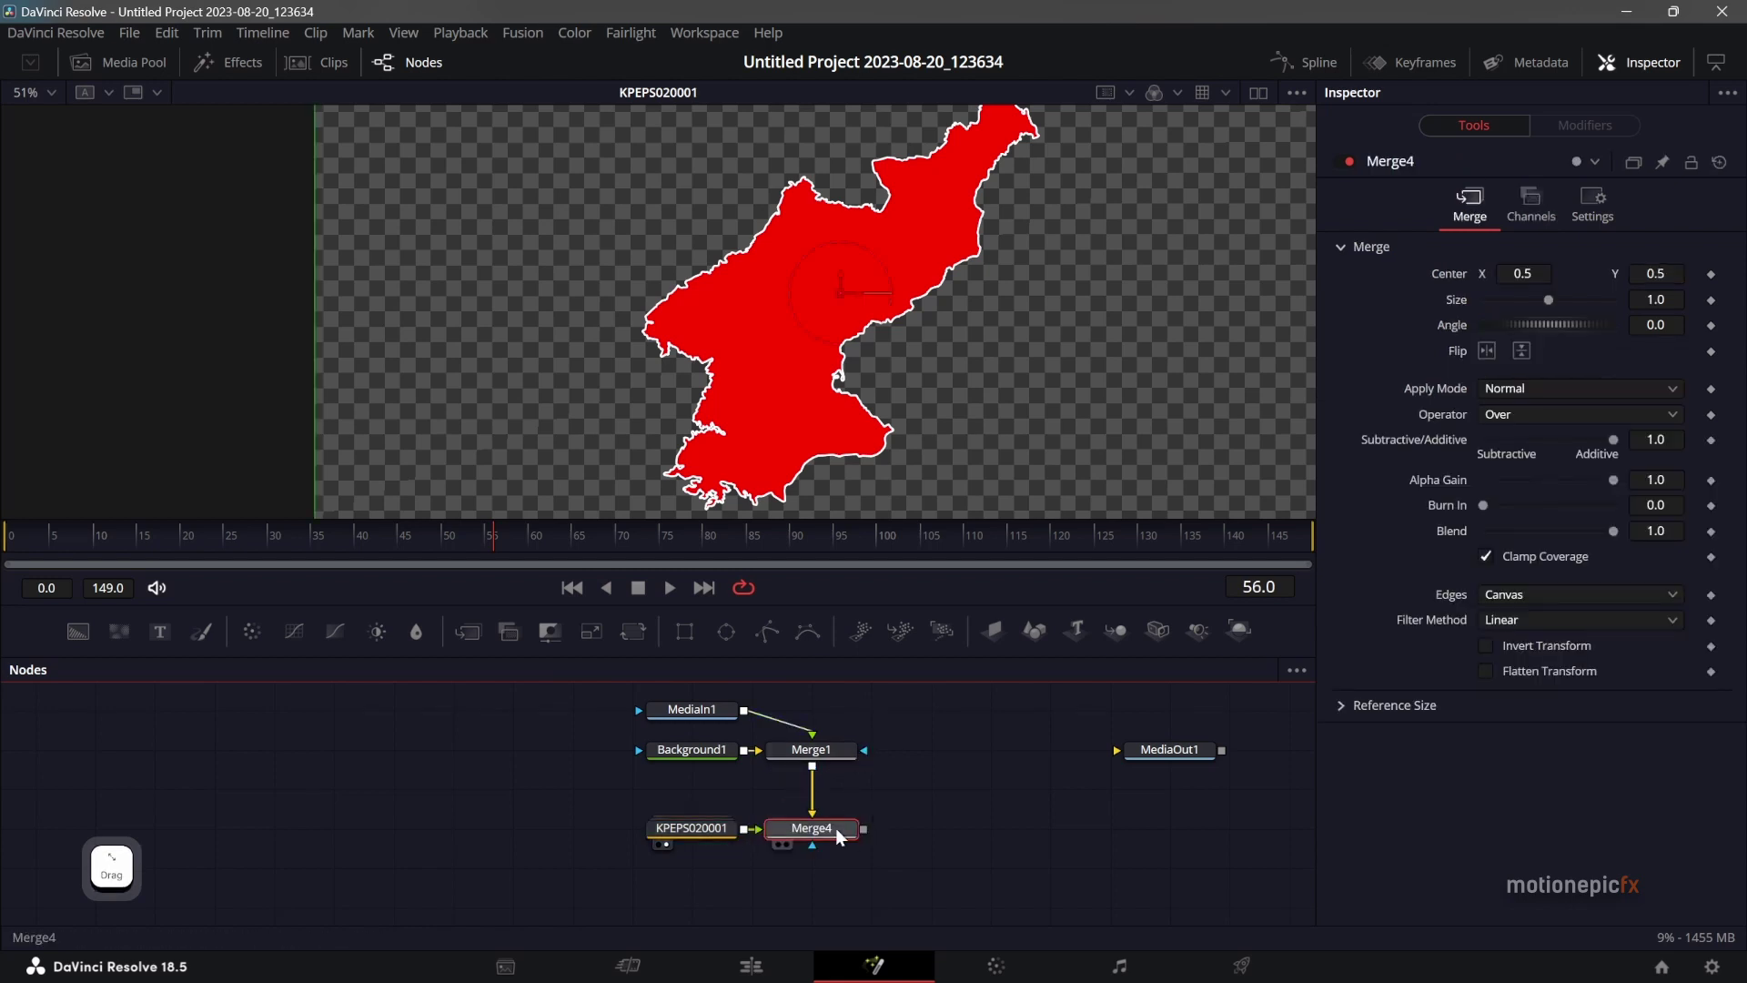
left_click(838, 835)
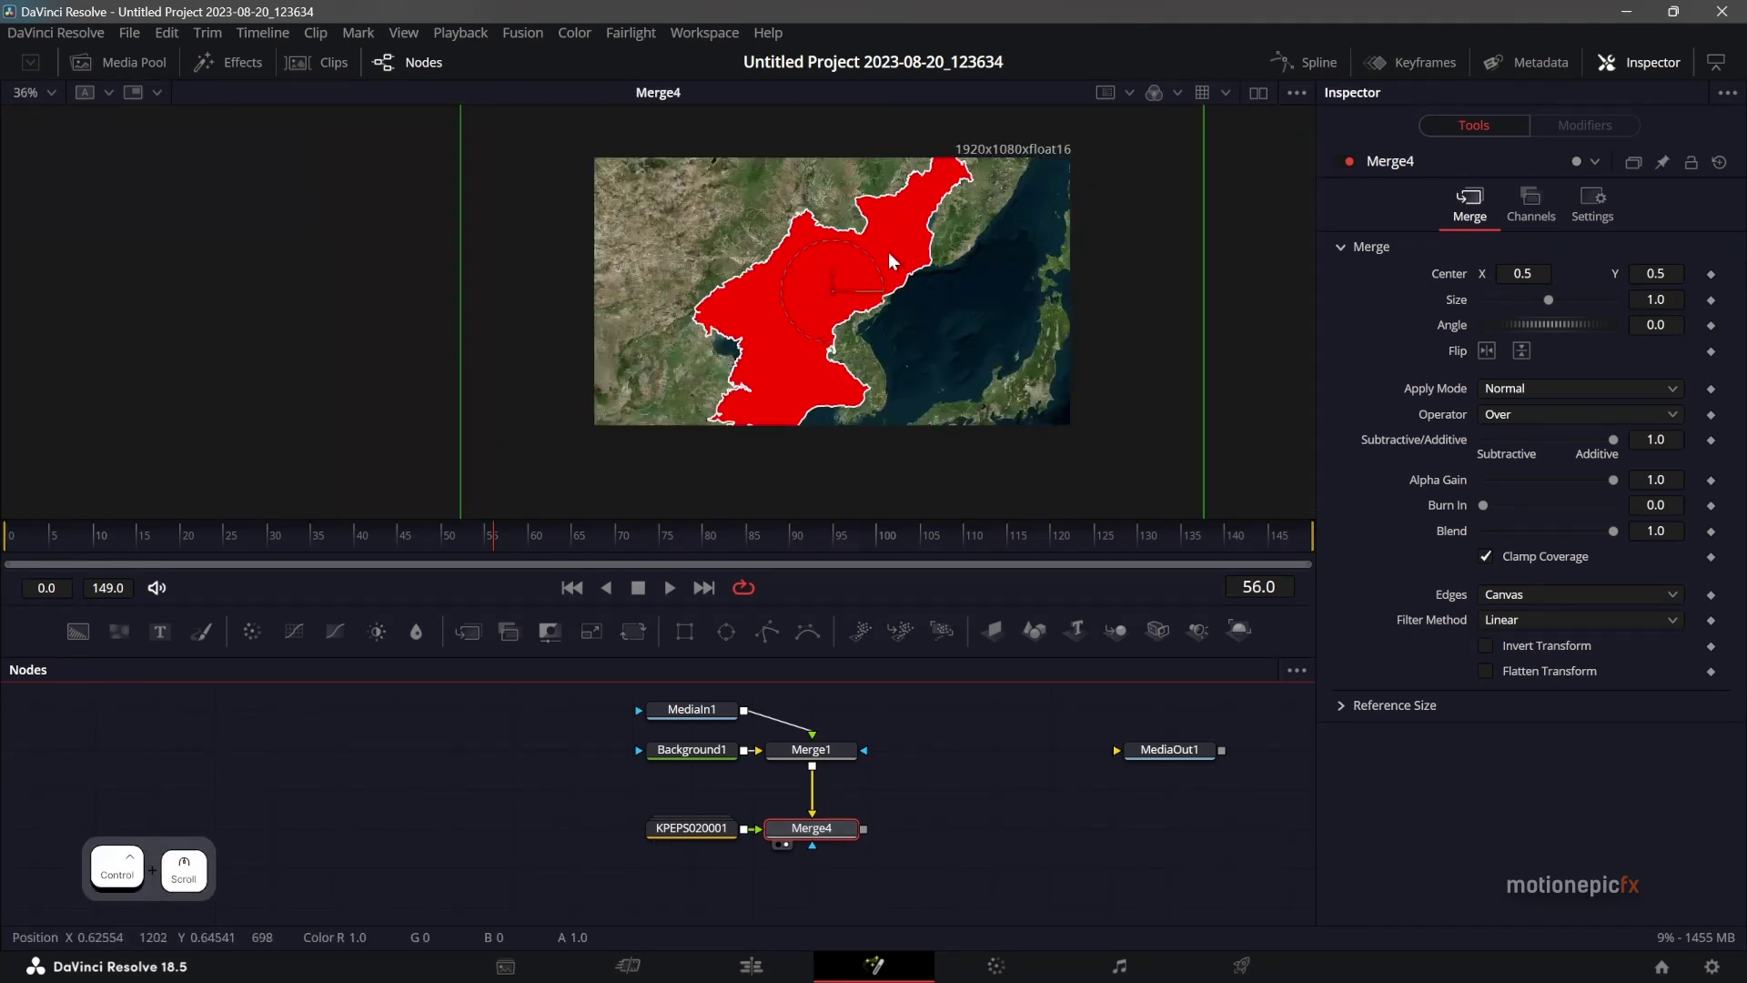
left_click(831, 839)
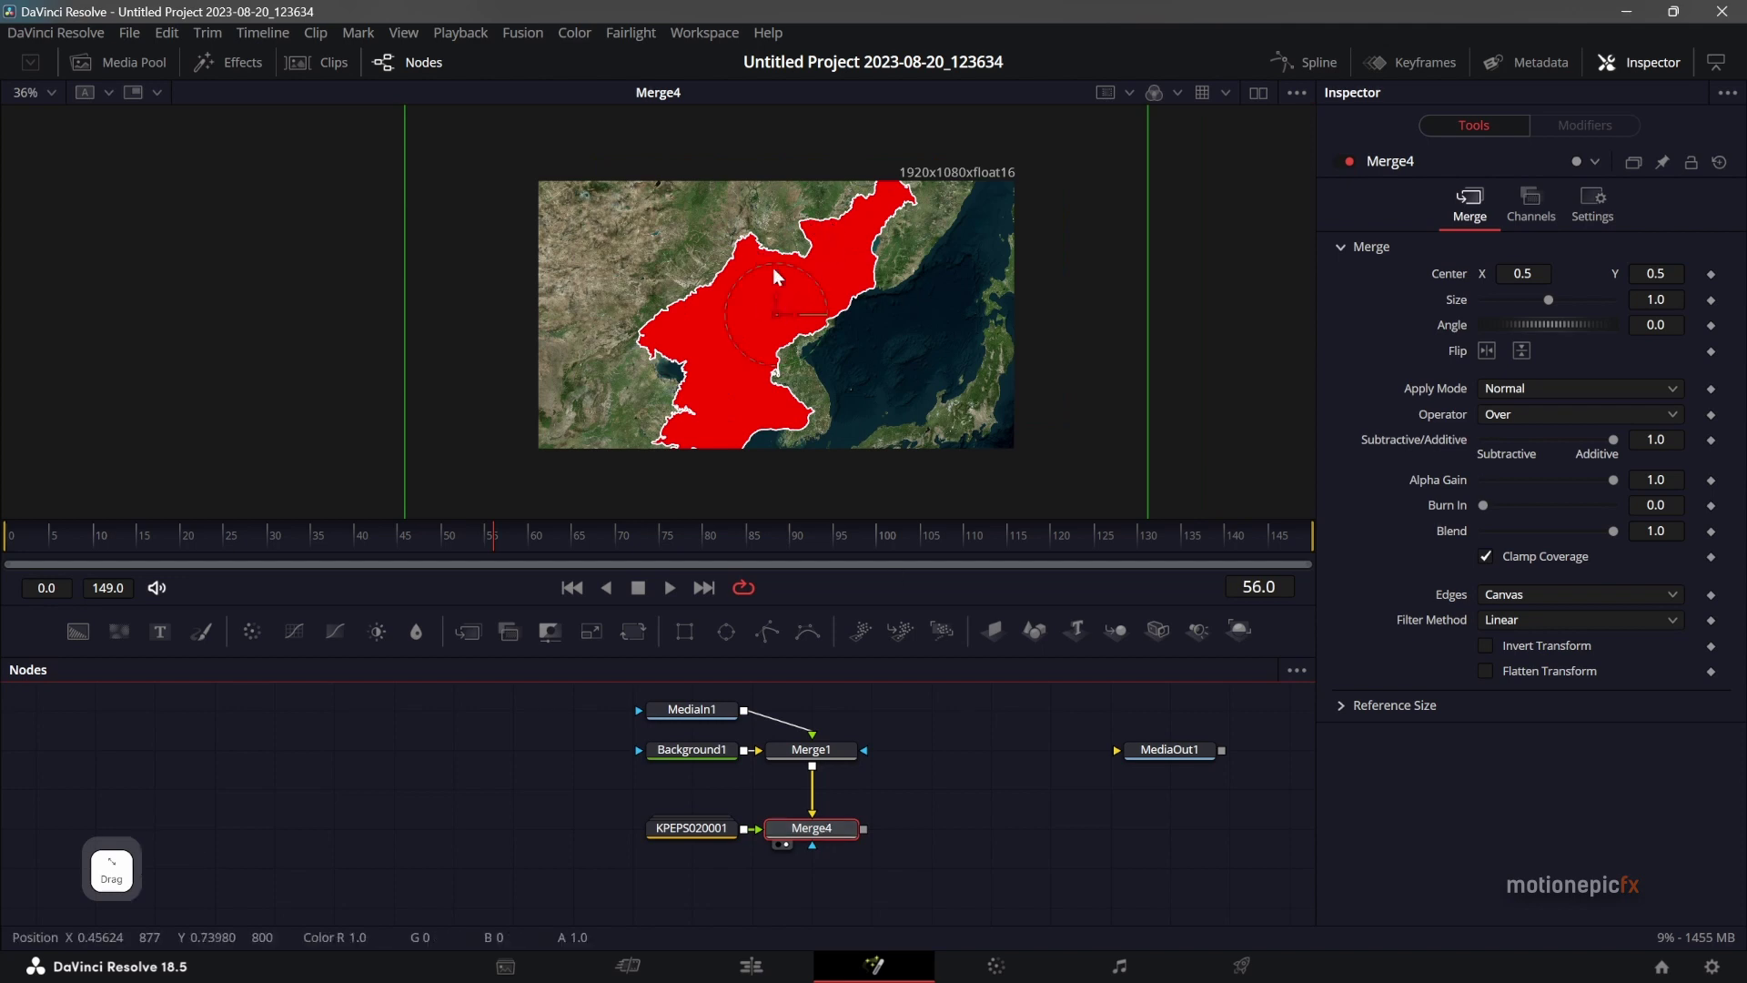
left_click(831, 837)
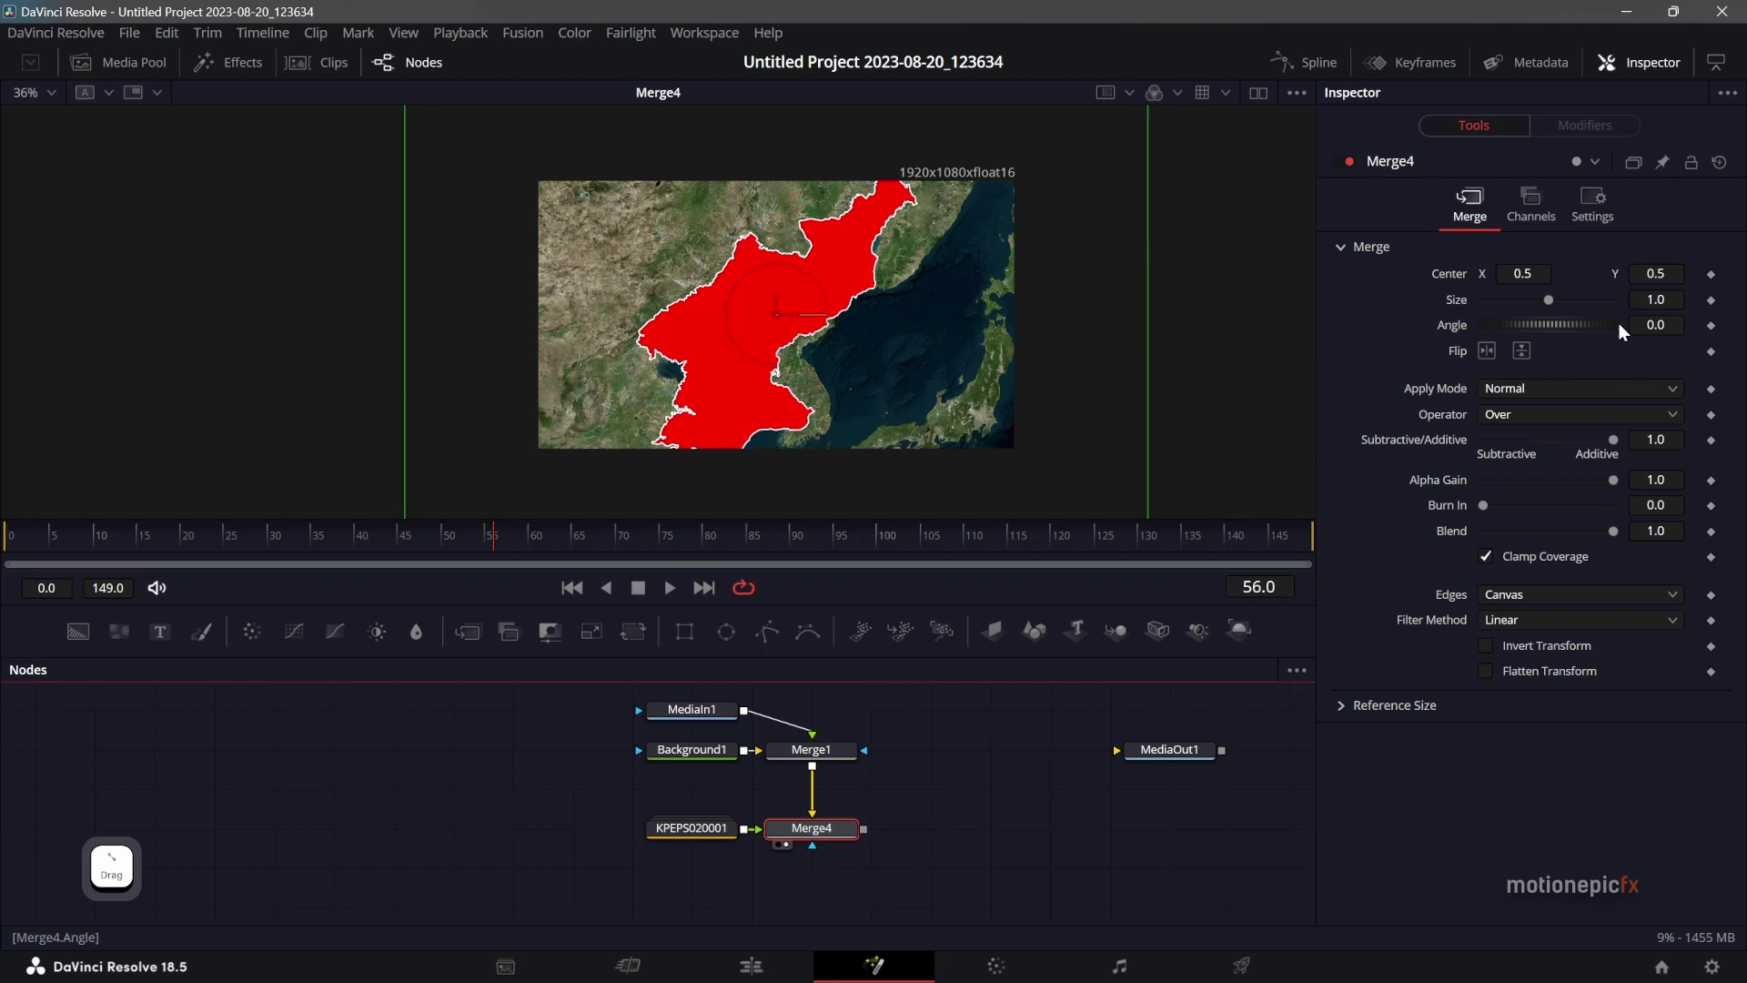
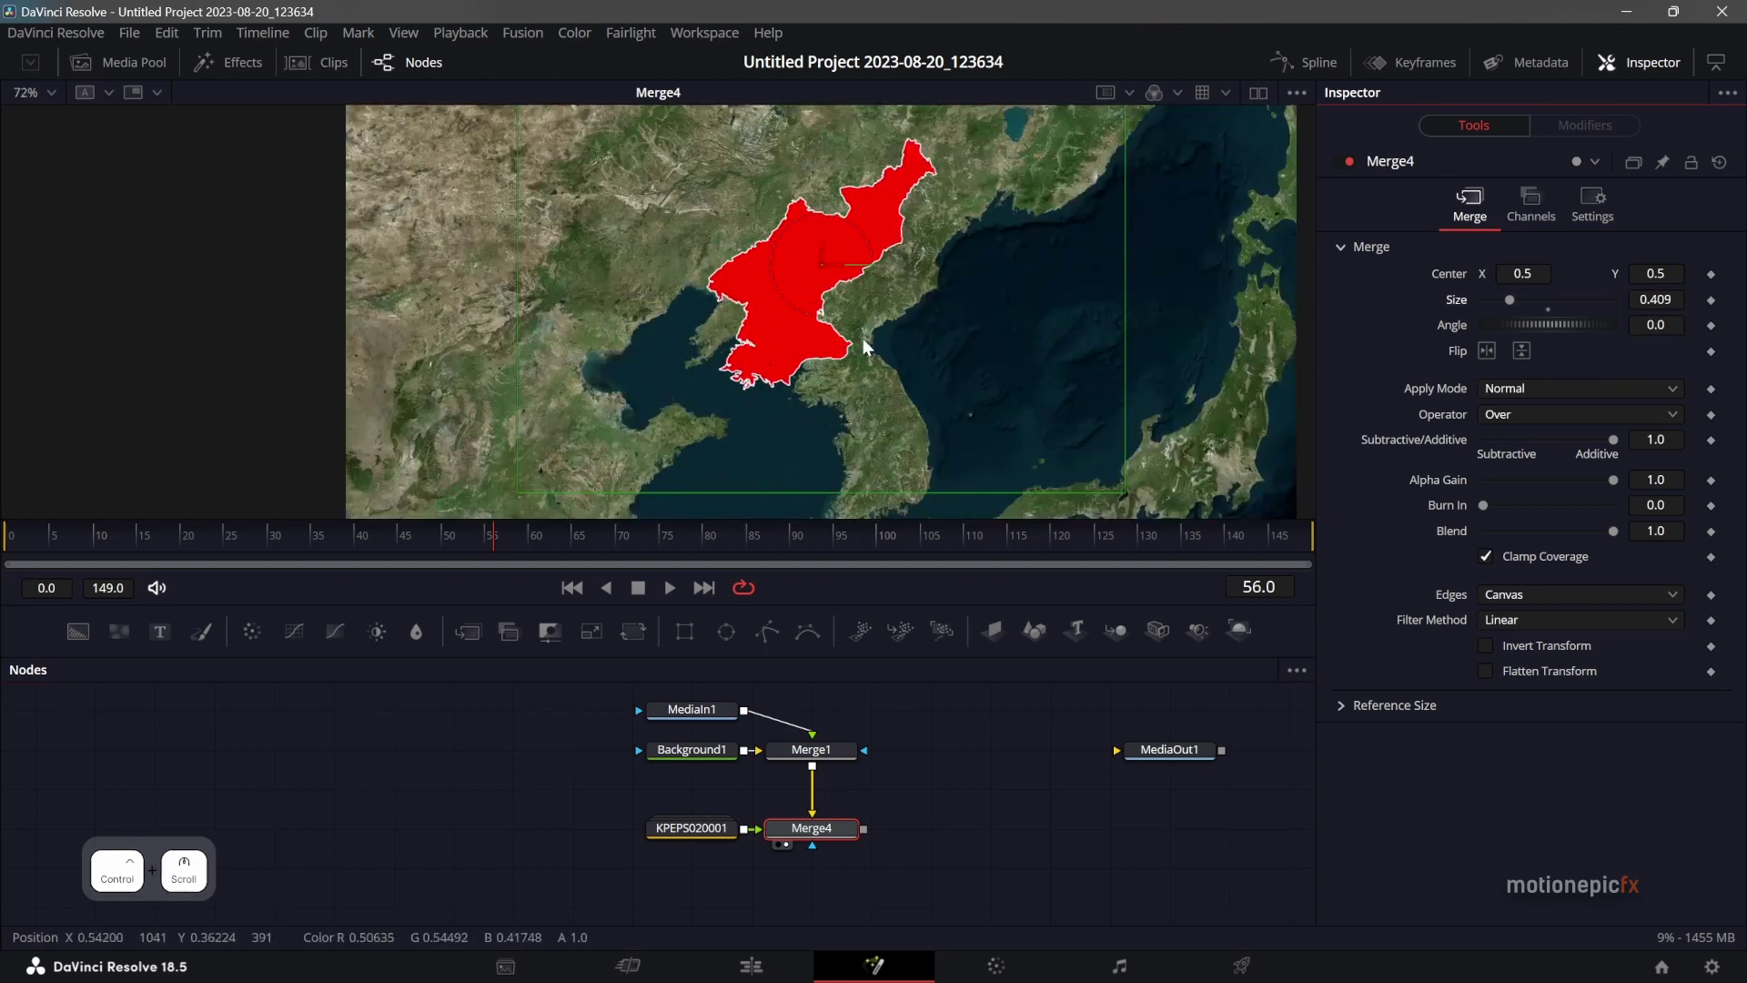
left_click(830, 269)
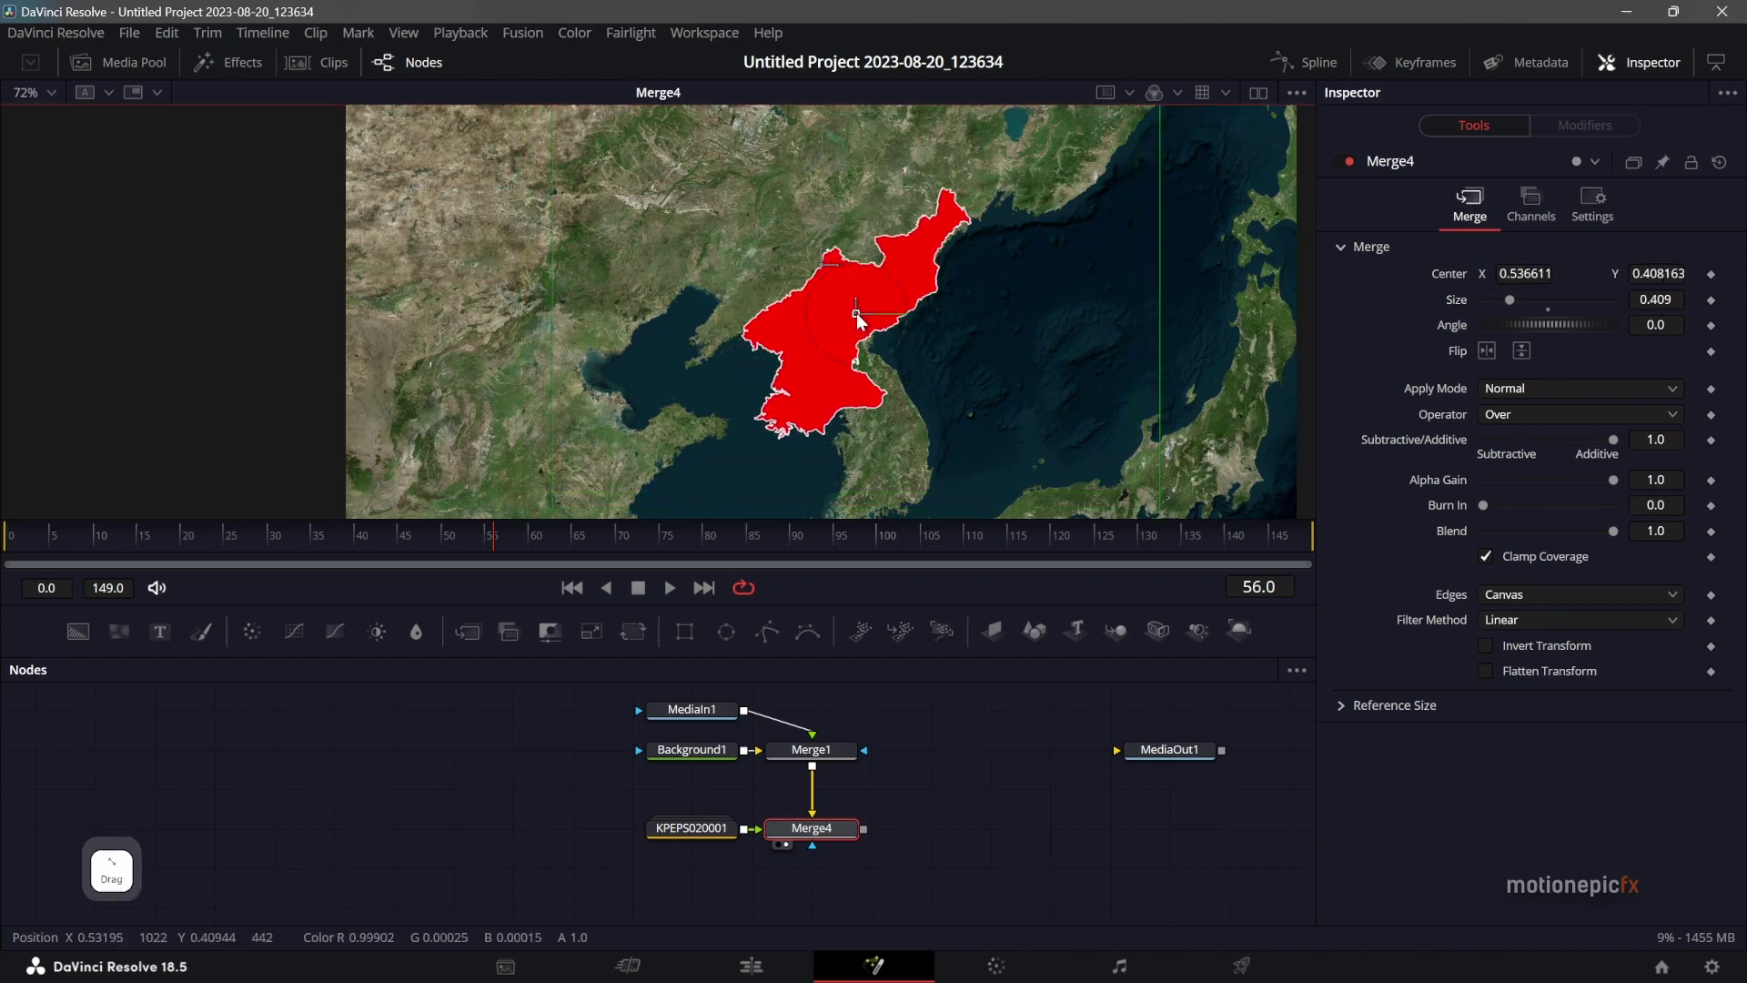
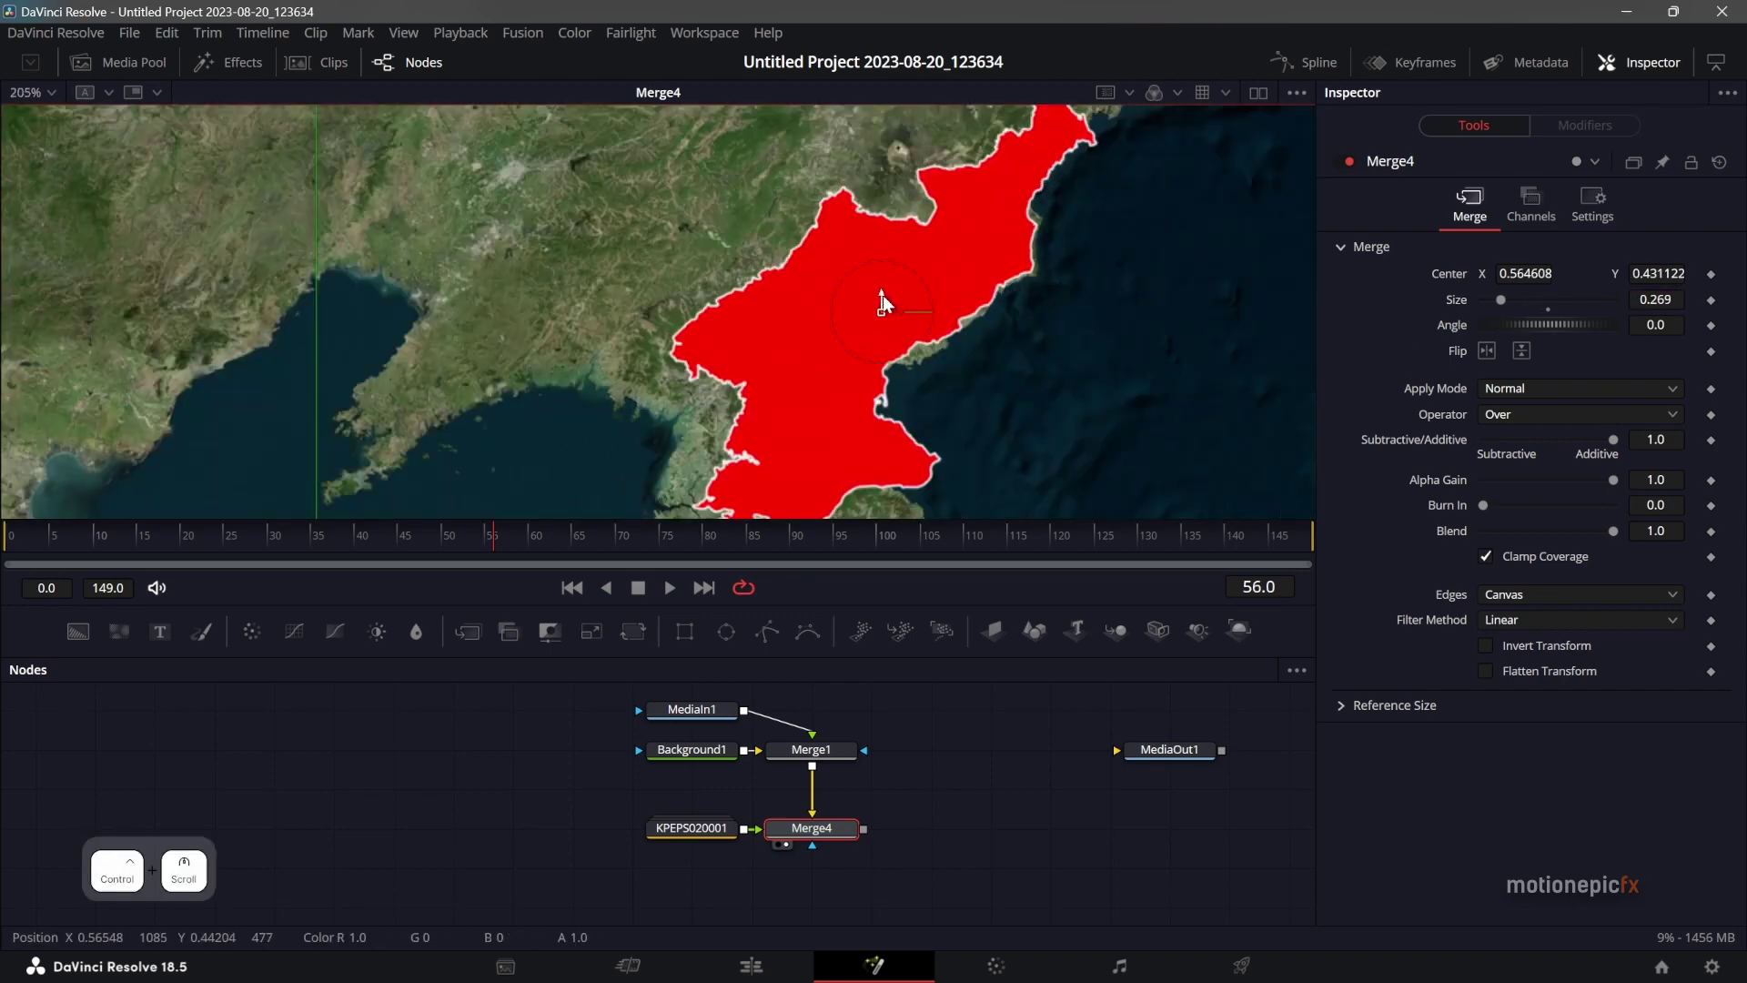
Position Merge4 at Center 0.5526/0.4225, Size 0.3407 and lower its Blend to about 0.39.
double_click(1599, 215)
left_click(1596, 220)
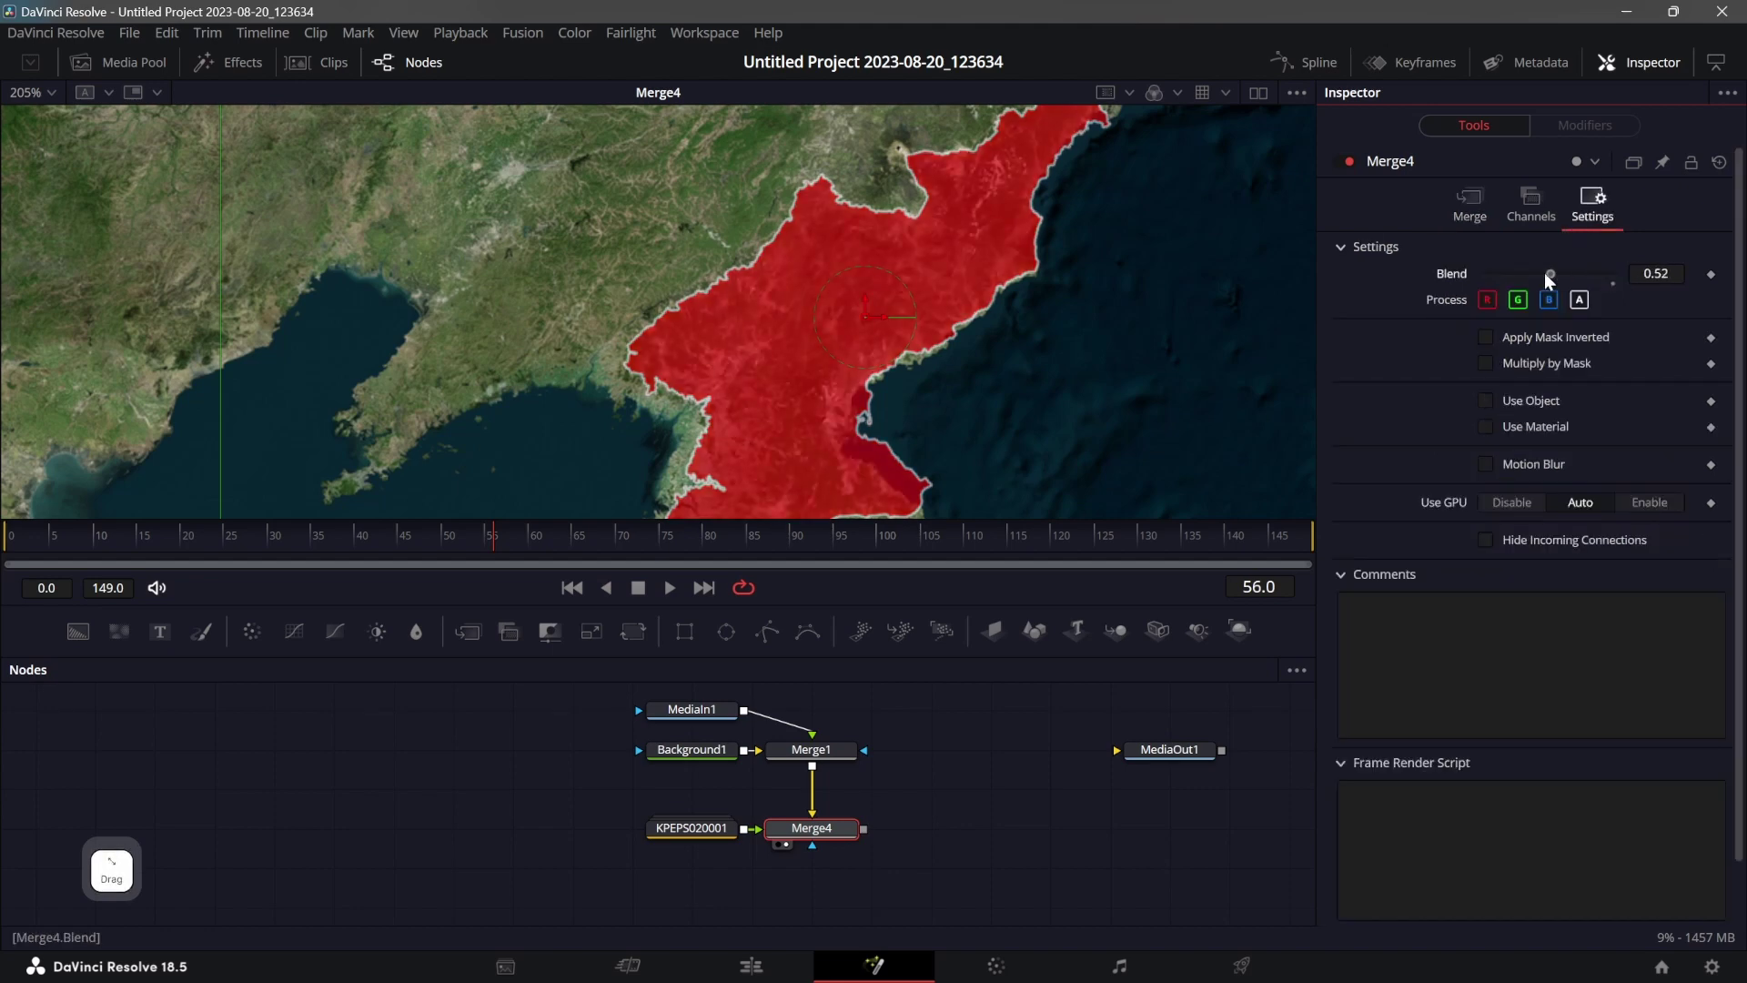
left_click(809, 396)
left_click(812, 367)
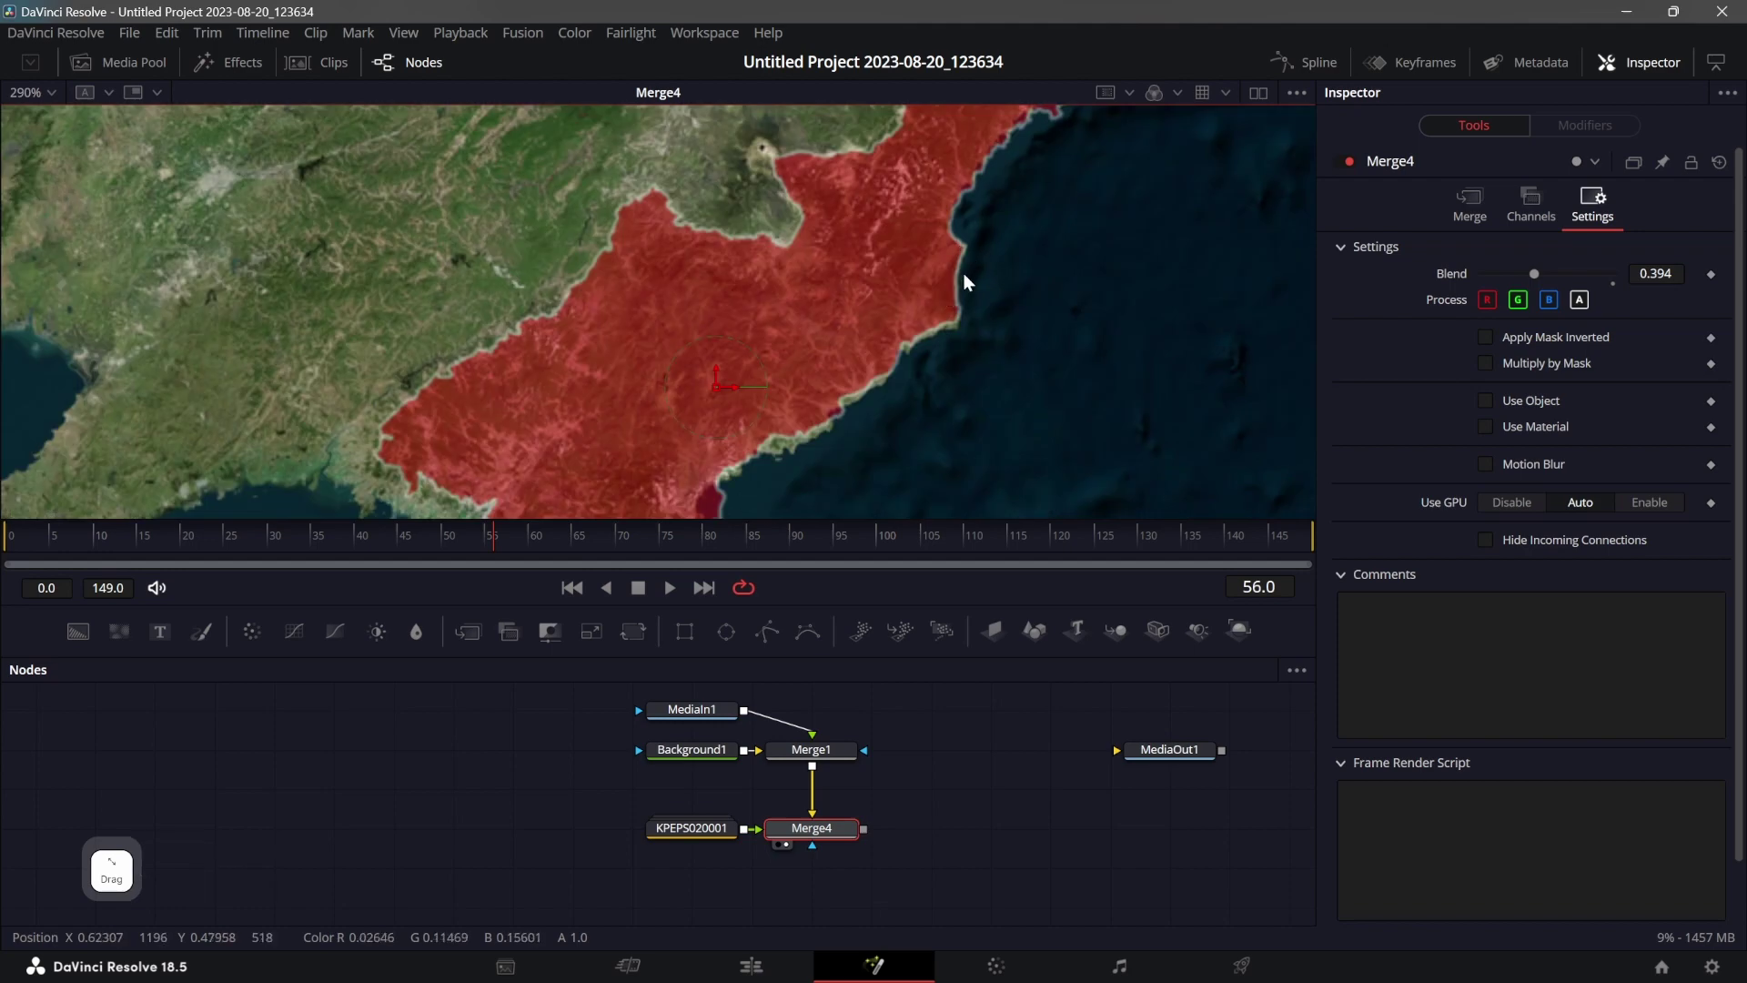
left_click(905, 414)
left_click(952, 279)
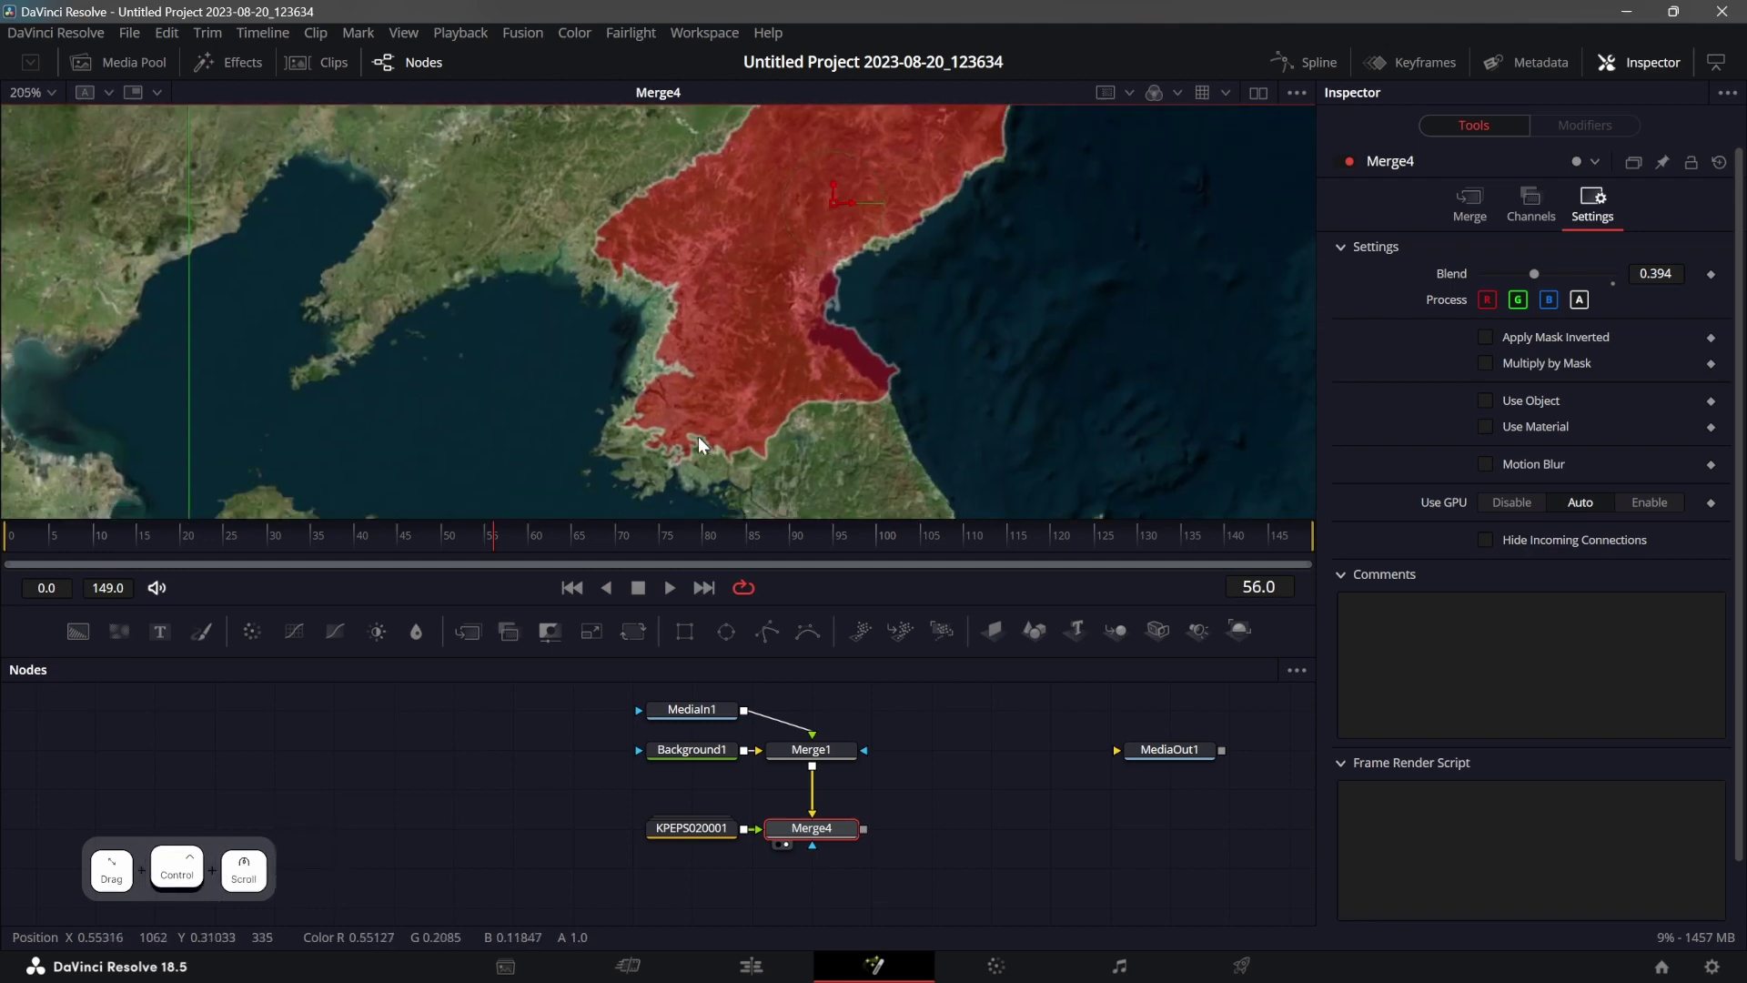
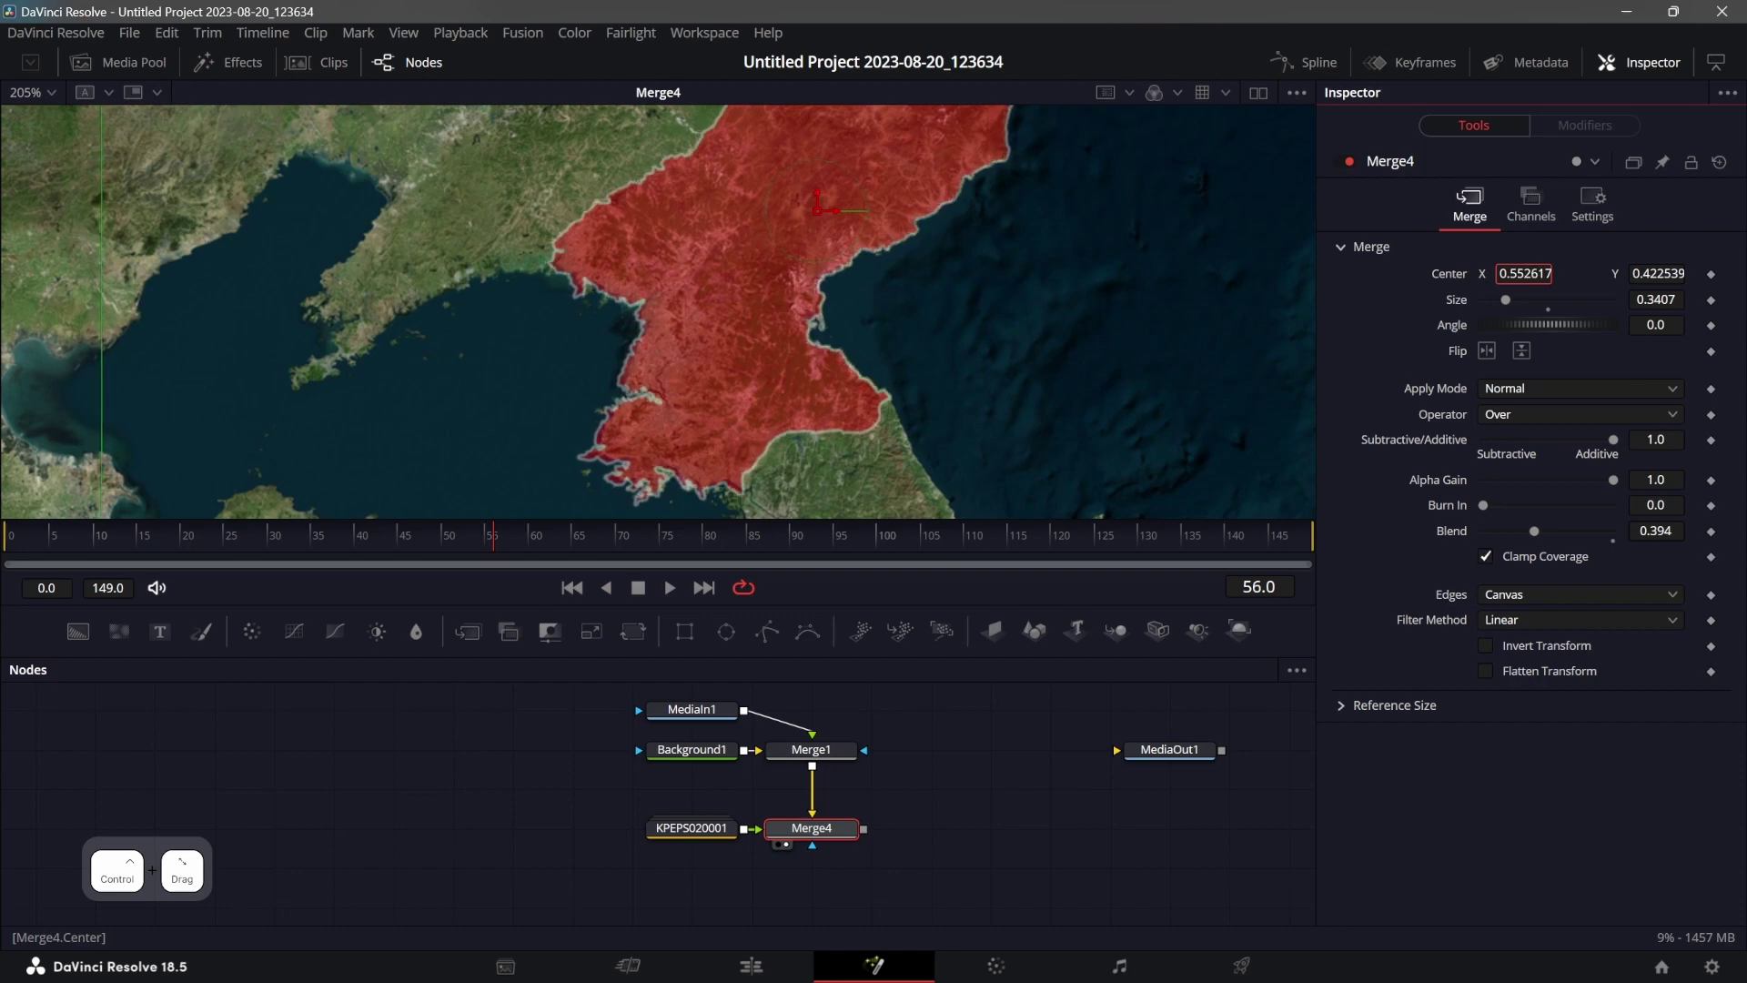
Reset the merge blend, set the Background2 fill to darker red #960000 at about 0.41 alpha, and collapse the group.
left_click(865, 331)
left_click(1582, 213)
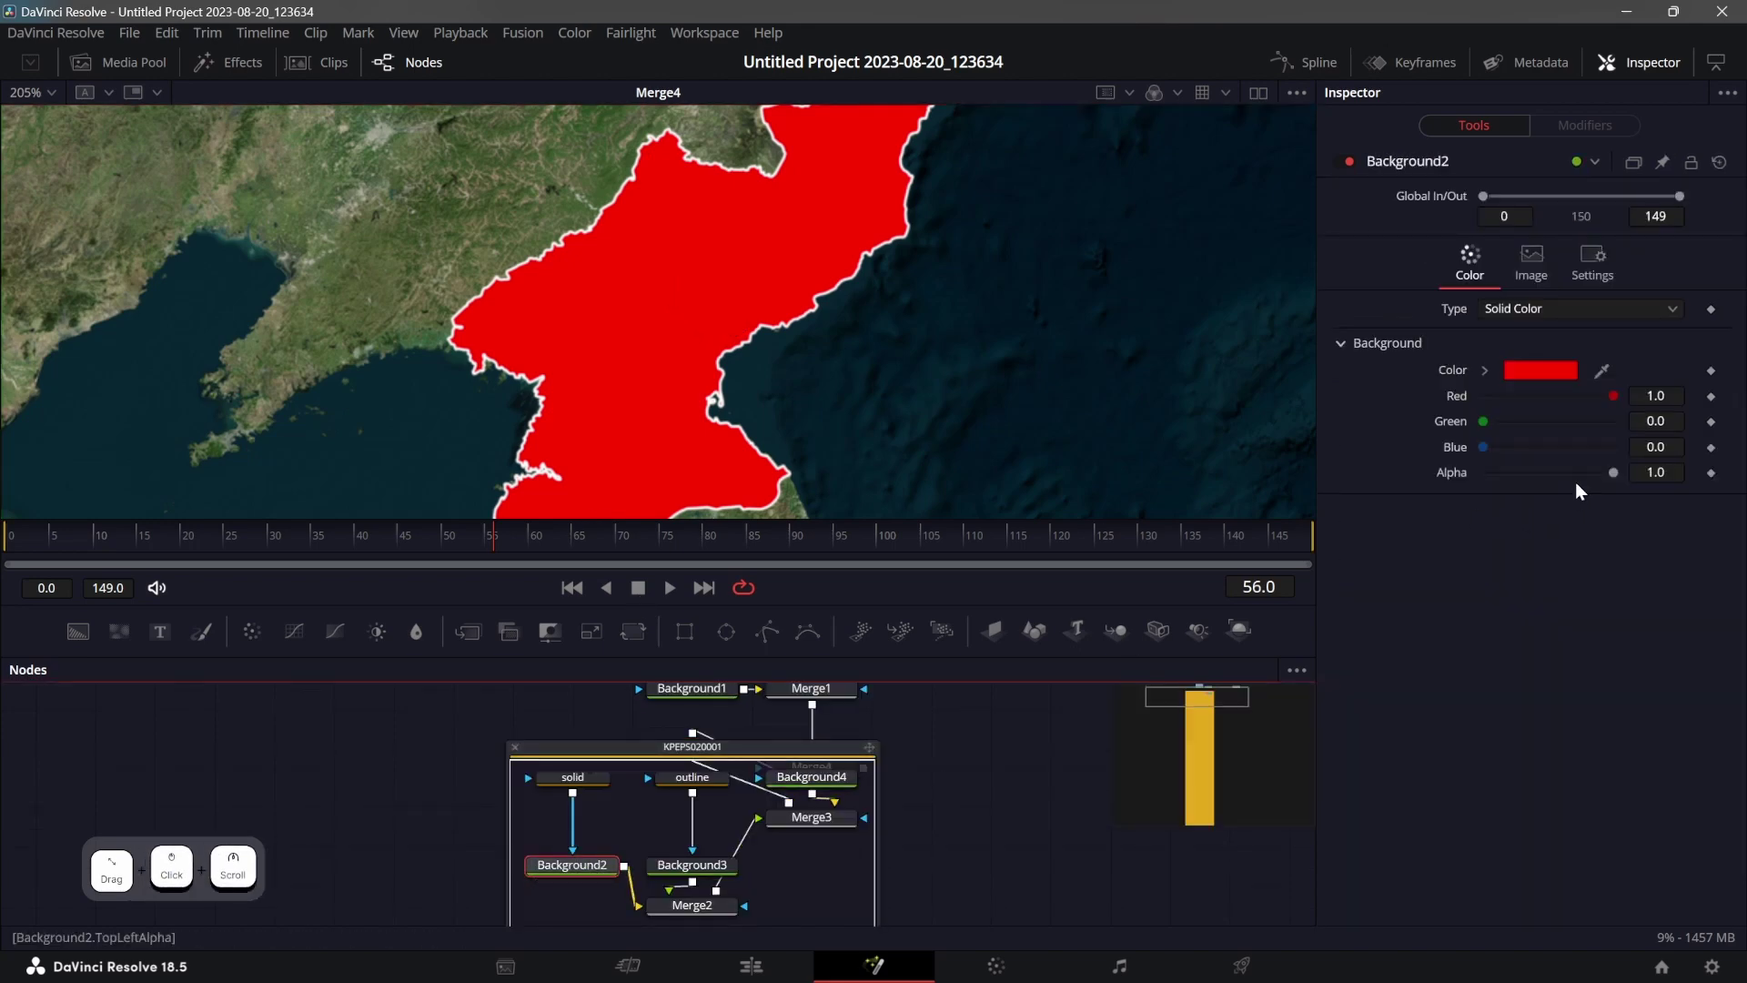
left_click(1615, 478)
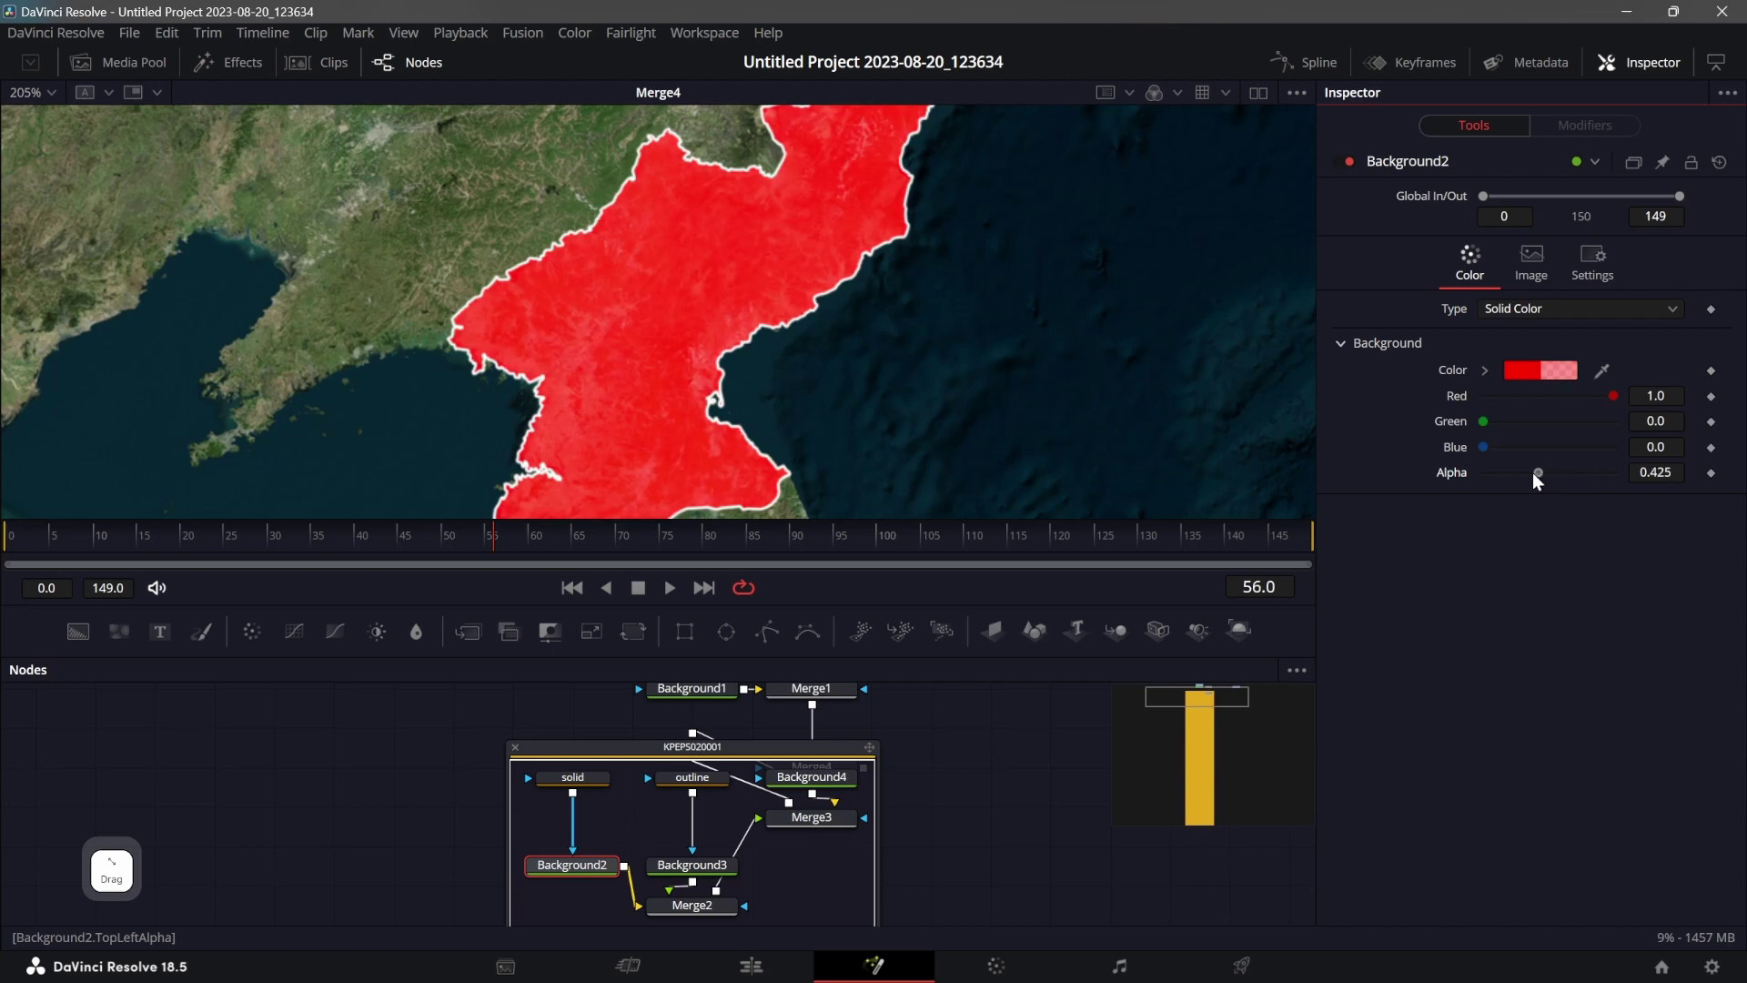
left_click(1526, 380)
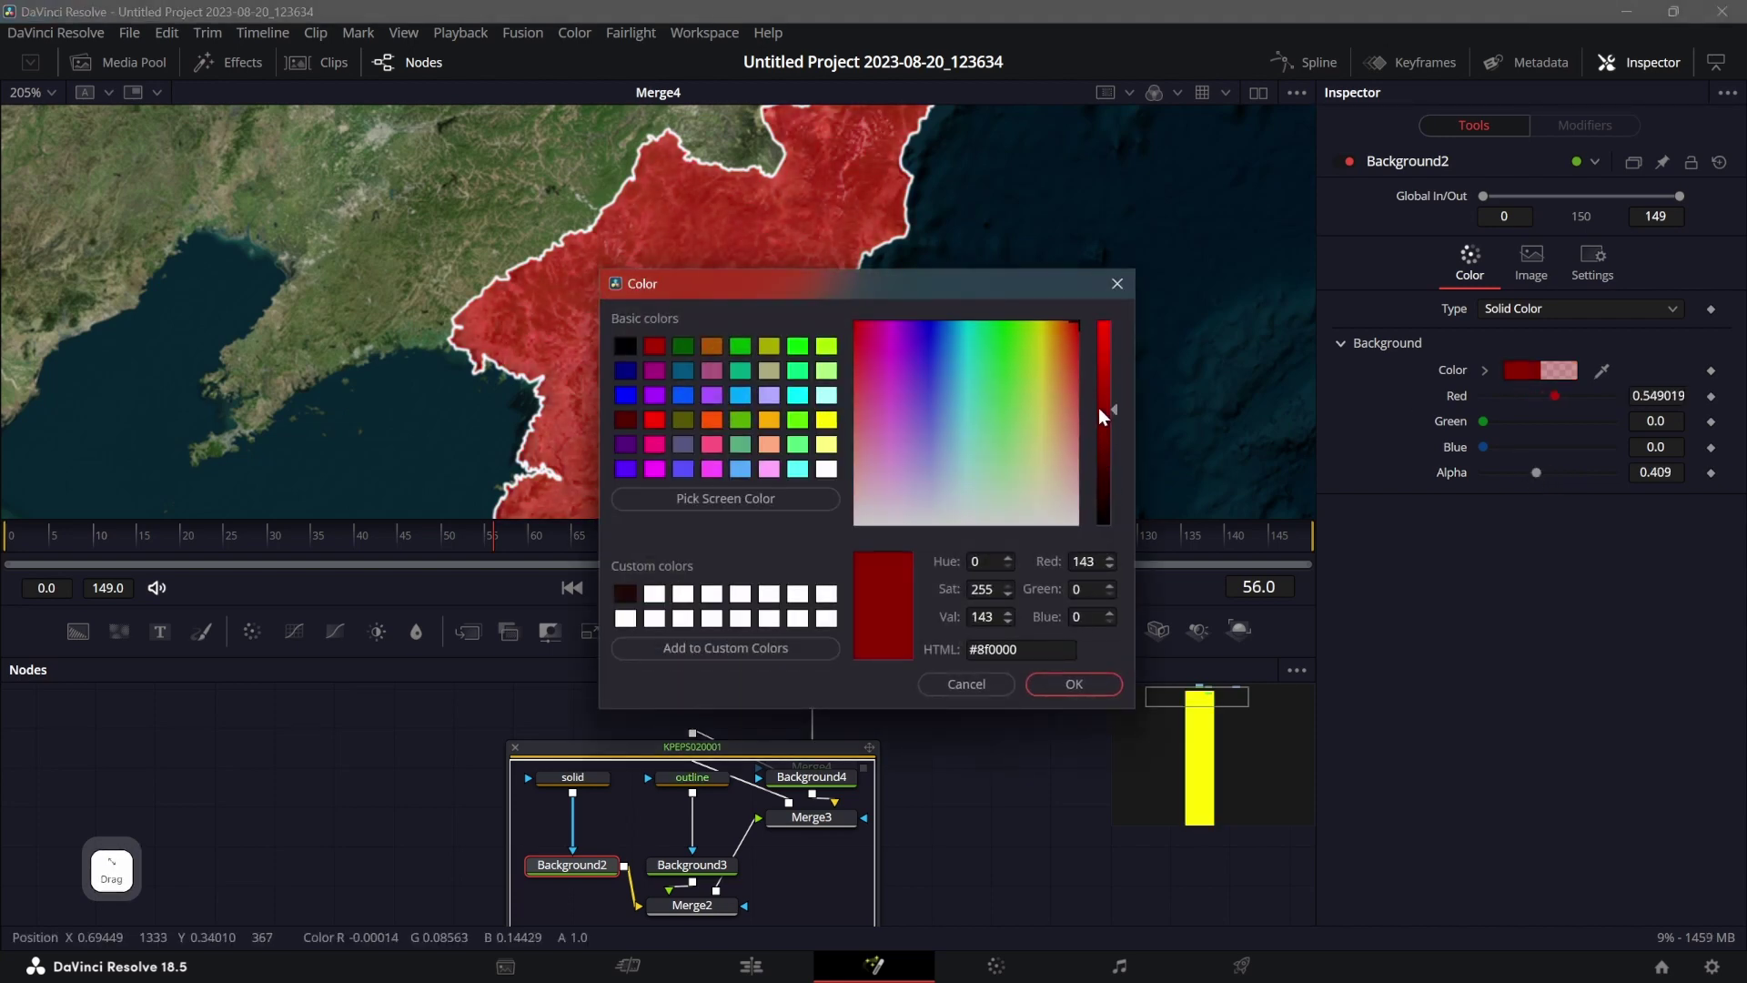
left_click(1060, 692)
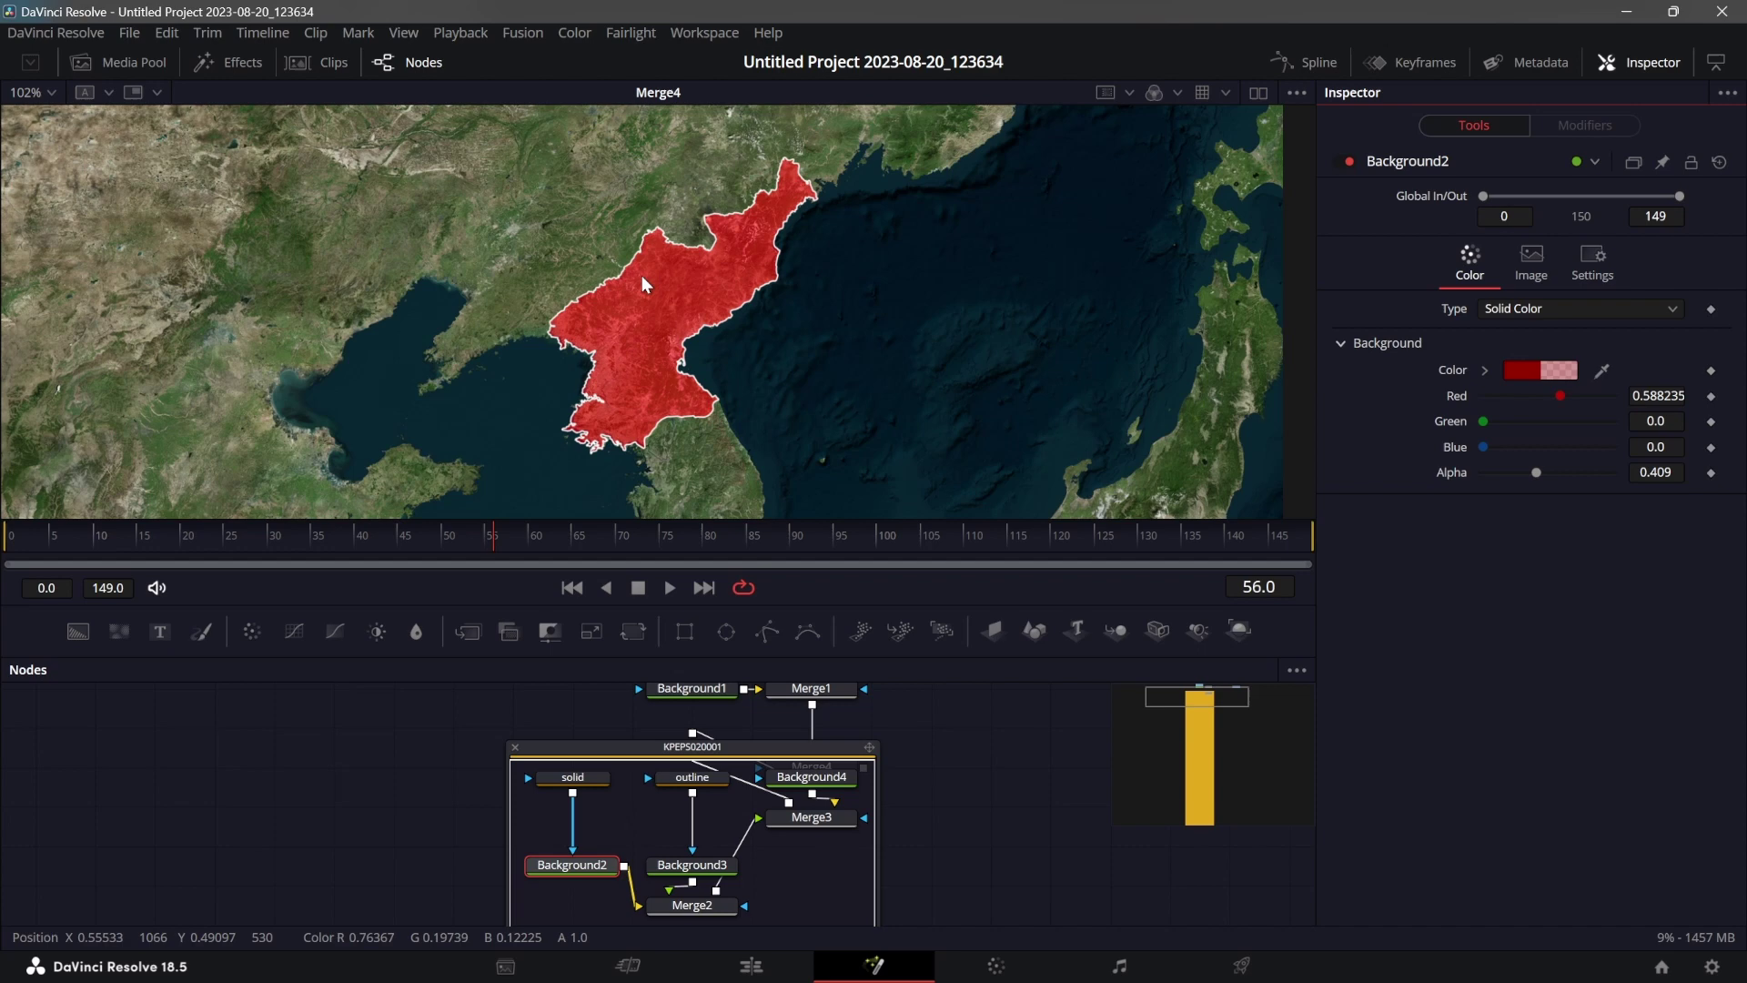
left_click(525, 759)
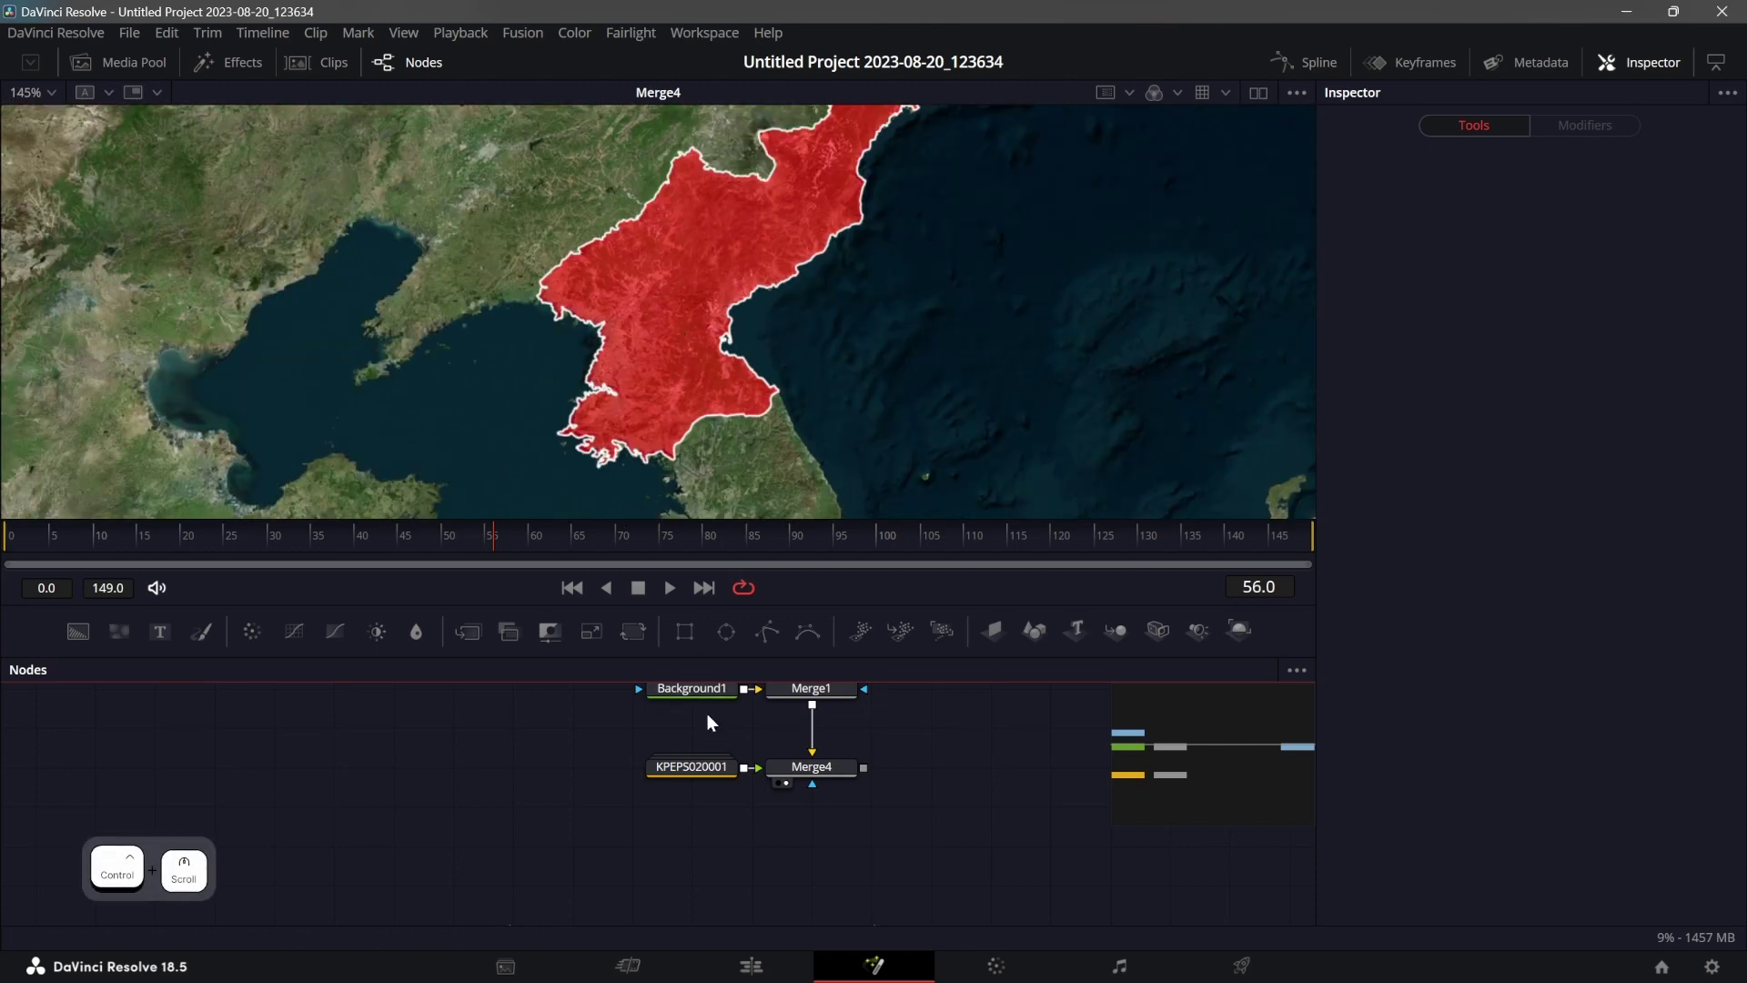
Copy the outline and Background3 nodes into the main flow, then discard the misaligned merge.
left_click(692, 774)
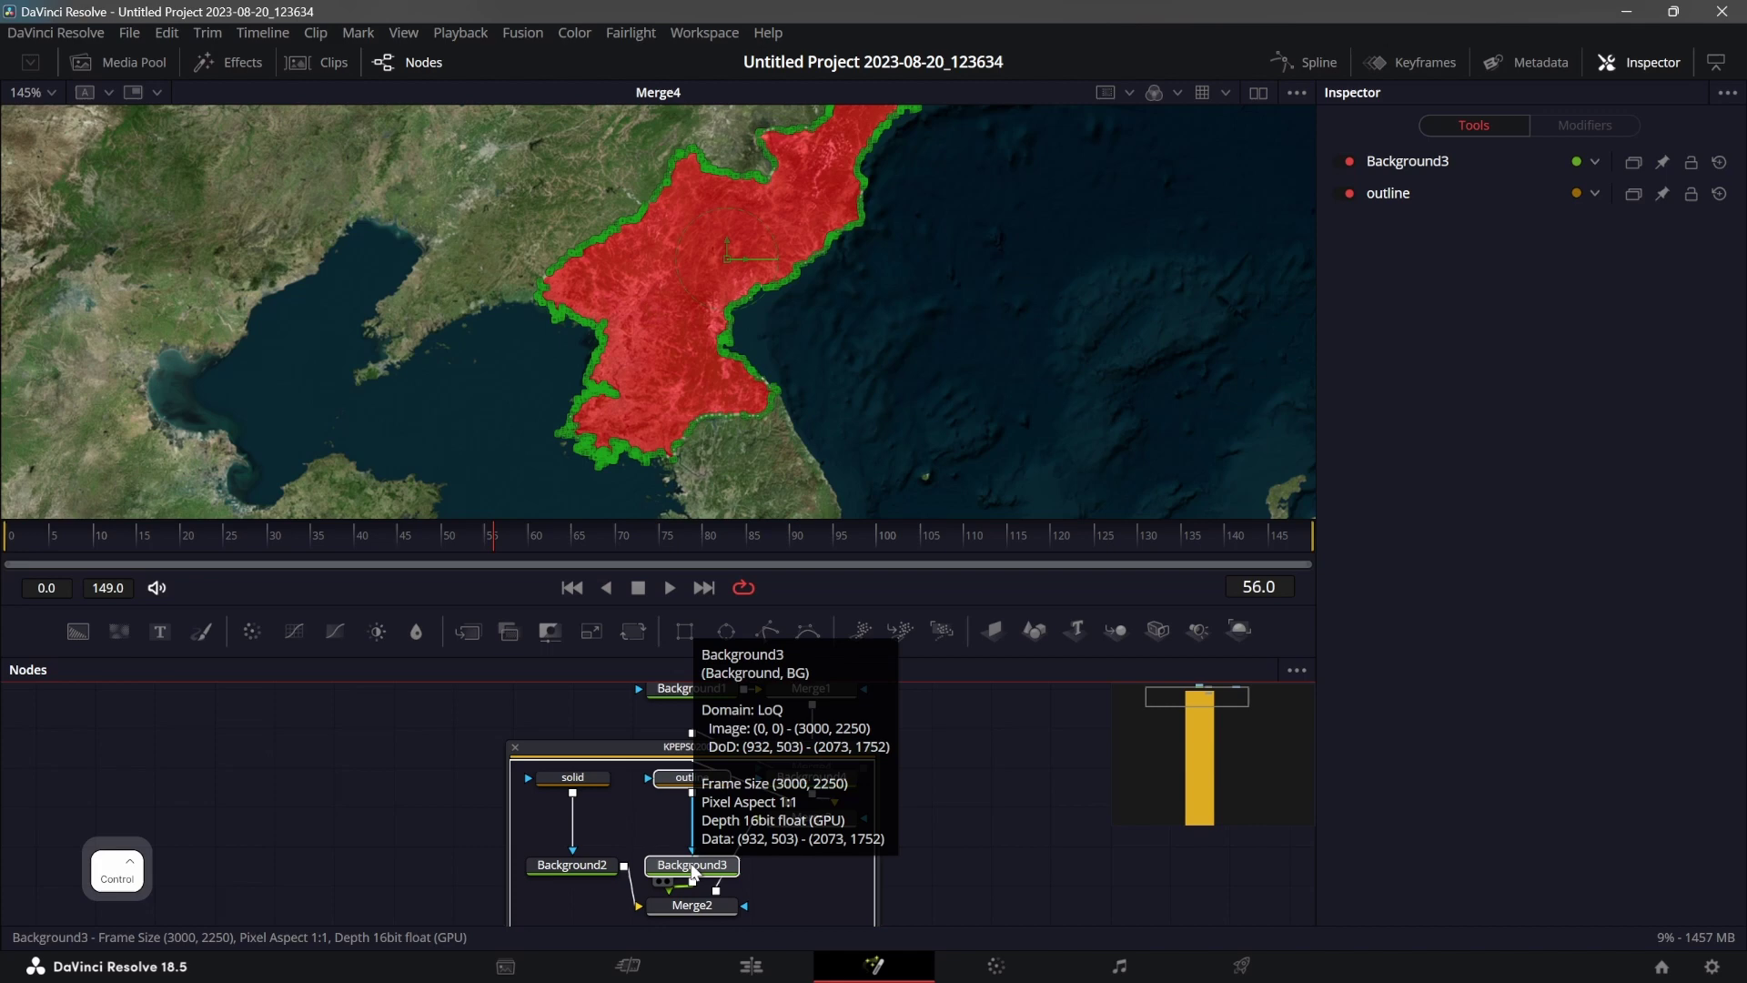
key("ctrl+c")
left_click(524, 753)
key("ctrl+v")
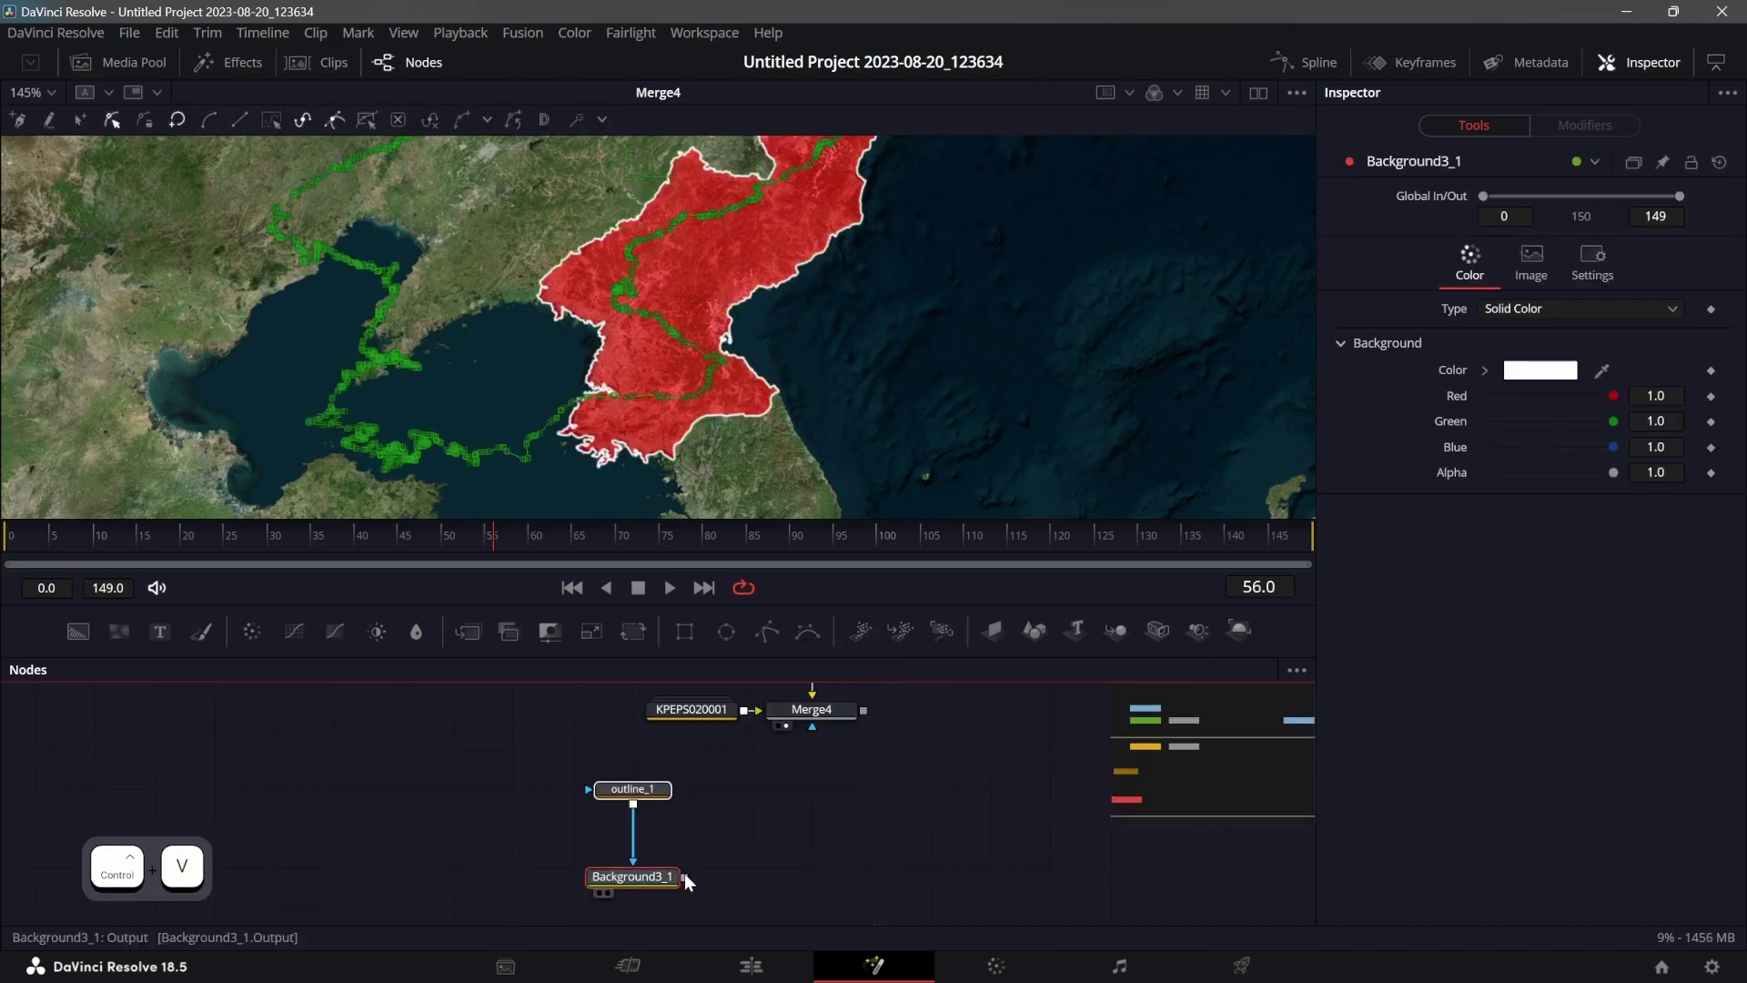
left_click(692, 878)
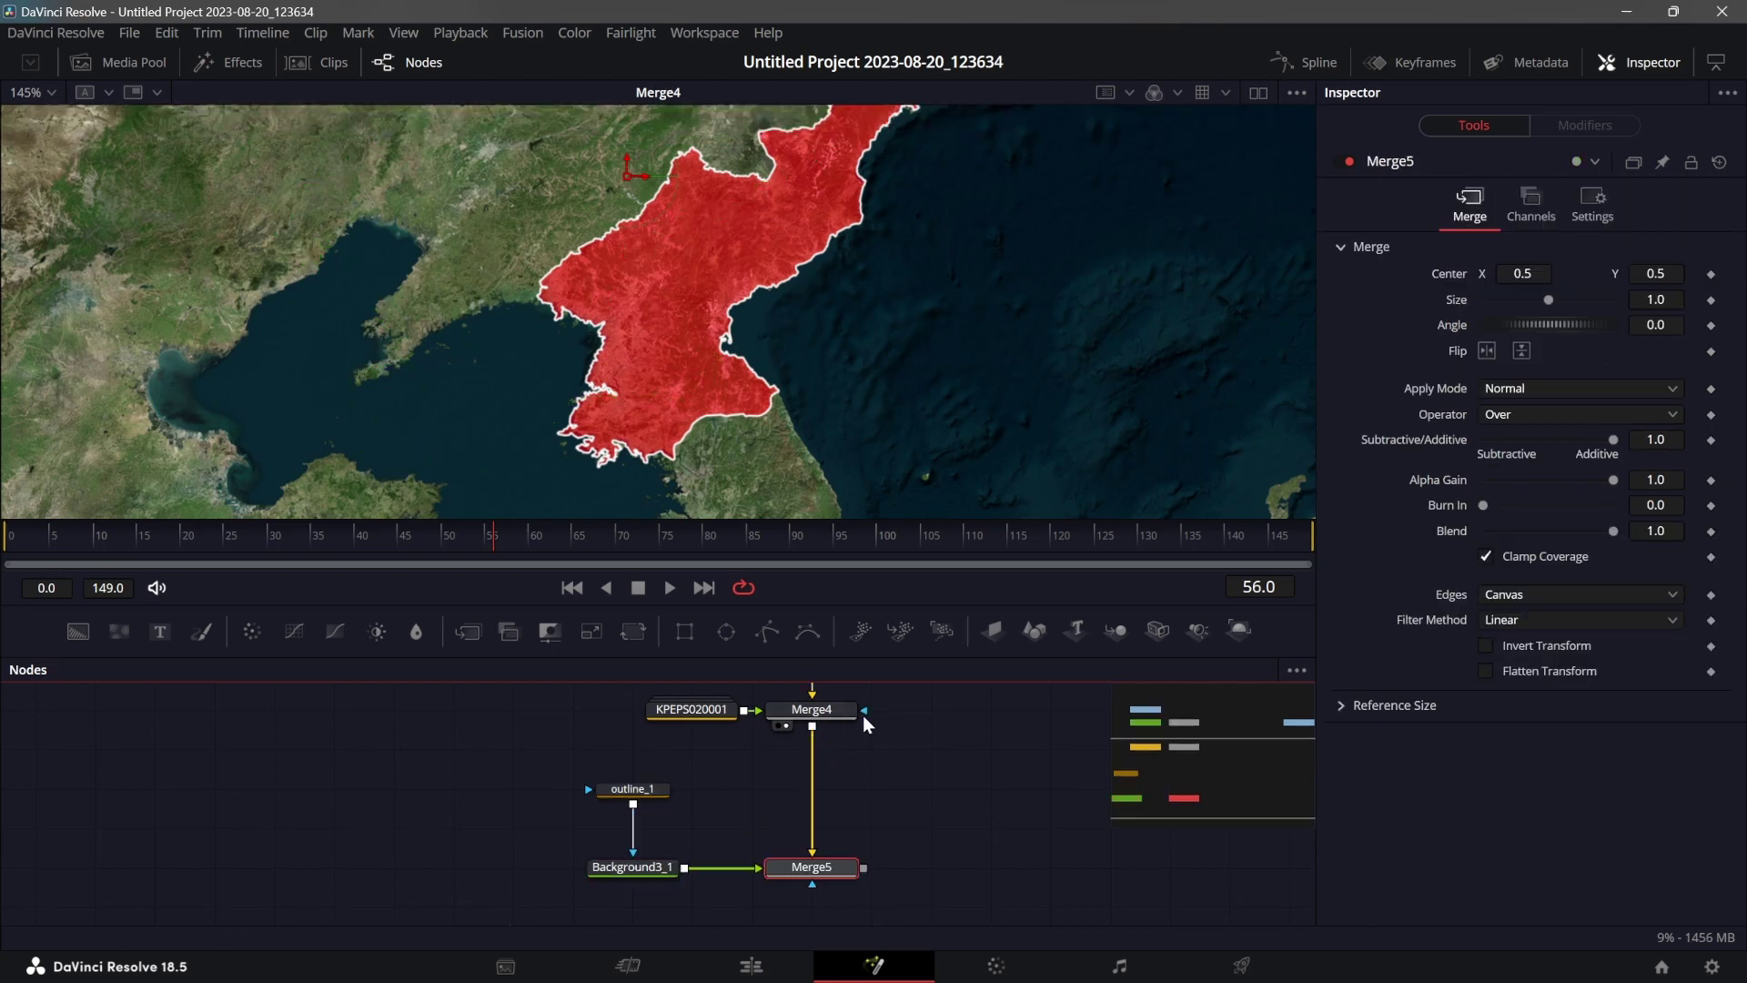
left_click(837, 876)
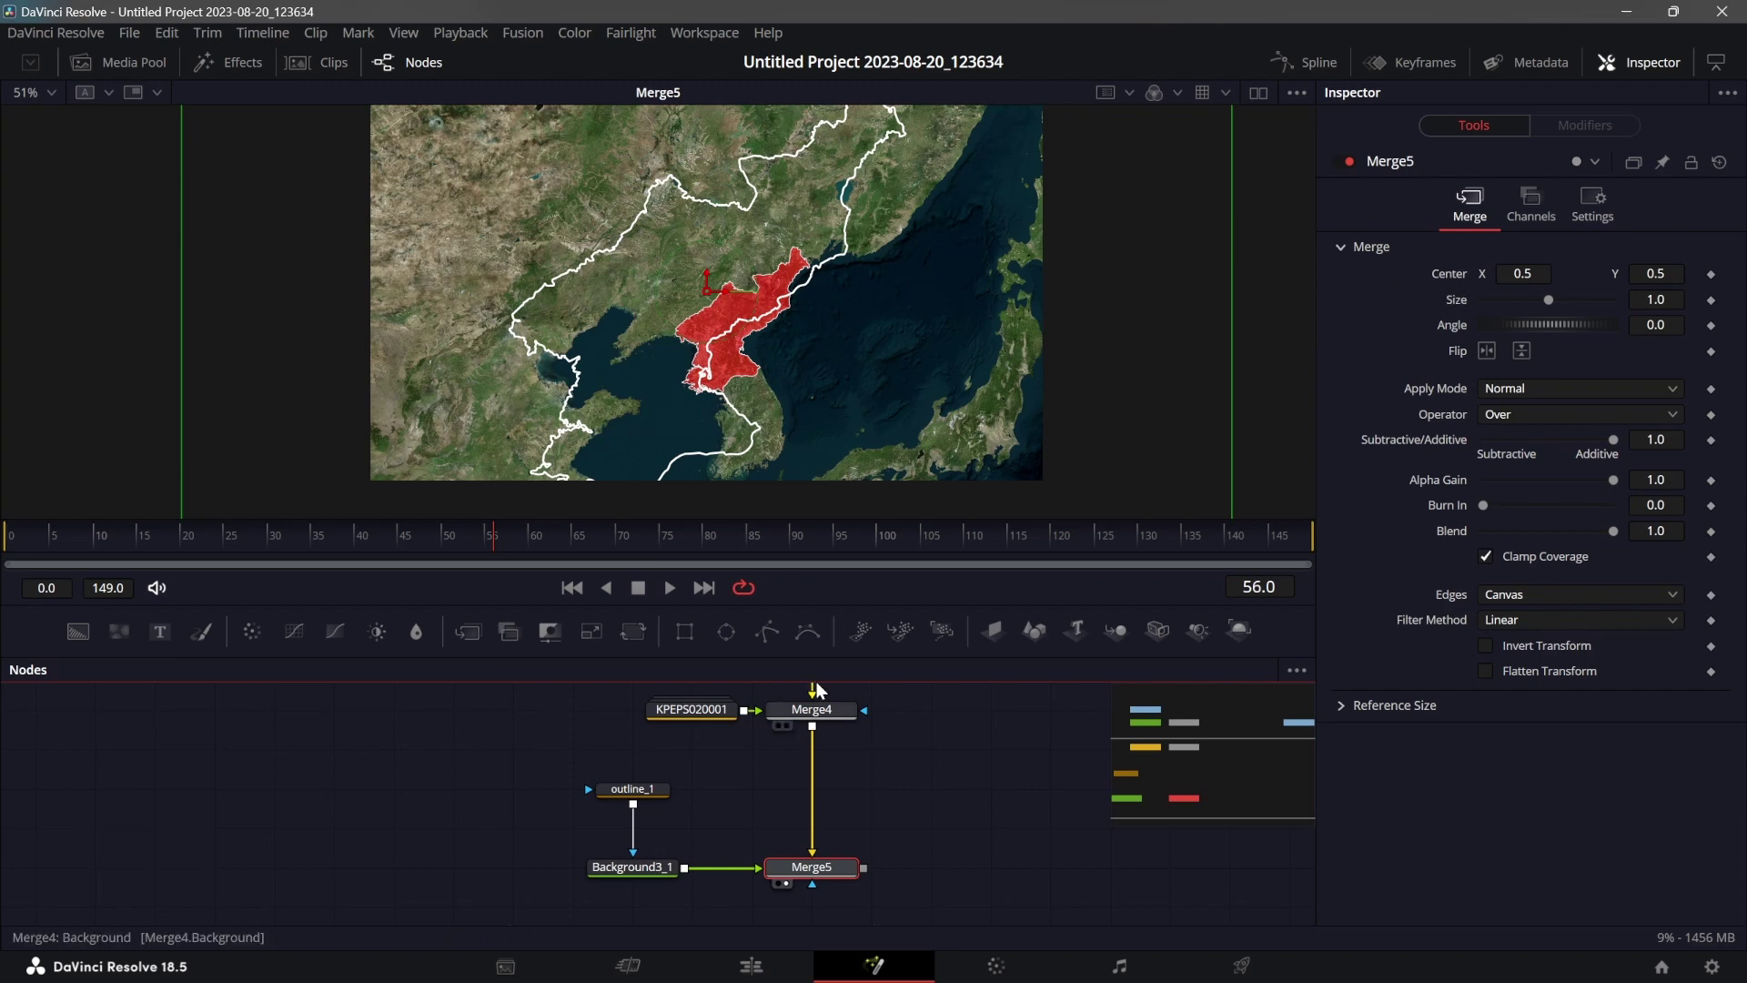
left_click(901, 844)
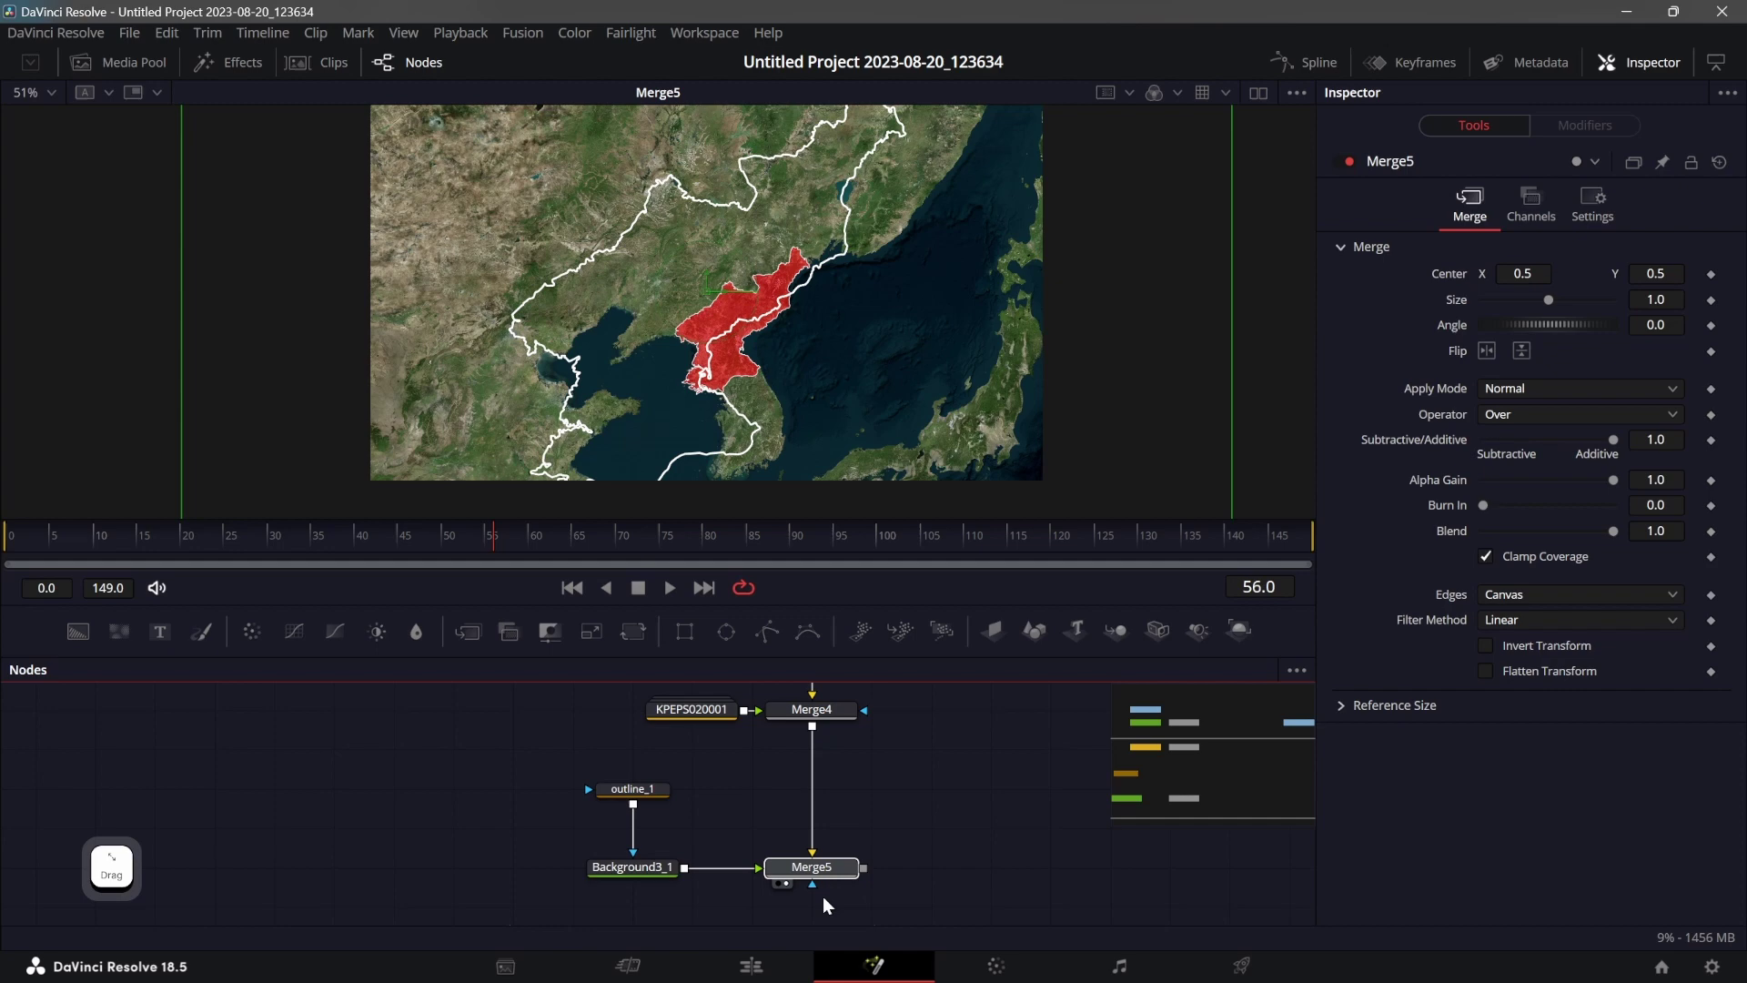
key("Delete")
Duplicate Merge4 as Merge4_1, feed the outline copy and composite into it, and swap its inputs.
left_click(833, 735)
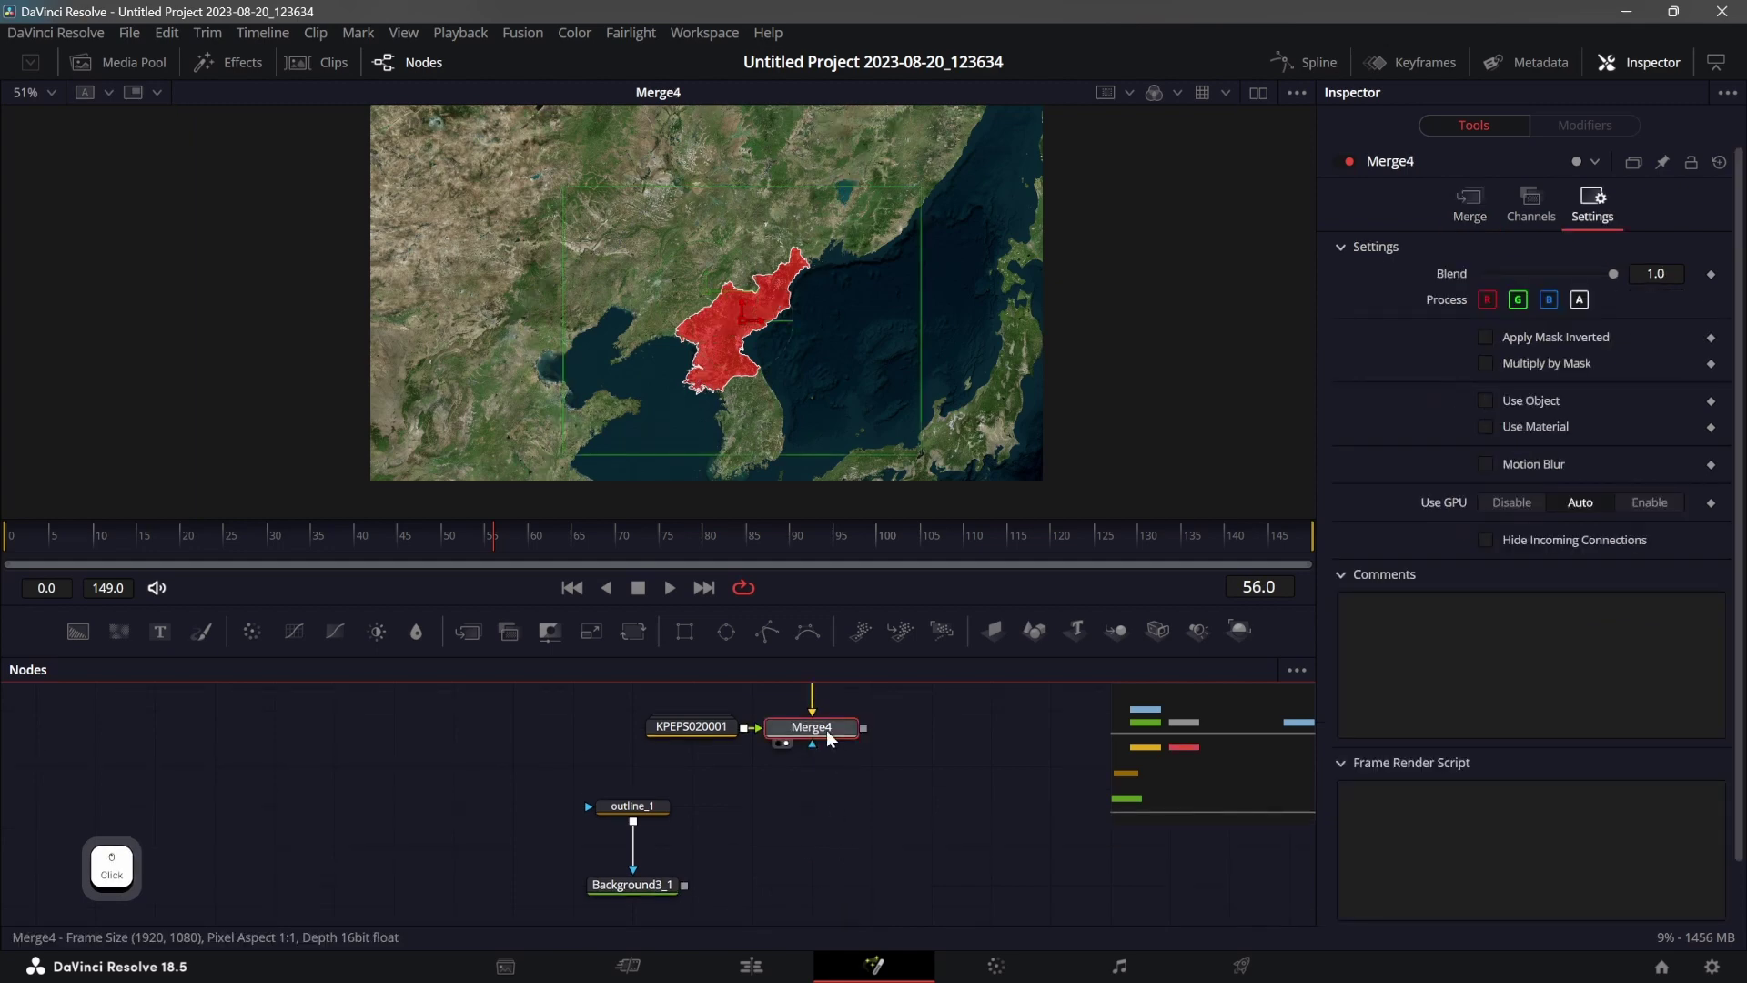
key("ctrl+c")
left_click(791, 880)
key("ctrl+v")
left_click(692, 882)
left_click(870, 726)
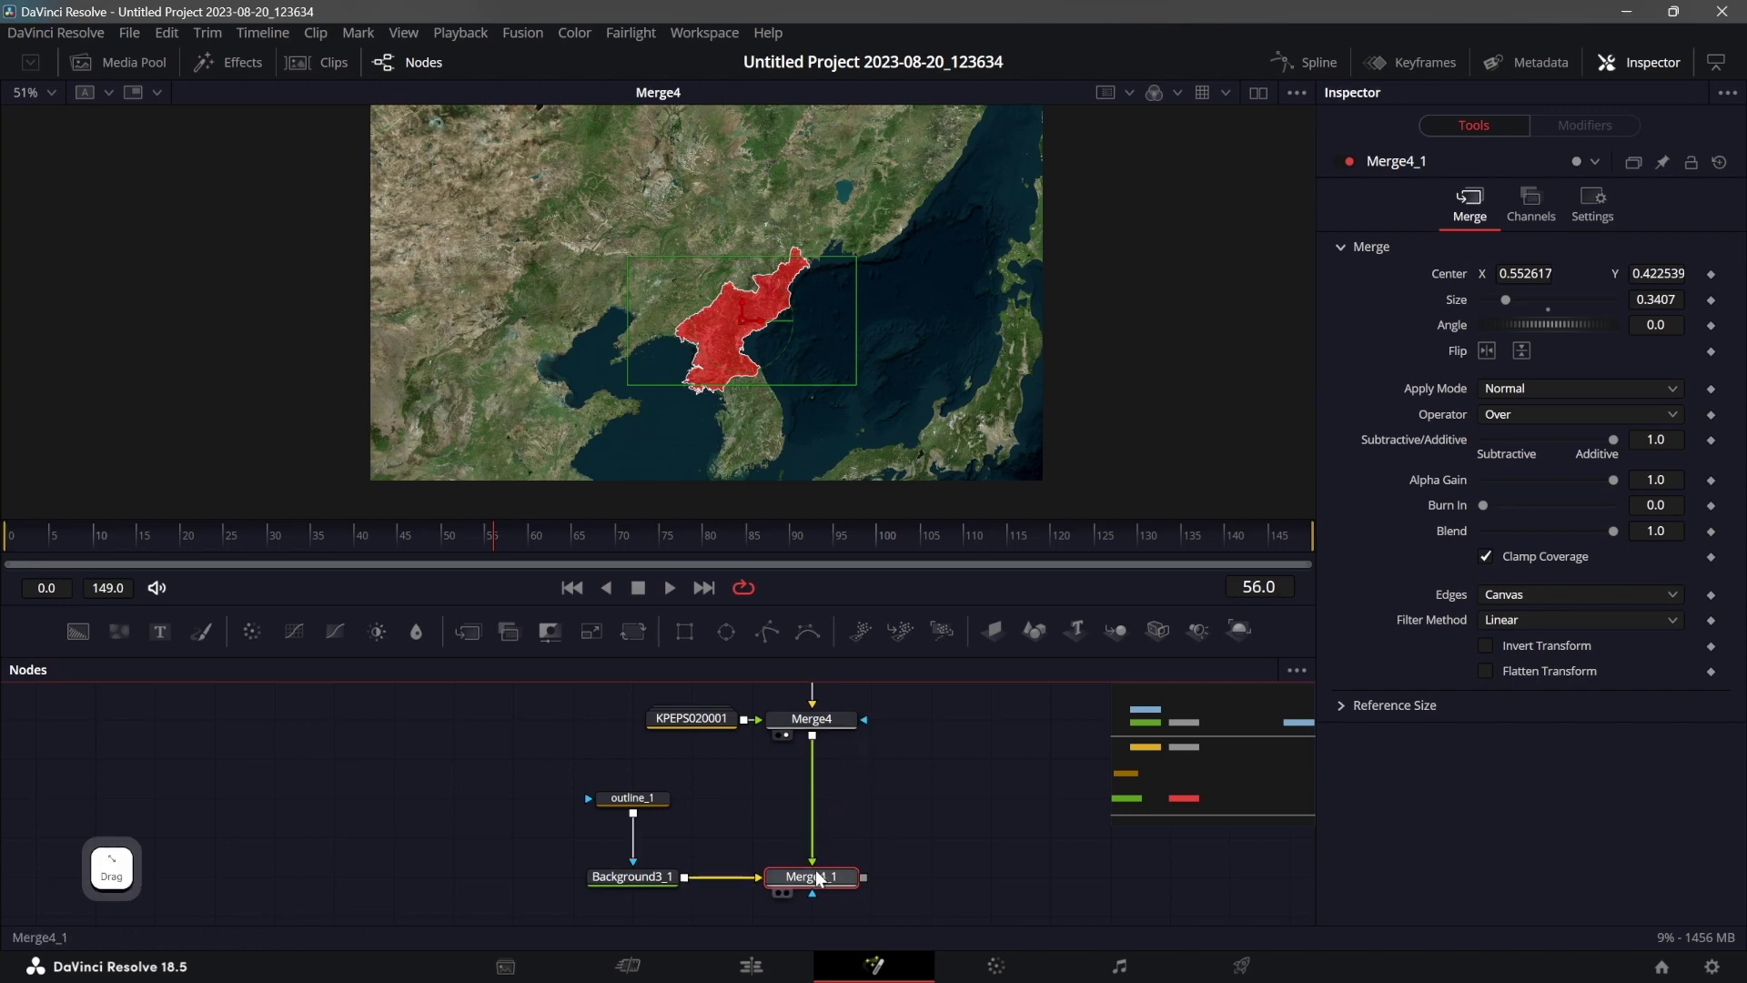
left_click(840, 882)
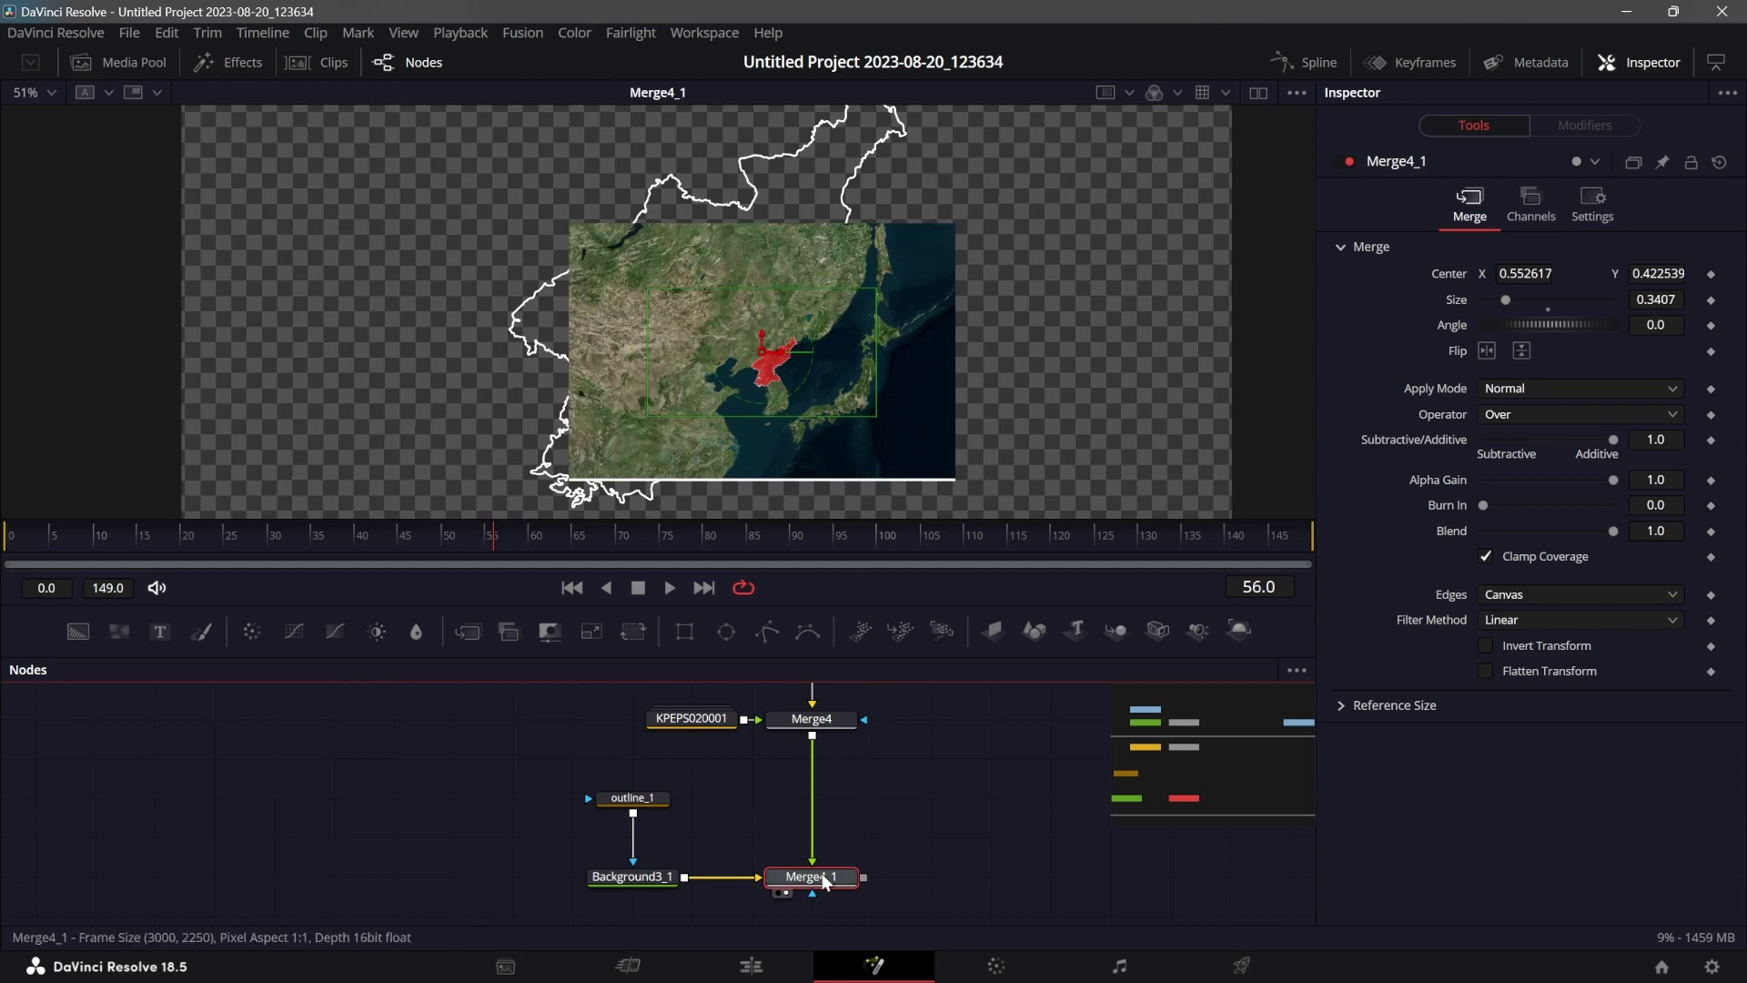
left_click(829, 882)
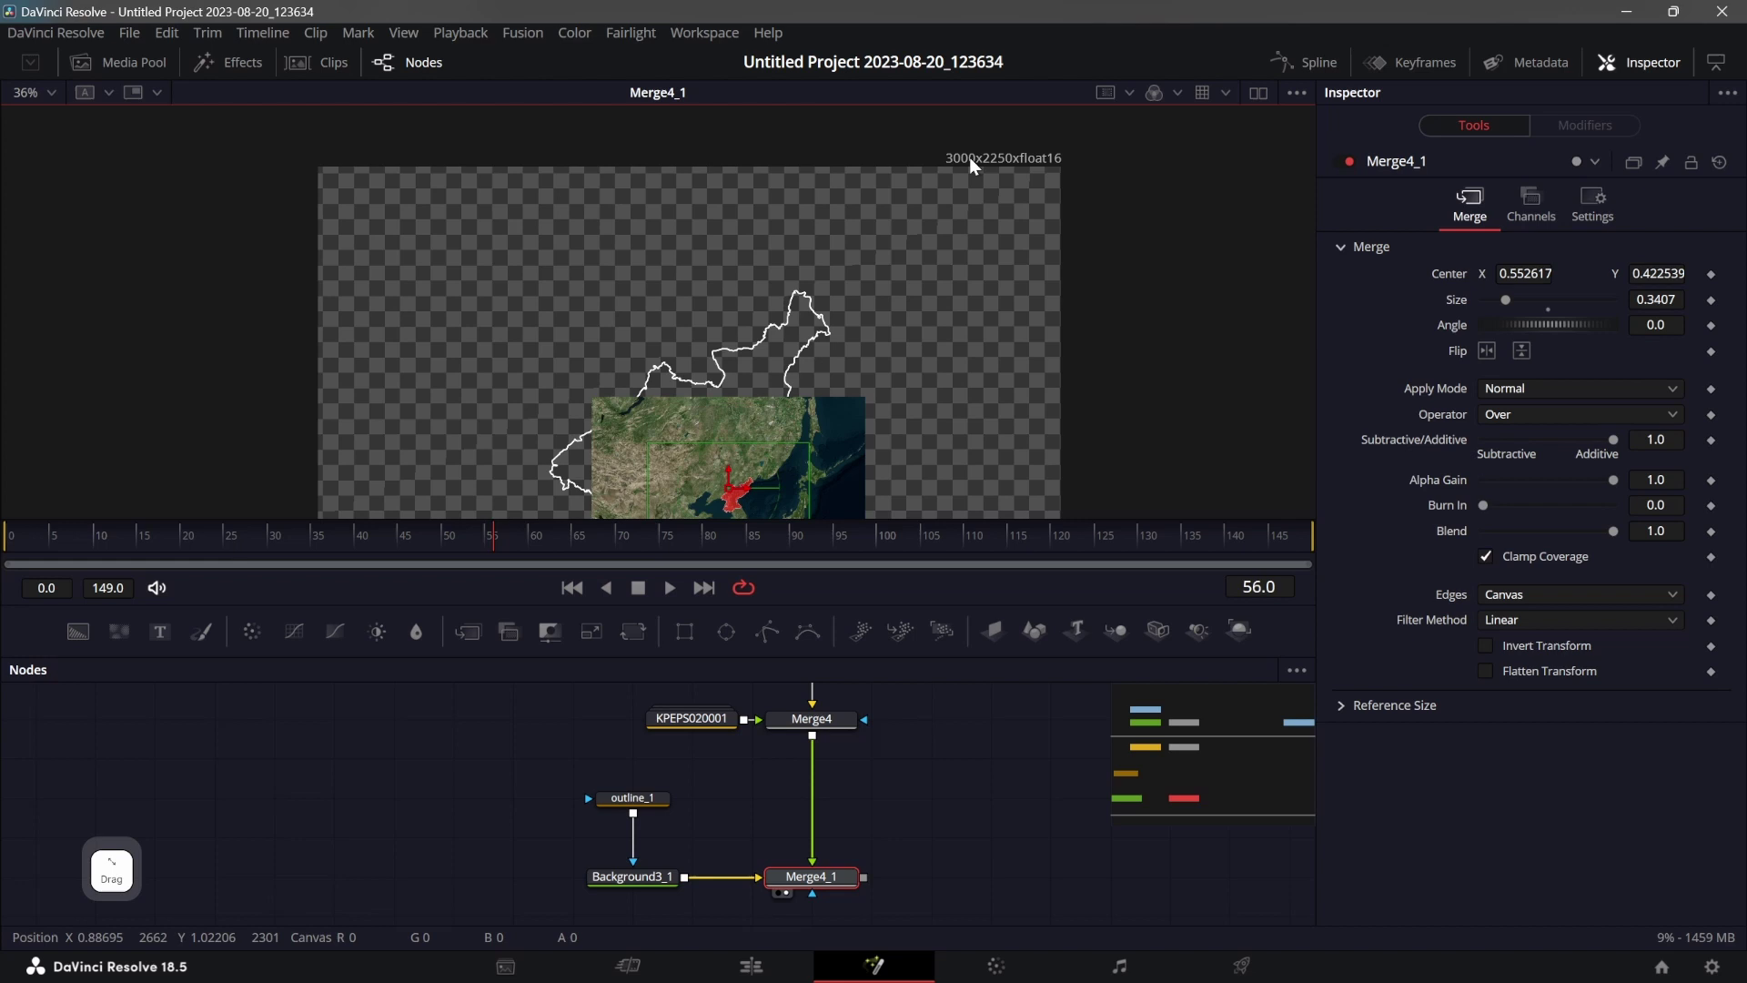
left_click(845, 395)
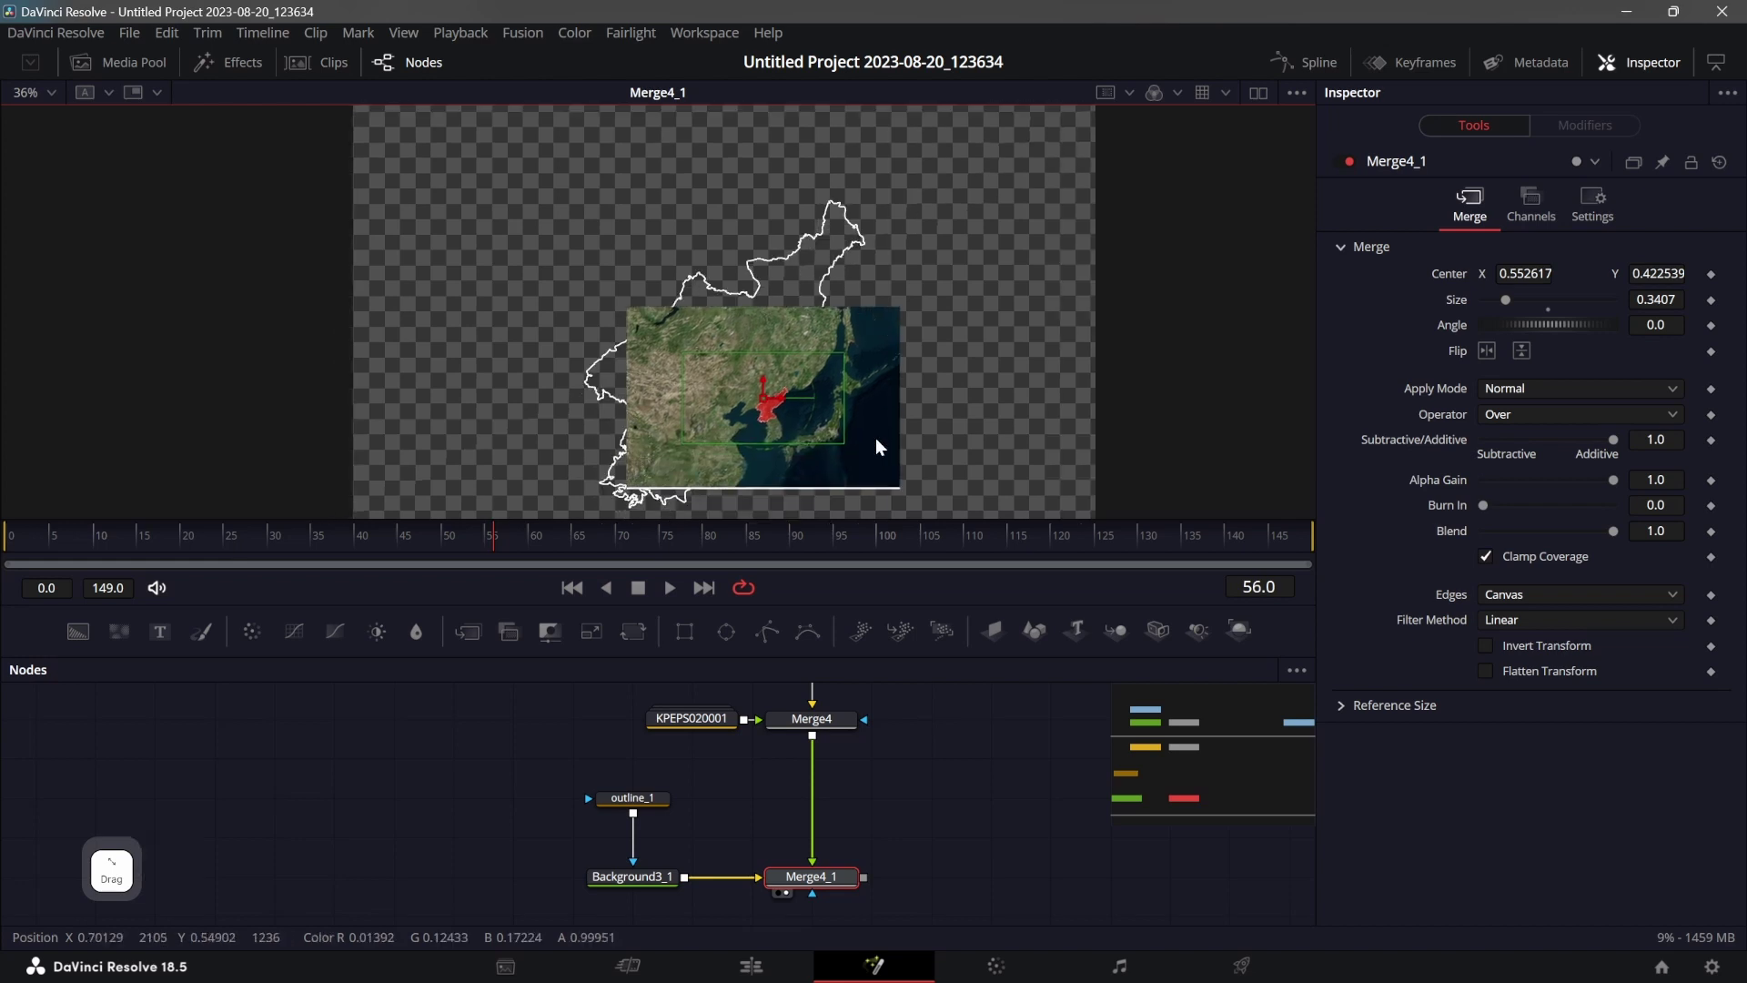
right_click(814, 885)
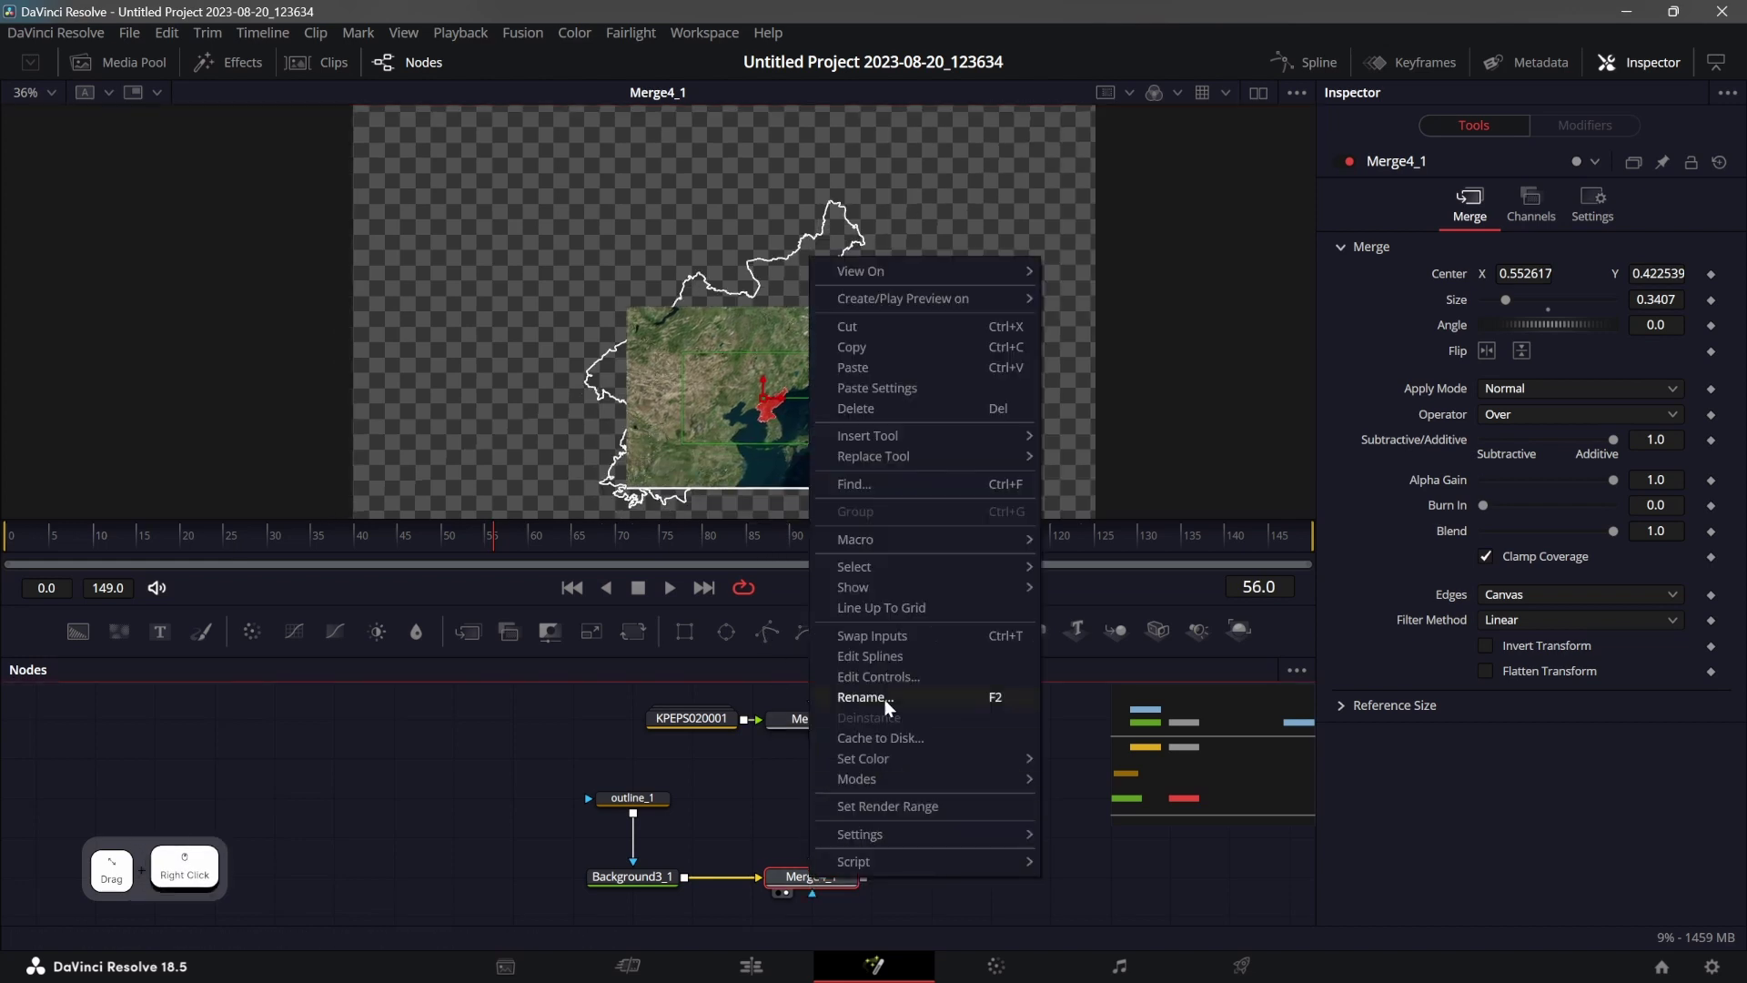
left_click(916, 634)
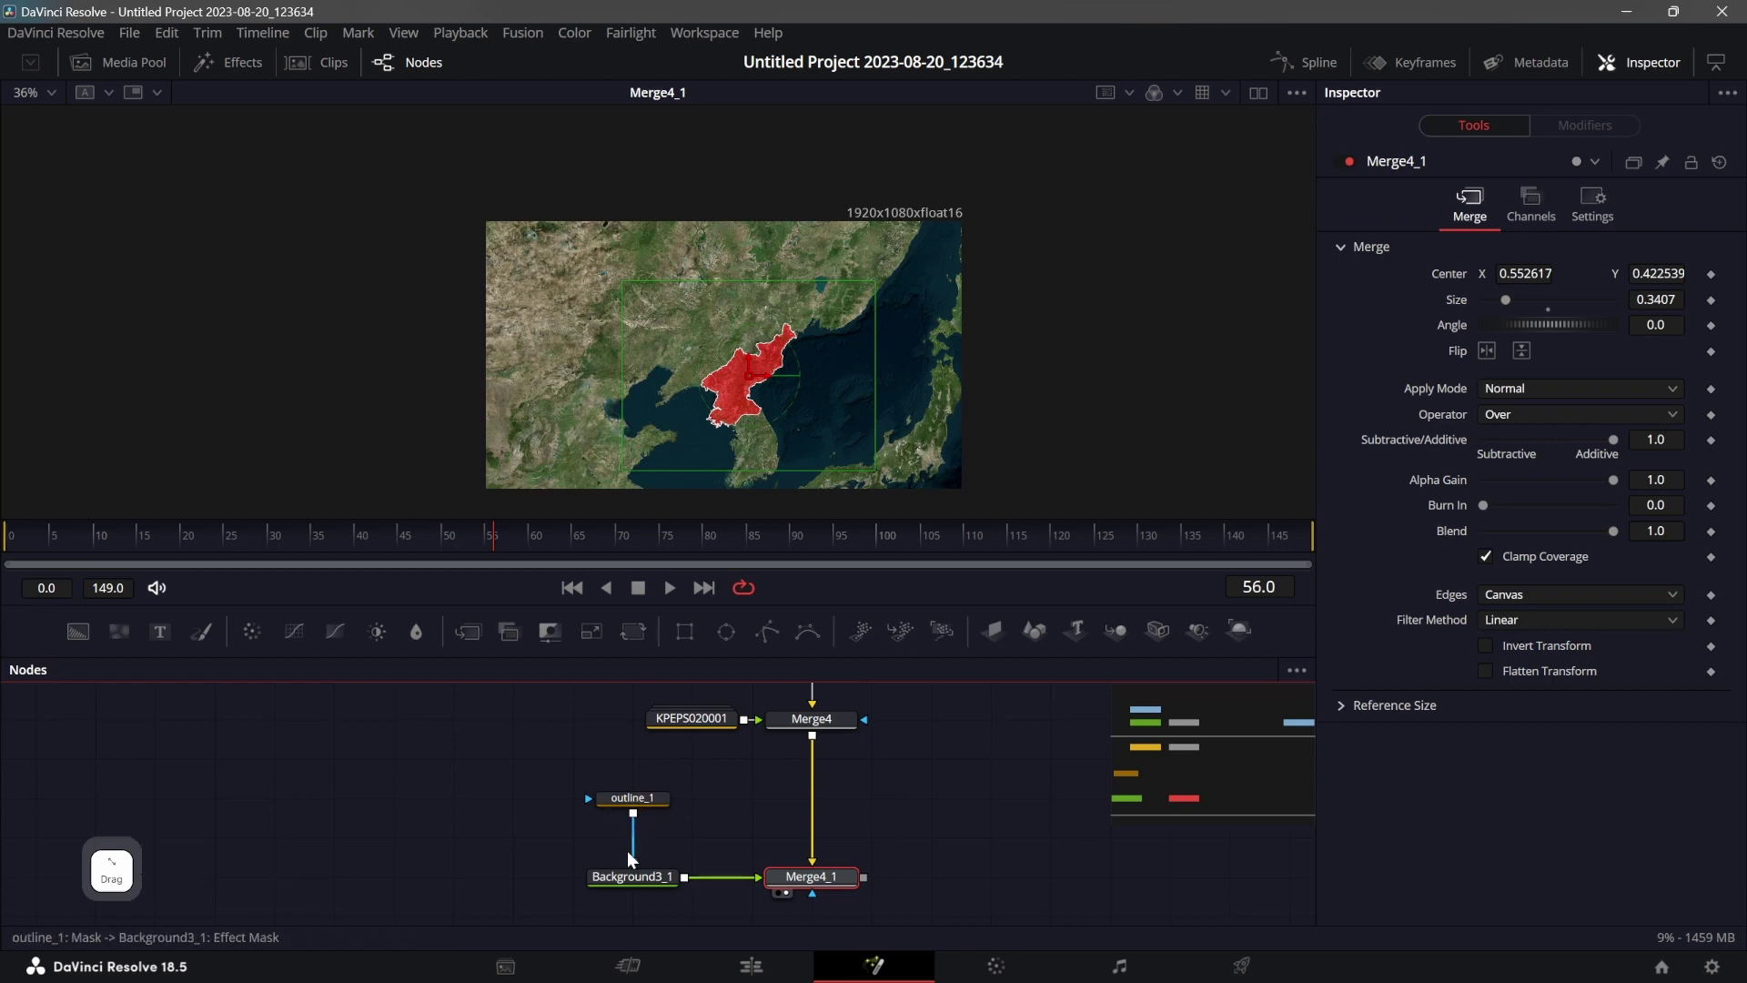
Make Background3_1 pure green (red and blue 0) and return to frame 0.
left_click(634, 884)
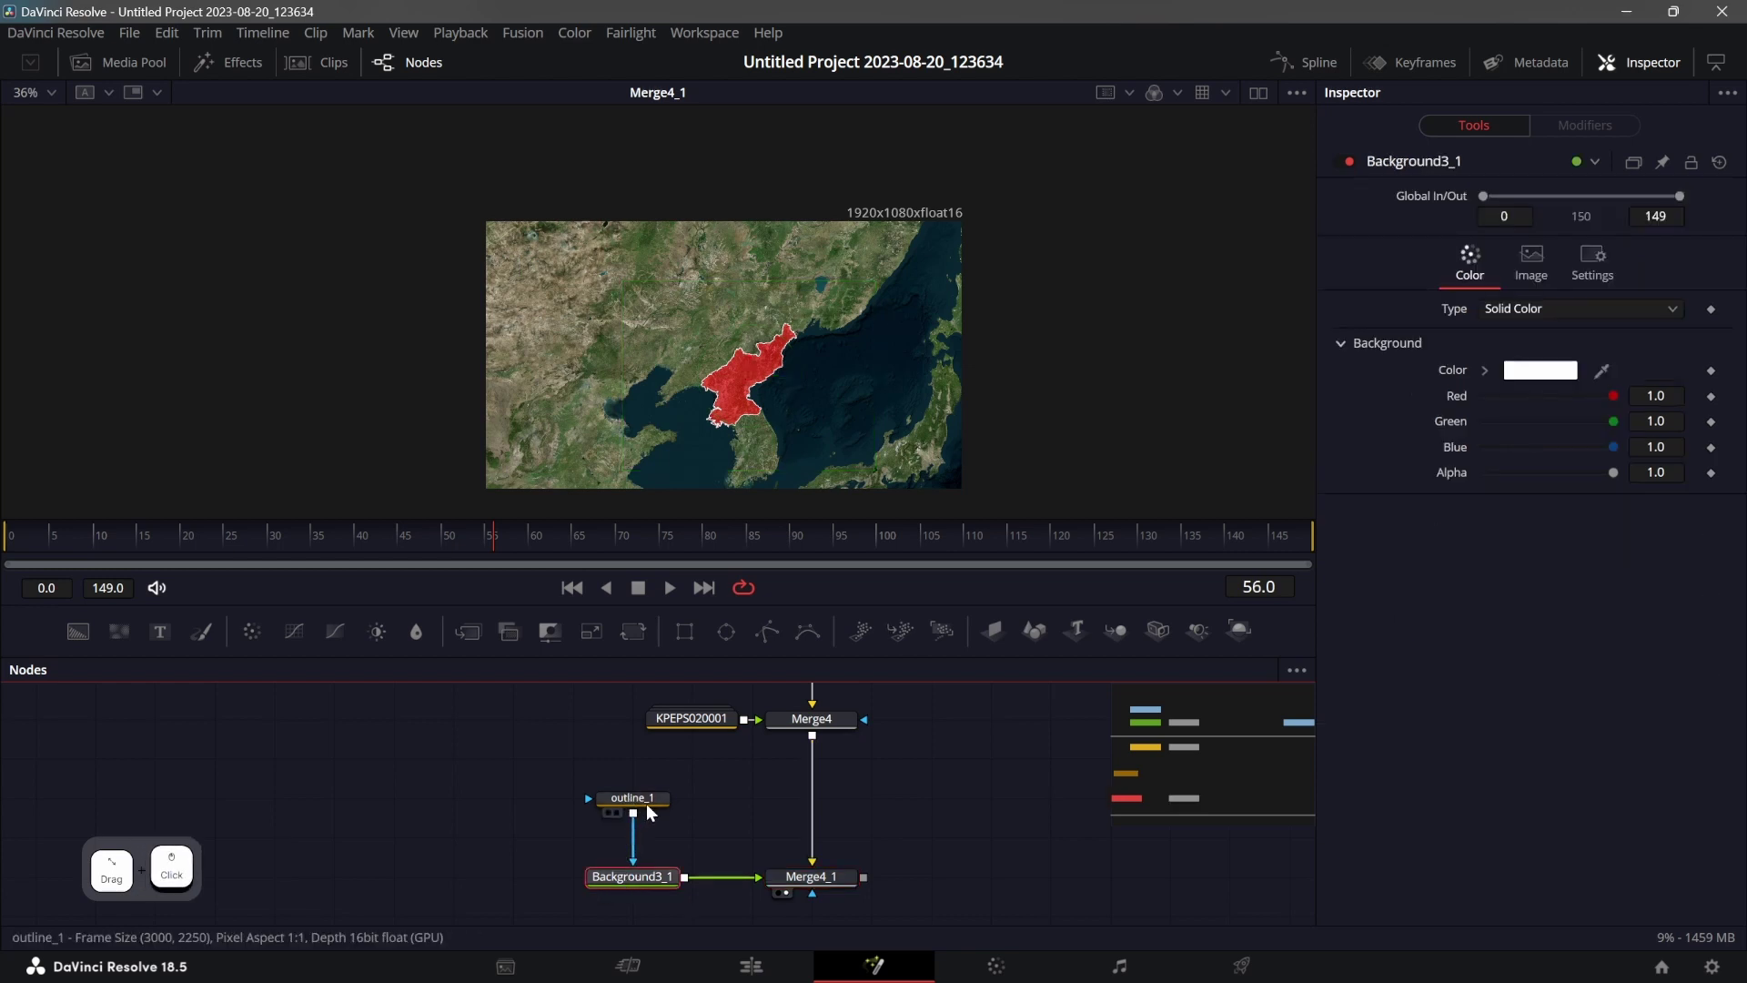
left_click(1618, 405)
left_click(1622, 454)
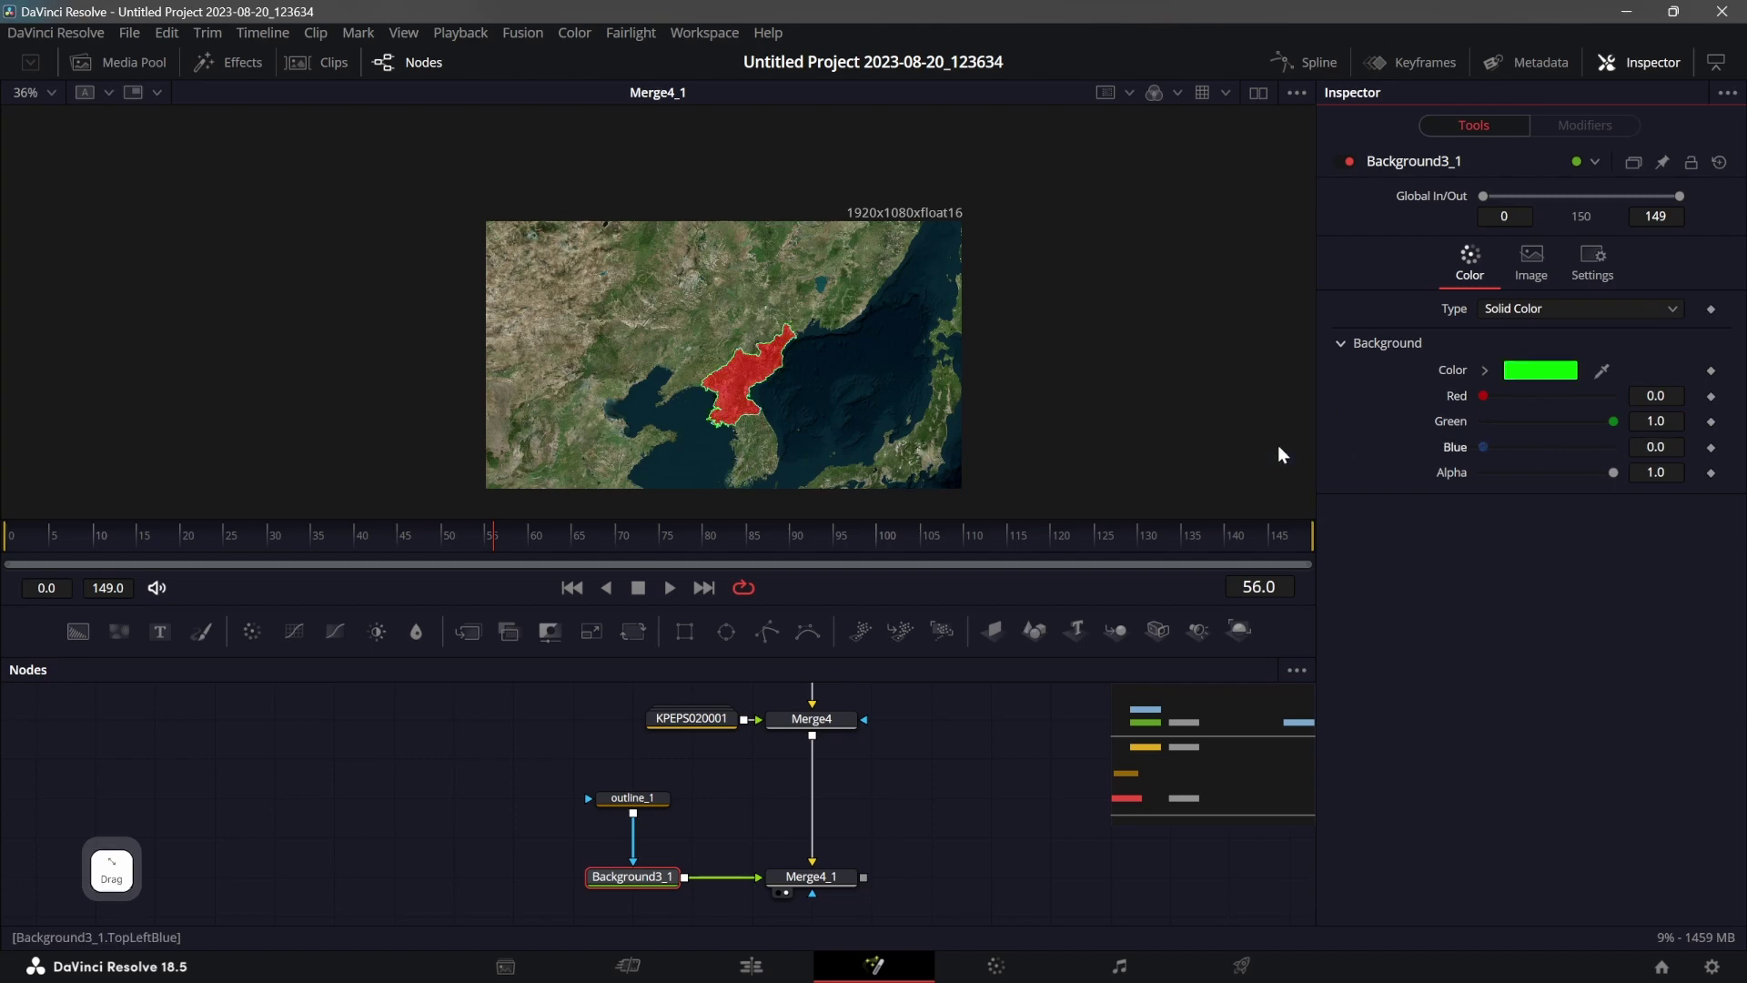
left_click(840, 378)
left_click(575, 595)
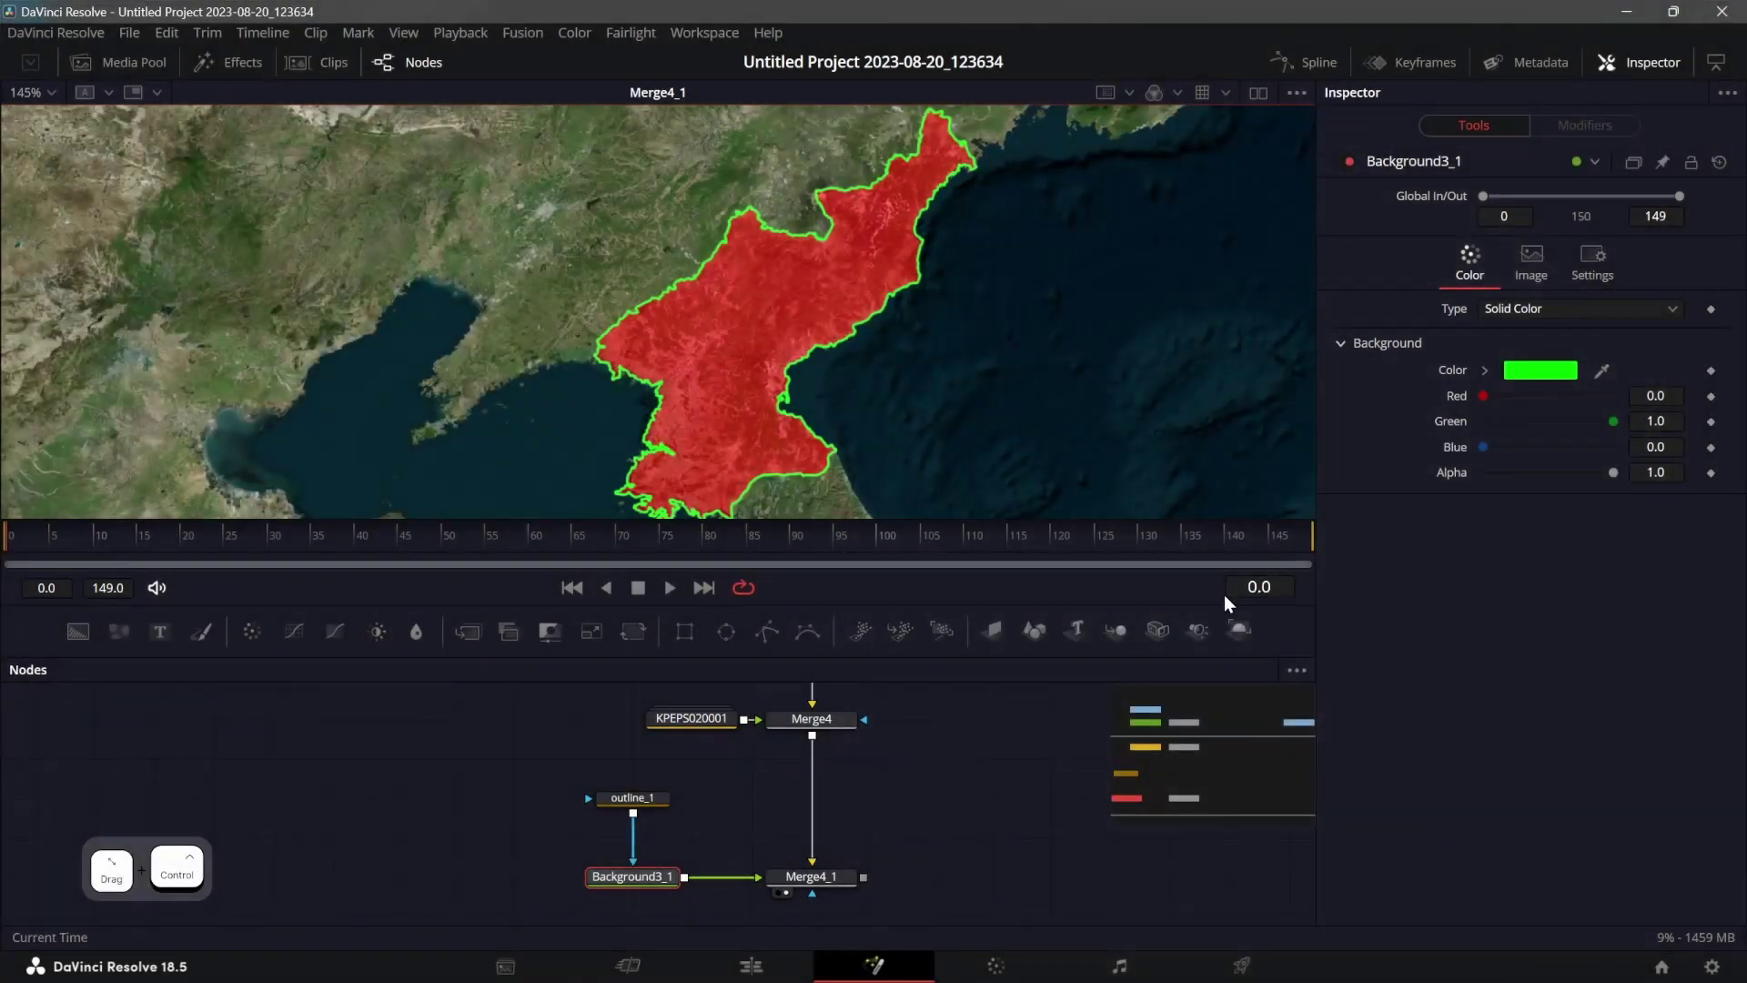
Keyframe outline_1 Length from 0 at frame 0 to 1.0 at frame 60 and play the draw-on animation.
left_click(660, 805)
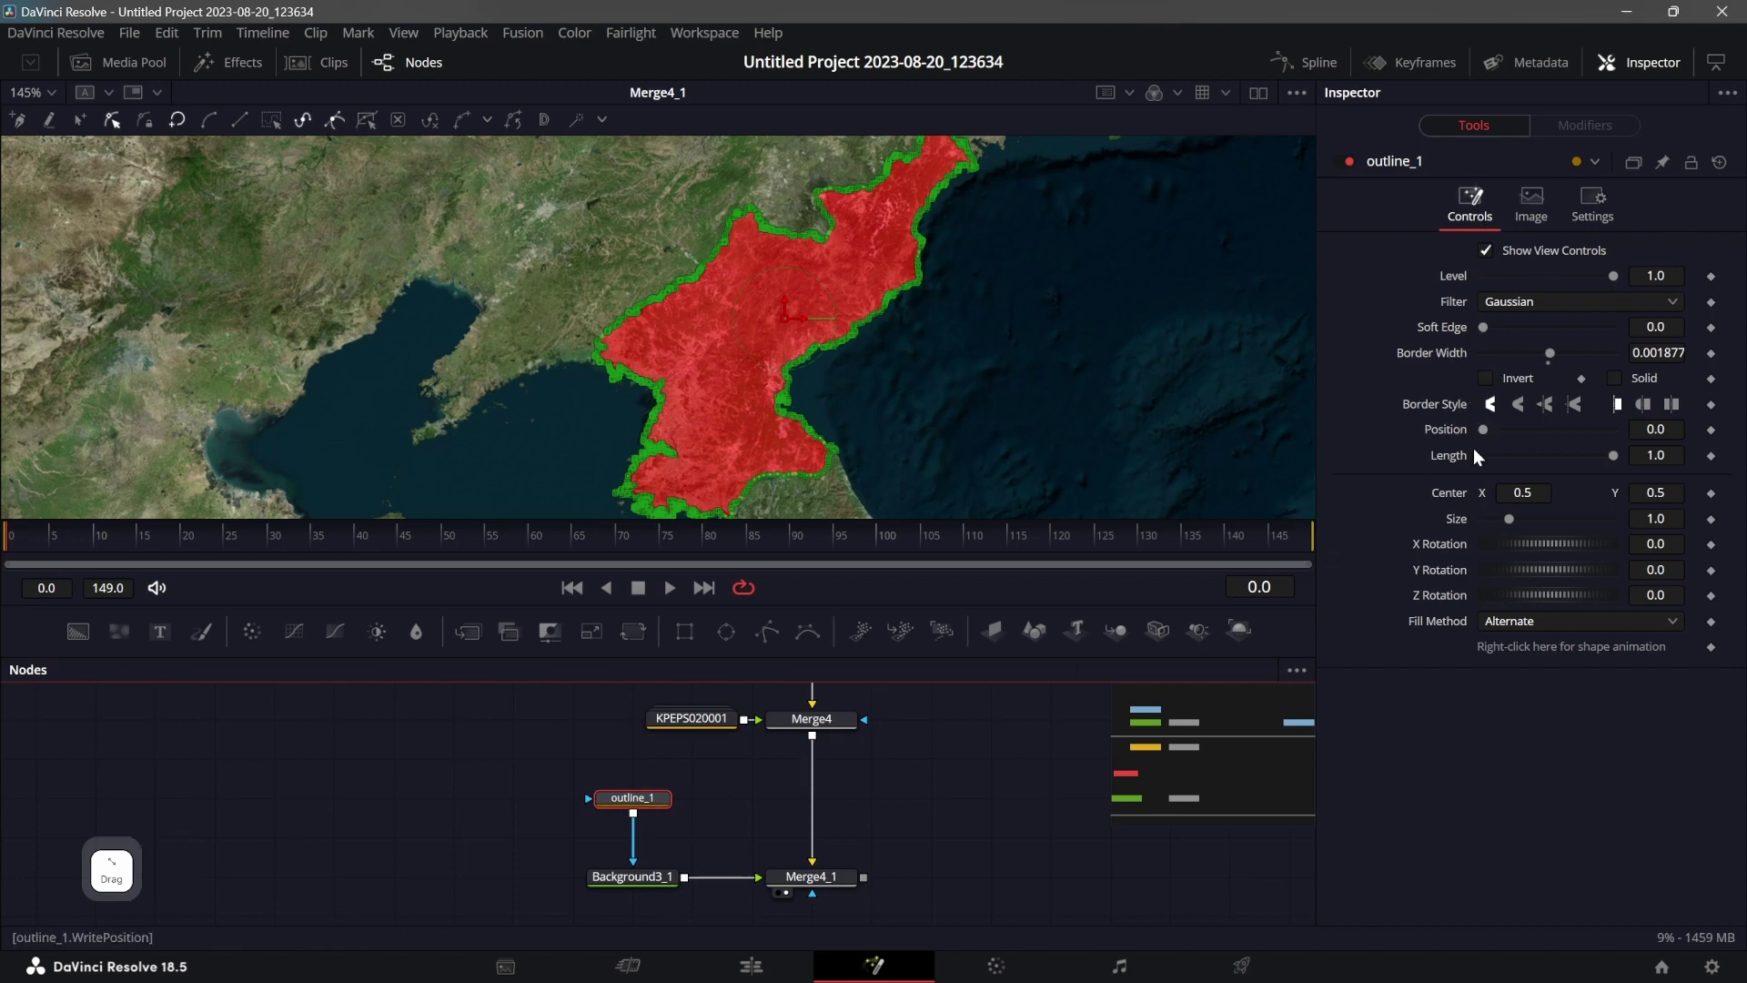
left_click(1719, 461)
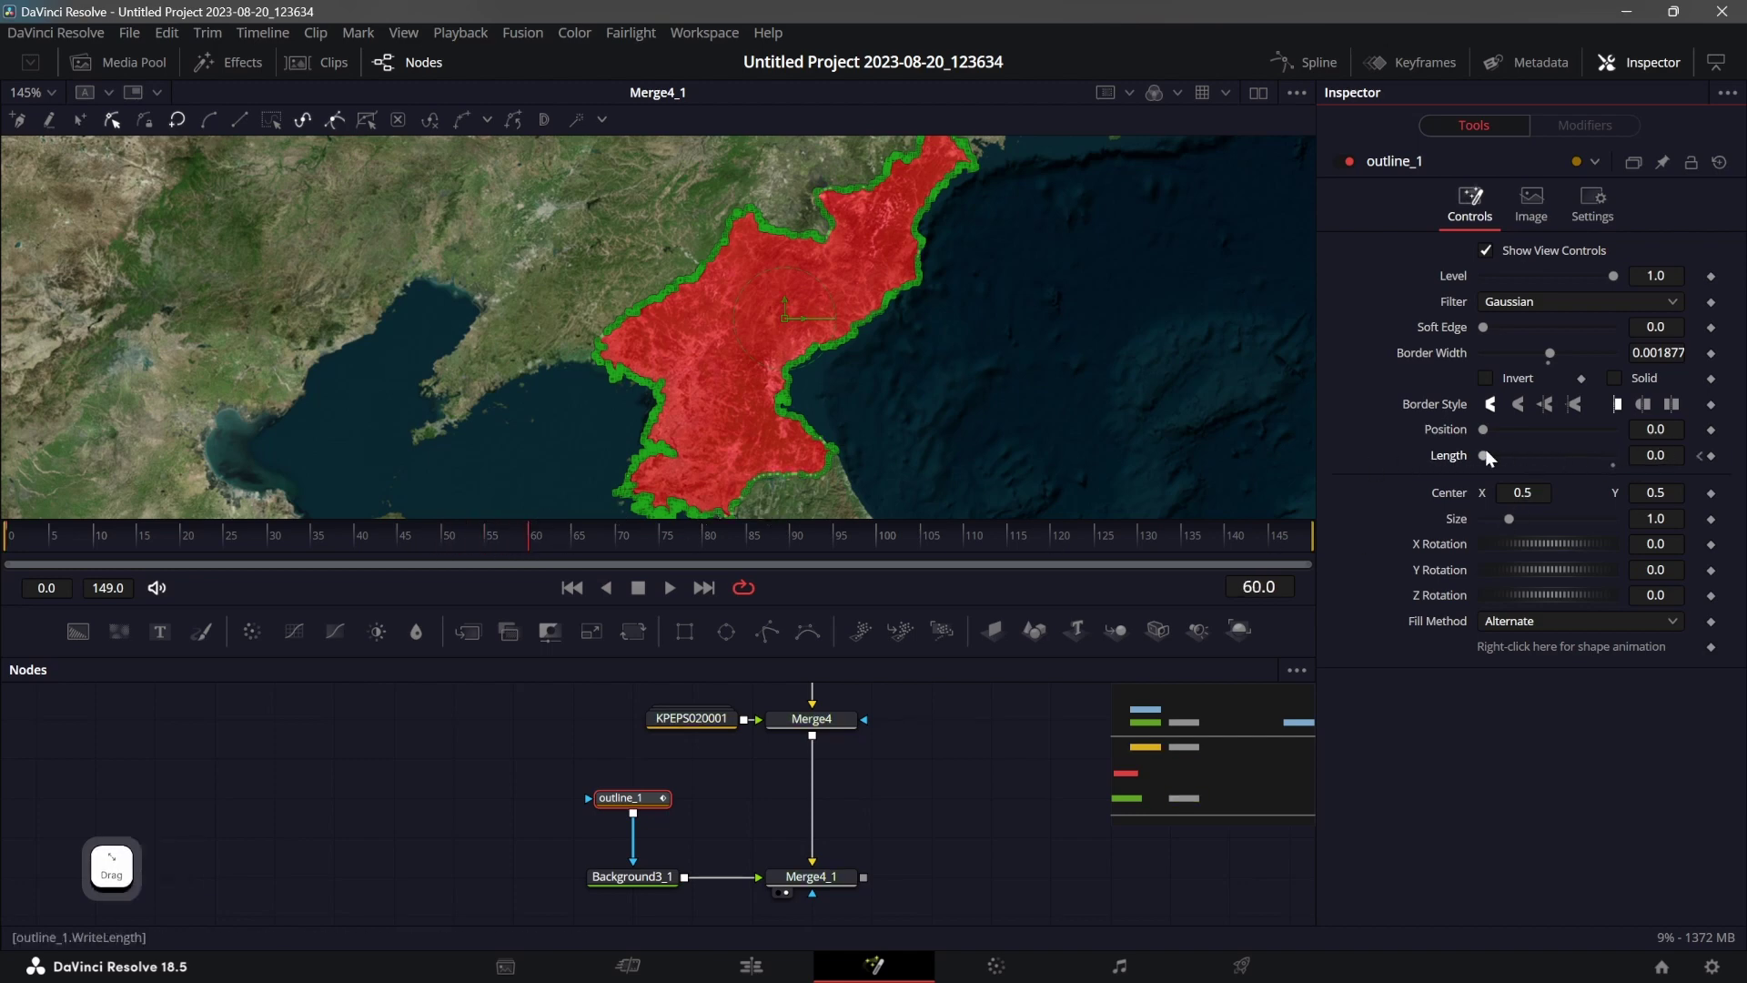
left_click(1492, 455)
left_click(574, 599)
key("space")
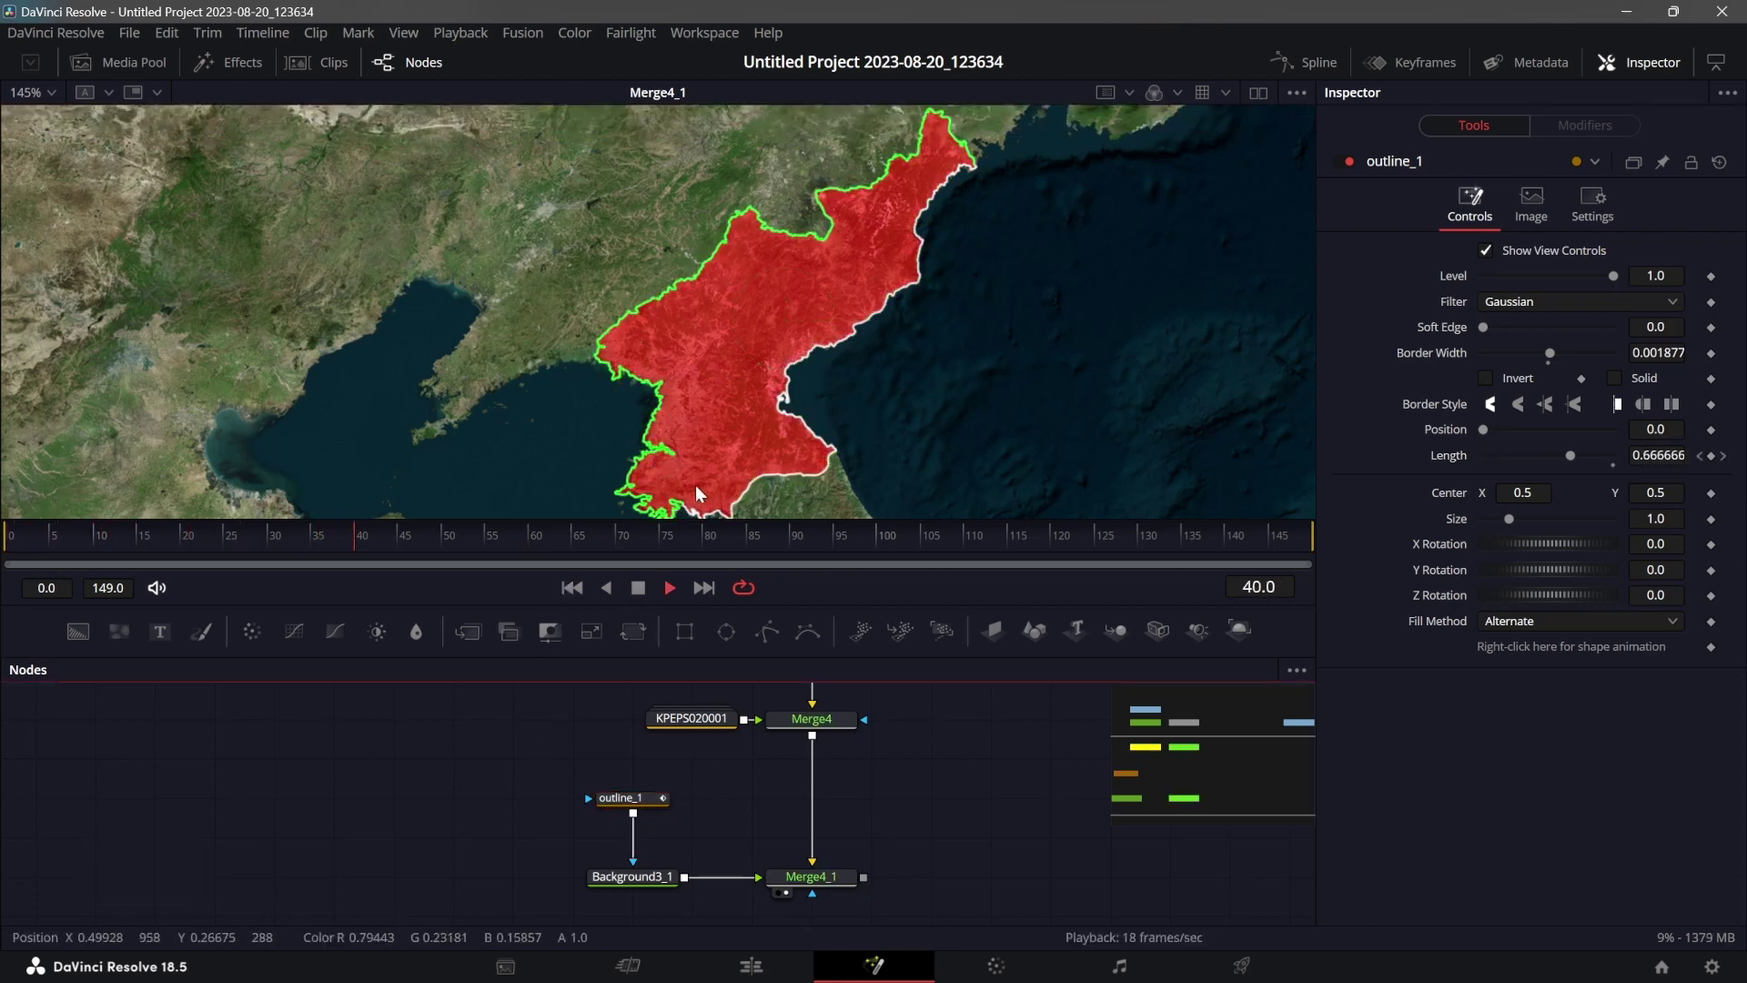
key("space")
left_click(1303, 55)
Smooth the Length keyframes in the Spline editor so the animation eases in and out.
left_click(720, 752)
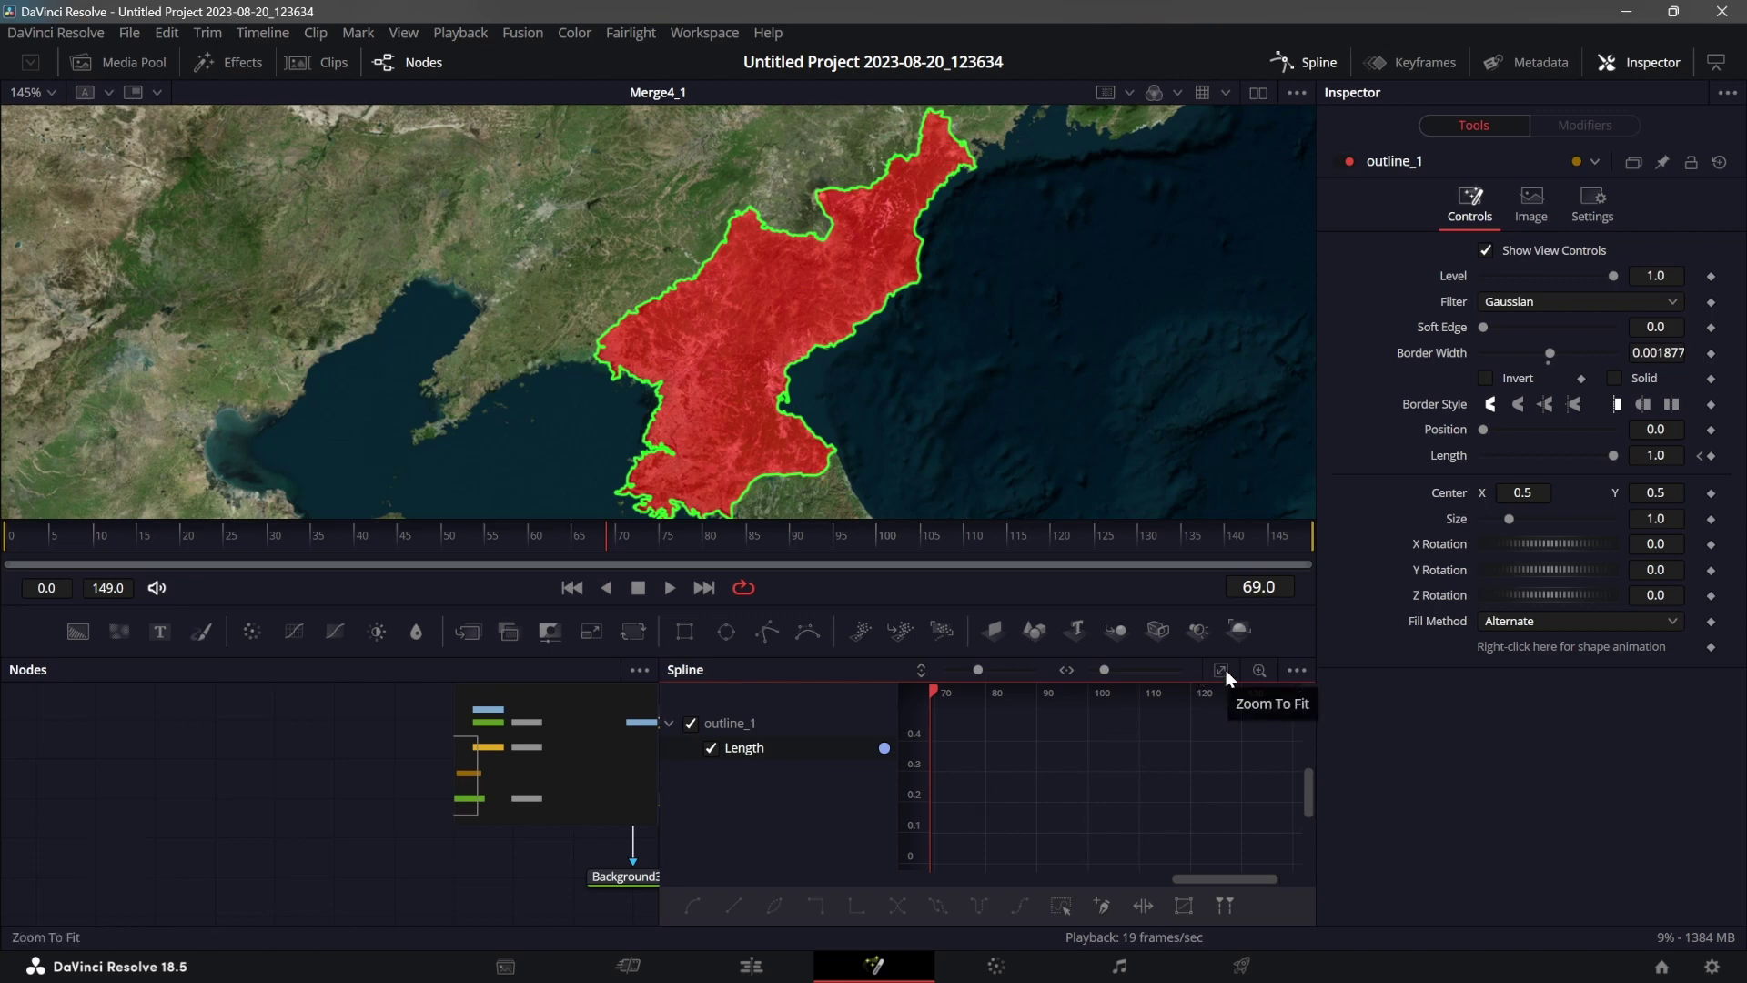
left_click(1233, 675)
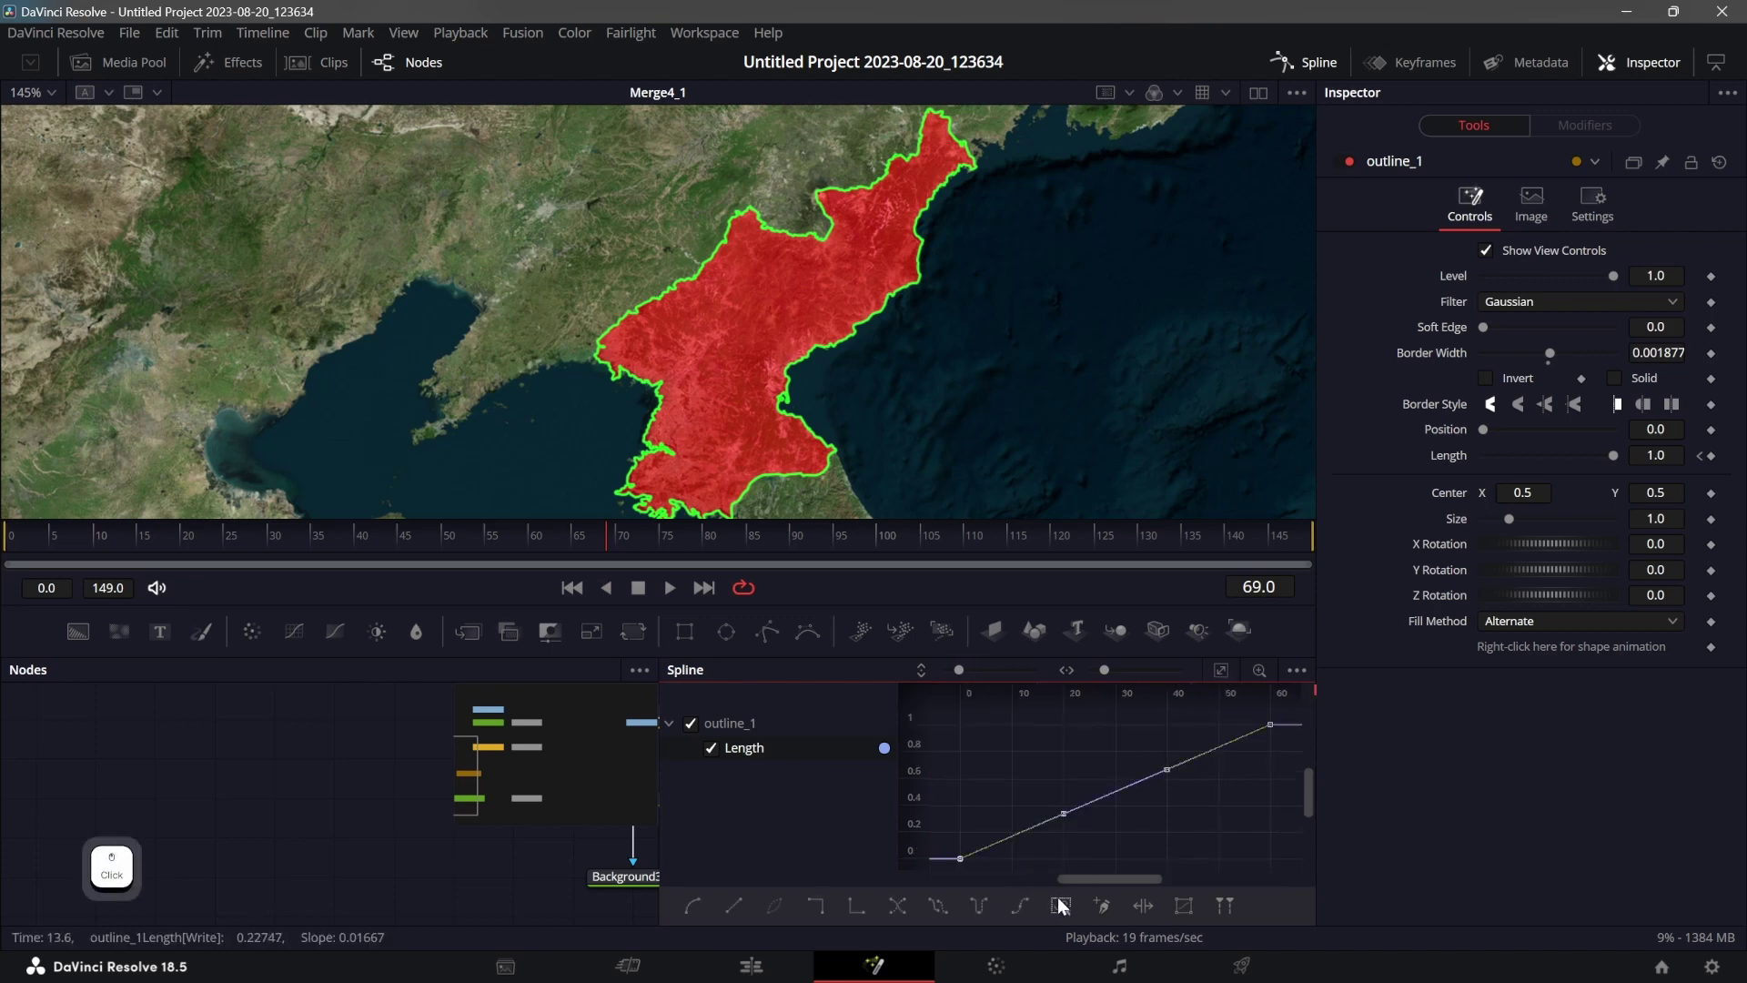
key("s")
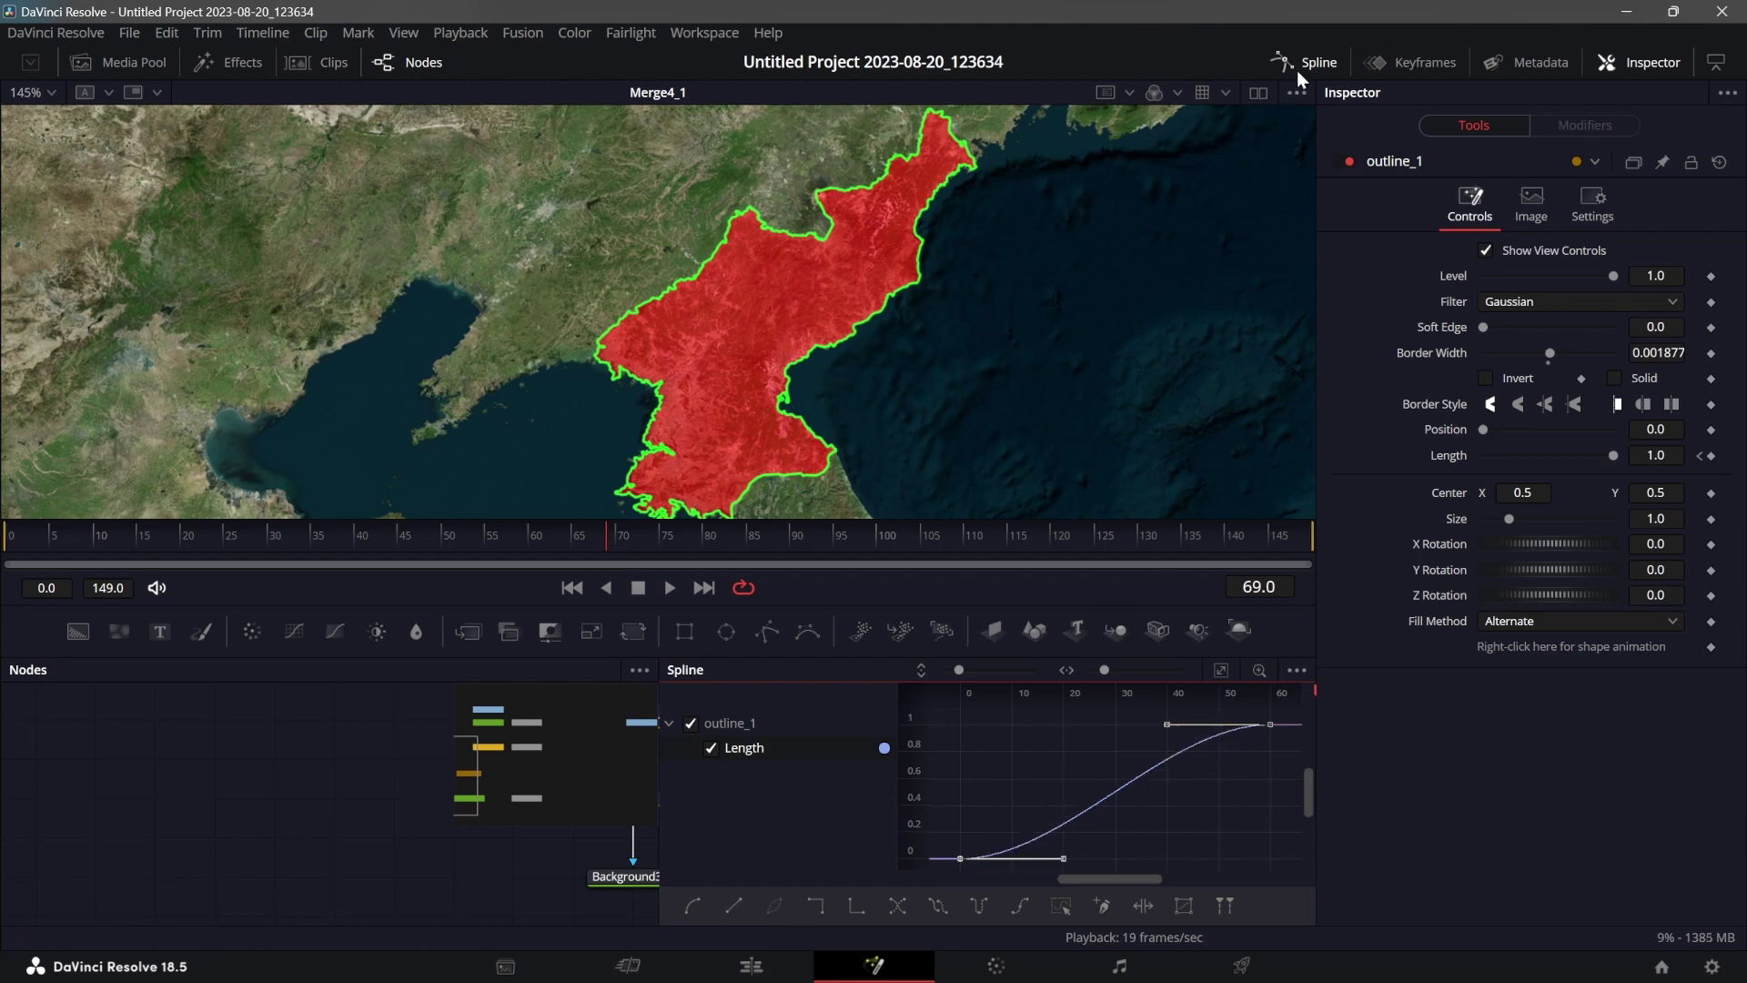
left_click(1303, 79)
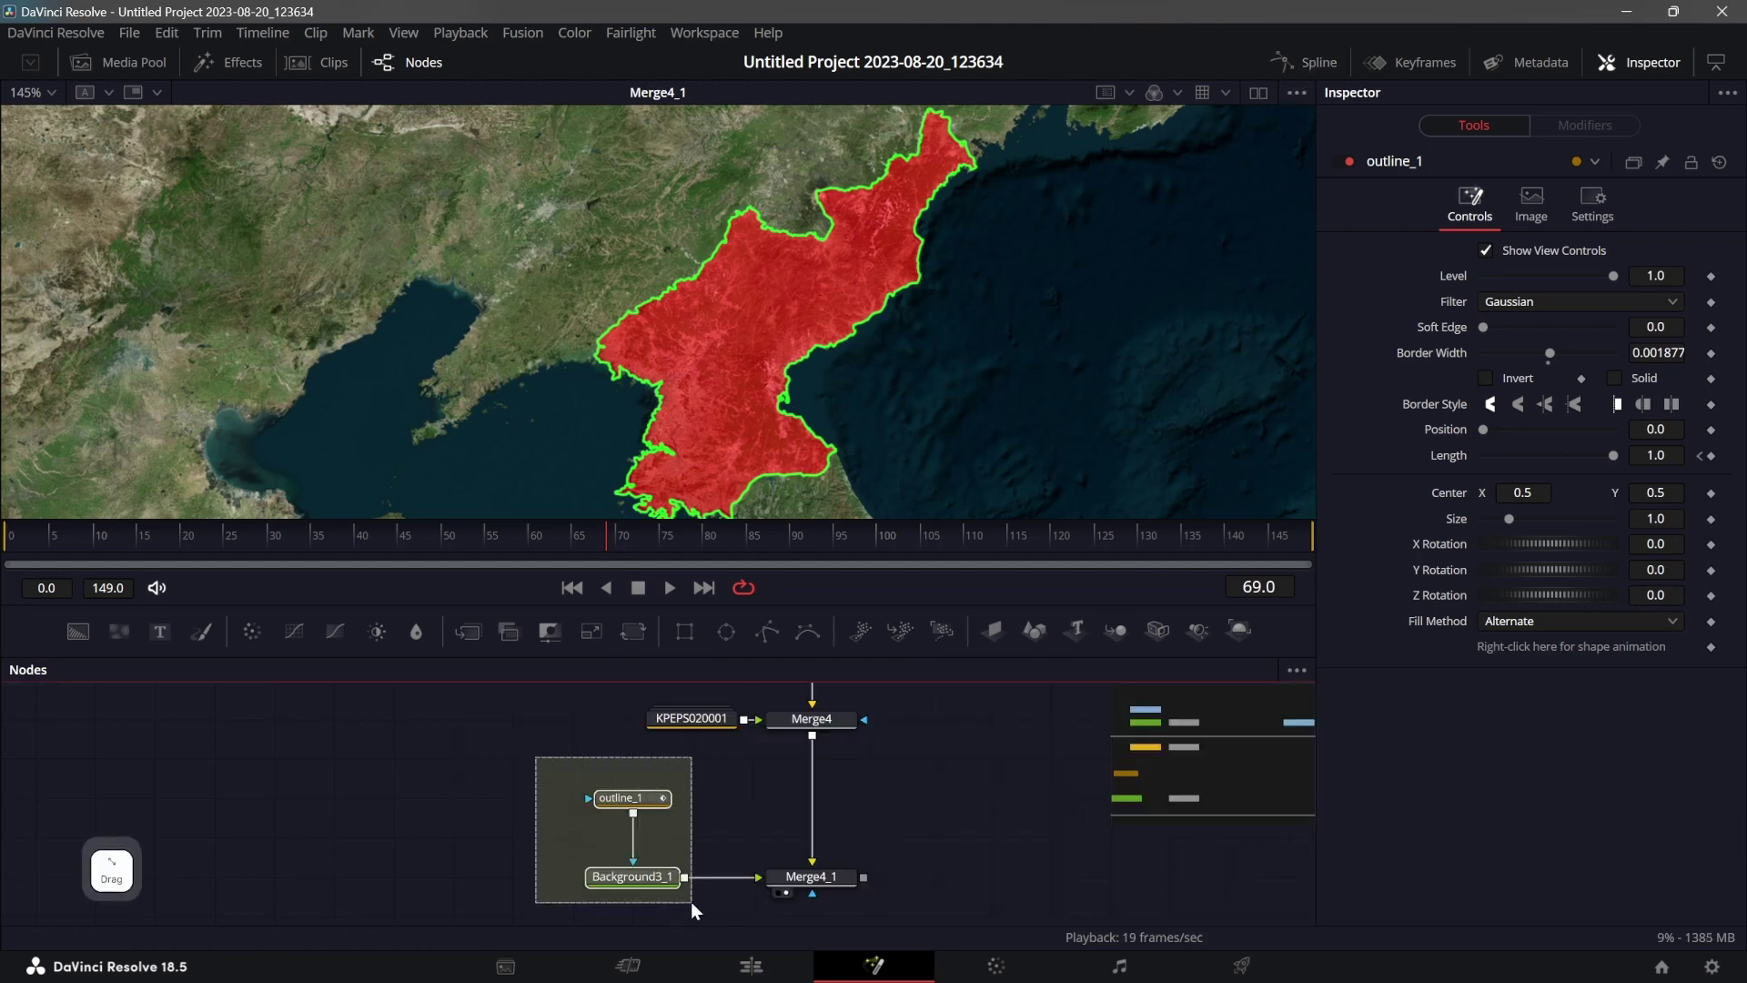
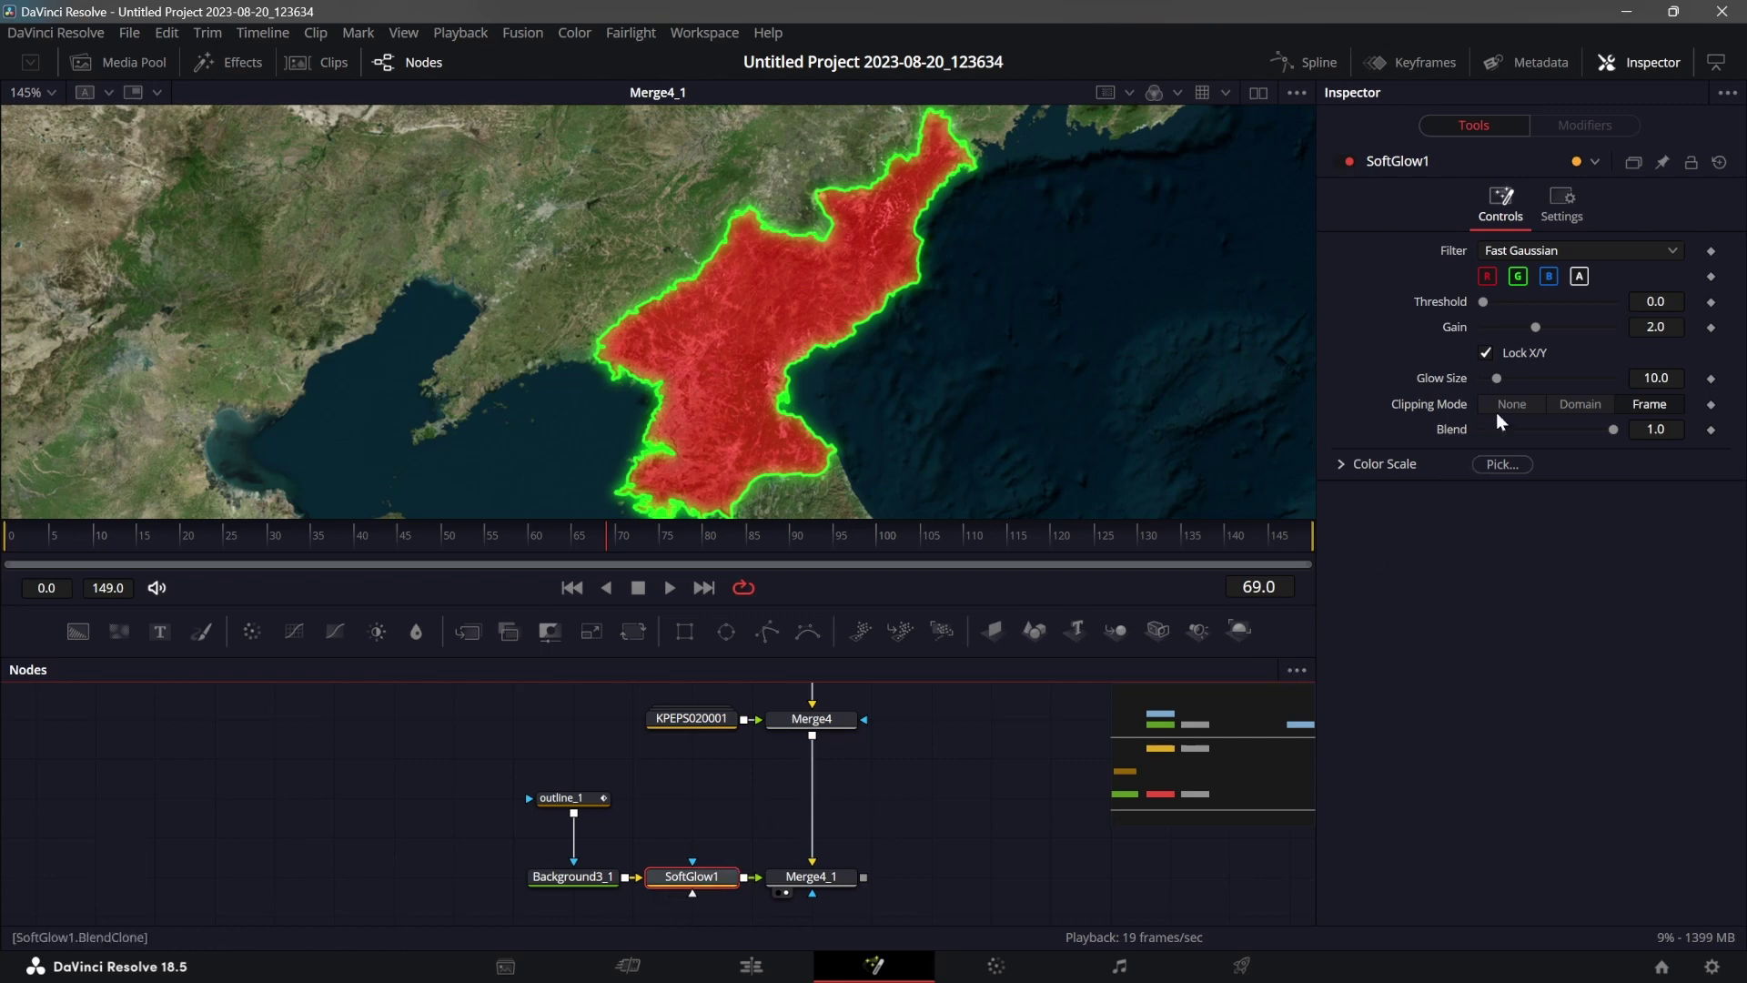
Insert a SoftGlow at about 0.79 gain between the green outline and Merge4_1.
left_click(1541, 328)
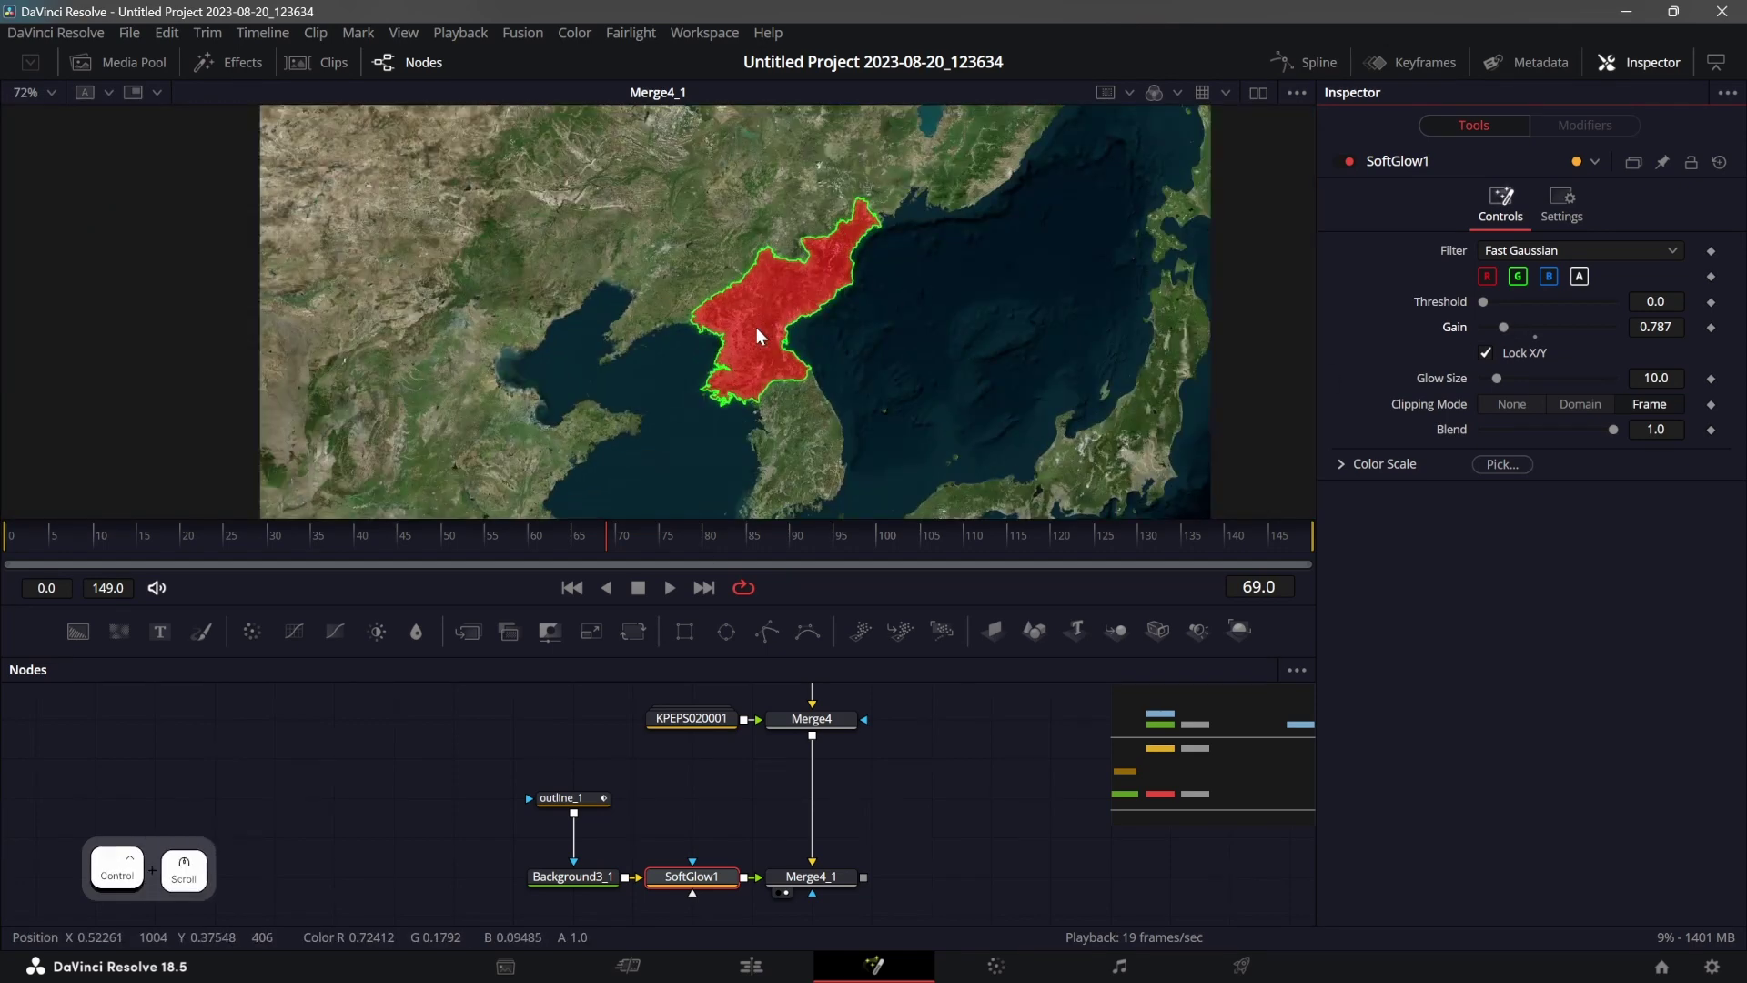
left_click(935, 796)
left_click(918, 755)
Add a Grid node fed by a new Background5 with Alpha 0.
left_click(695, 875)
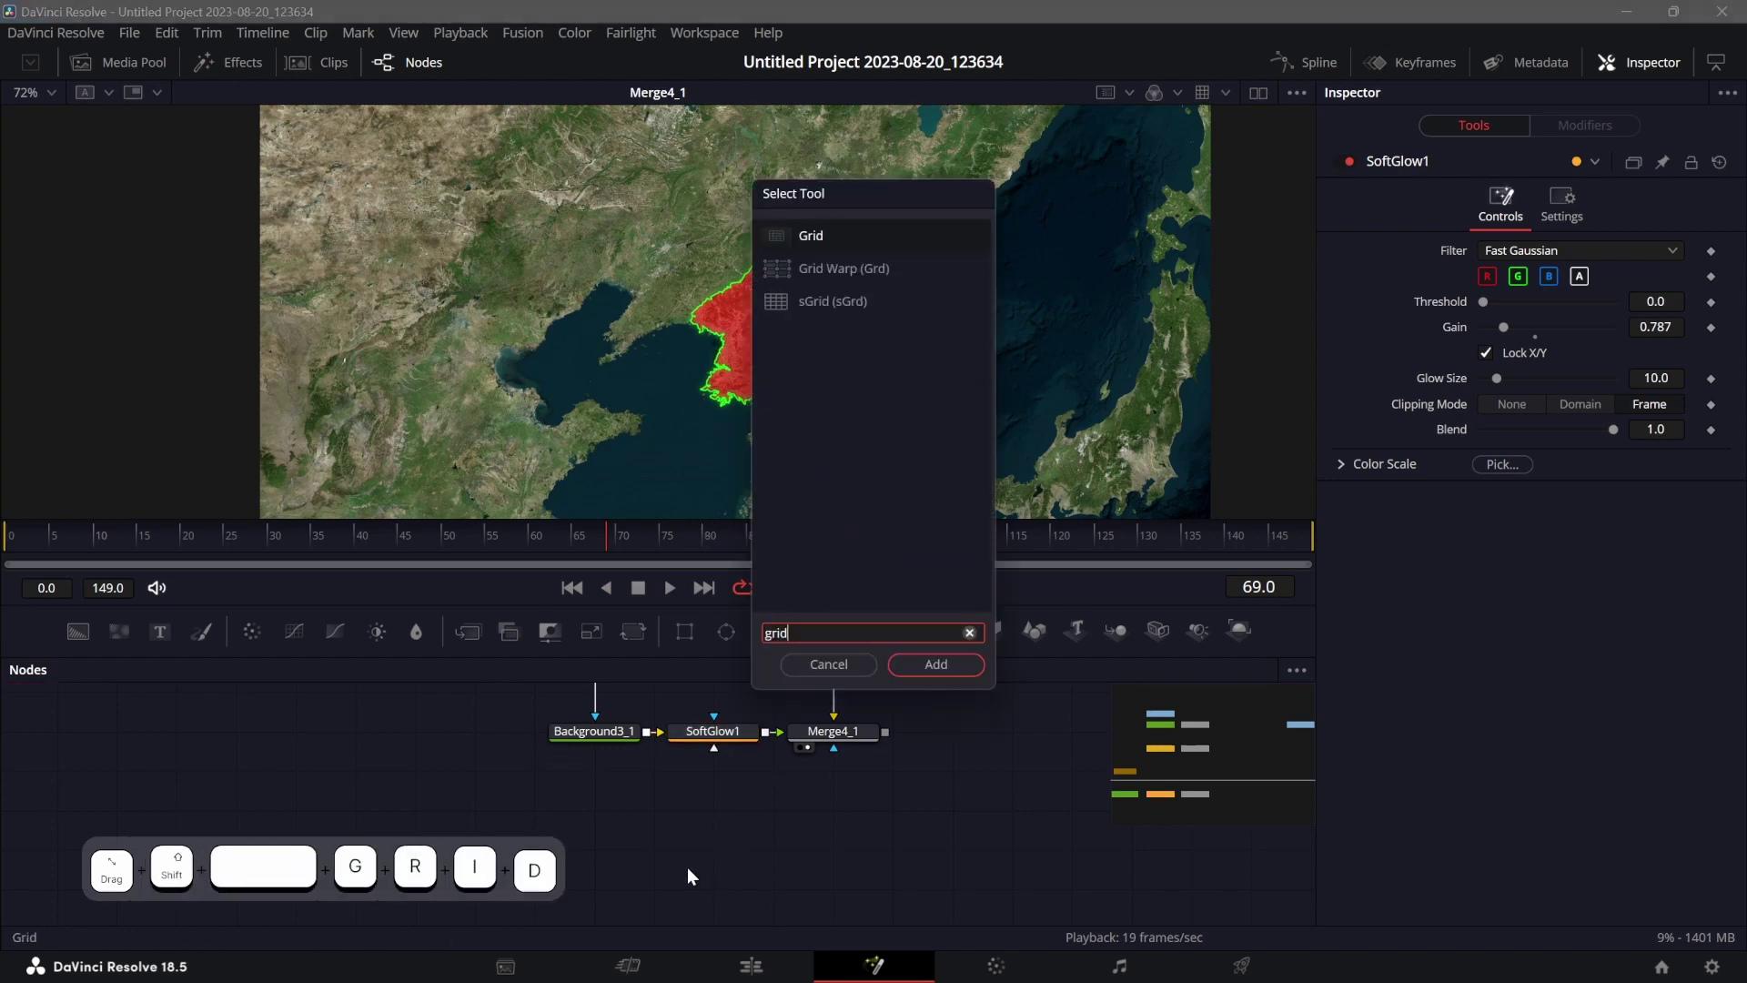
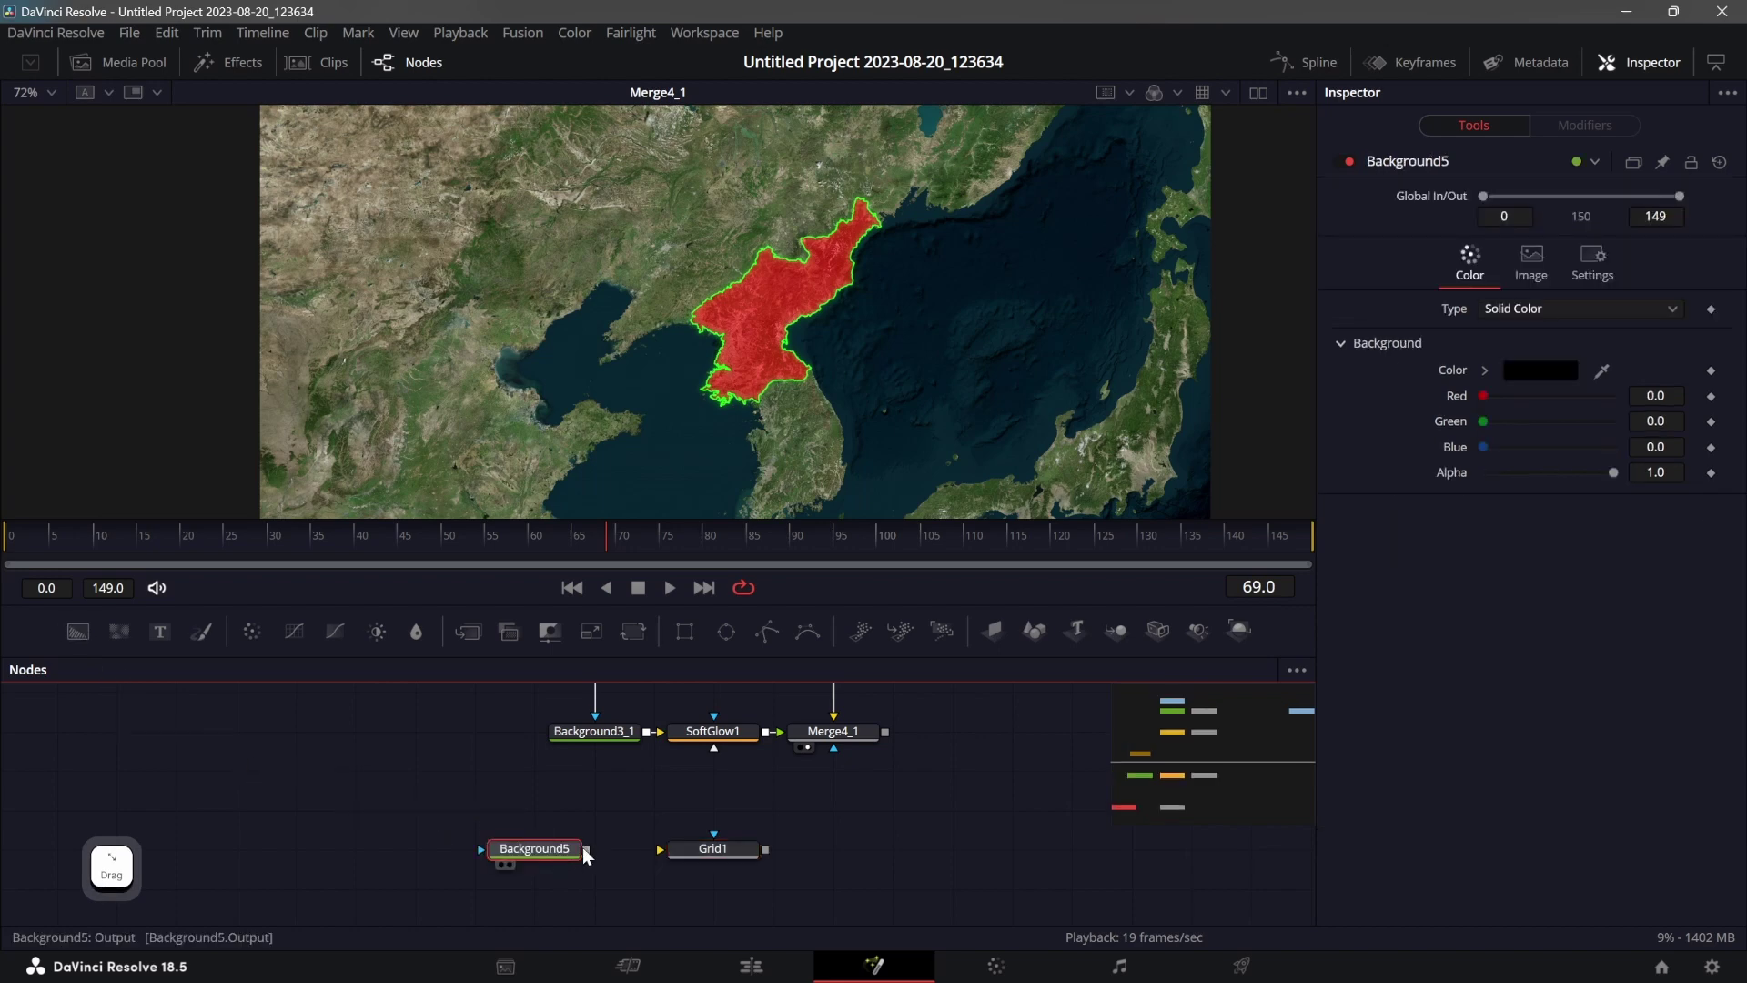
left_click(715, 857)
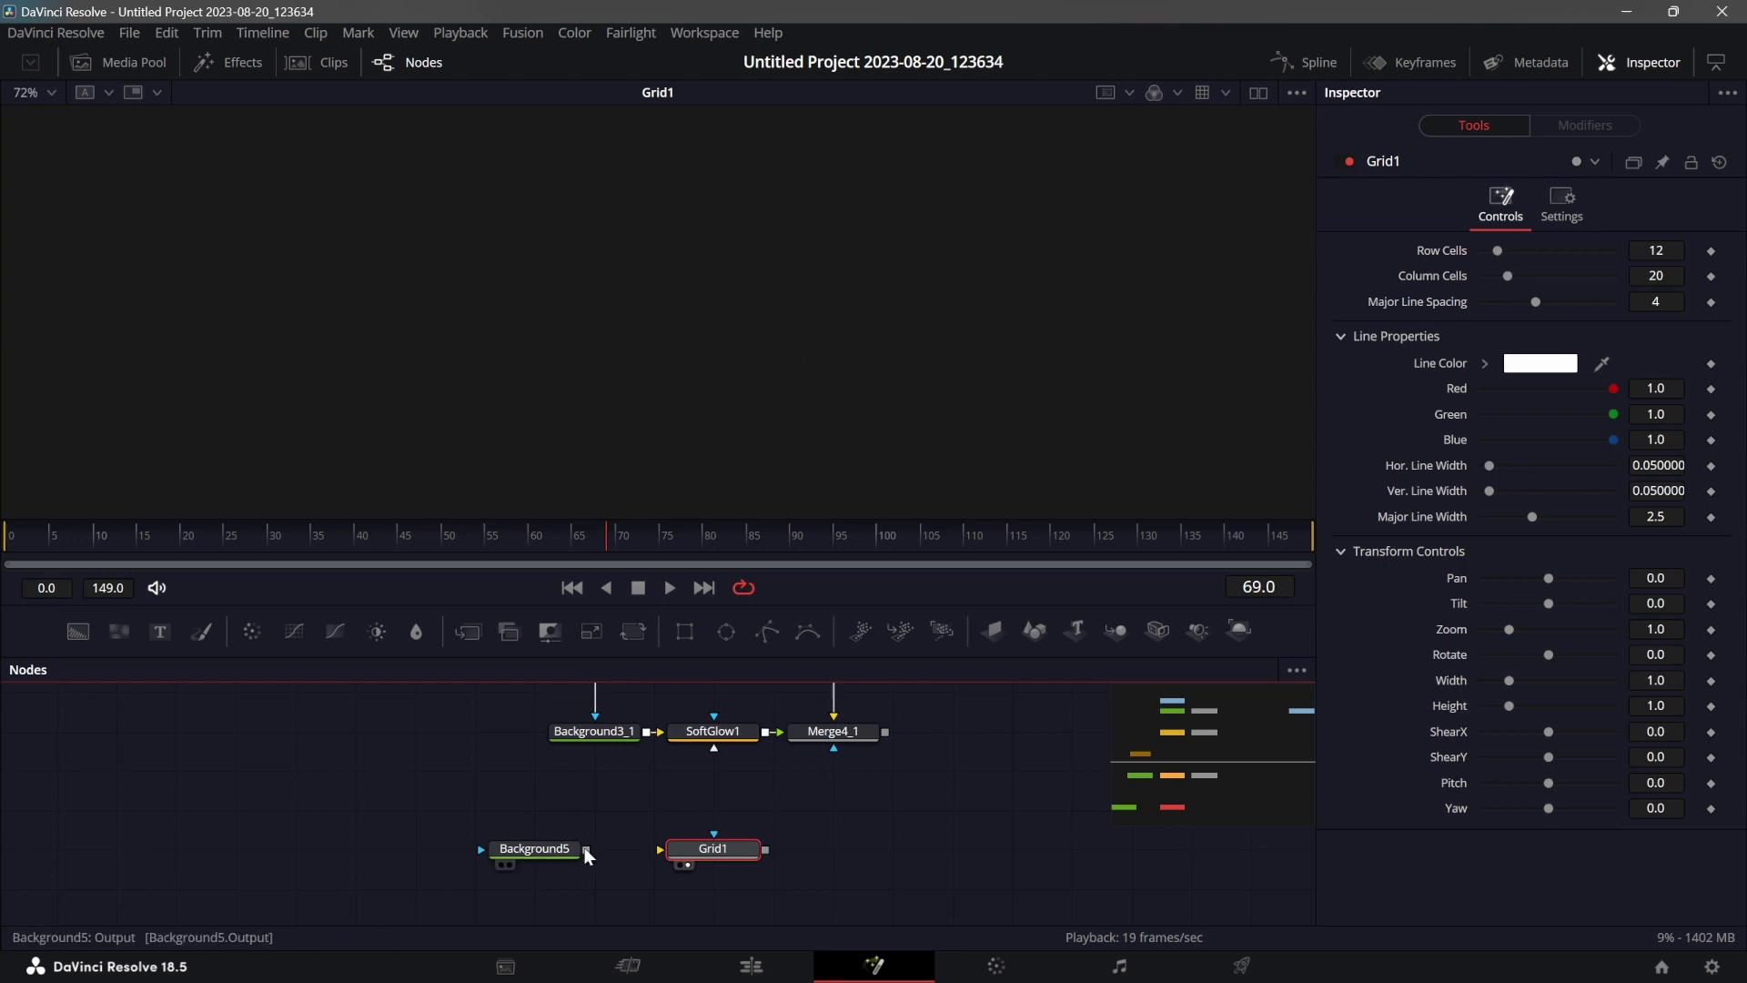
left_click(591, 852)
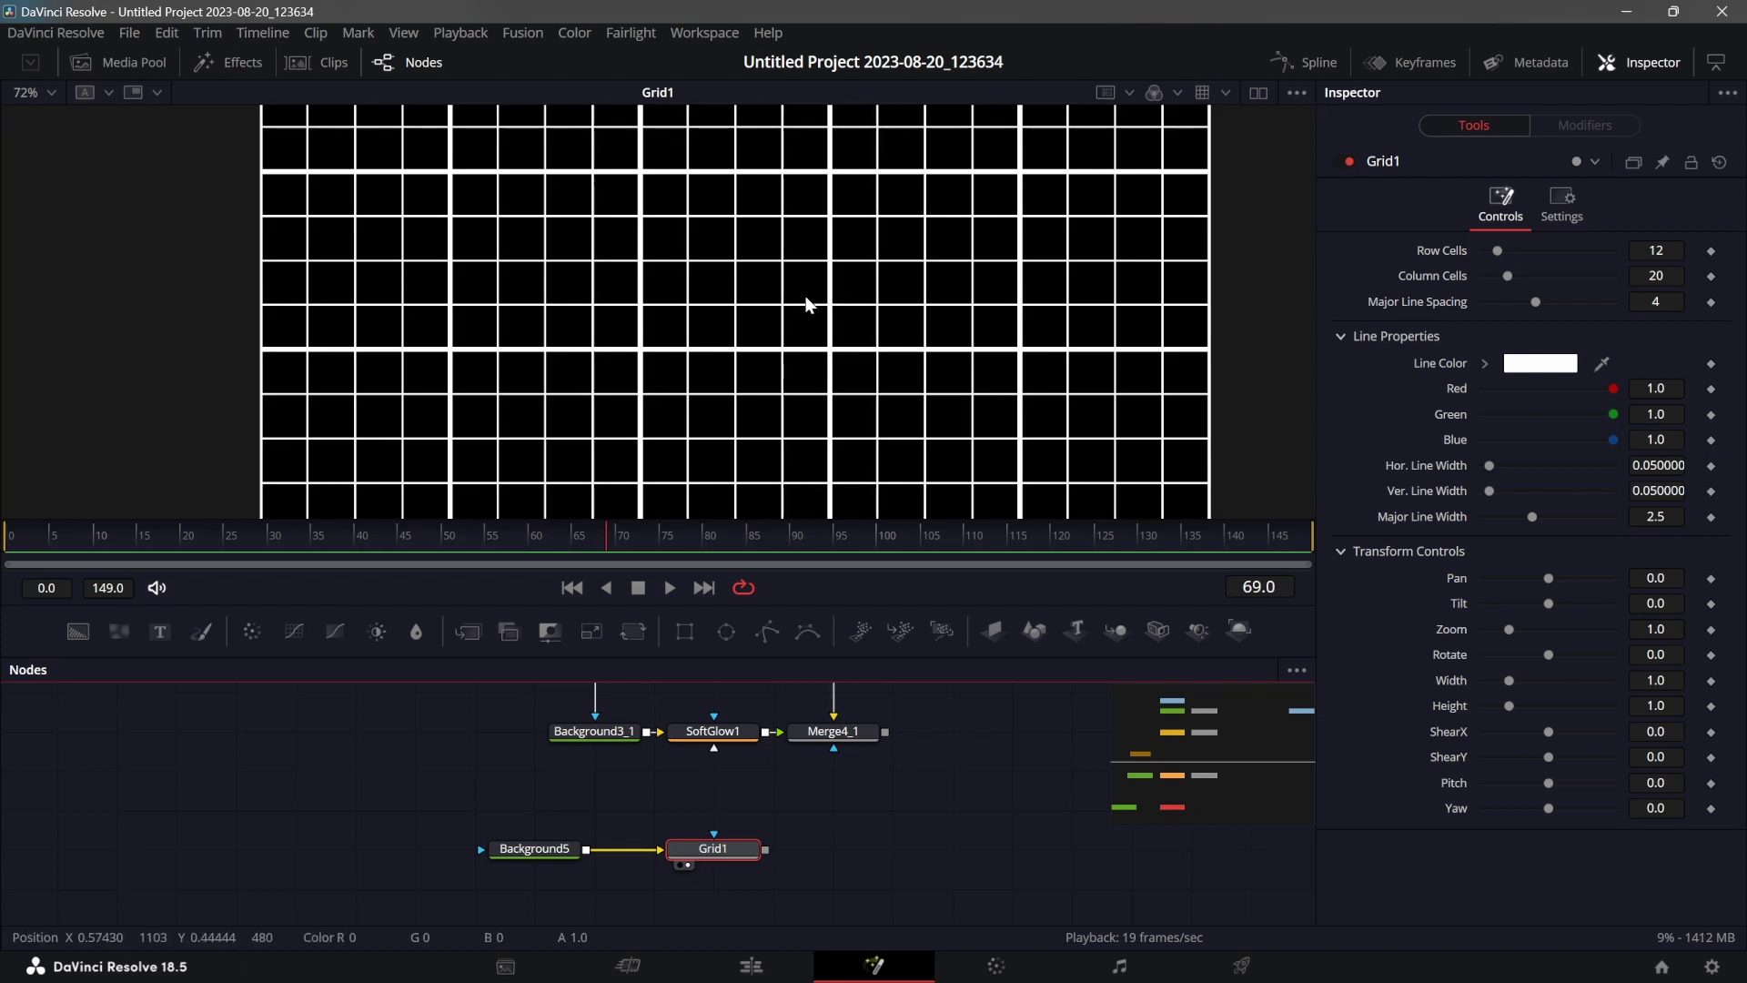
left_click(547, 858)
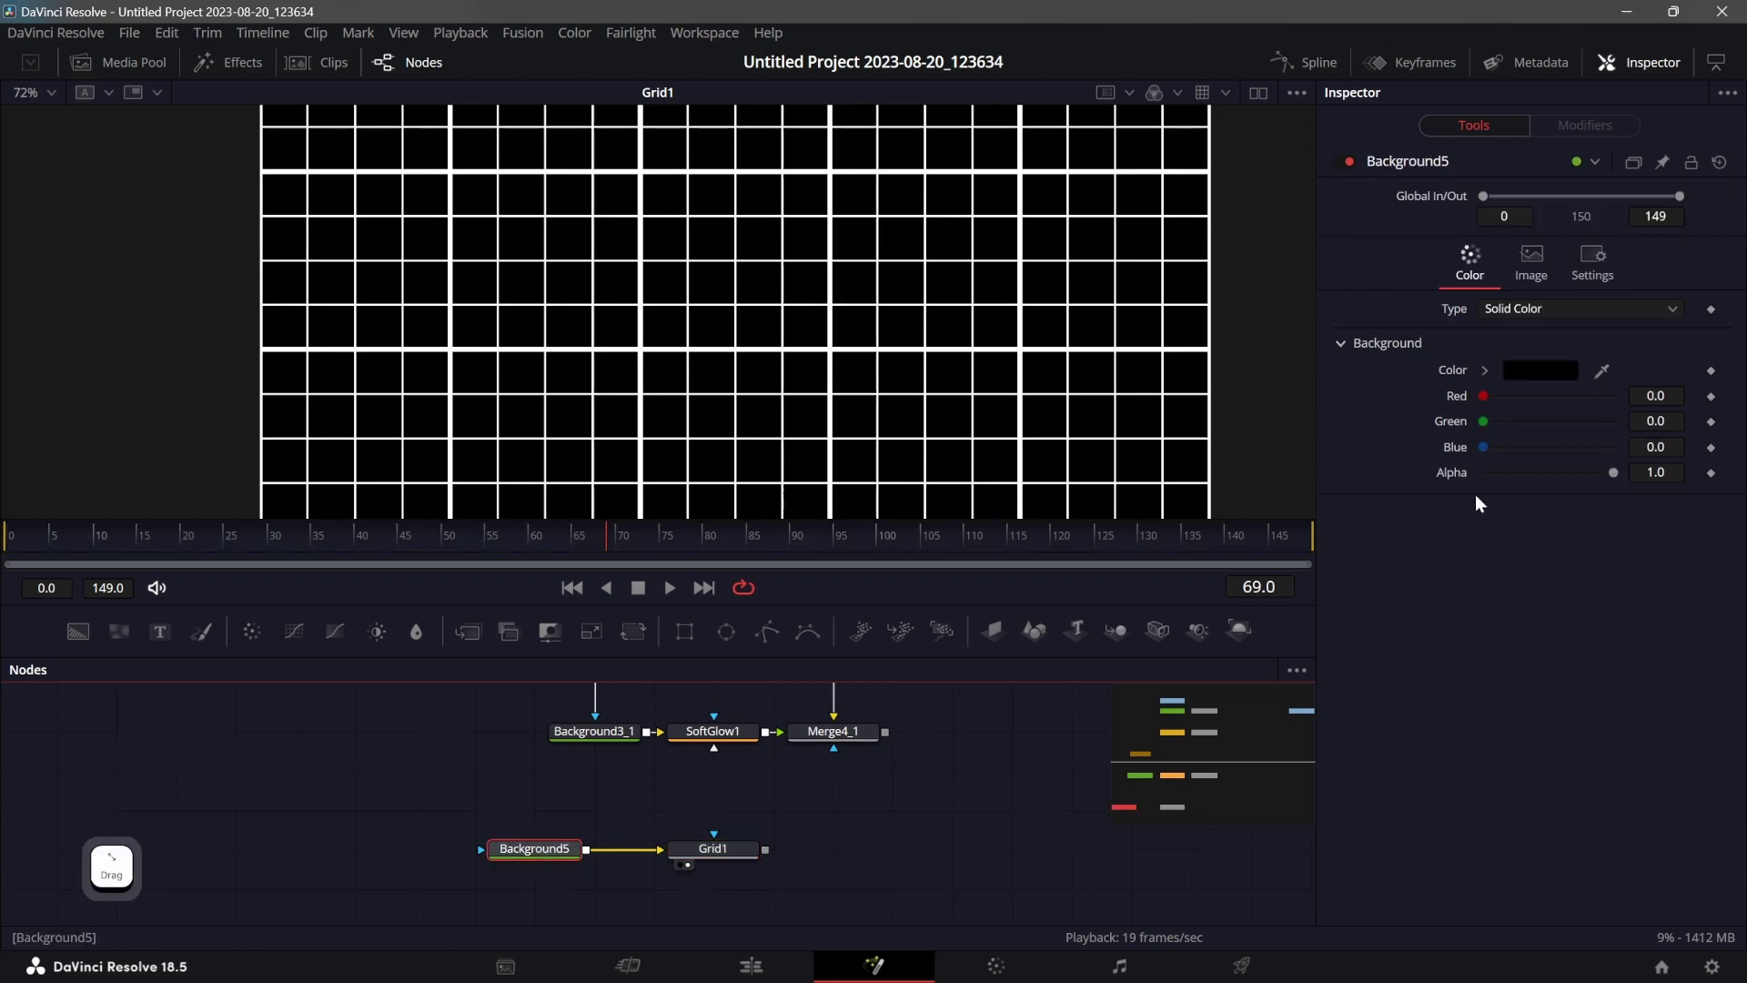
left_click(1616, 481)
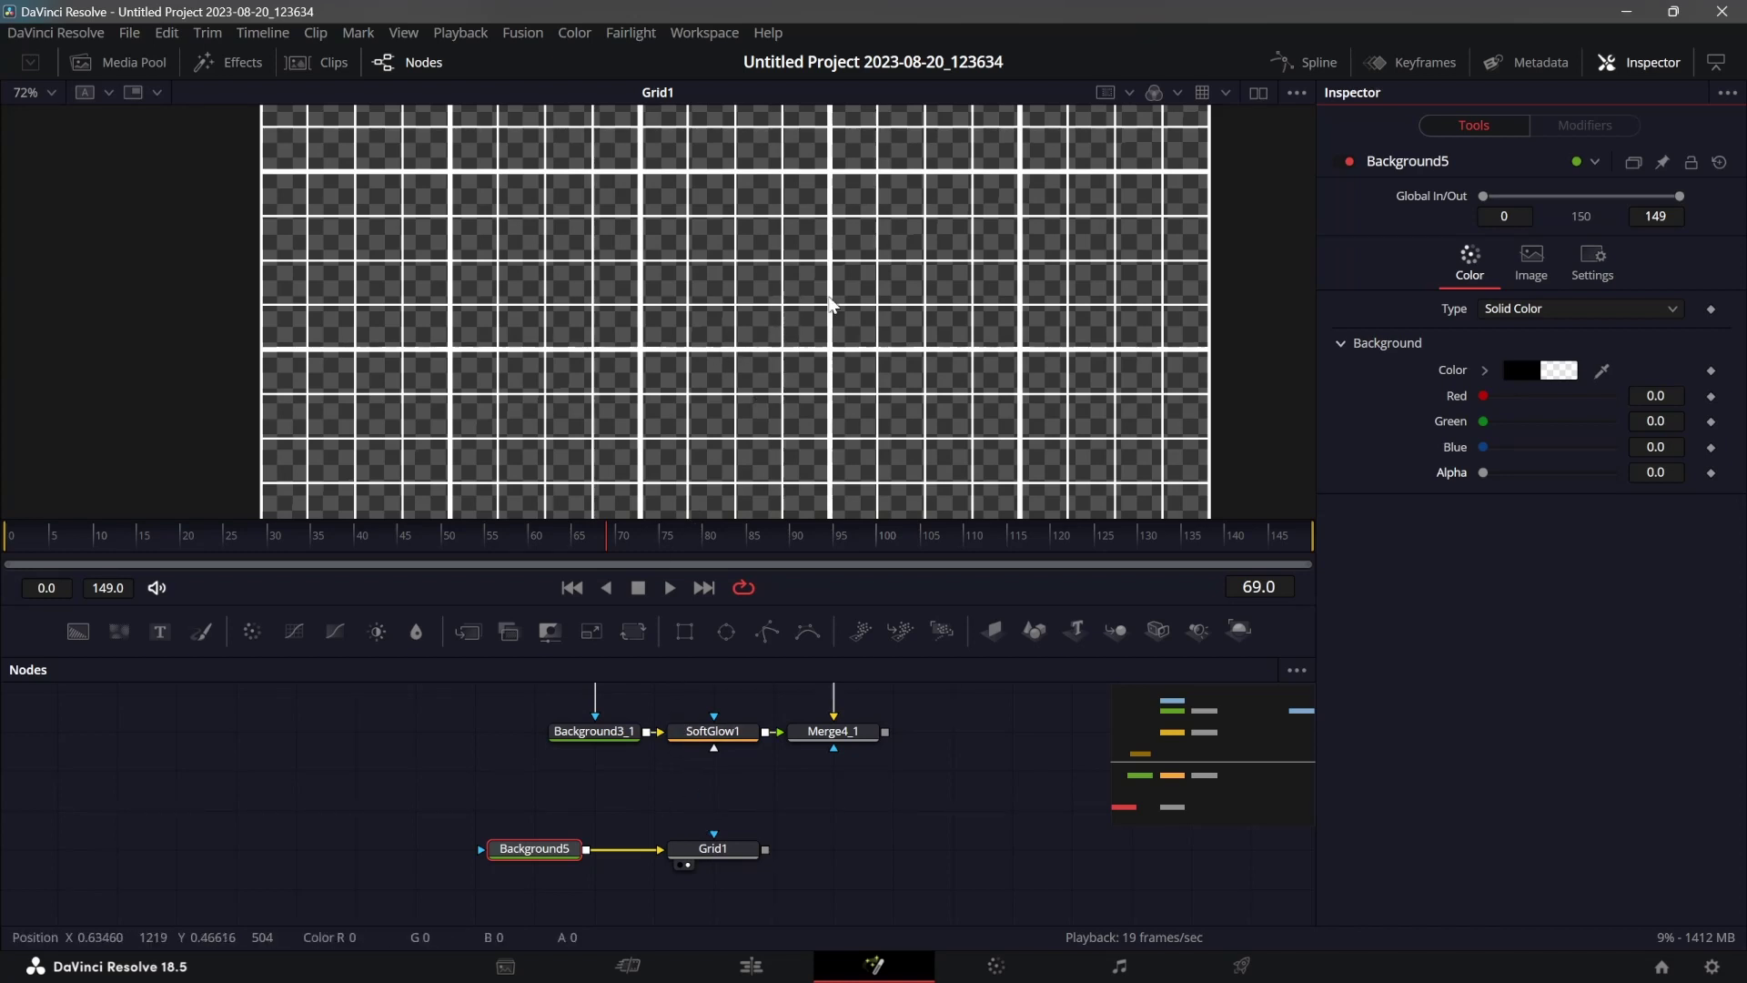
Set the grid's Major Line Spacing to 0, Row Cells to 6 and reduce Column Cells toward 10.
left_click(733, 852)
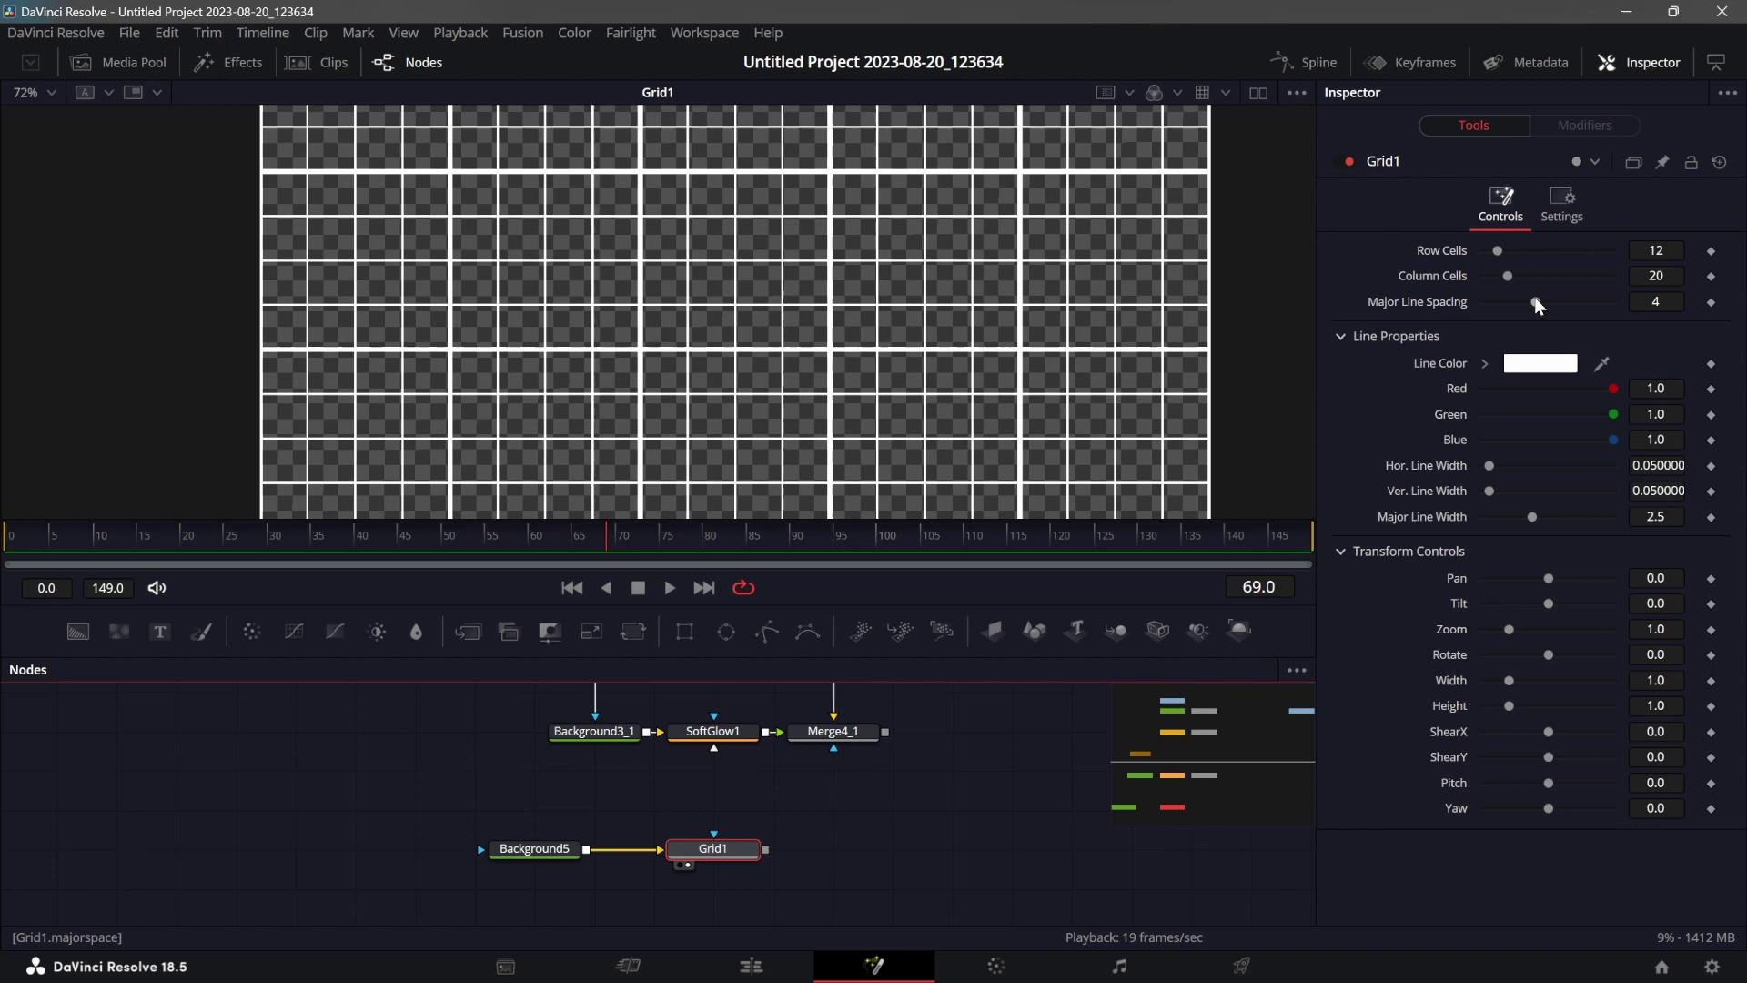
left_click(1542, 303)
left_click(1504, 254)
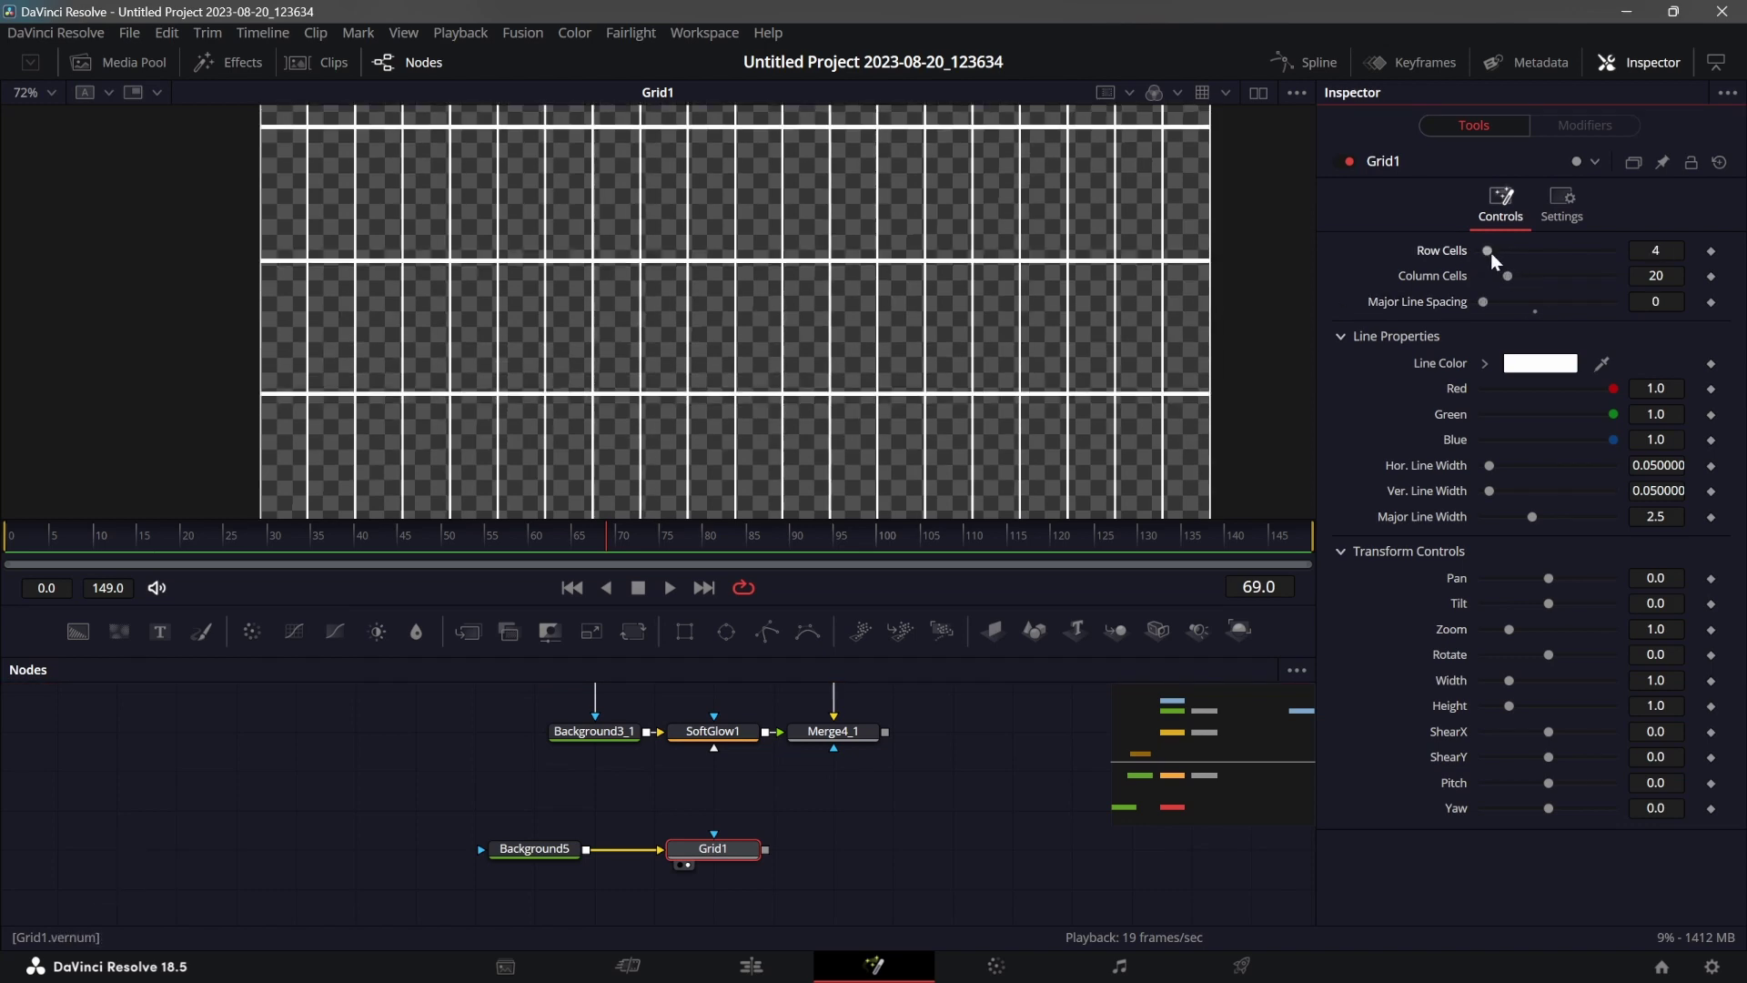
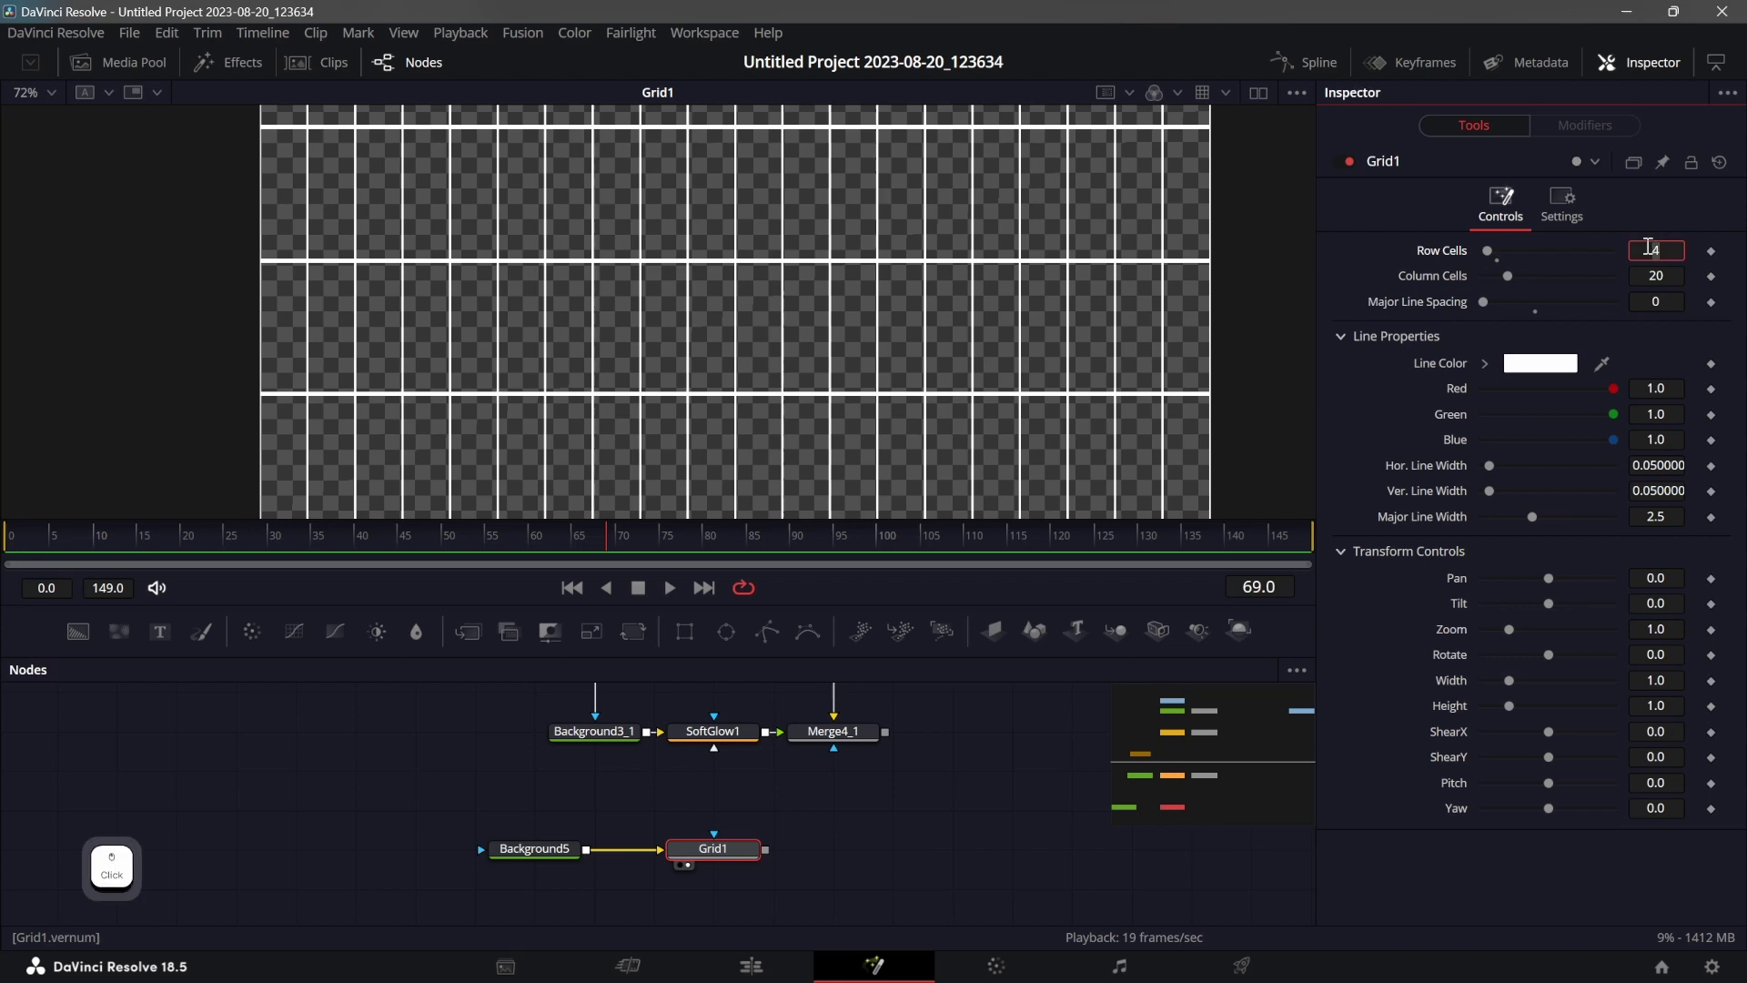
key("6")
left_click(1511, 281)
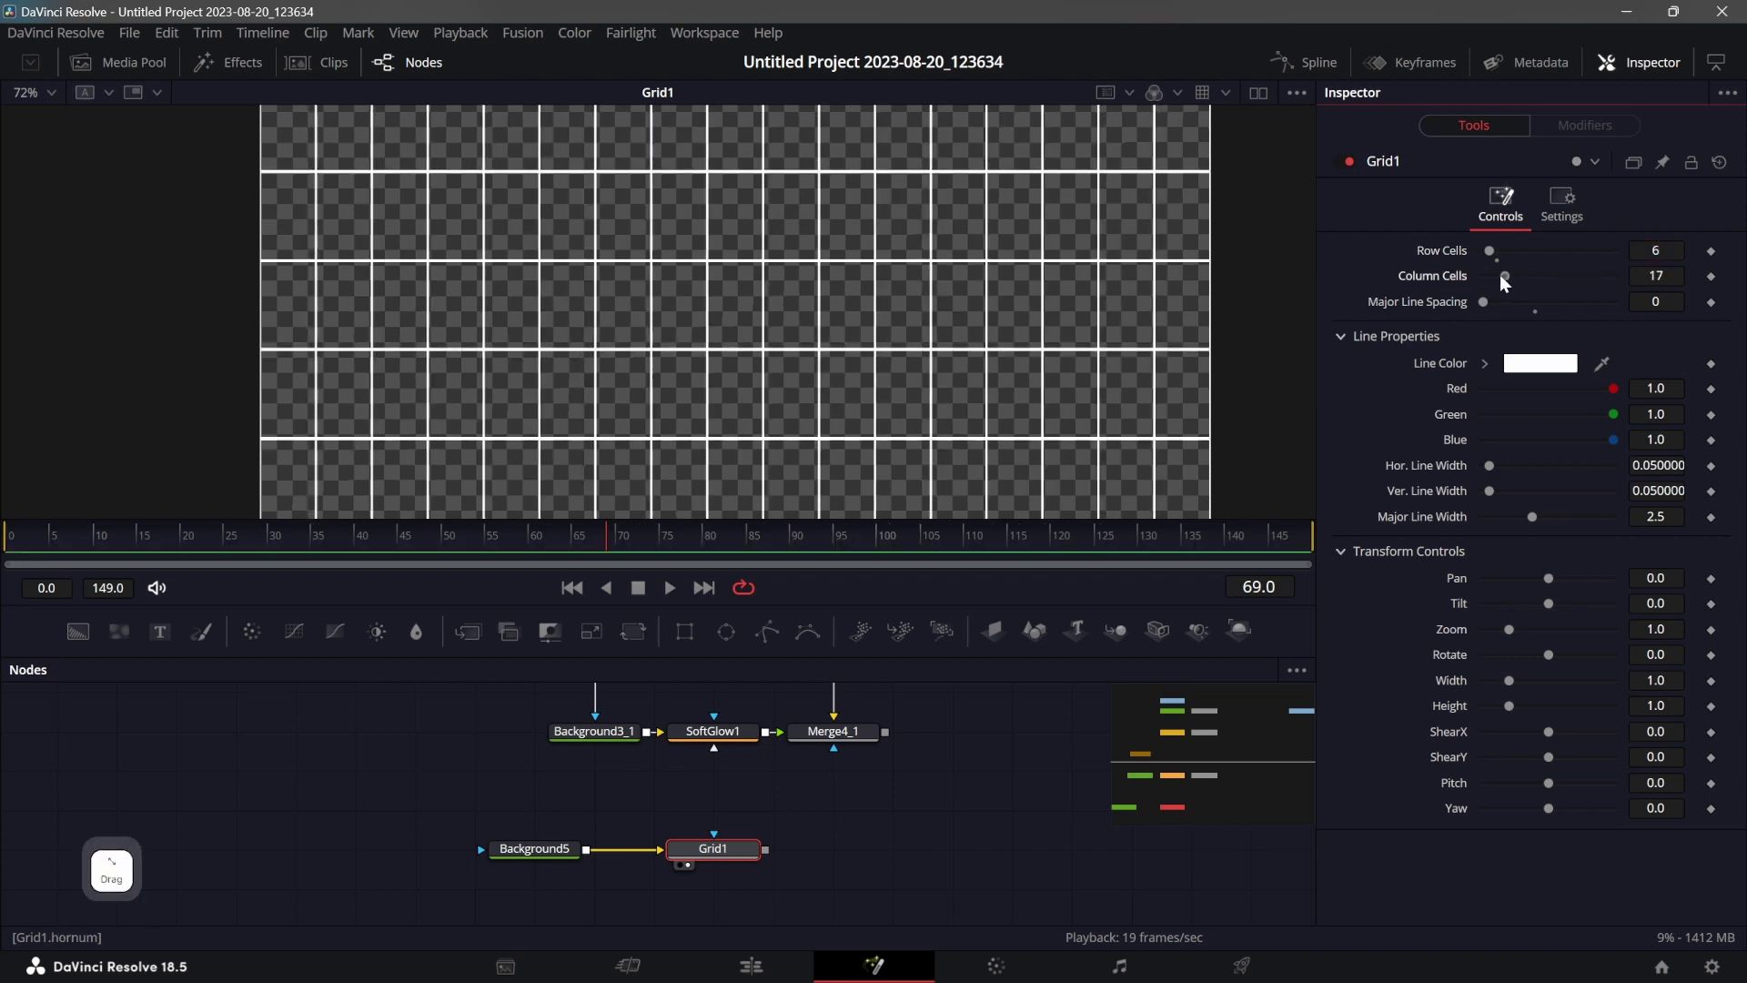
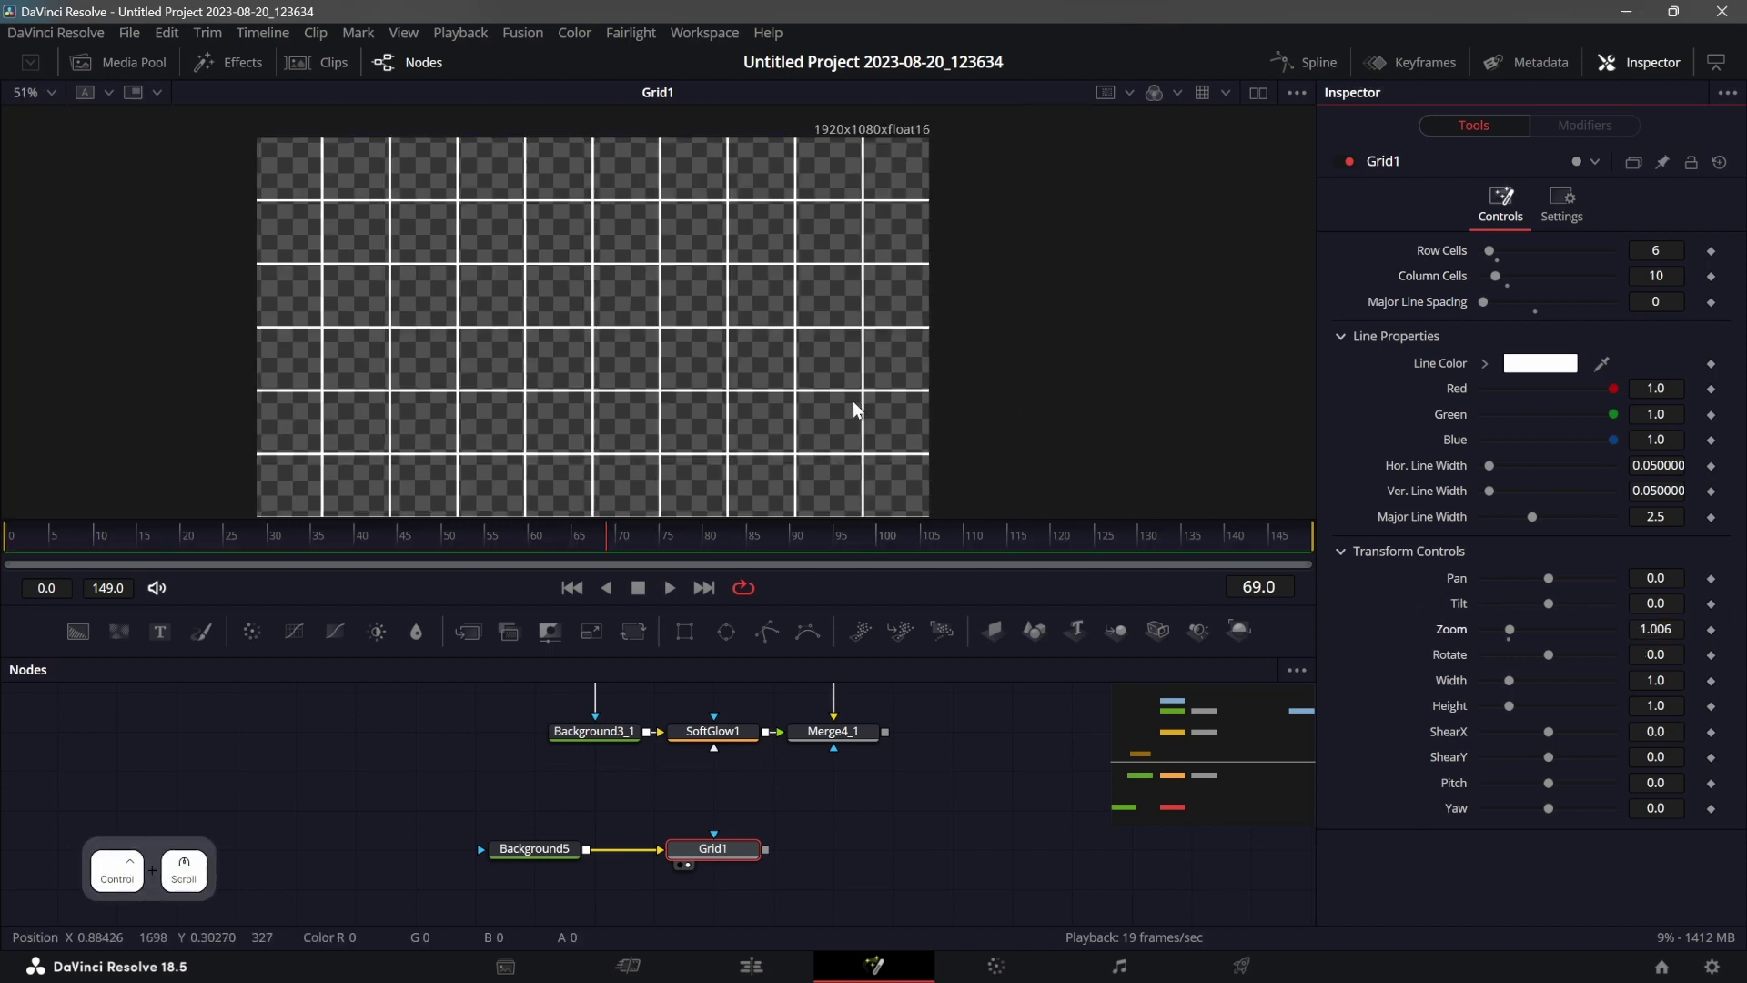
Merge Grid1 over the map composite Merge4_1, creating Merge5, and view the result.
left_click(770, 851)
left_click(859, 853)
left_click(862, 850)
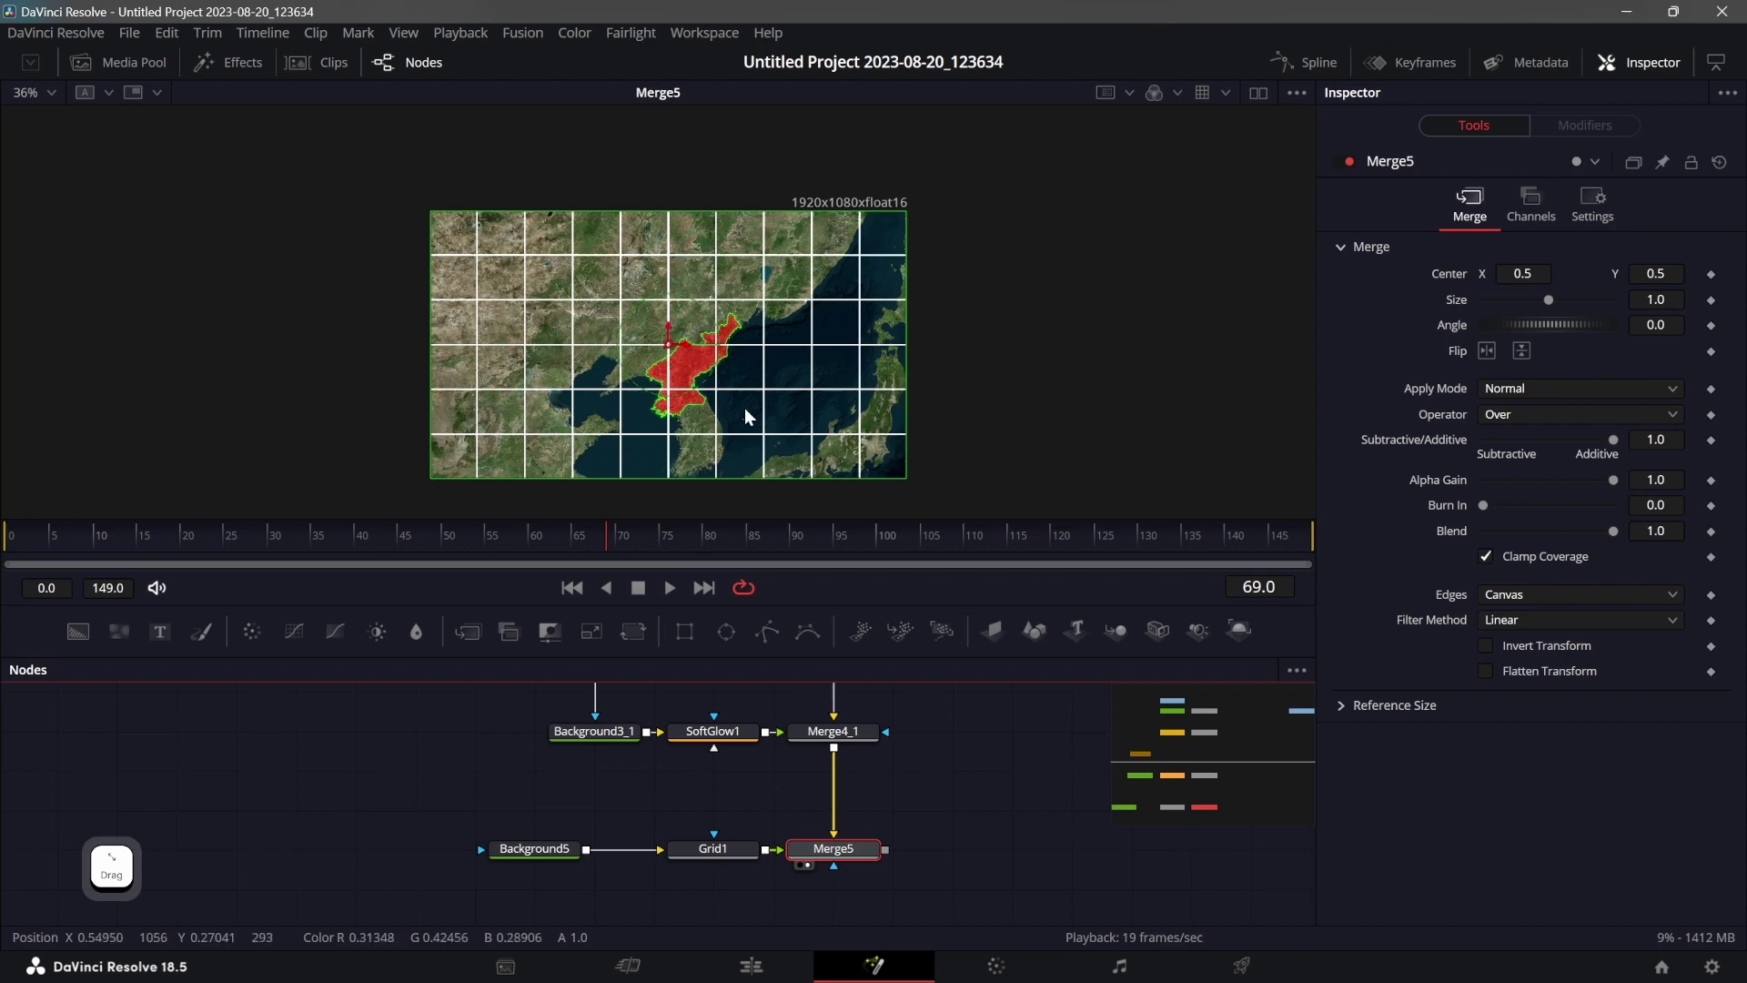
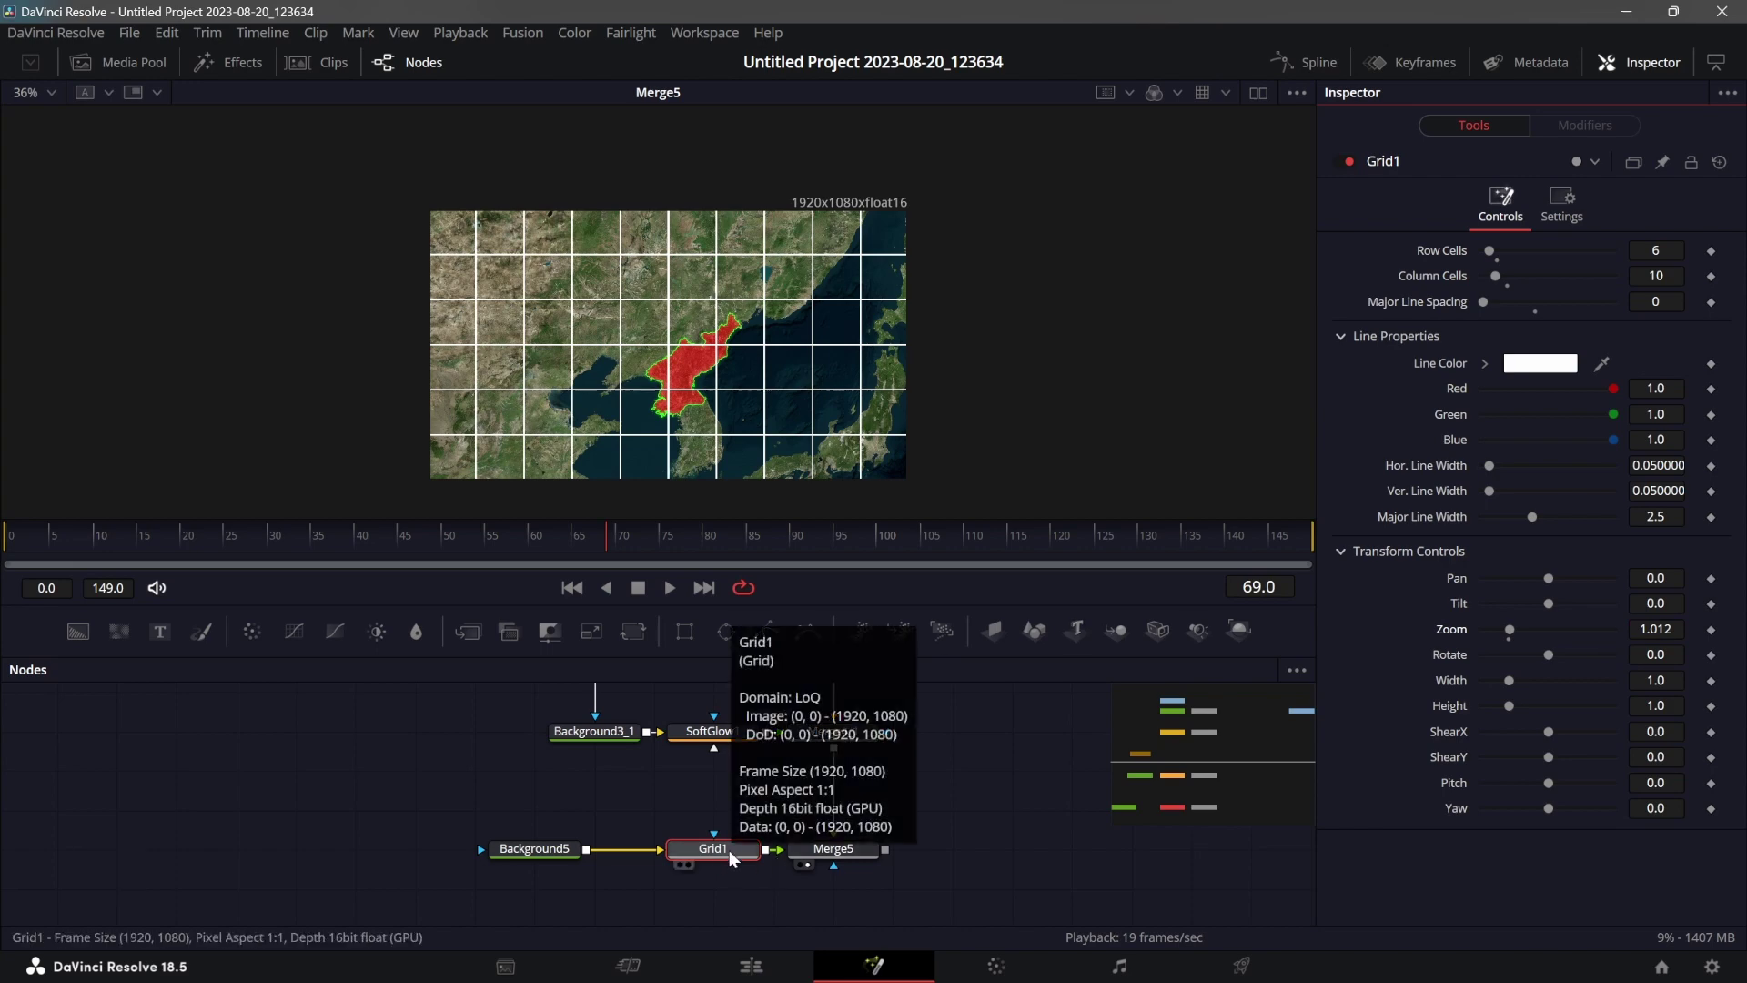
Fade the grid to about 0.055 Blend and select Merge5 as the insertion point.
left_click(734, 854)
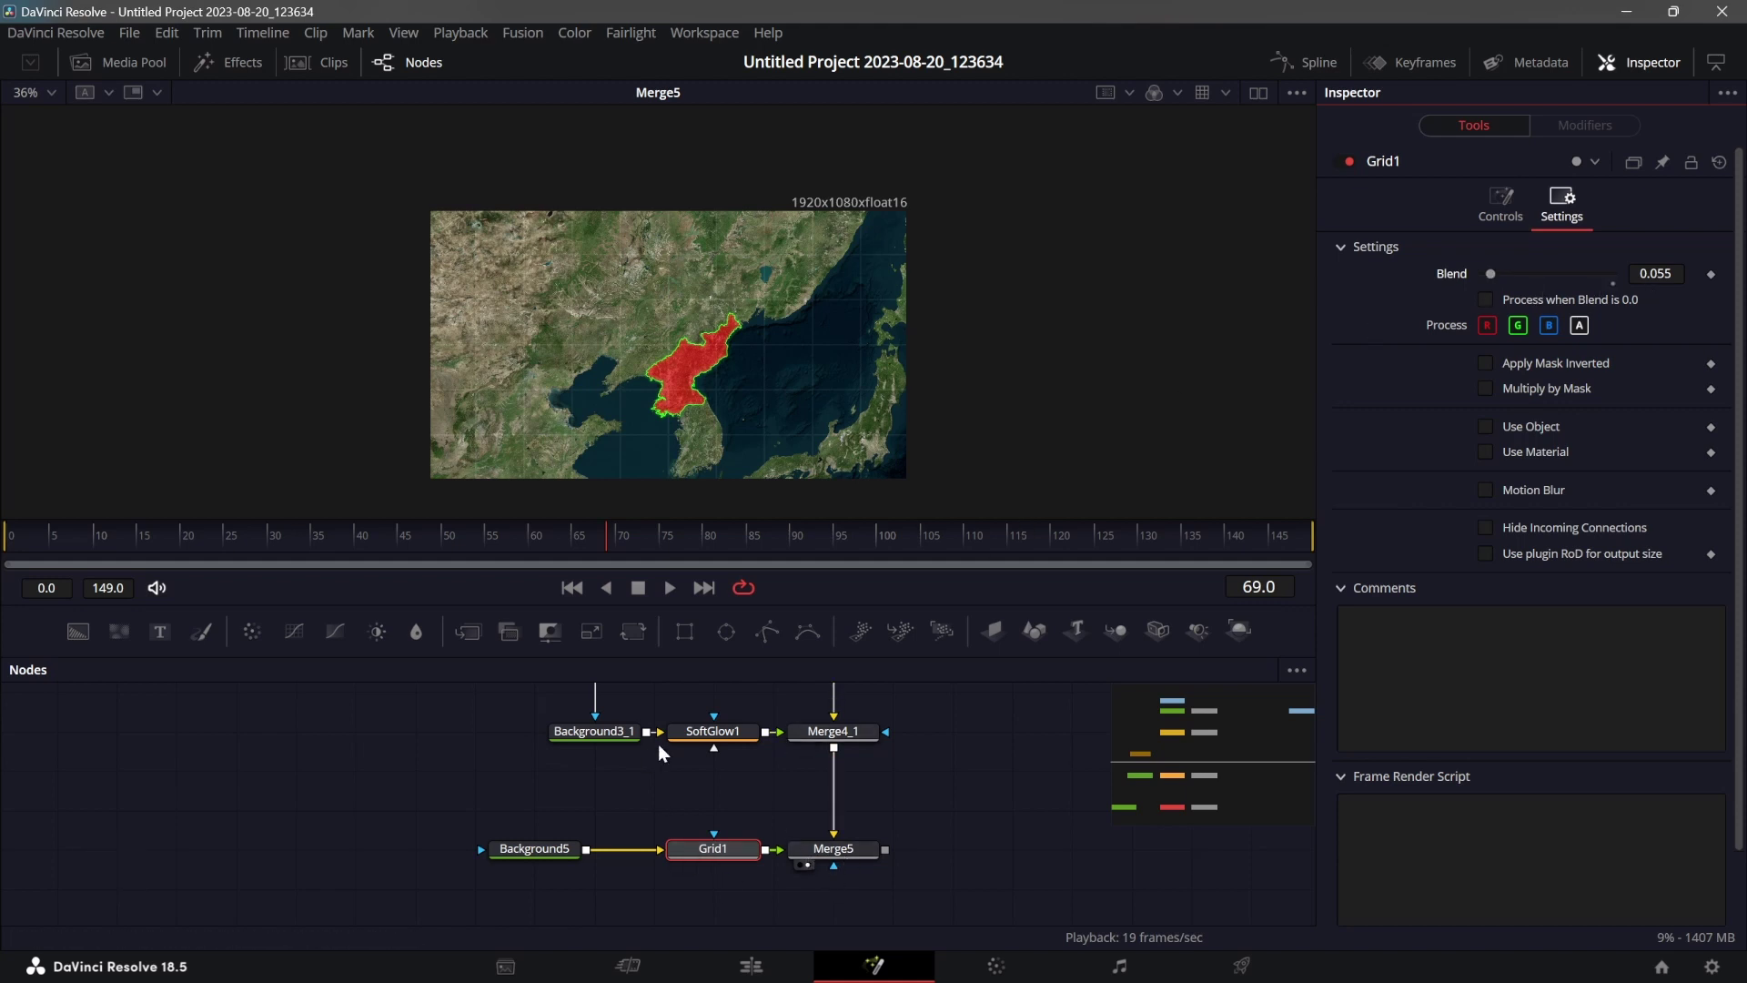
left_click(732, 815)
left_click(877, 787)
left_click(787, 811)
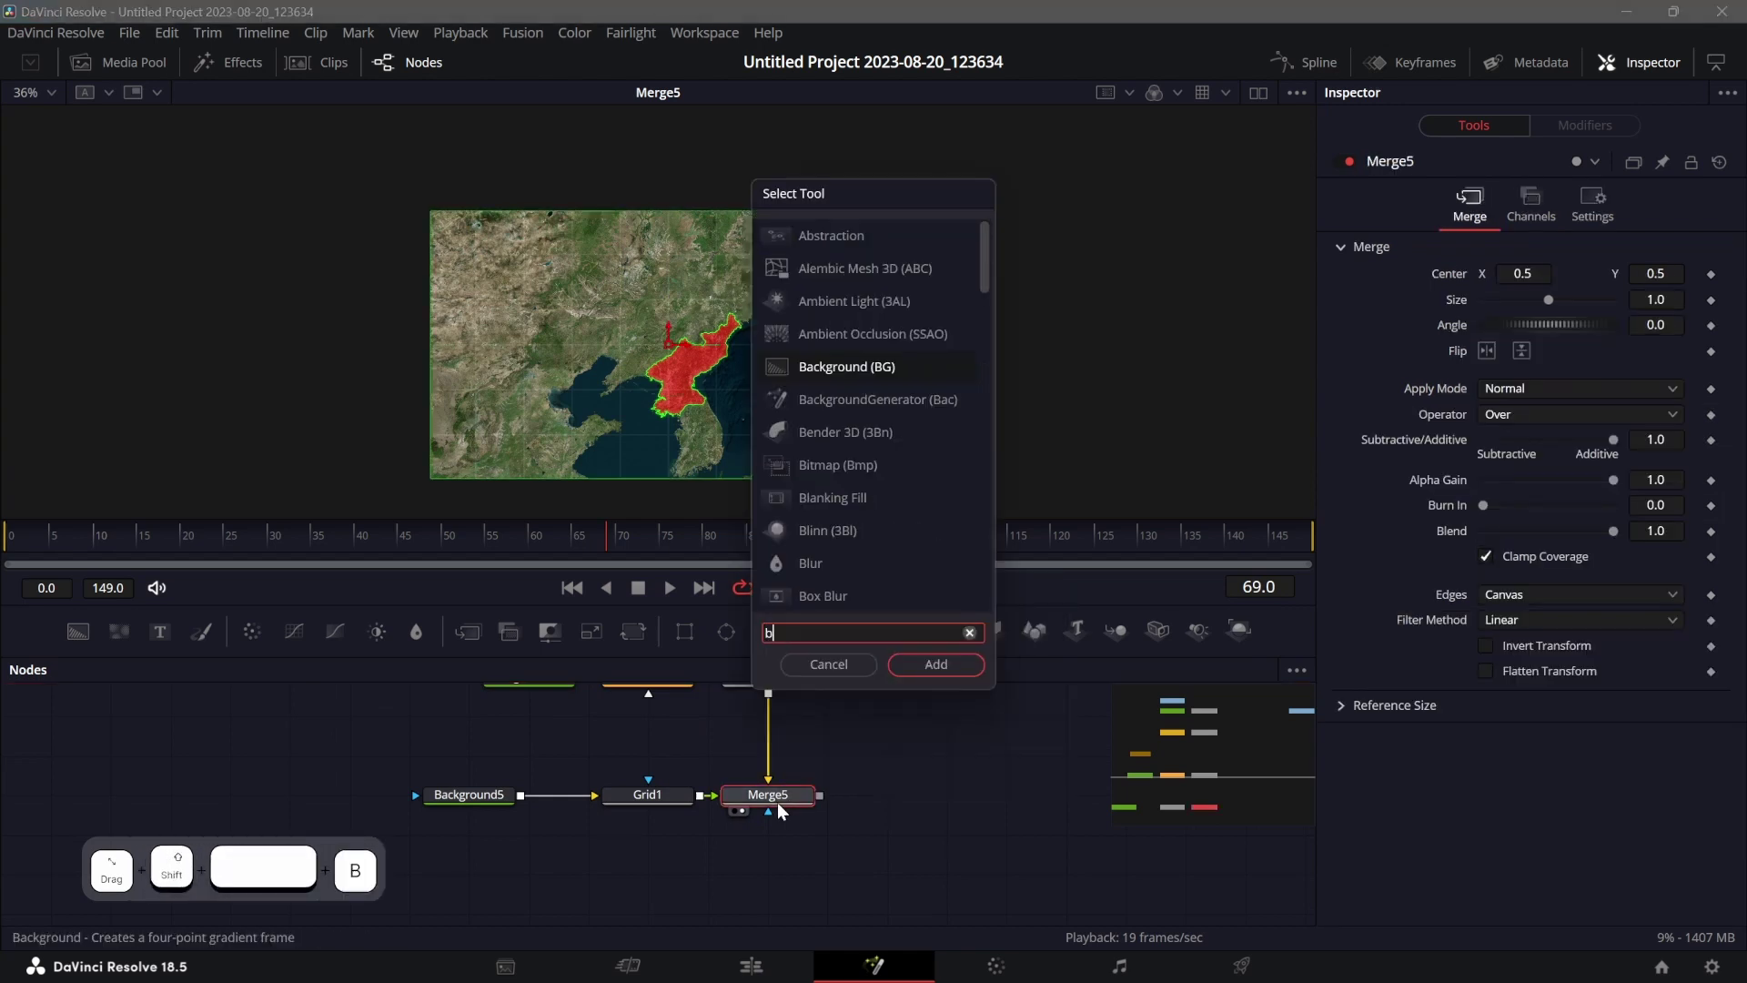
Add a Box Blur after Merge5 via the 'blur' tool search, blurring the whole map at 0.25.
key("l")
key("i")
key("r")
key("BackSpace")
key("u")
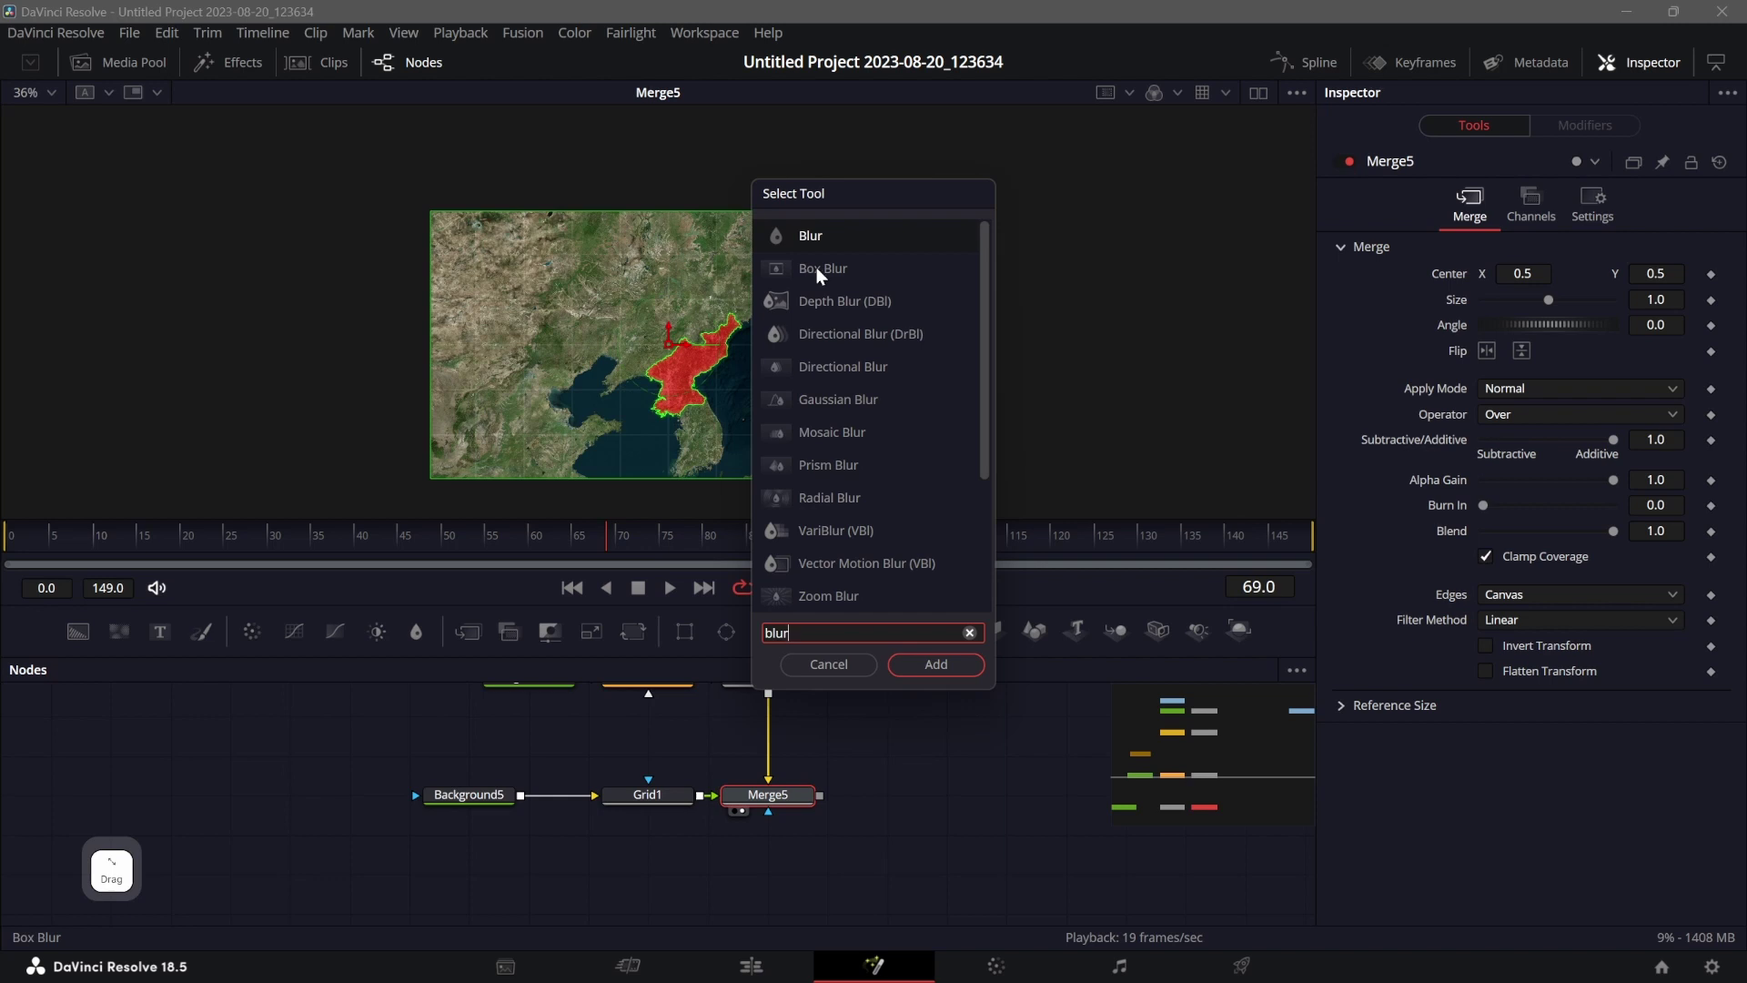
left_click(824, 272)
left_click(879, 799)
left_click(774, 882)
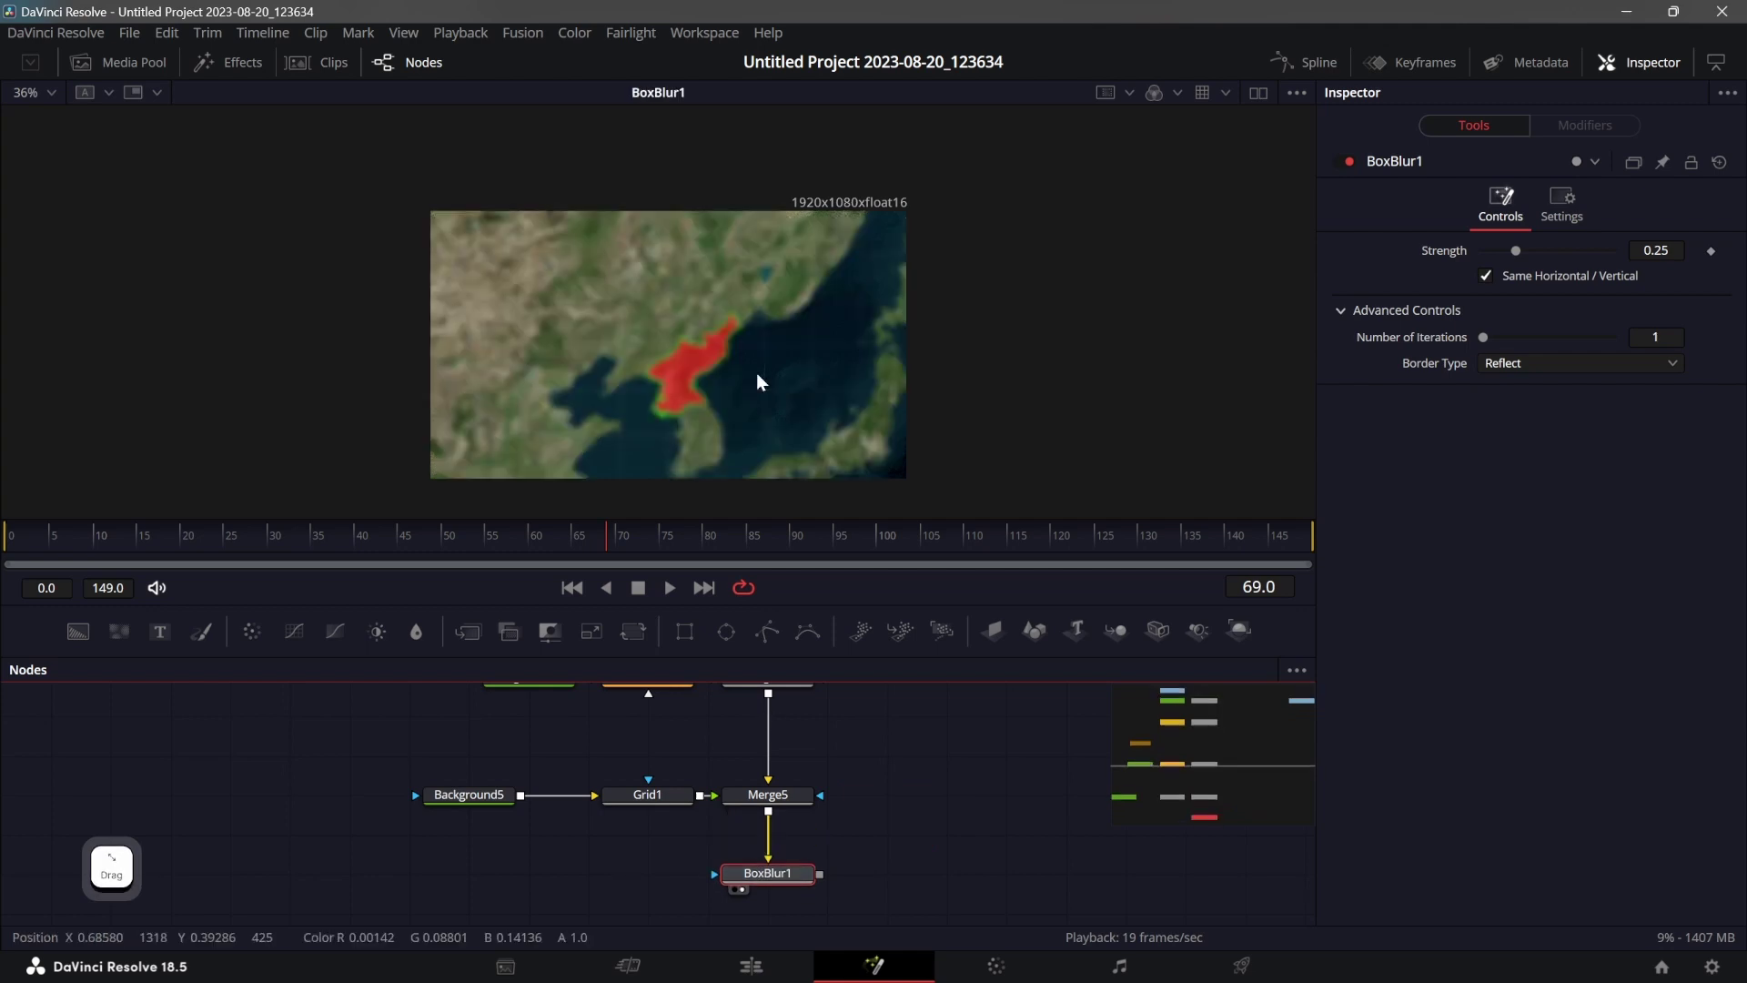
Mask BoxBlur1 with an inverted Ellipse1, Soft Edge about 0.16 and size about 0.79, keeping the centre sharp.
double_click(894, 873)
left_click(737, 639)
left_click(648, 869)
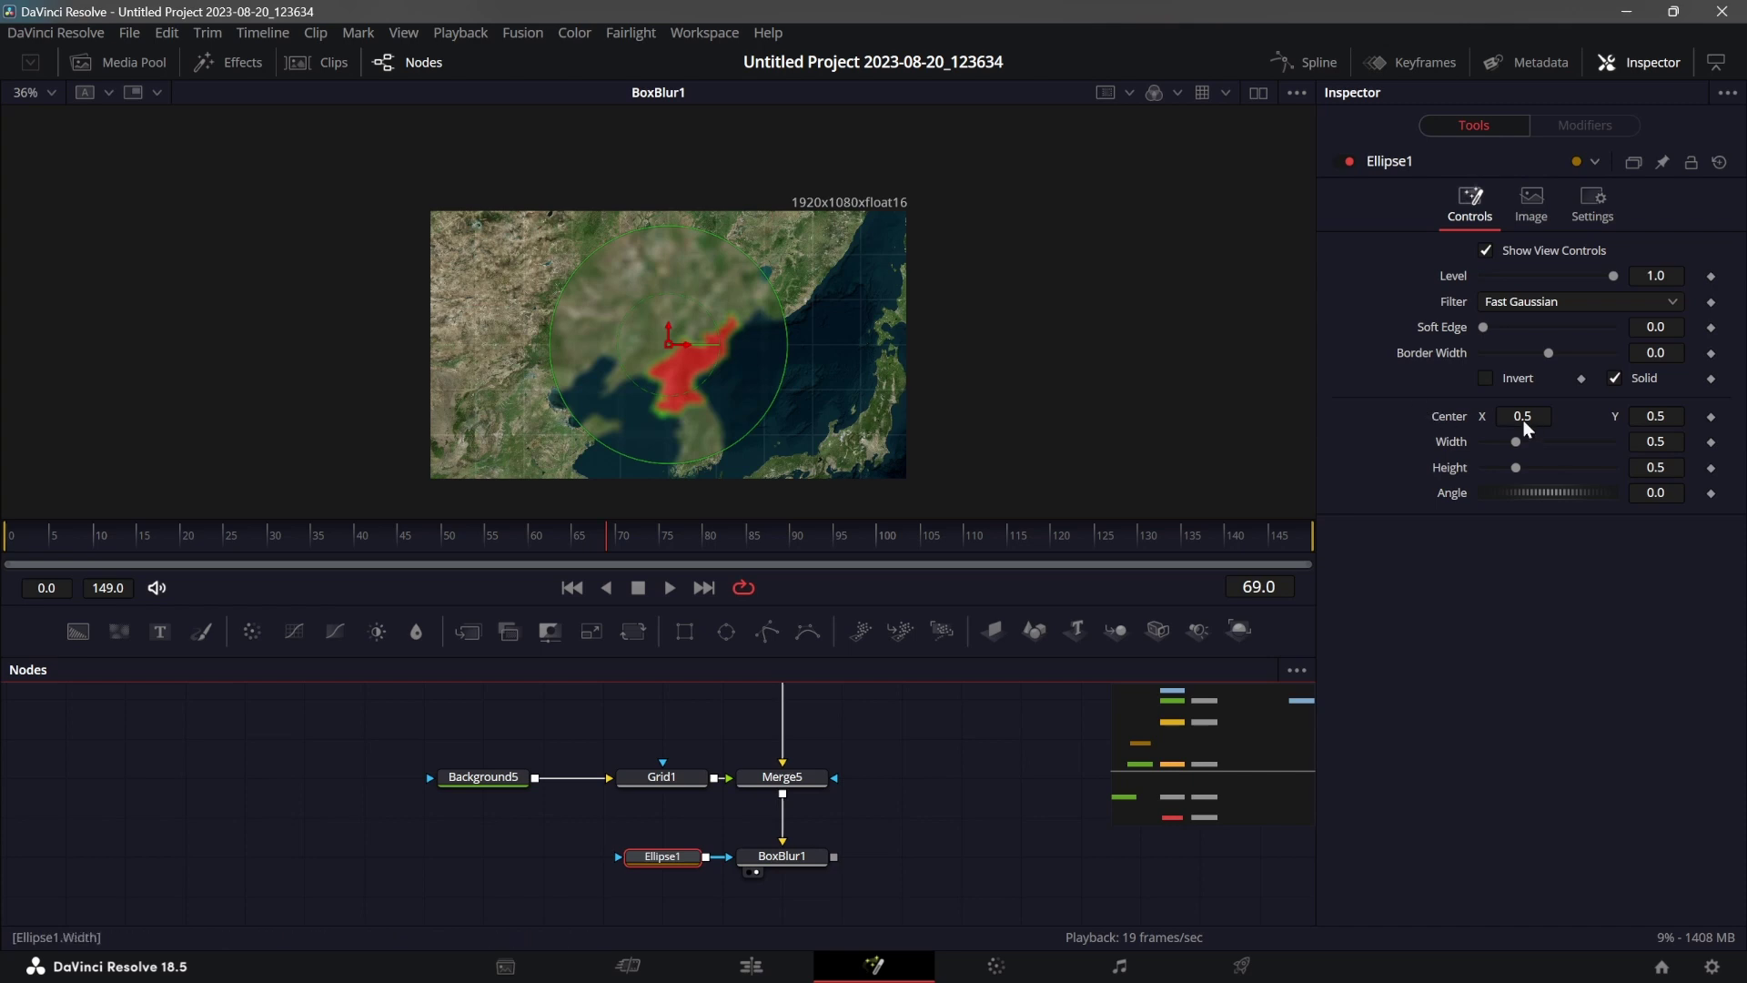
left_click(1489, 384)
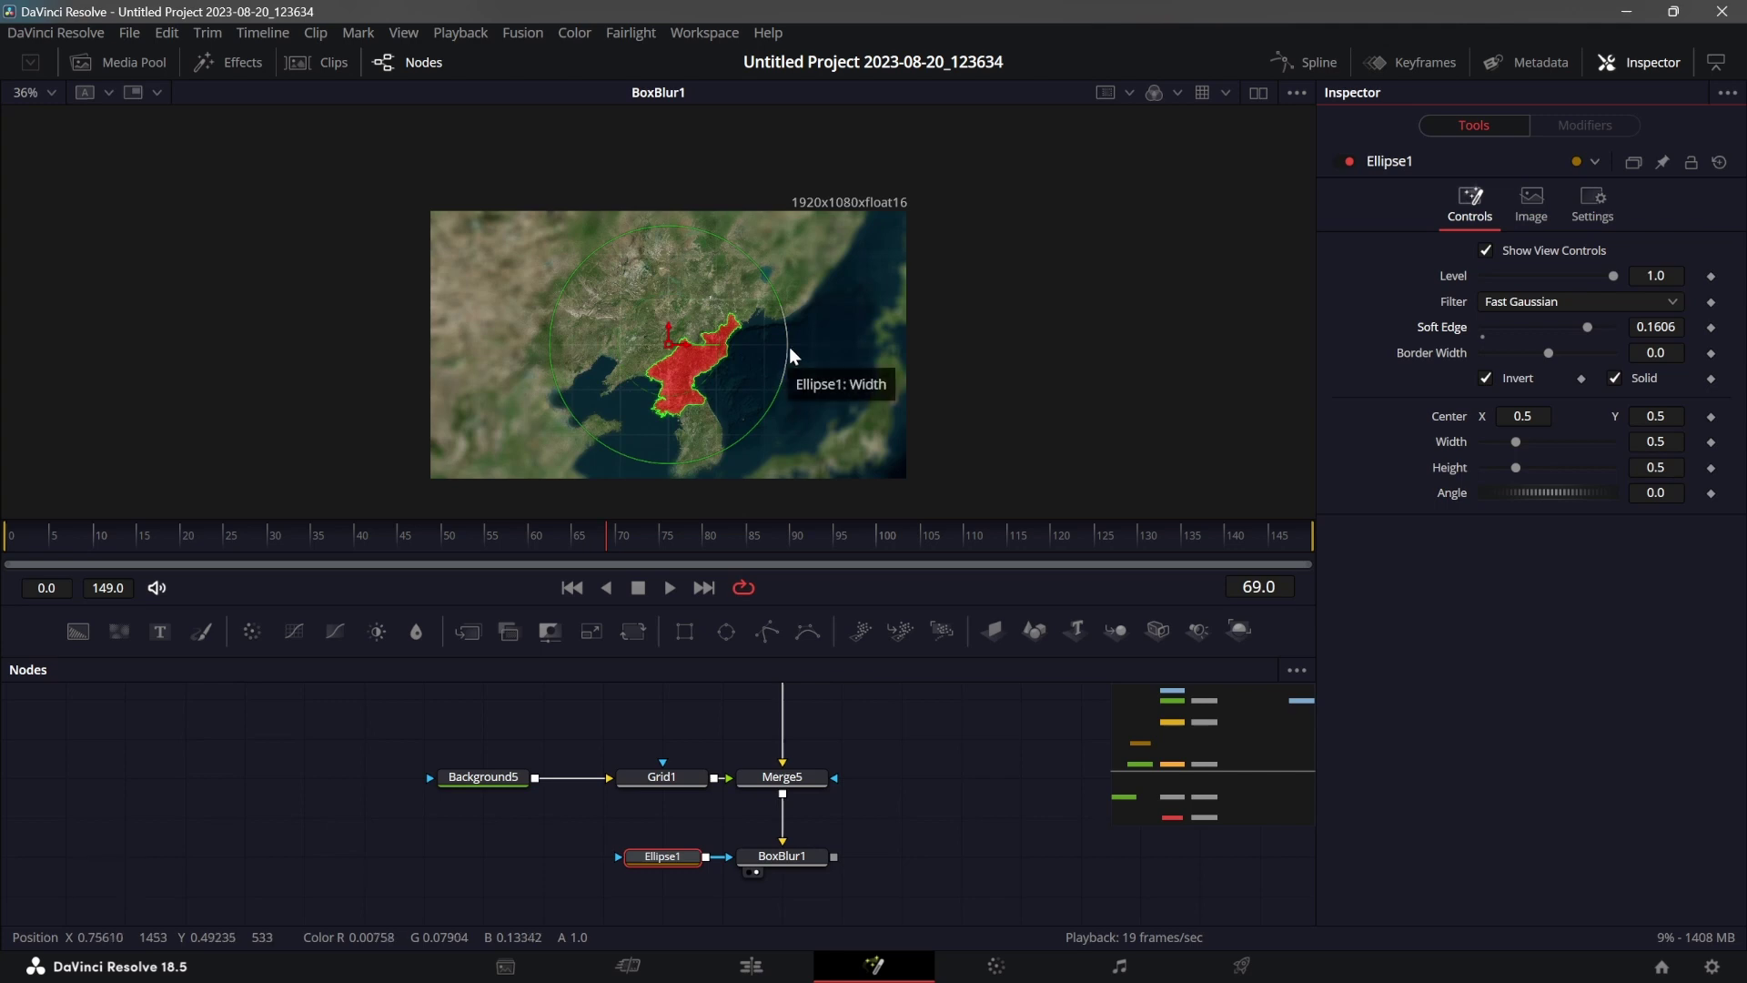
left_click(766, 427)
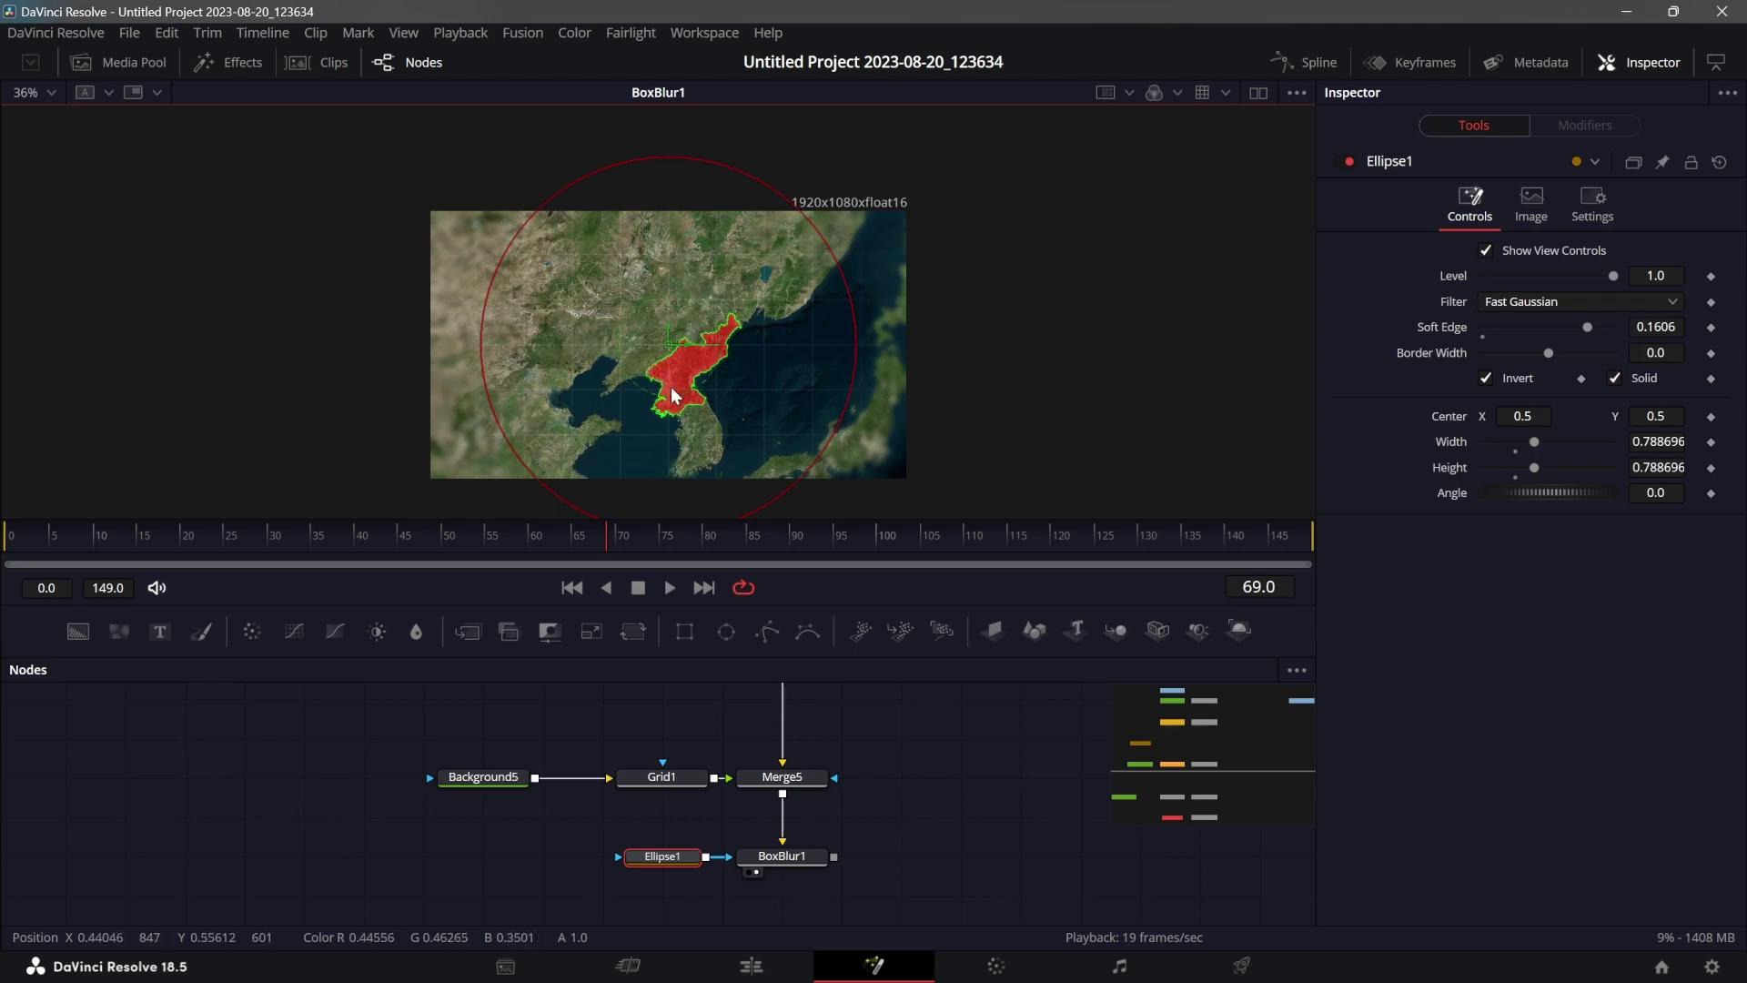
Mask Grid1 with an inverted Ellipse2, Soft Edge about 0.096 and size about 0.61.
left_click(728, 640)
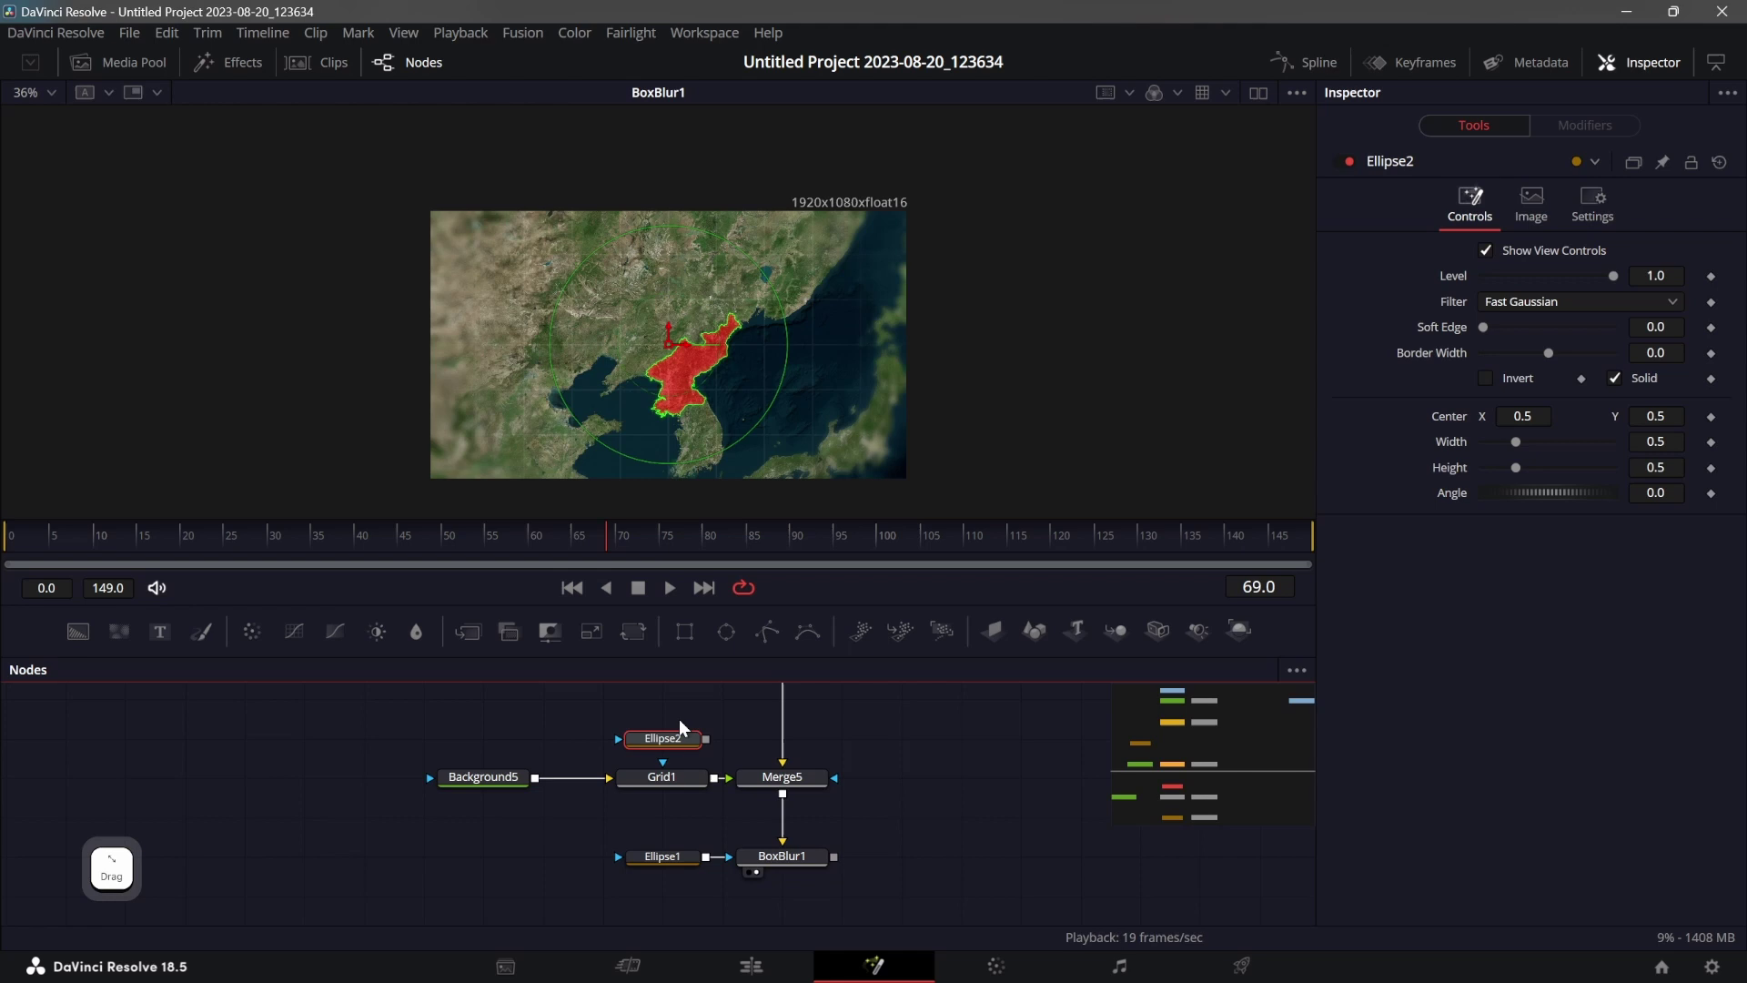
left_click(712, 744)
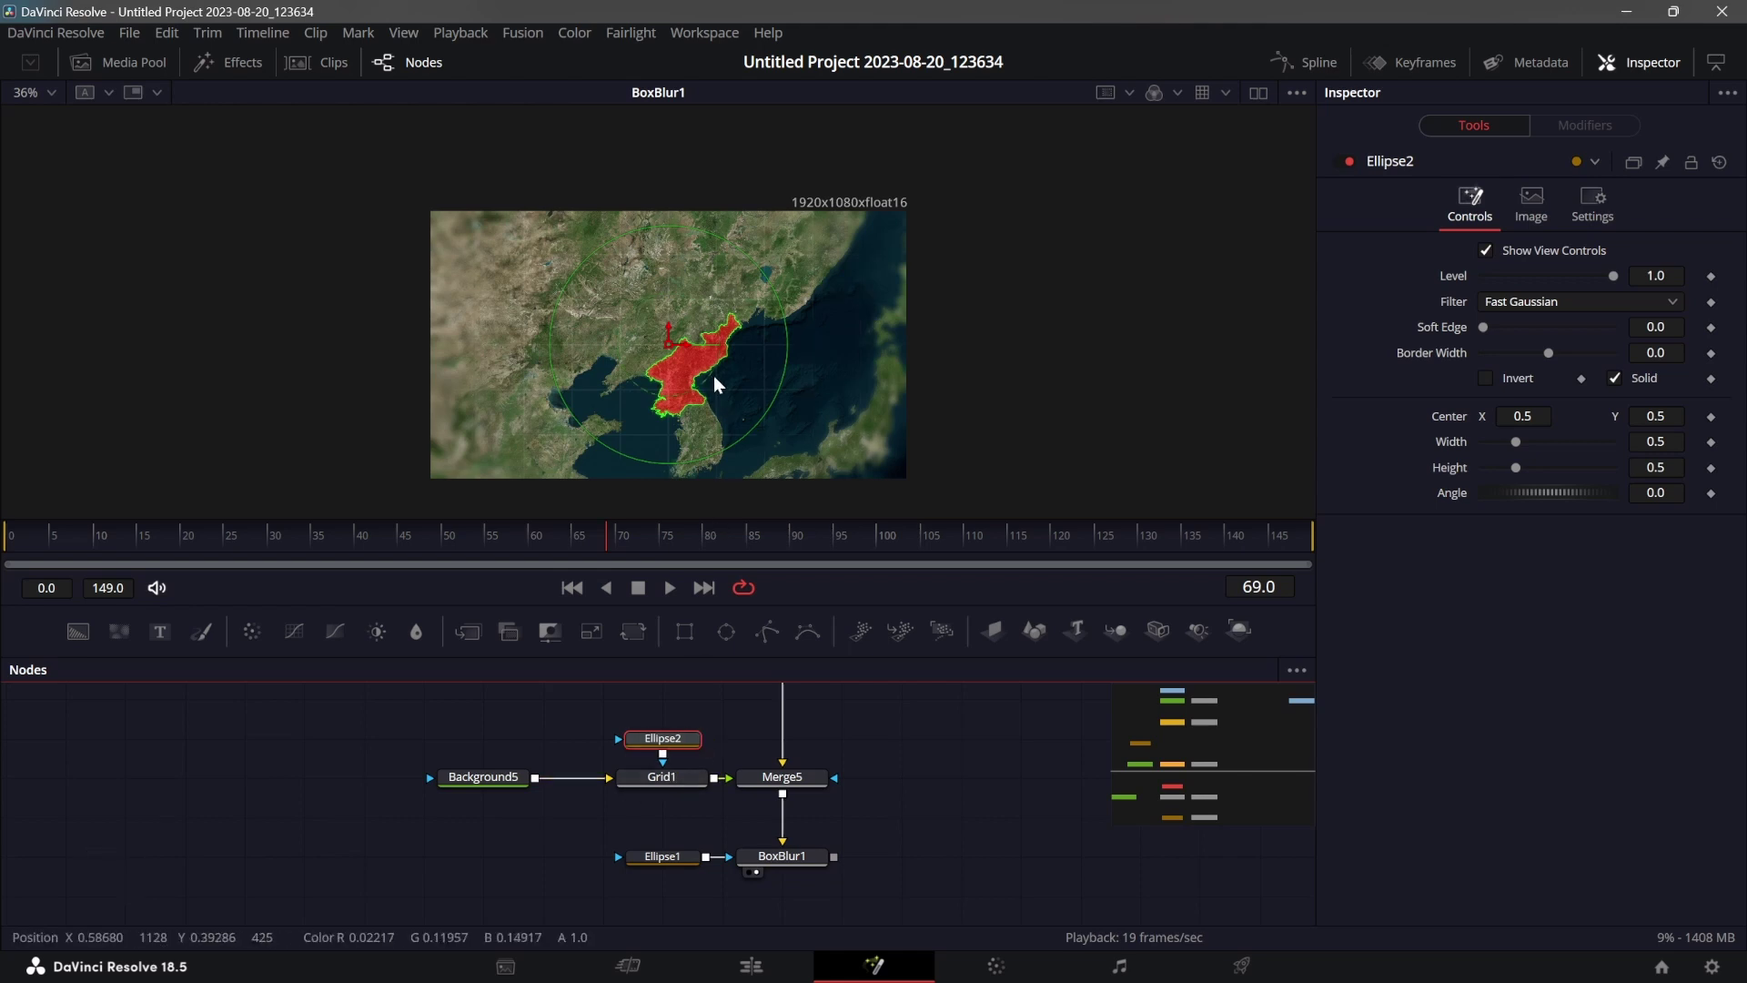
left_click(1496, 381)
left_click(1493, 331)
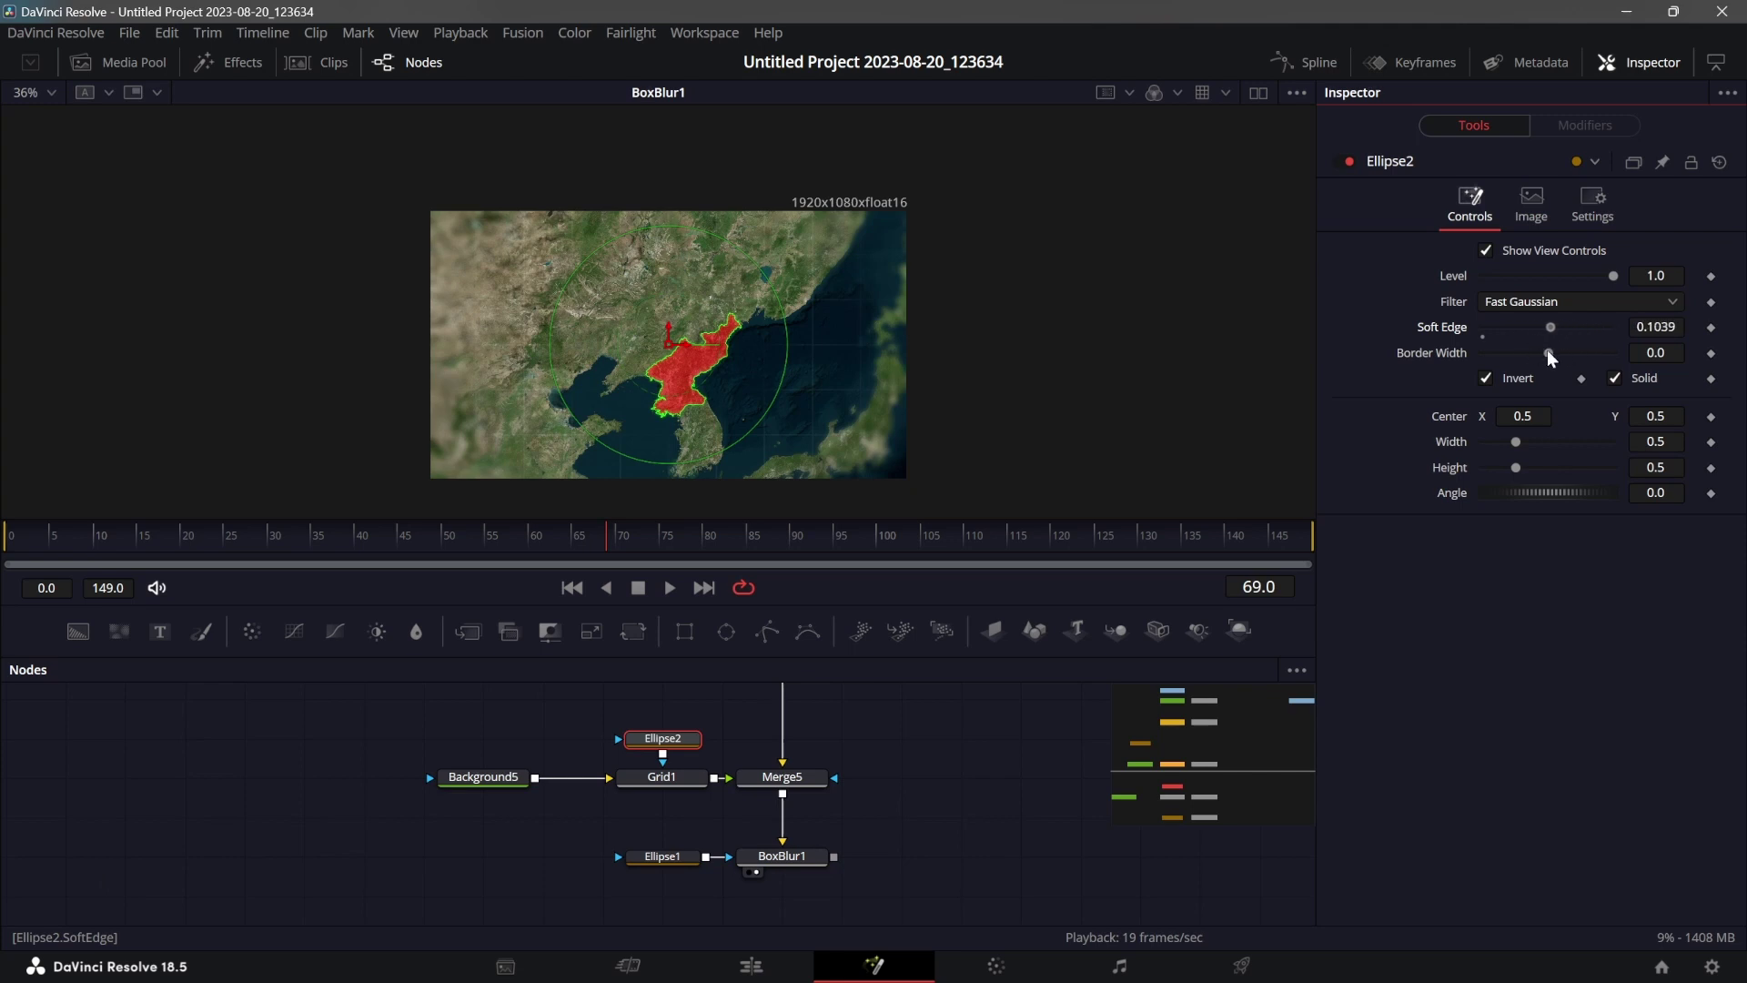
left_click(659, 745)
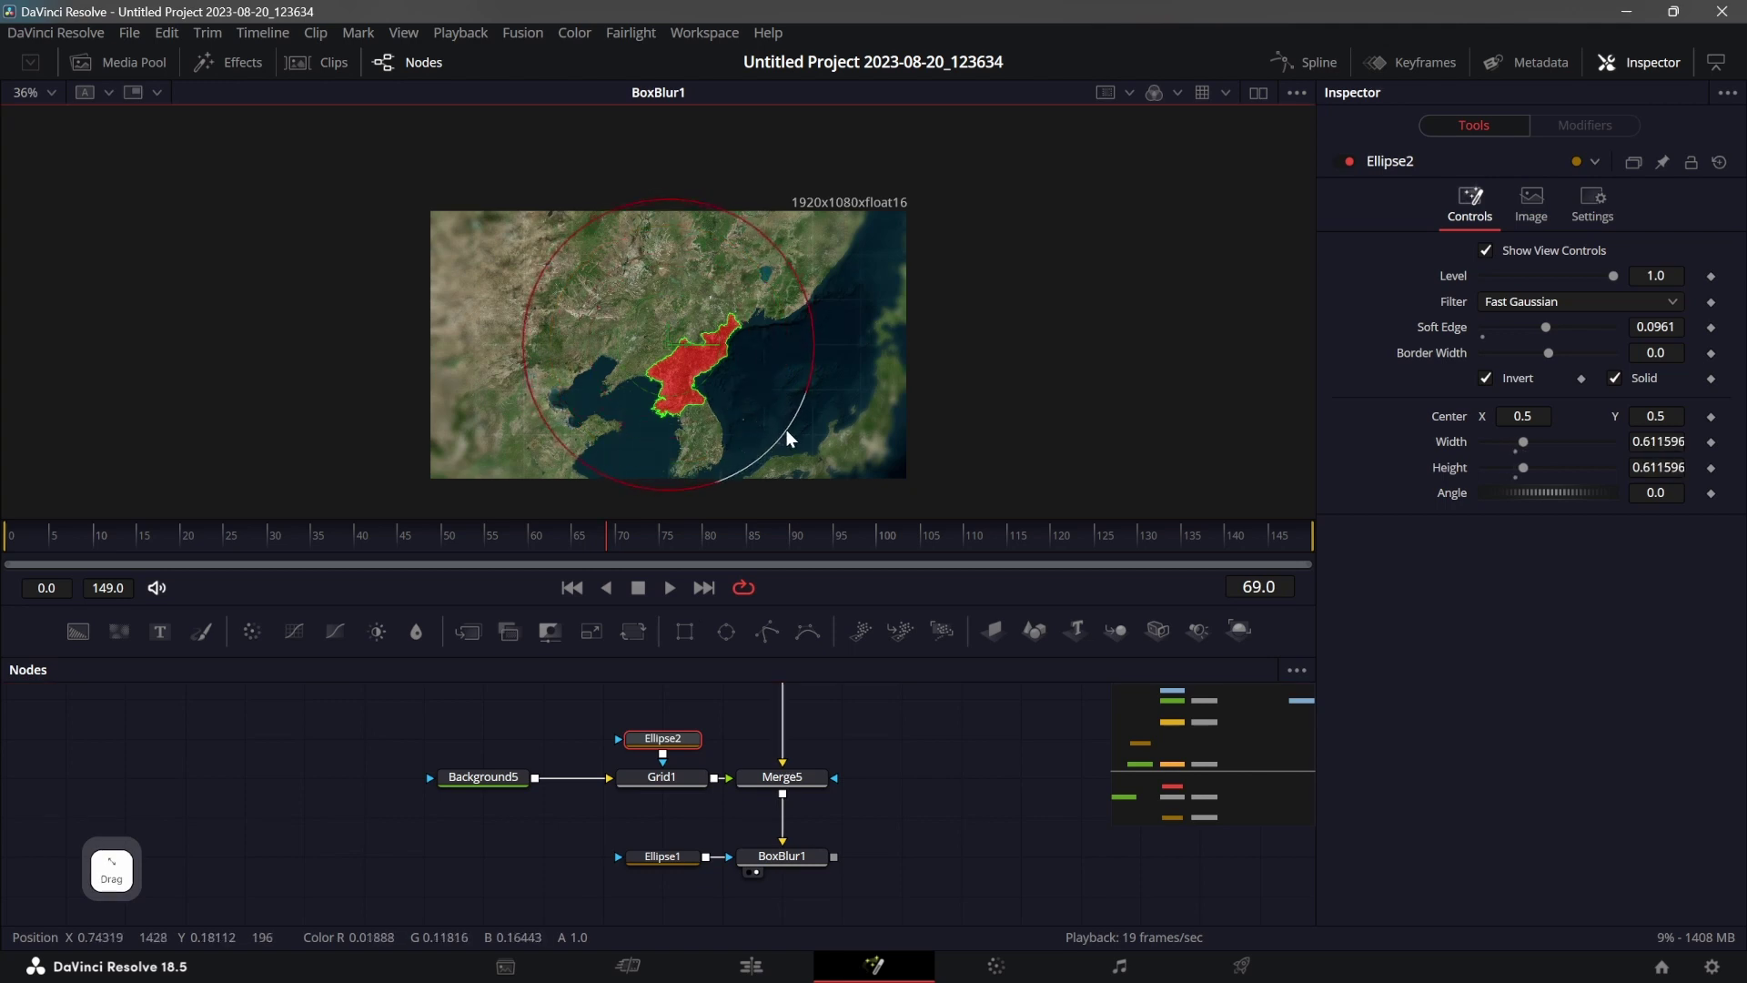
left_click(891, 809)
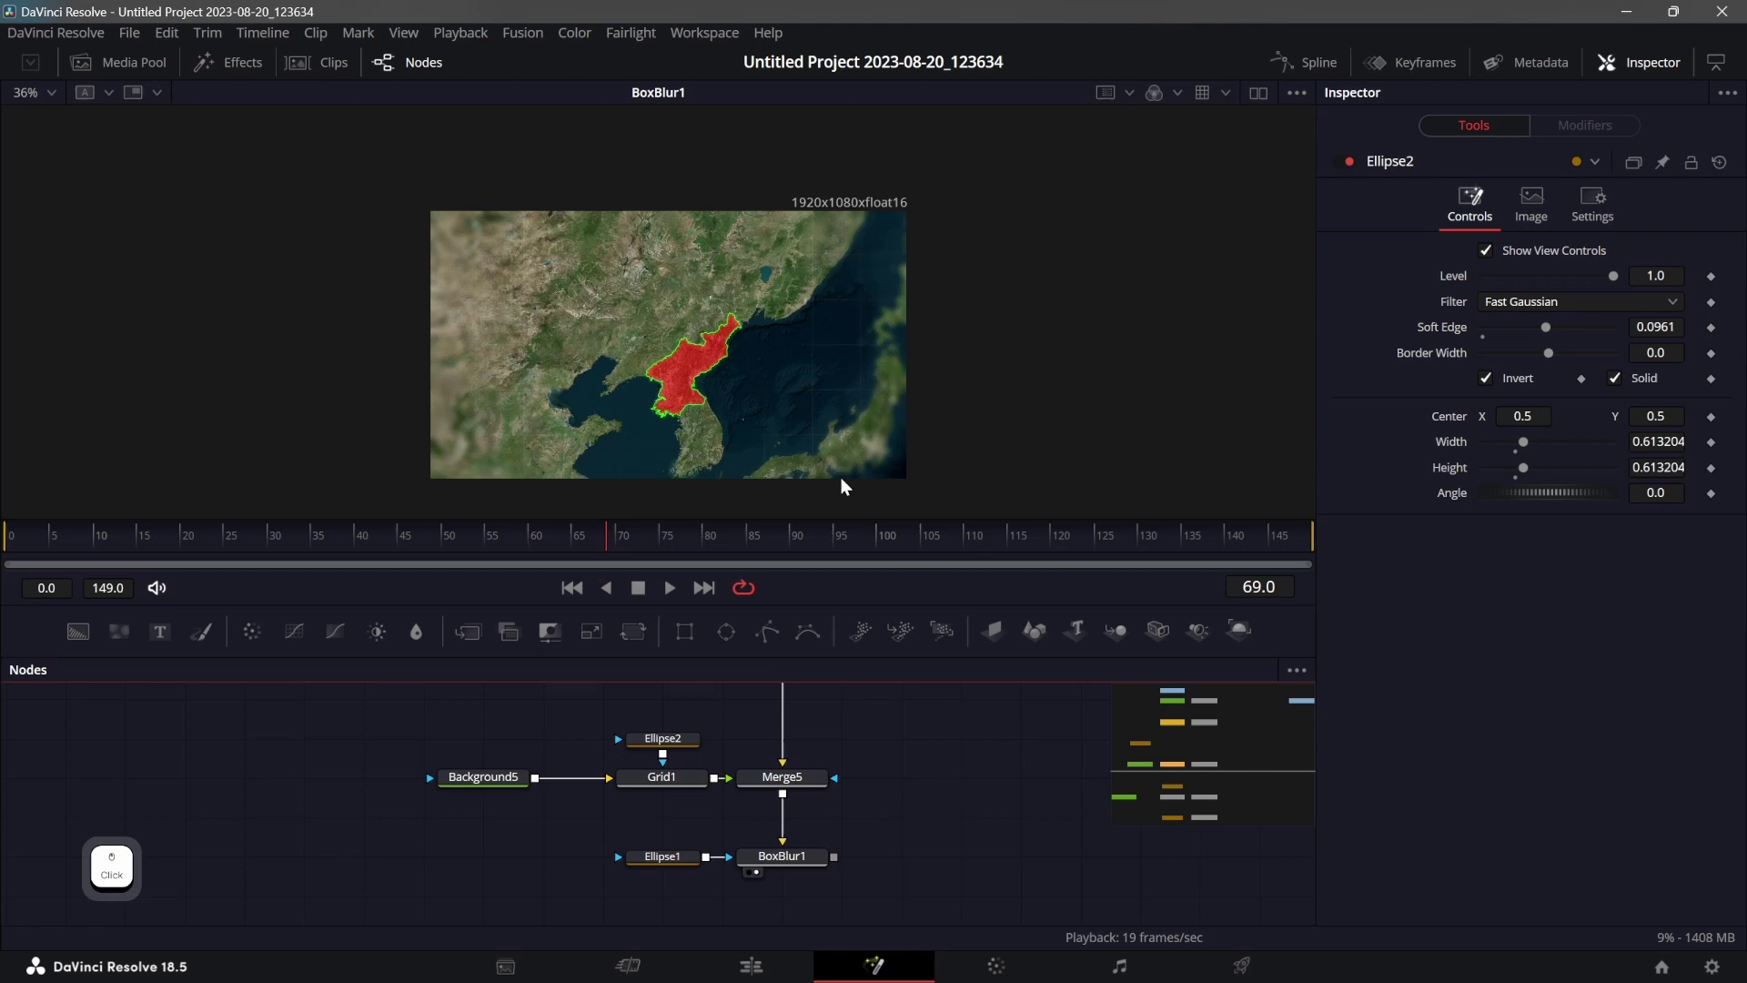
left_click(938, 722)
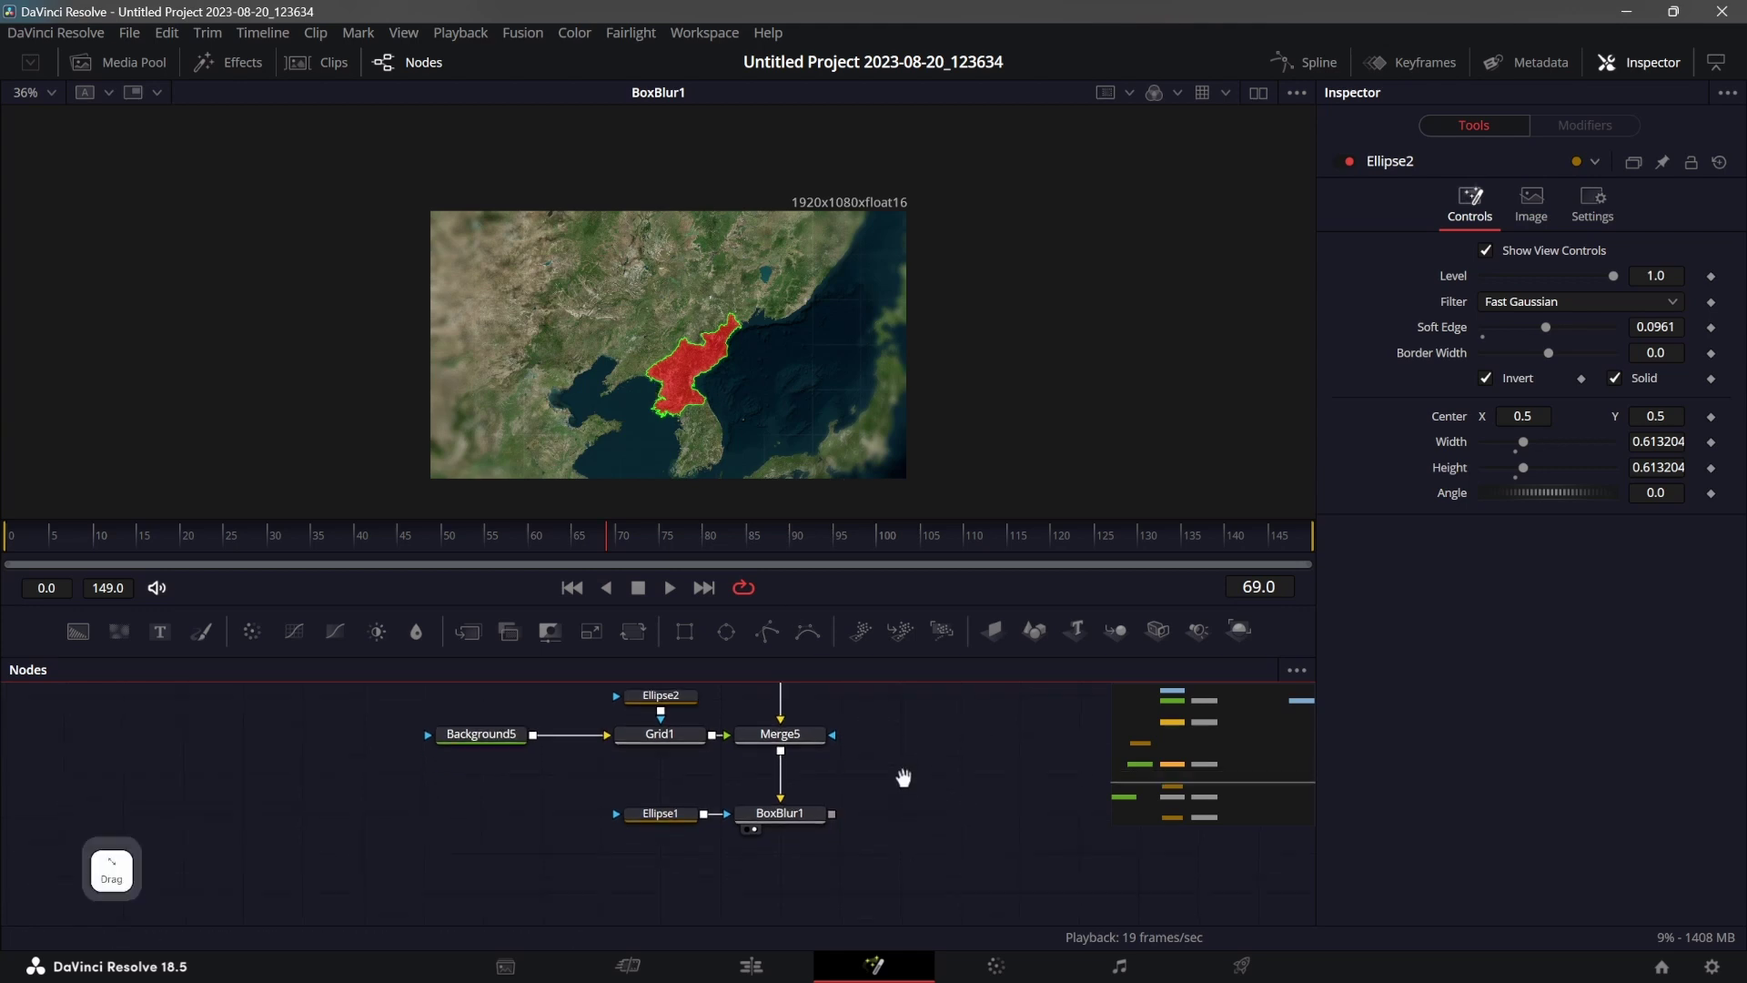
Add a Text1 tool and write the label 'N. Korea'.
left_click(172, 642)
left_click(669, 848)
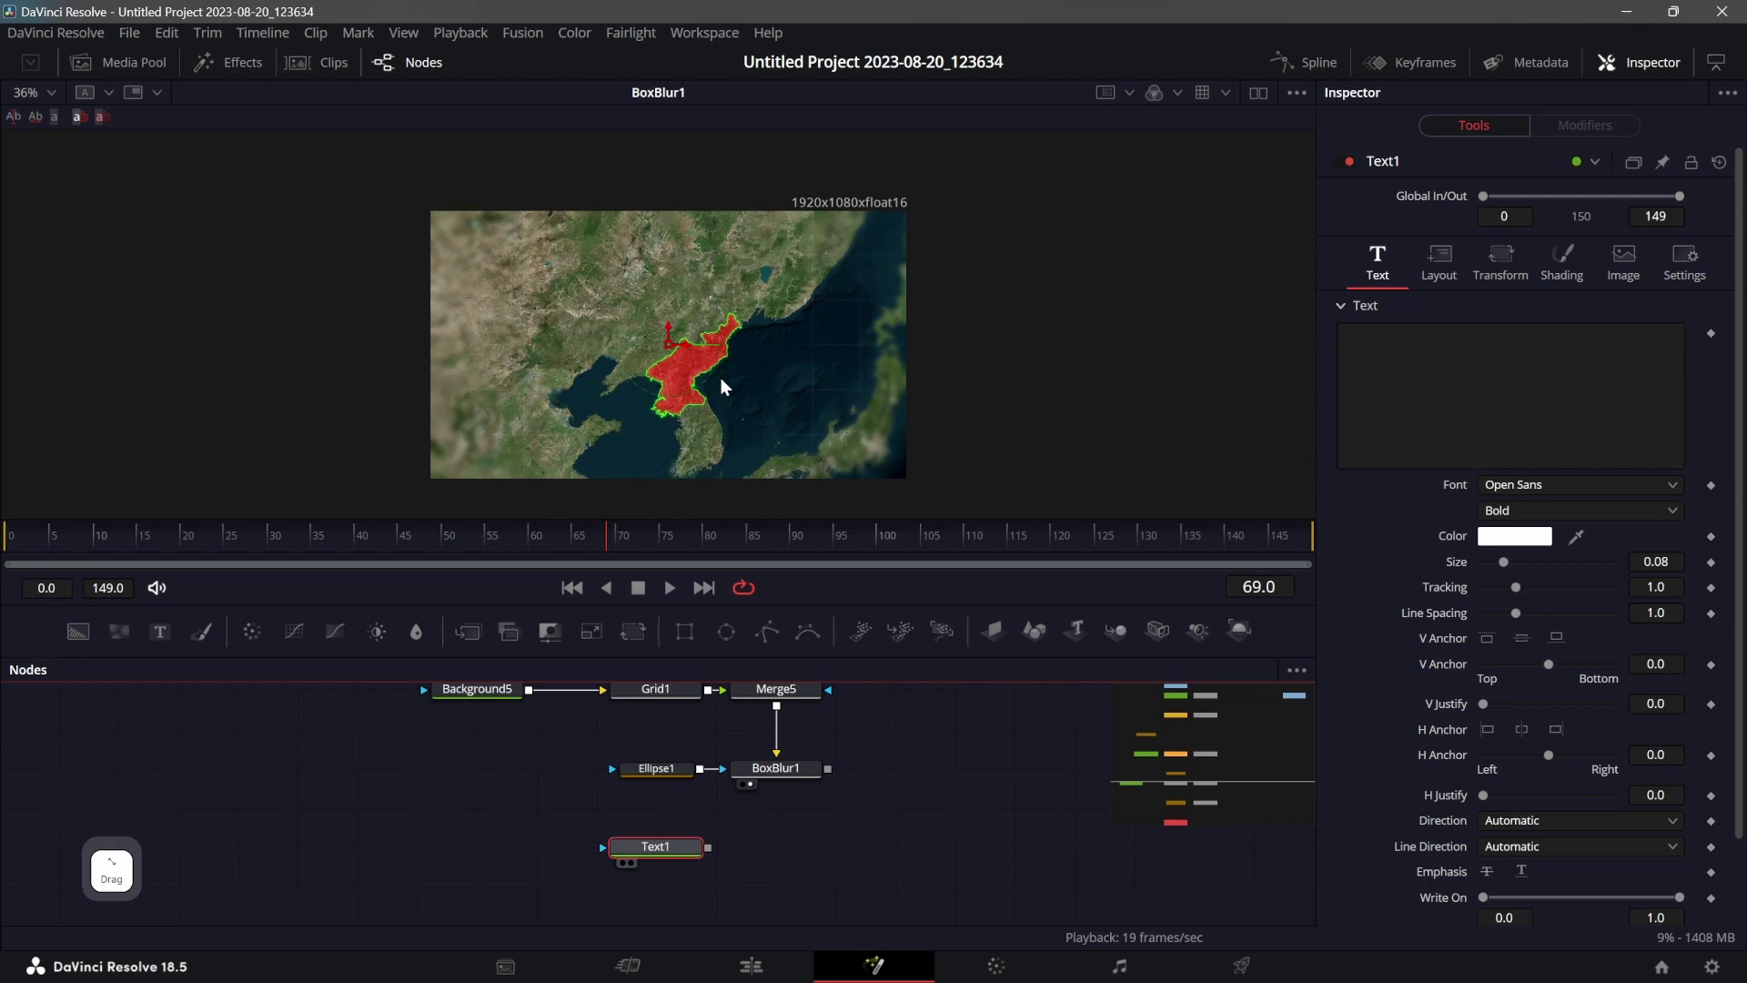
key("shift+n")
key(".")
key("space")
key("shift+k")
key("o")
key("r")
key("e")
type("R + E + A")
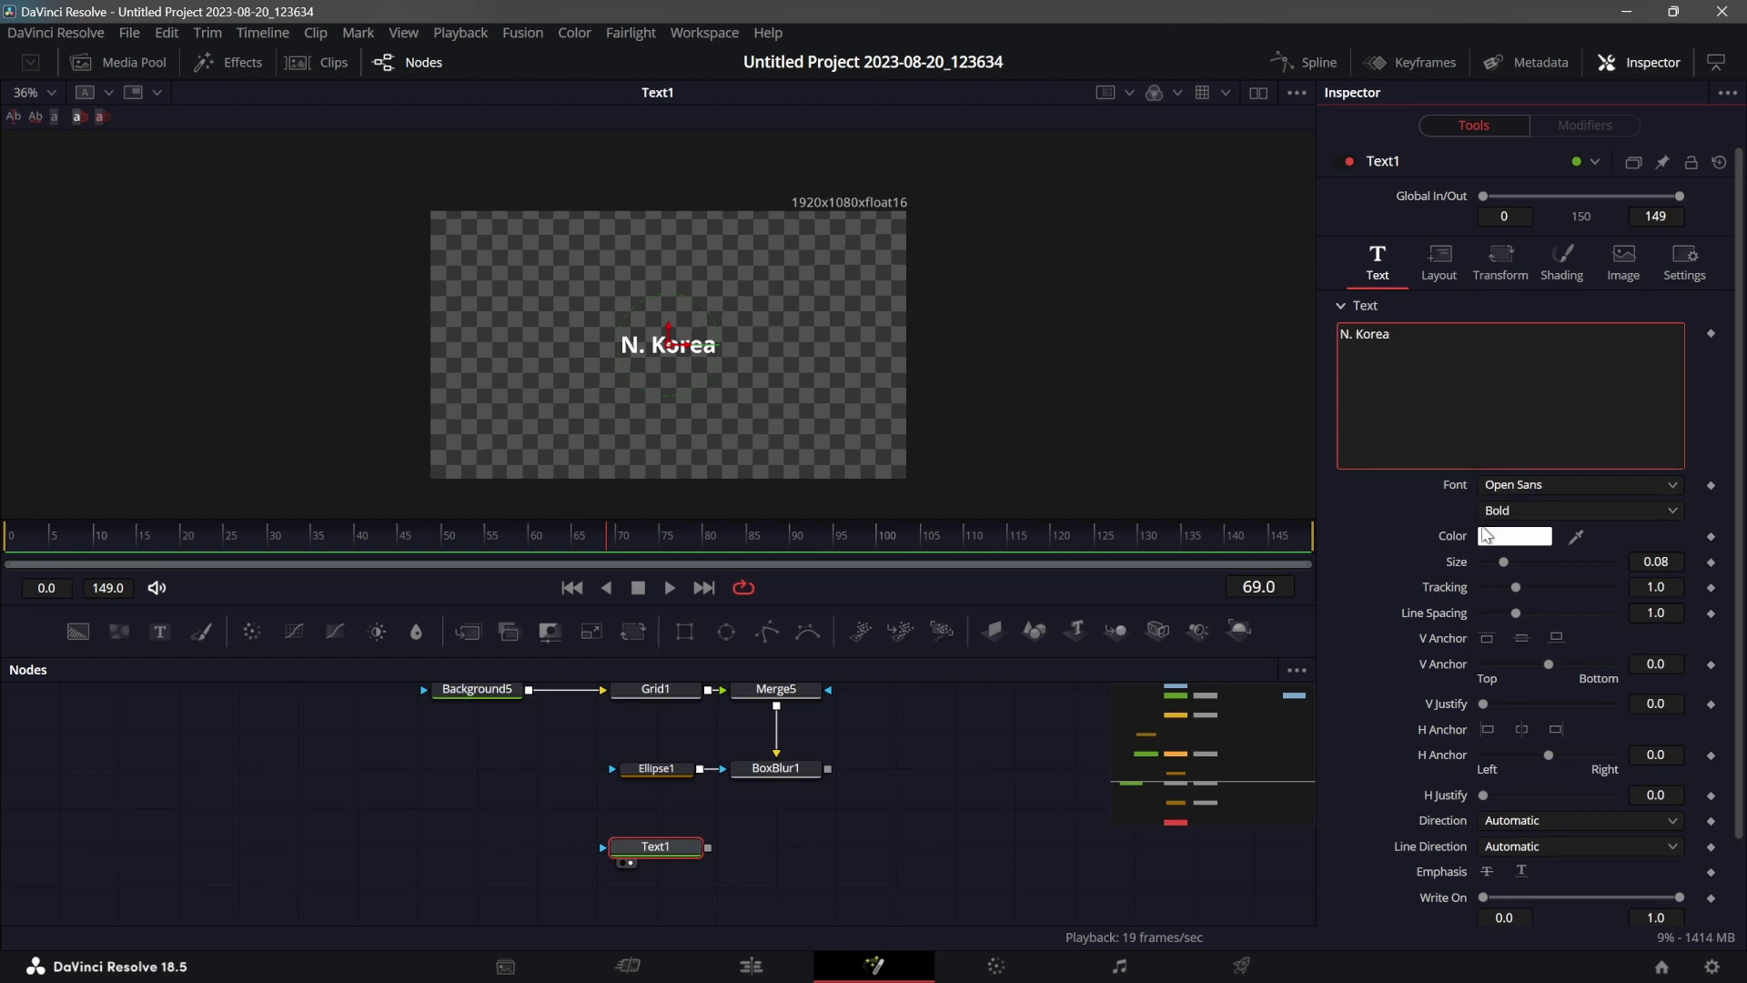
In Shading element 2, give the label a black backdrop with Alpha 0.591 and Round 0.039.
left_click(1564, 269)
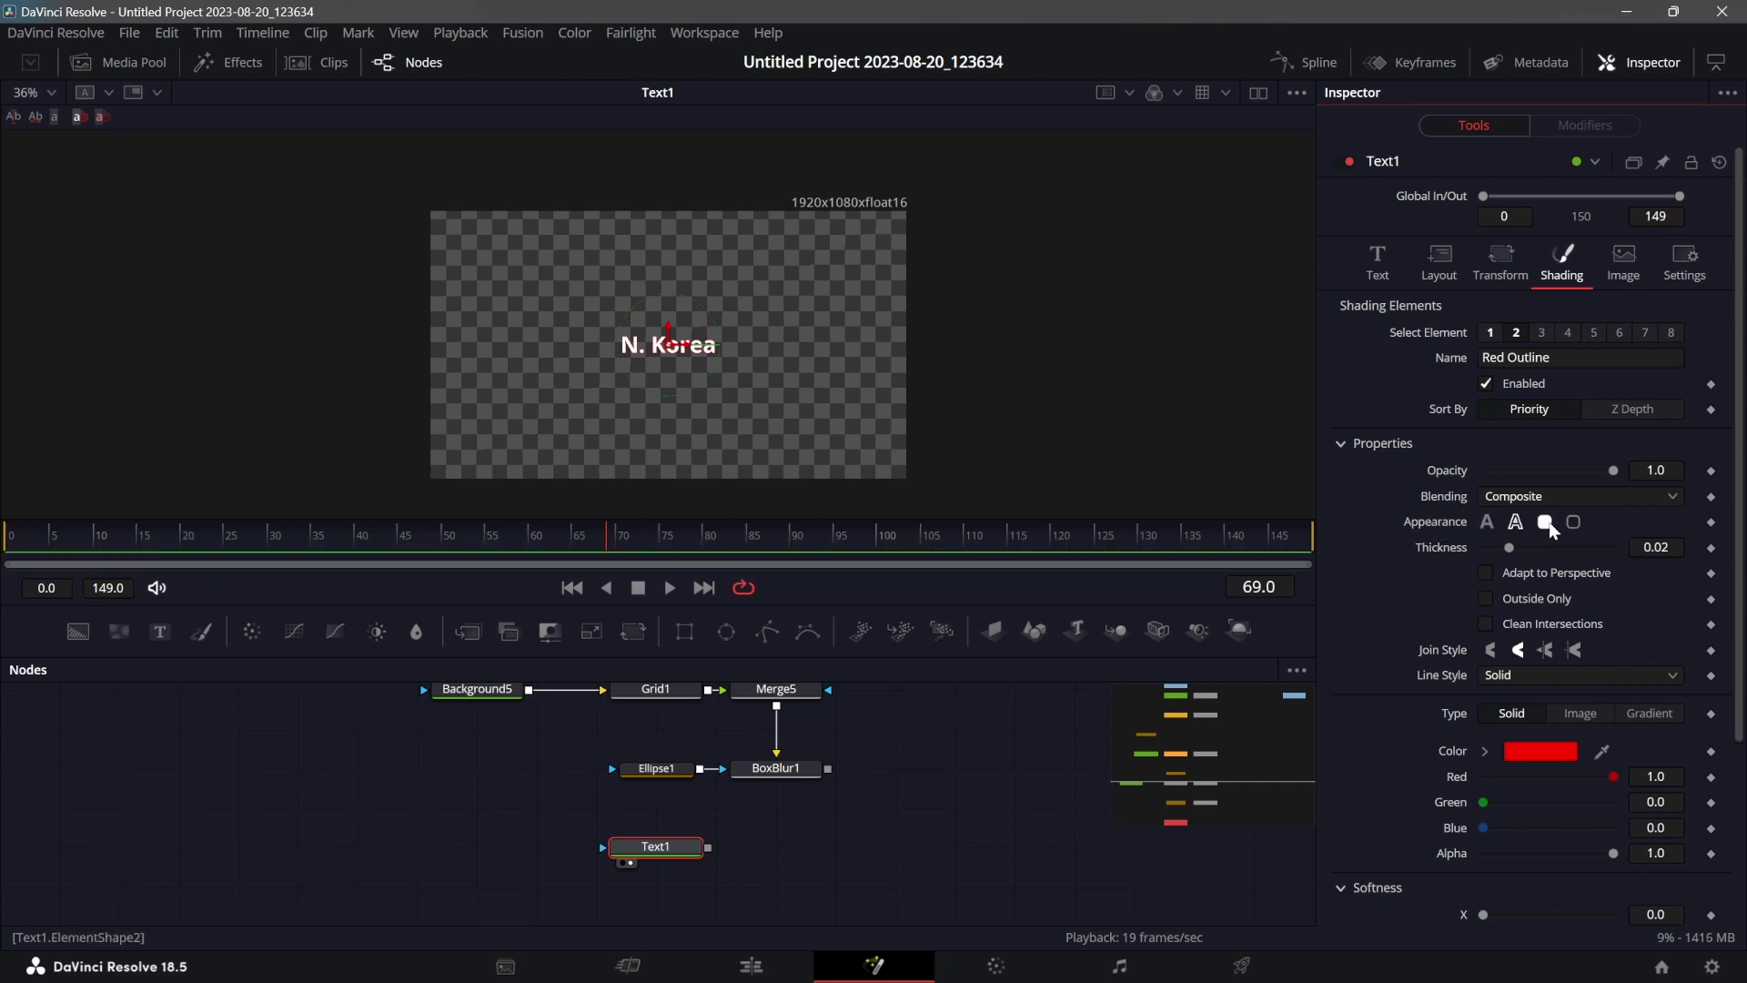
left_click(1556, 526)
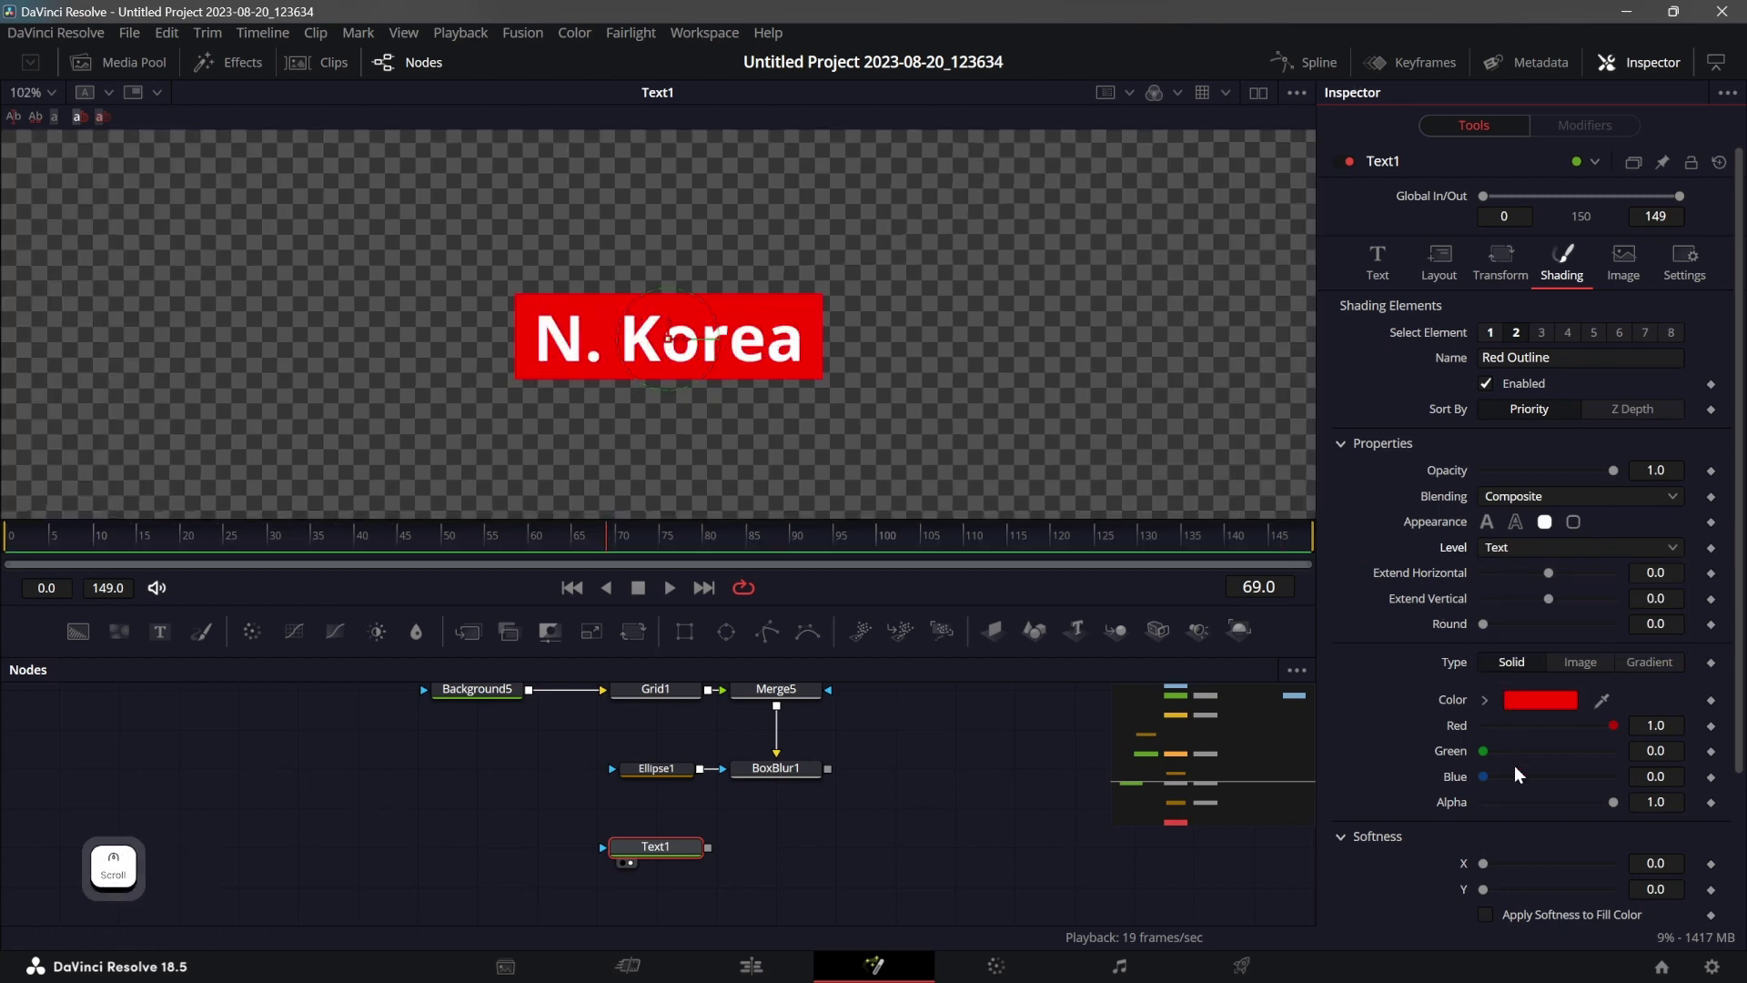
left_click(1620, 807)
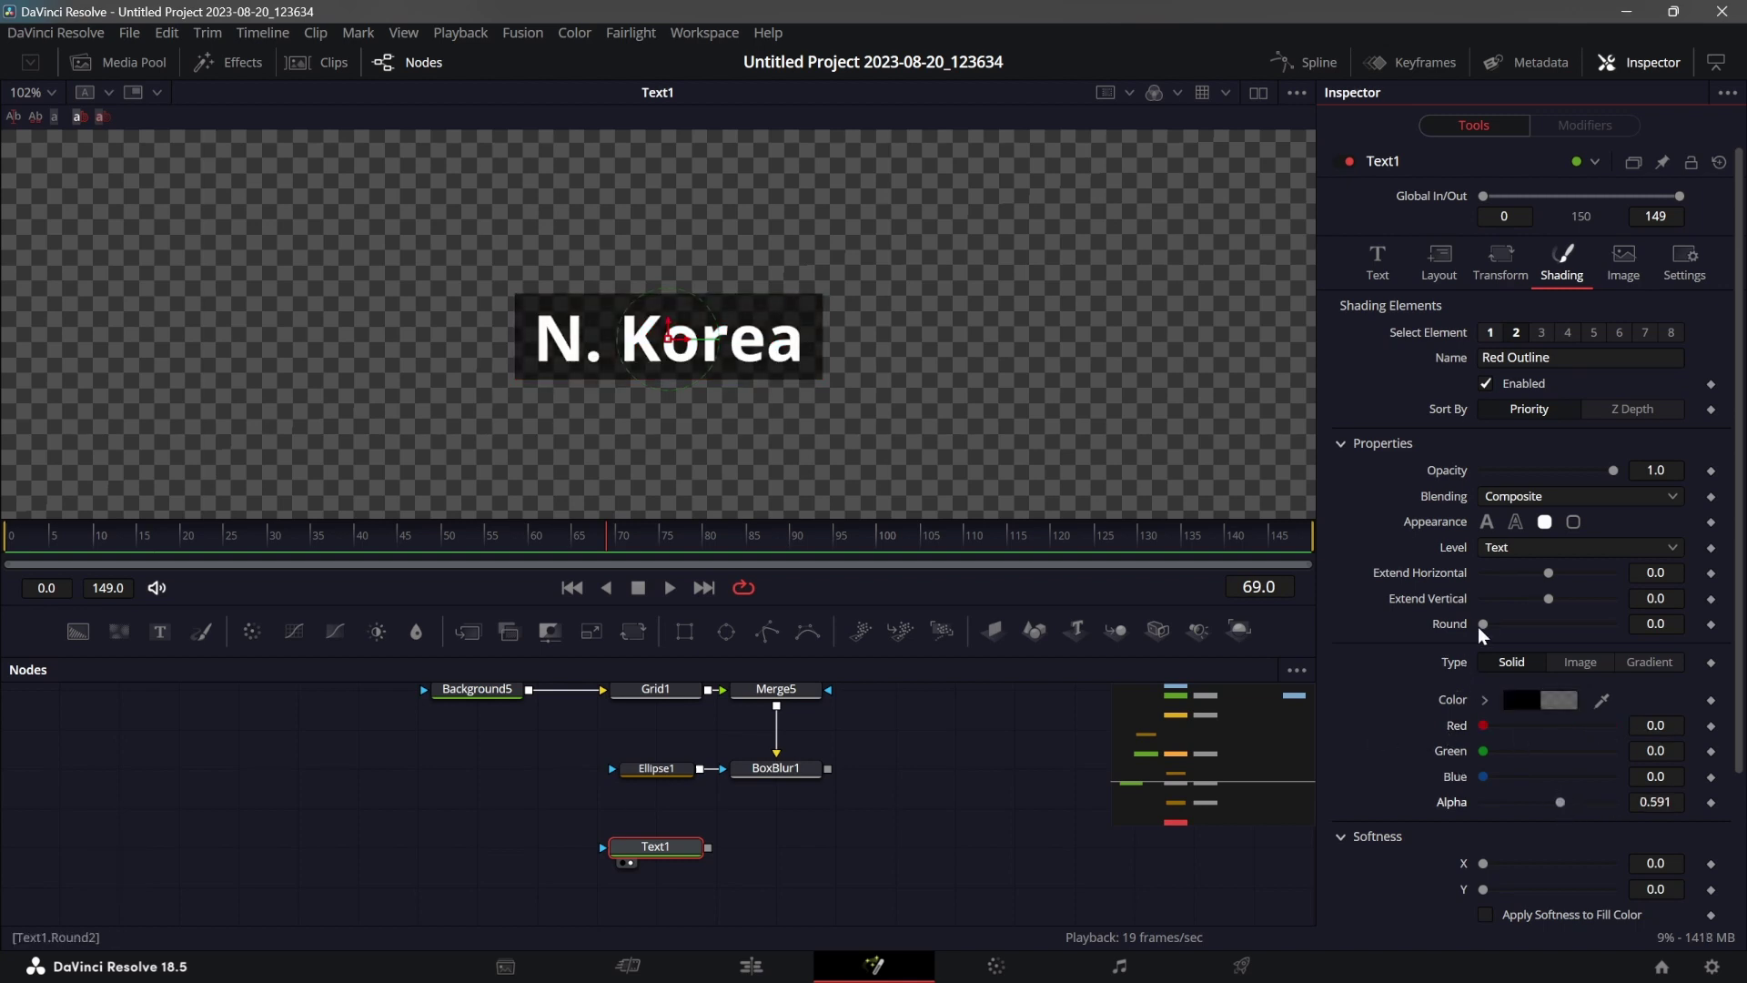
left_click(1491, 629)
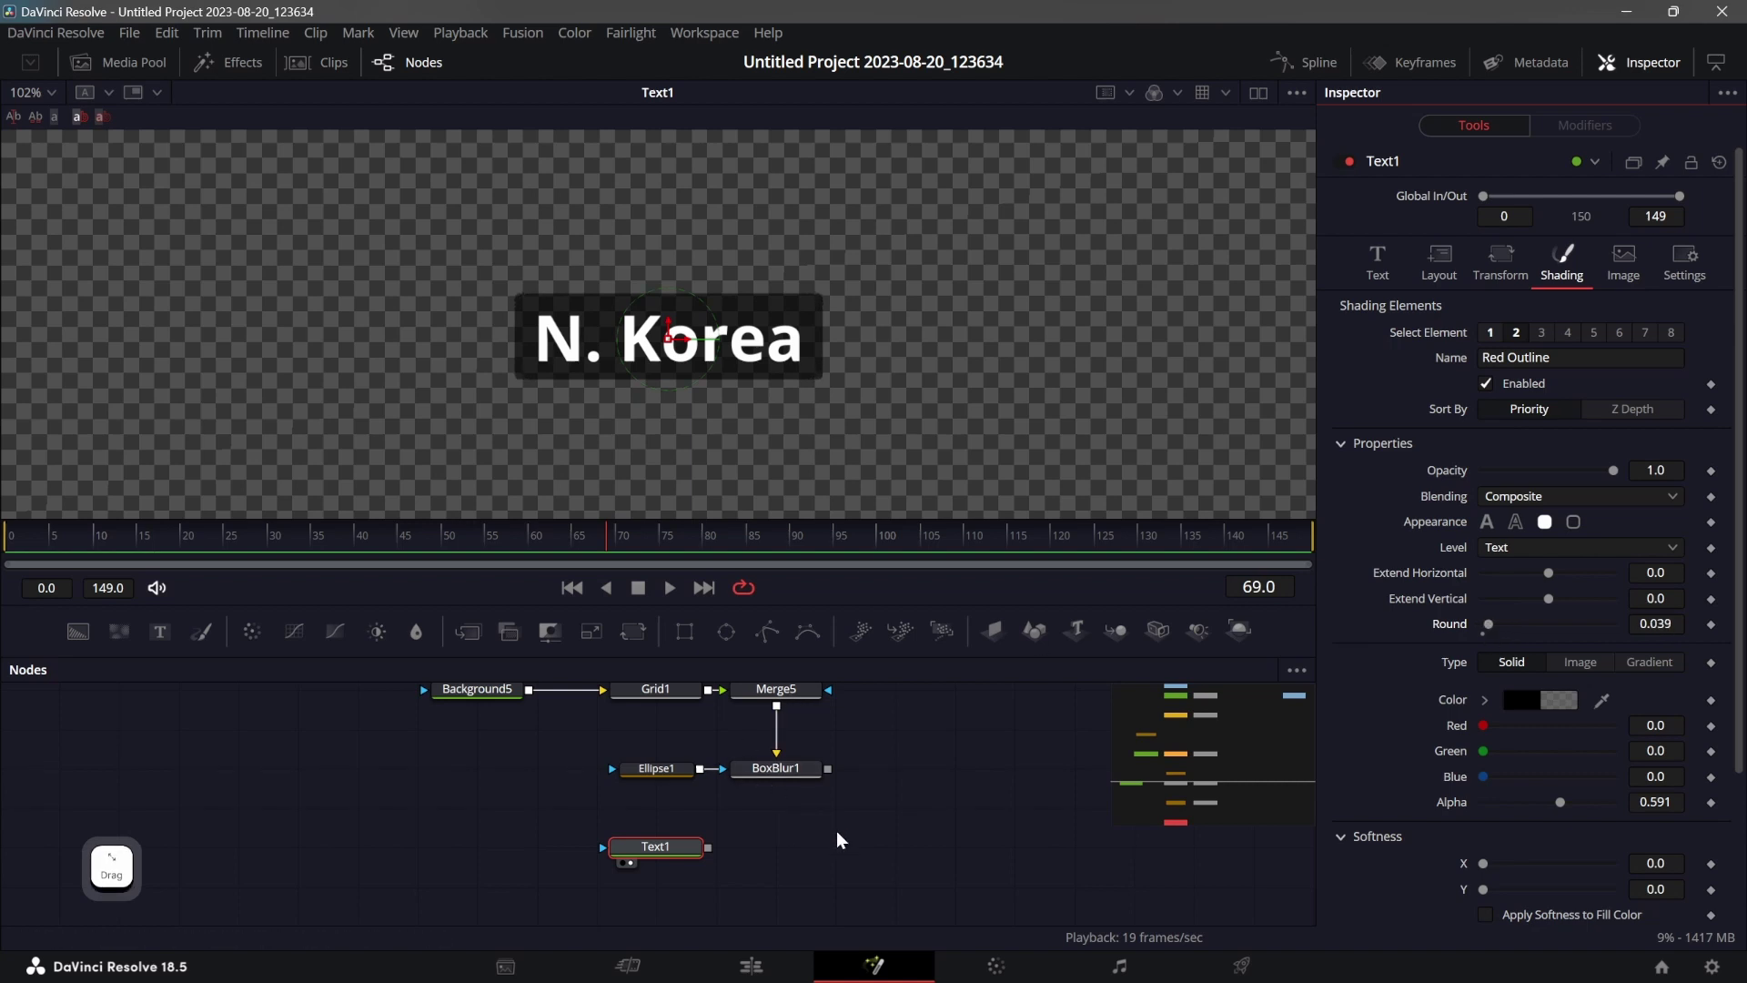
left_click(865, 799)
Add an Image Plane 3D after BoxBlur1 and show the map plane in the viewer.
left_click(735, 861)
left_click(661, 828)
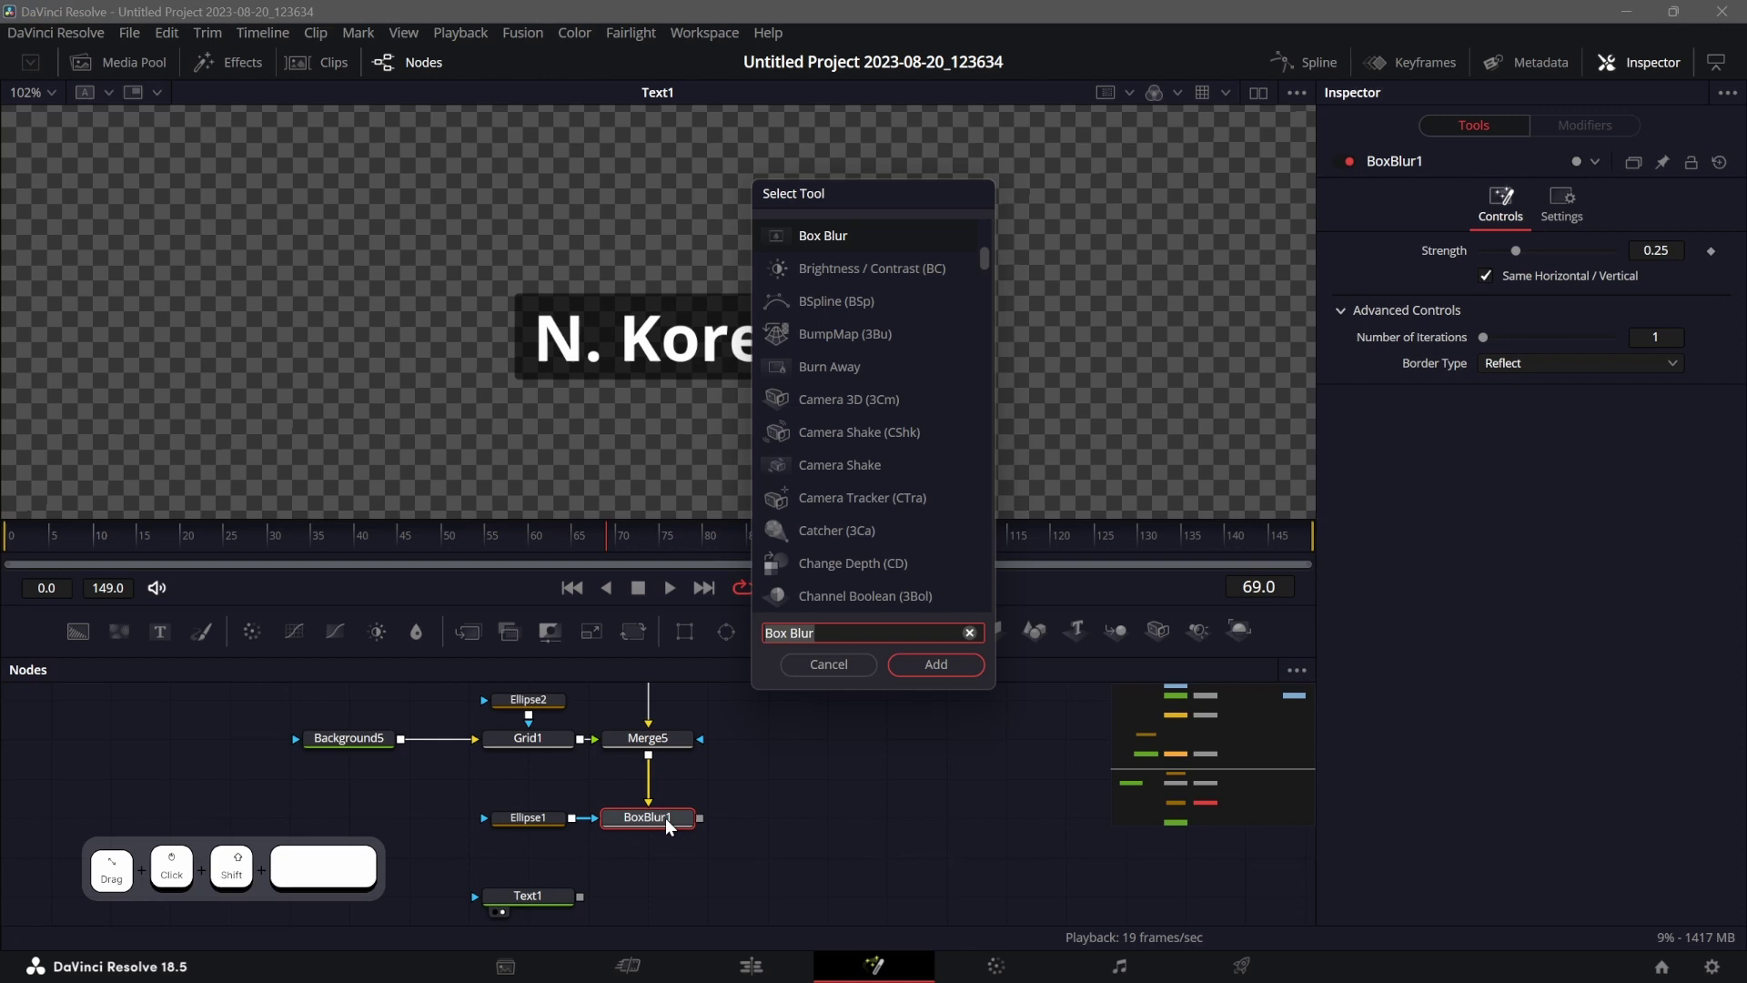
key("shift+space")
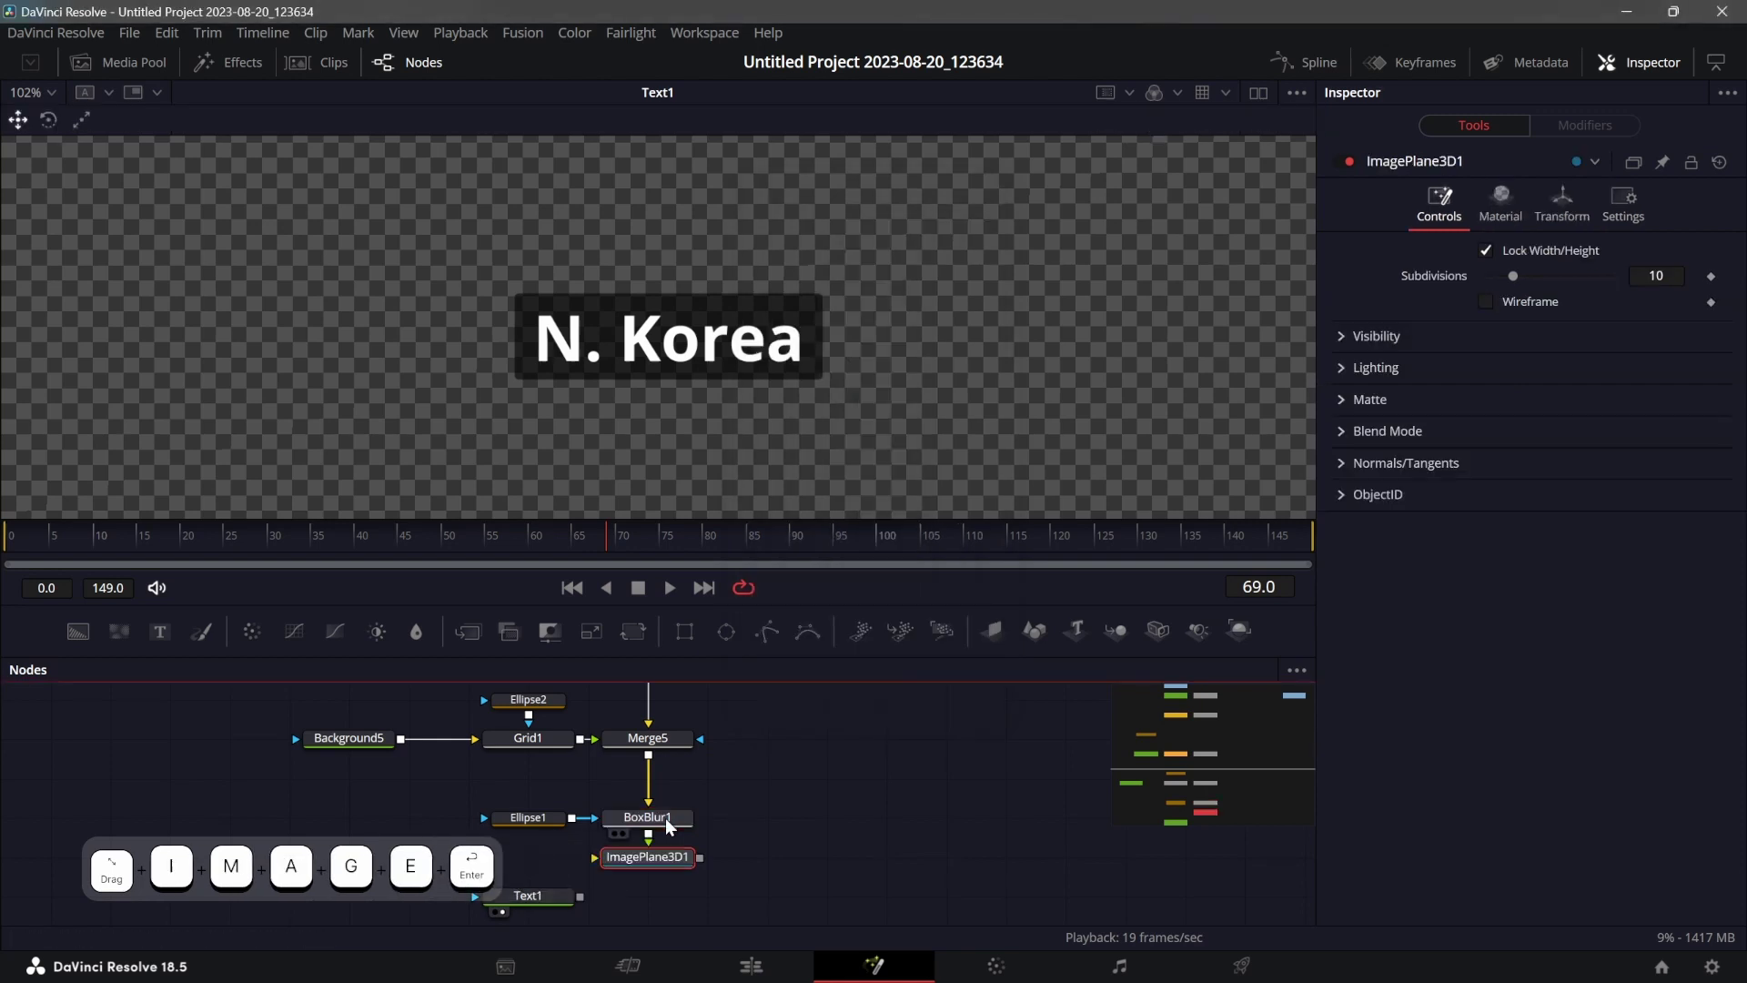
key("m")
key("a")
key("g")
key("e")
key("Return")
left_click(841, 828)
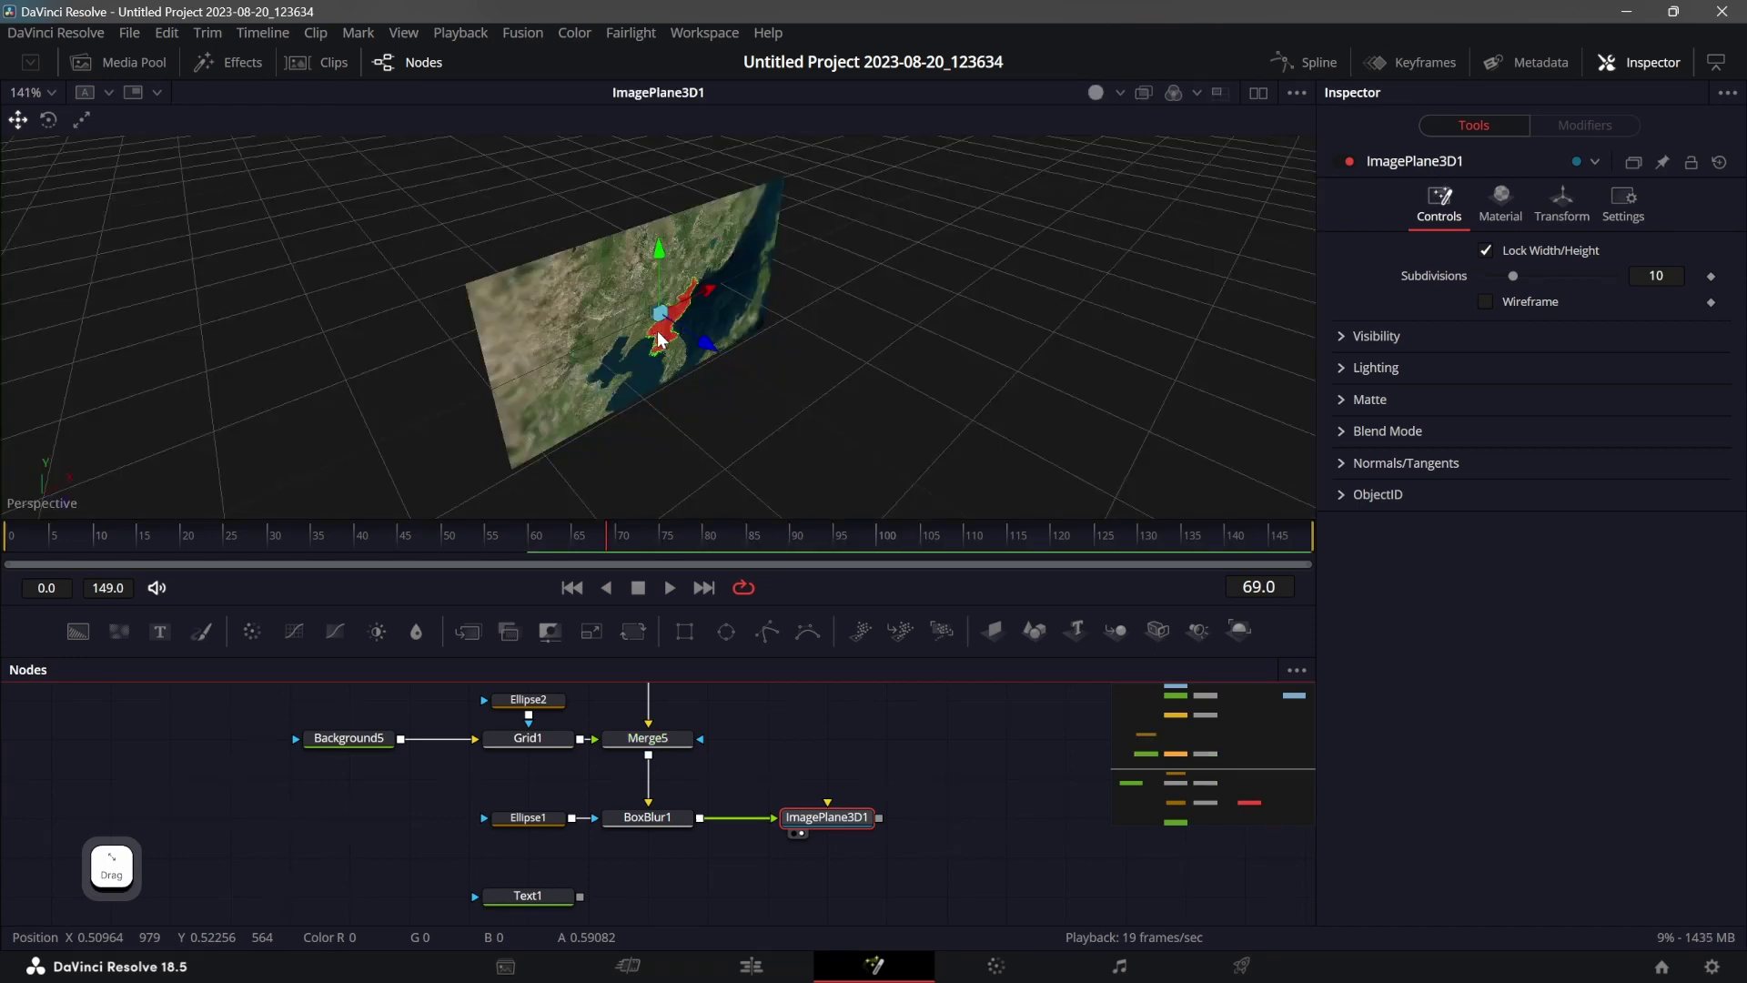
Add a second Image Plane 3D after Text1, lined up under the map plane.
left_click(655, 880)
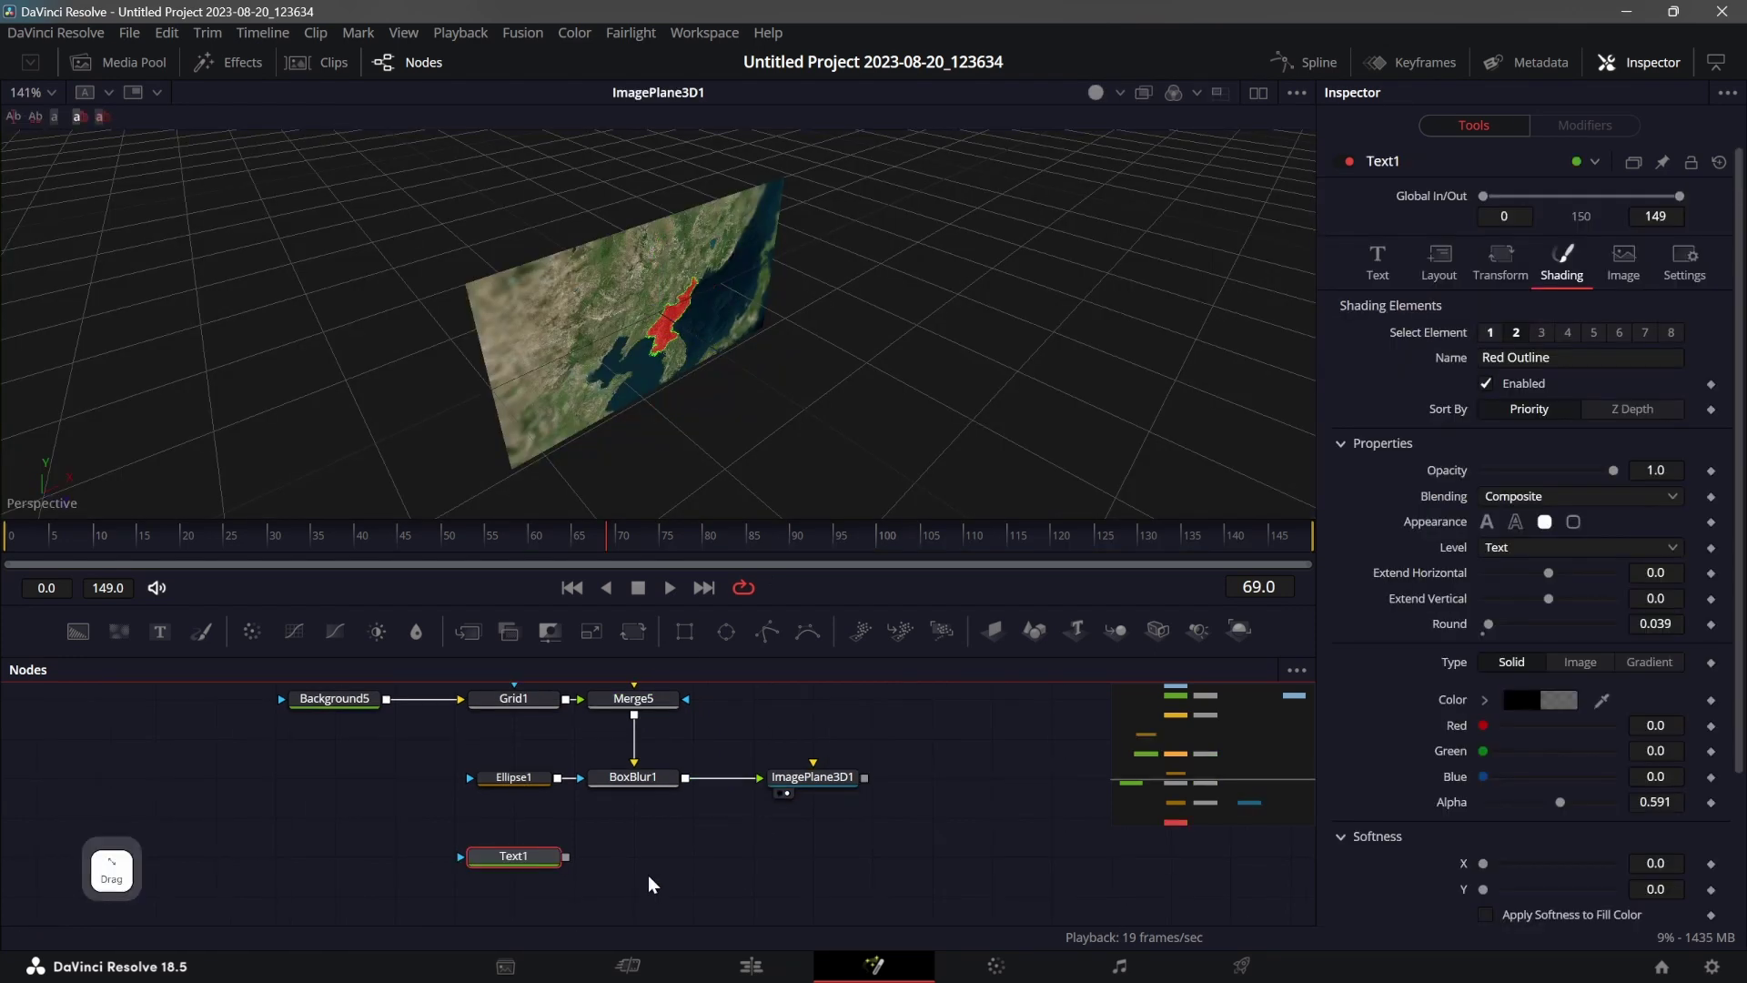
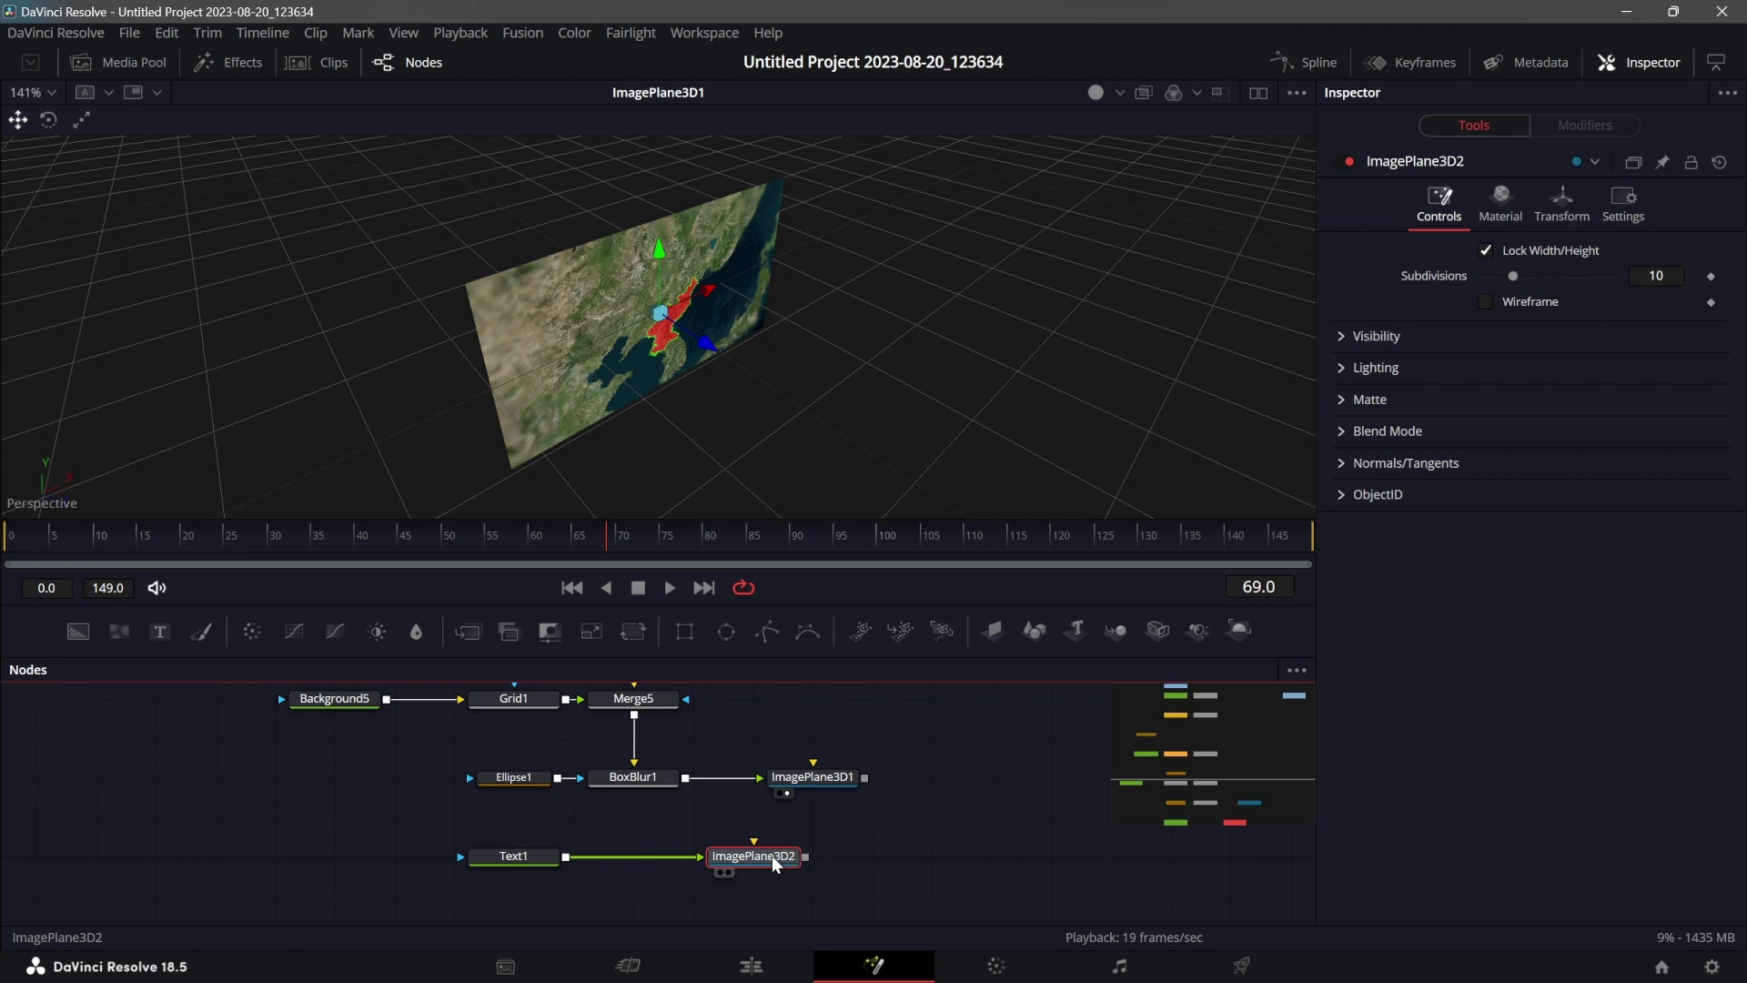
left_click(771, 857)
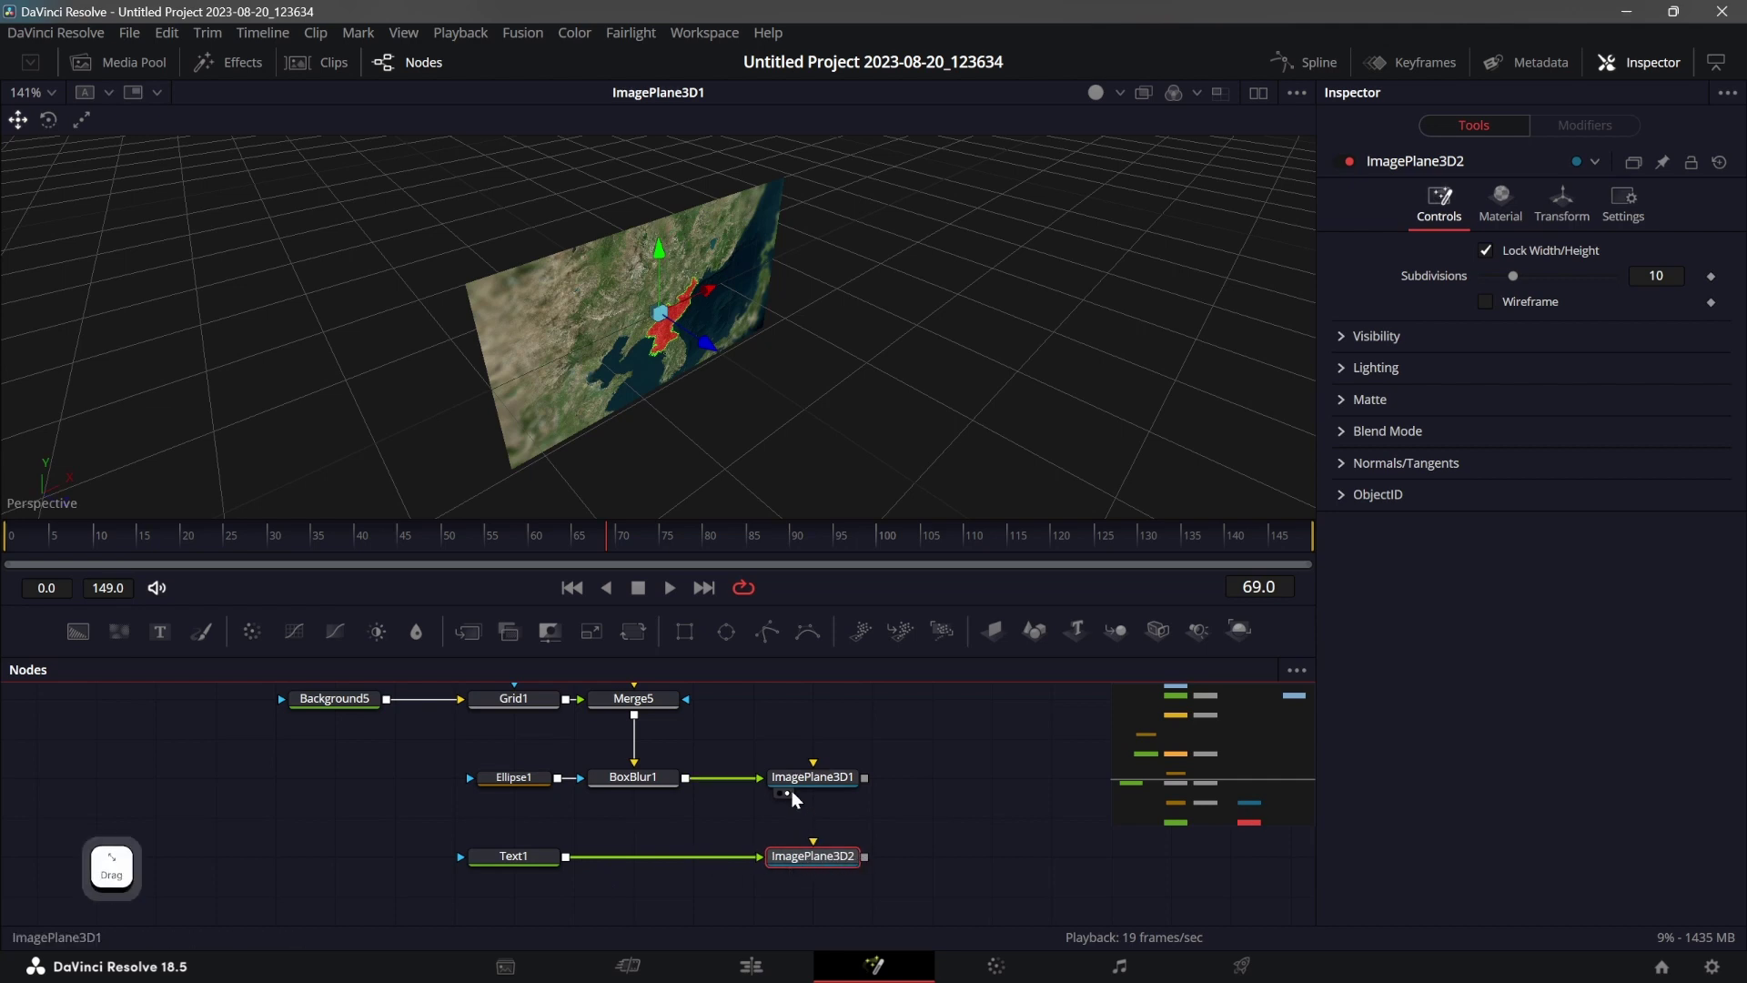
left_click(837, 787)
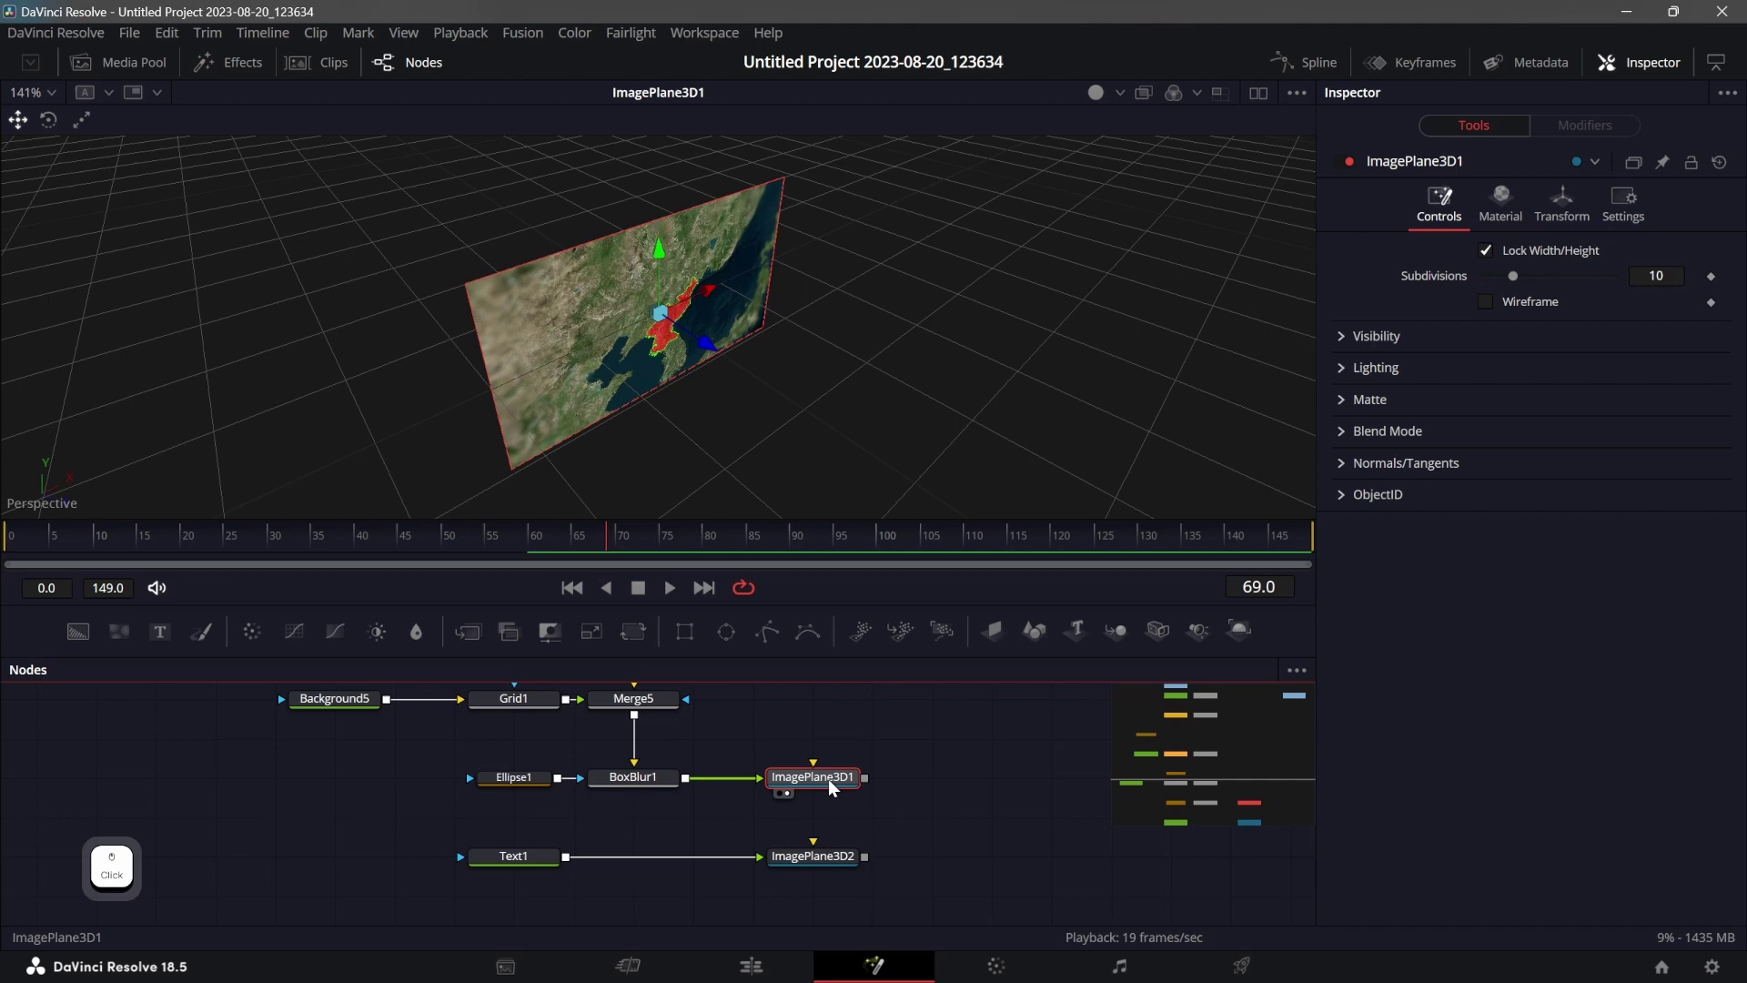
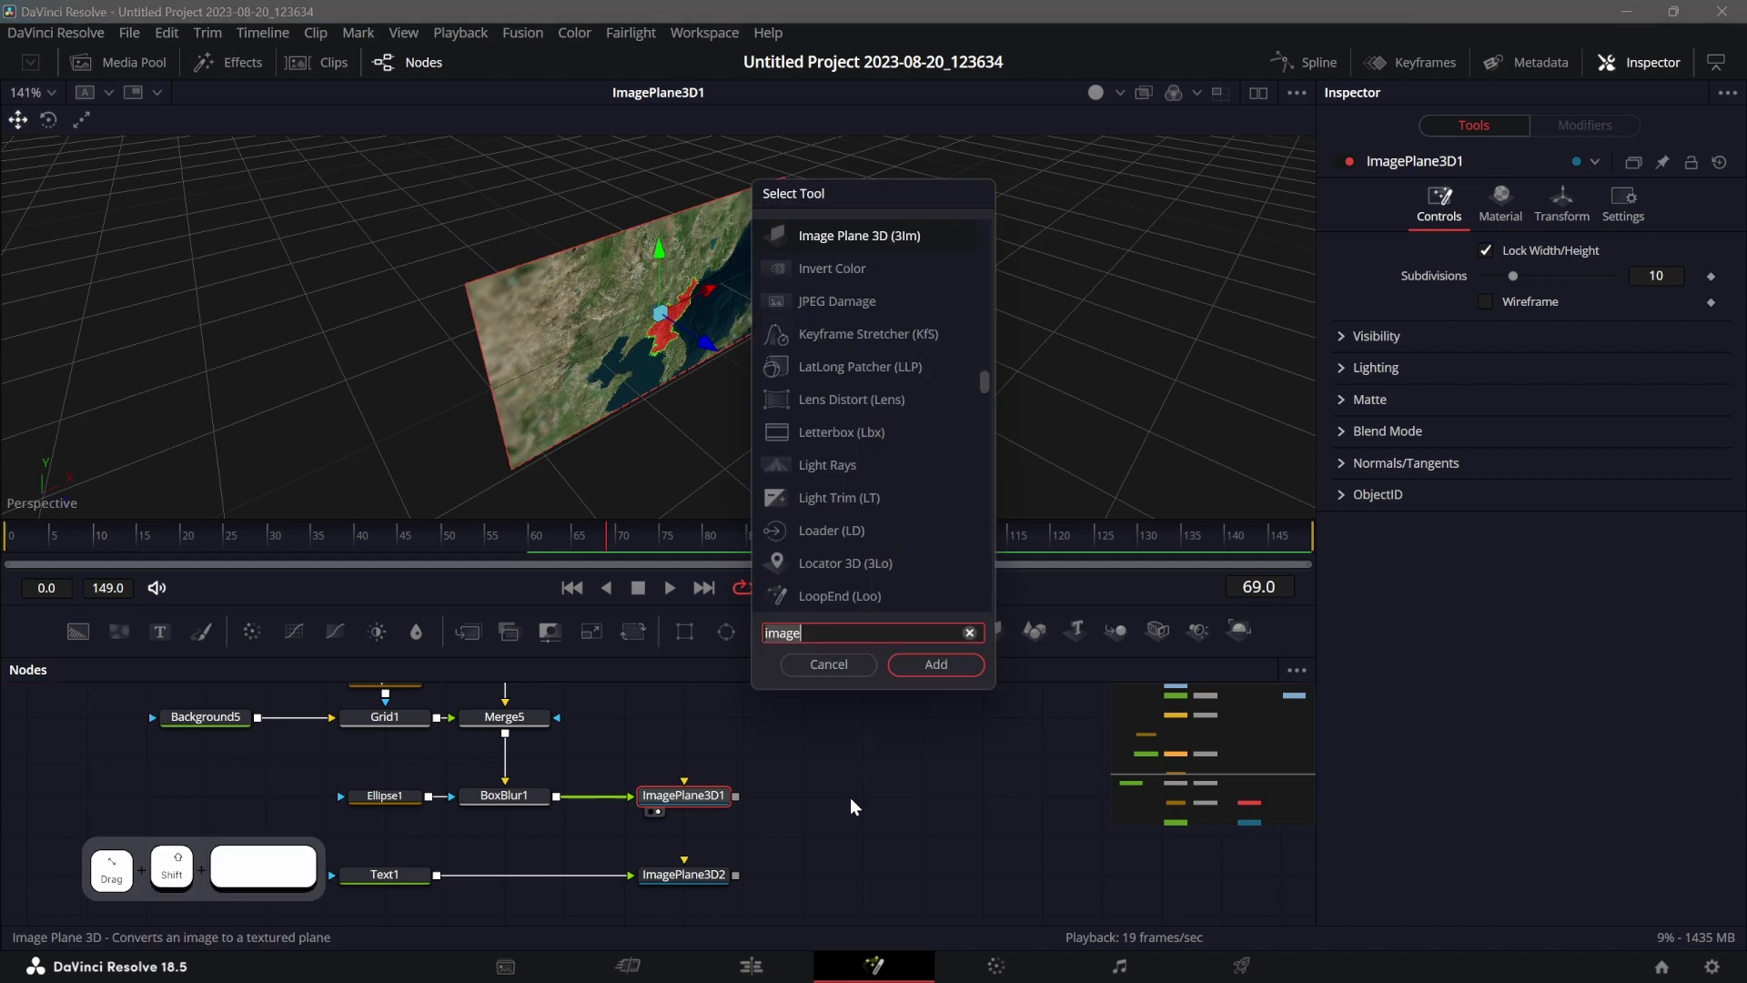
Add Merge3D, Camera3D and Renderer3D, and shrink Grid1's Ellipse2 mask to Width 0.388, Soft Edge 0.0205.
key("c")
key("a")
key("m")
key("e")
key("\"")
key("=")
key("BackSpace")
key("Return")
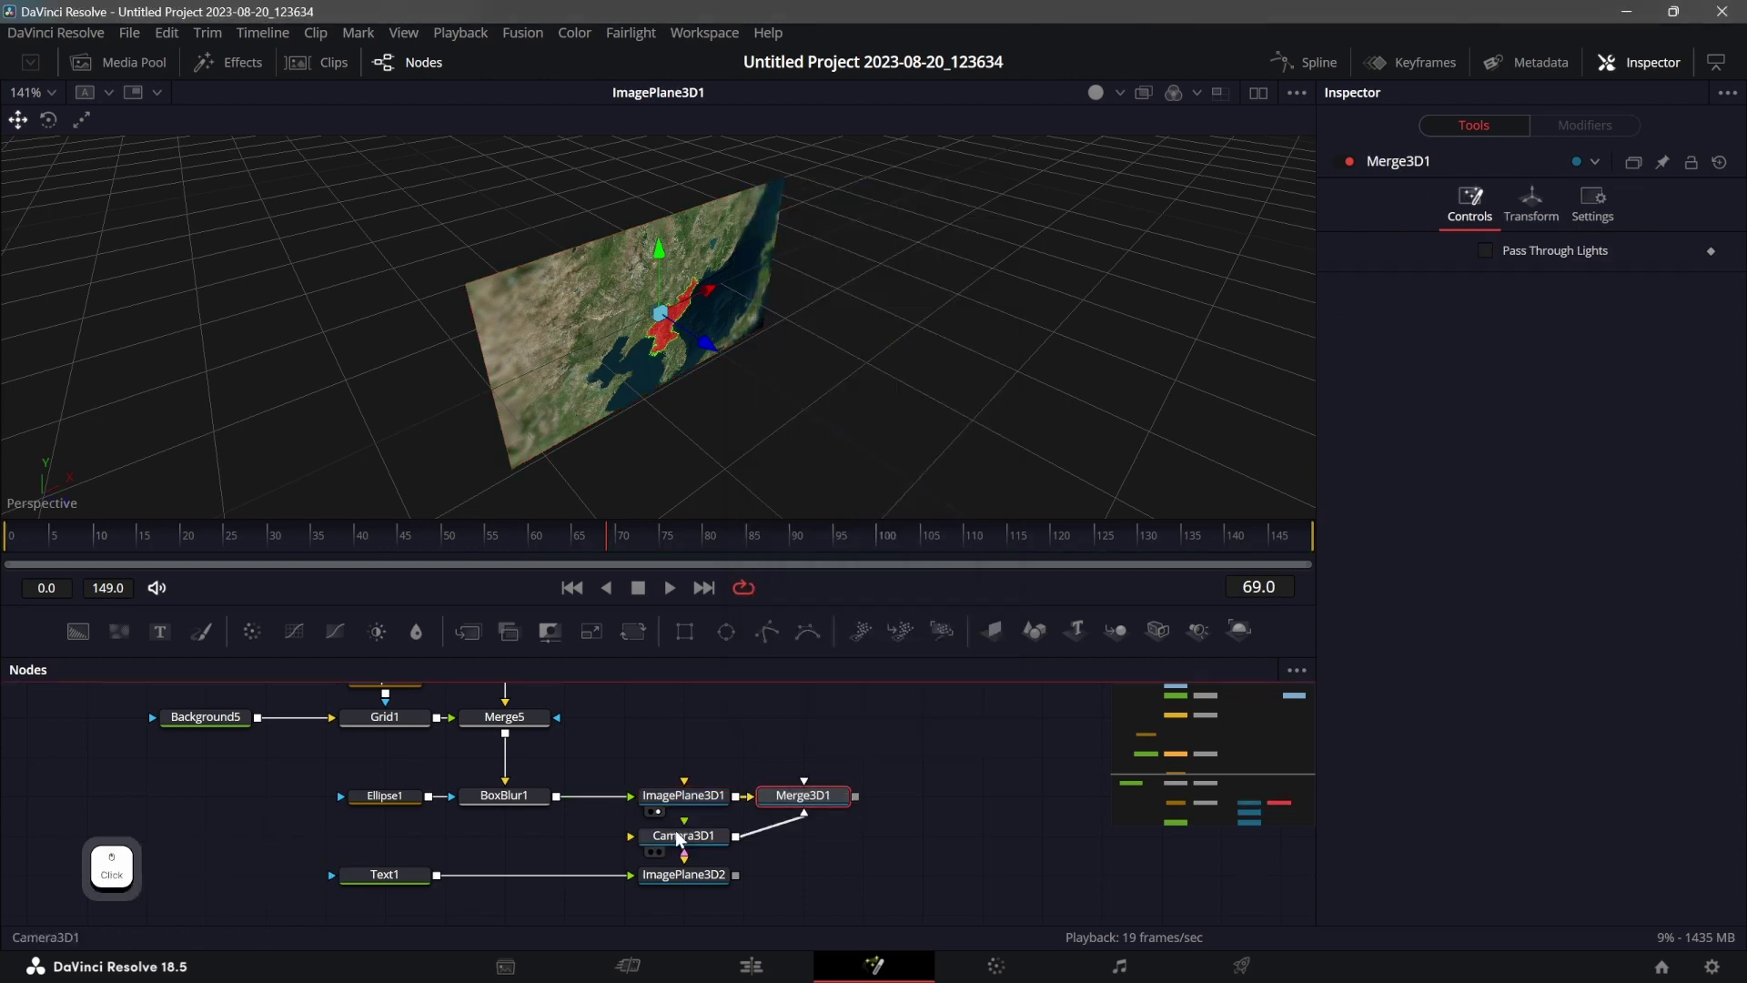
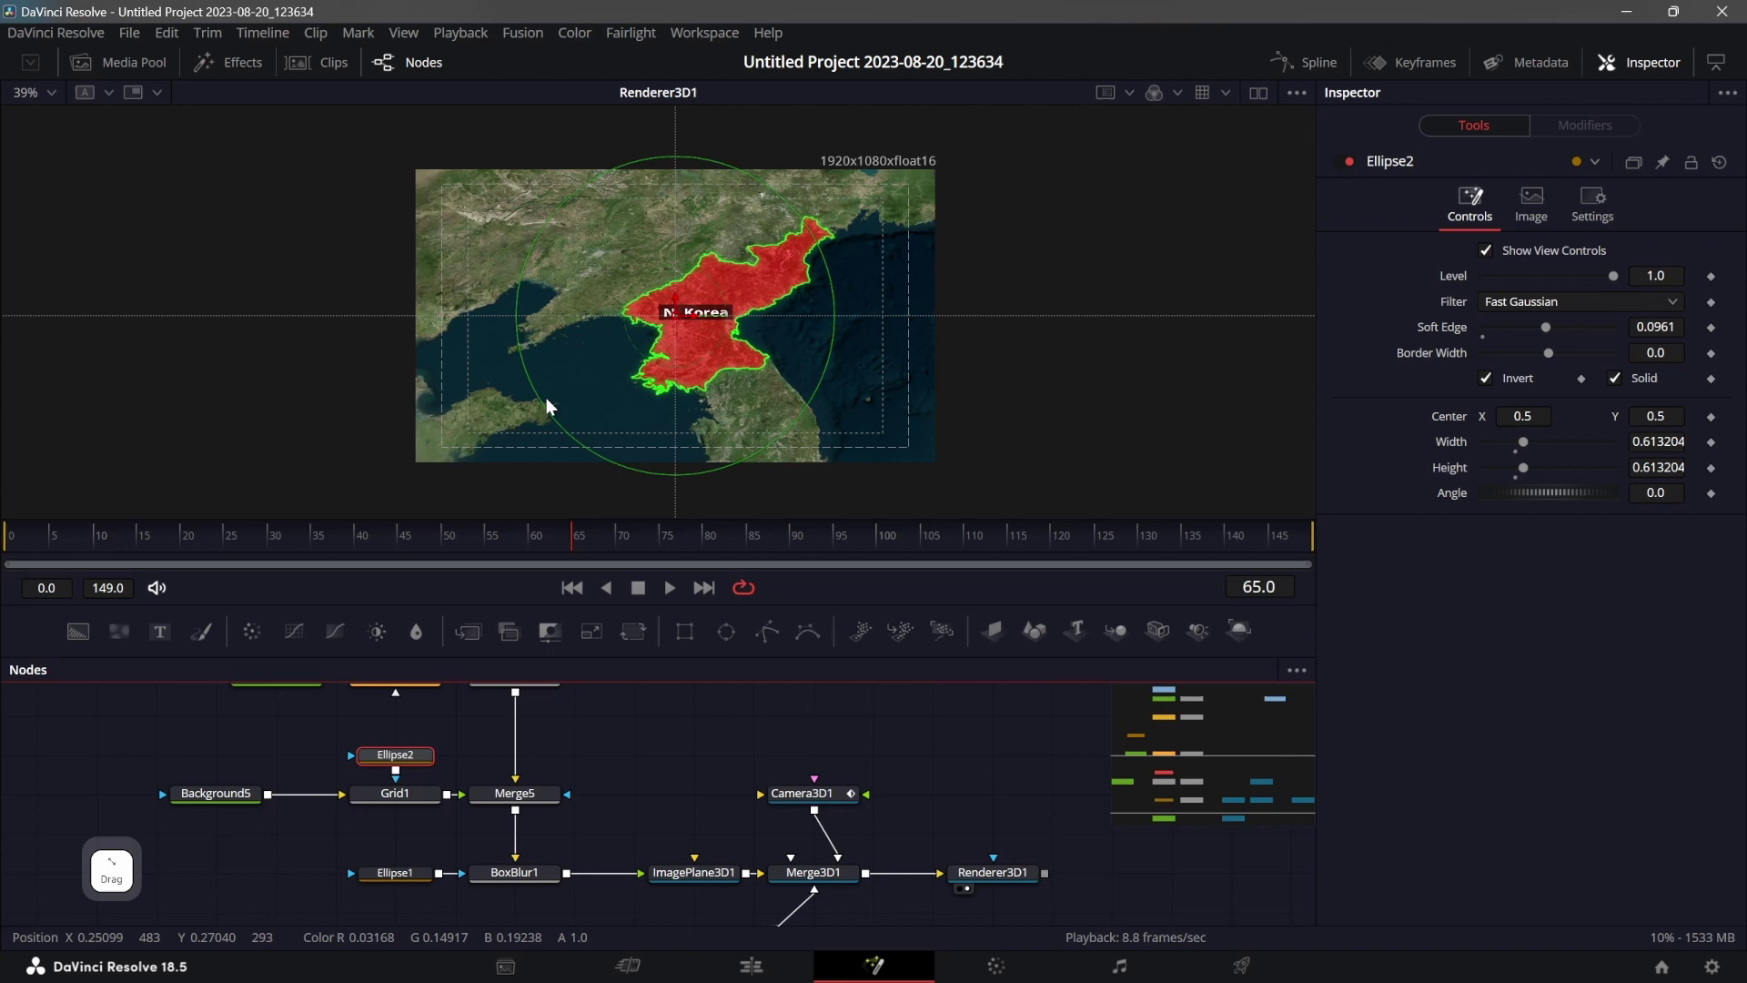
left_click(559, 426)
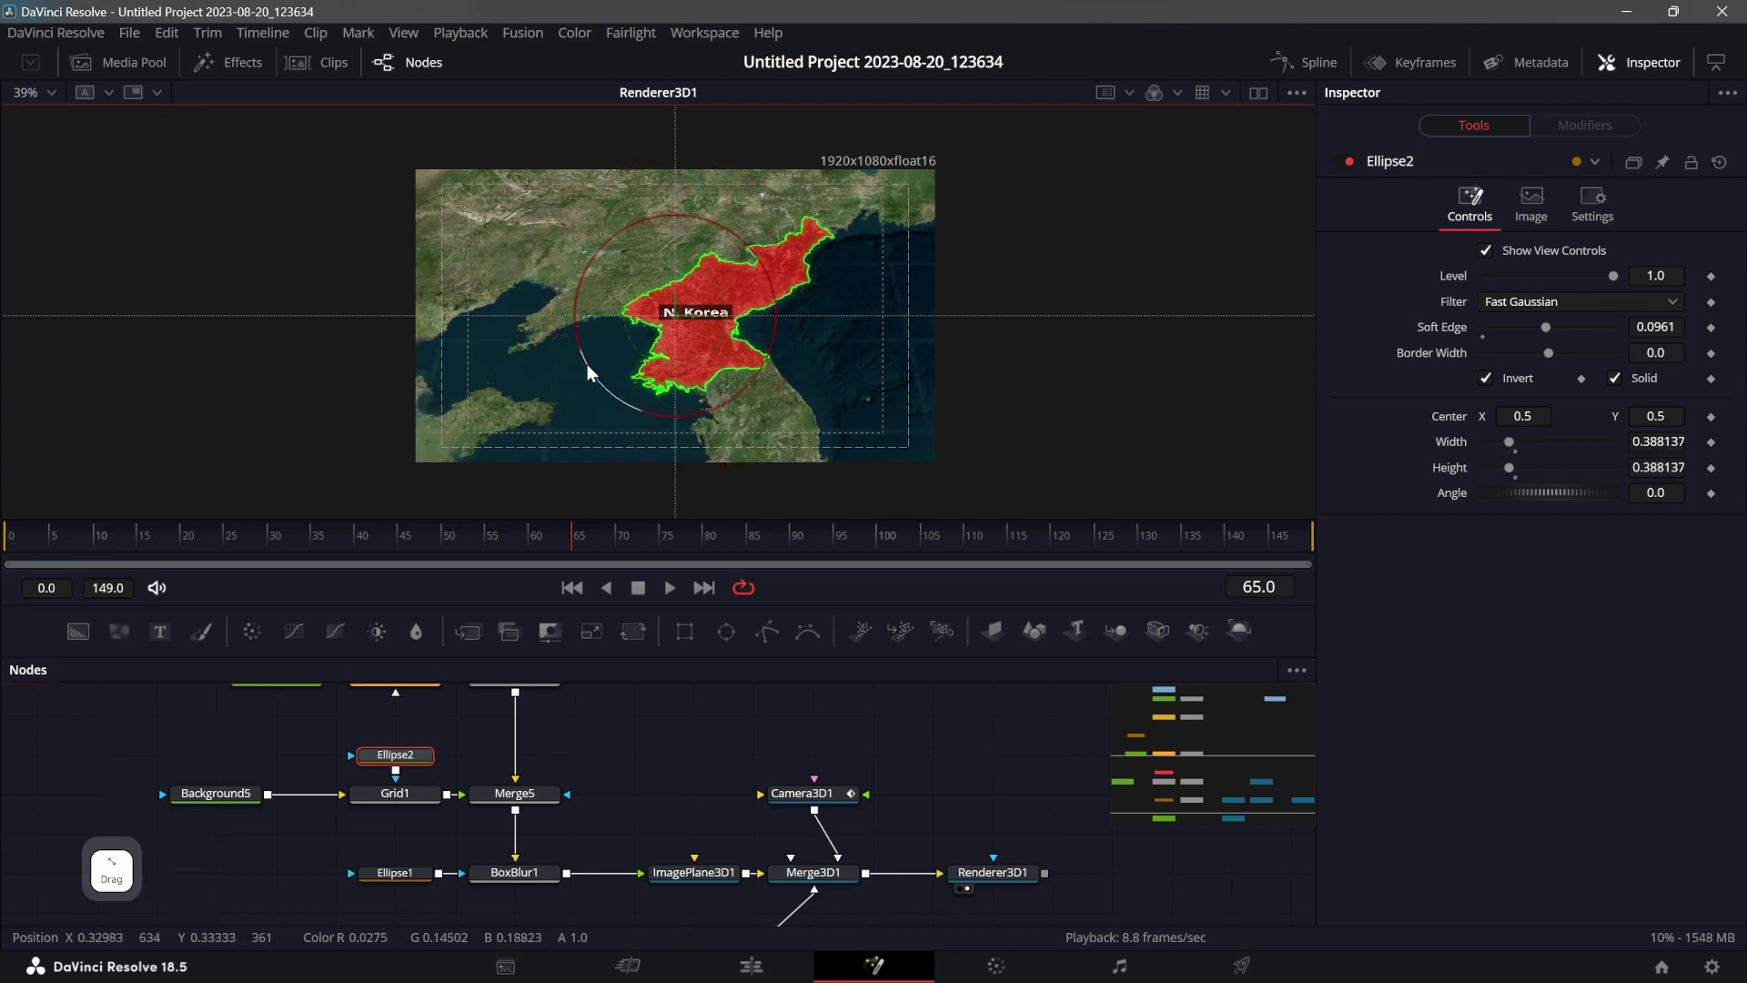
Set Ellipse2 Soft Edge to 0.0331, Grid1 Zoom to 1.012 and line widths to 0.01.
left_click(1554, 330)
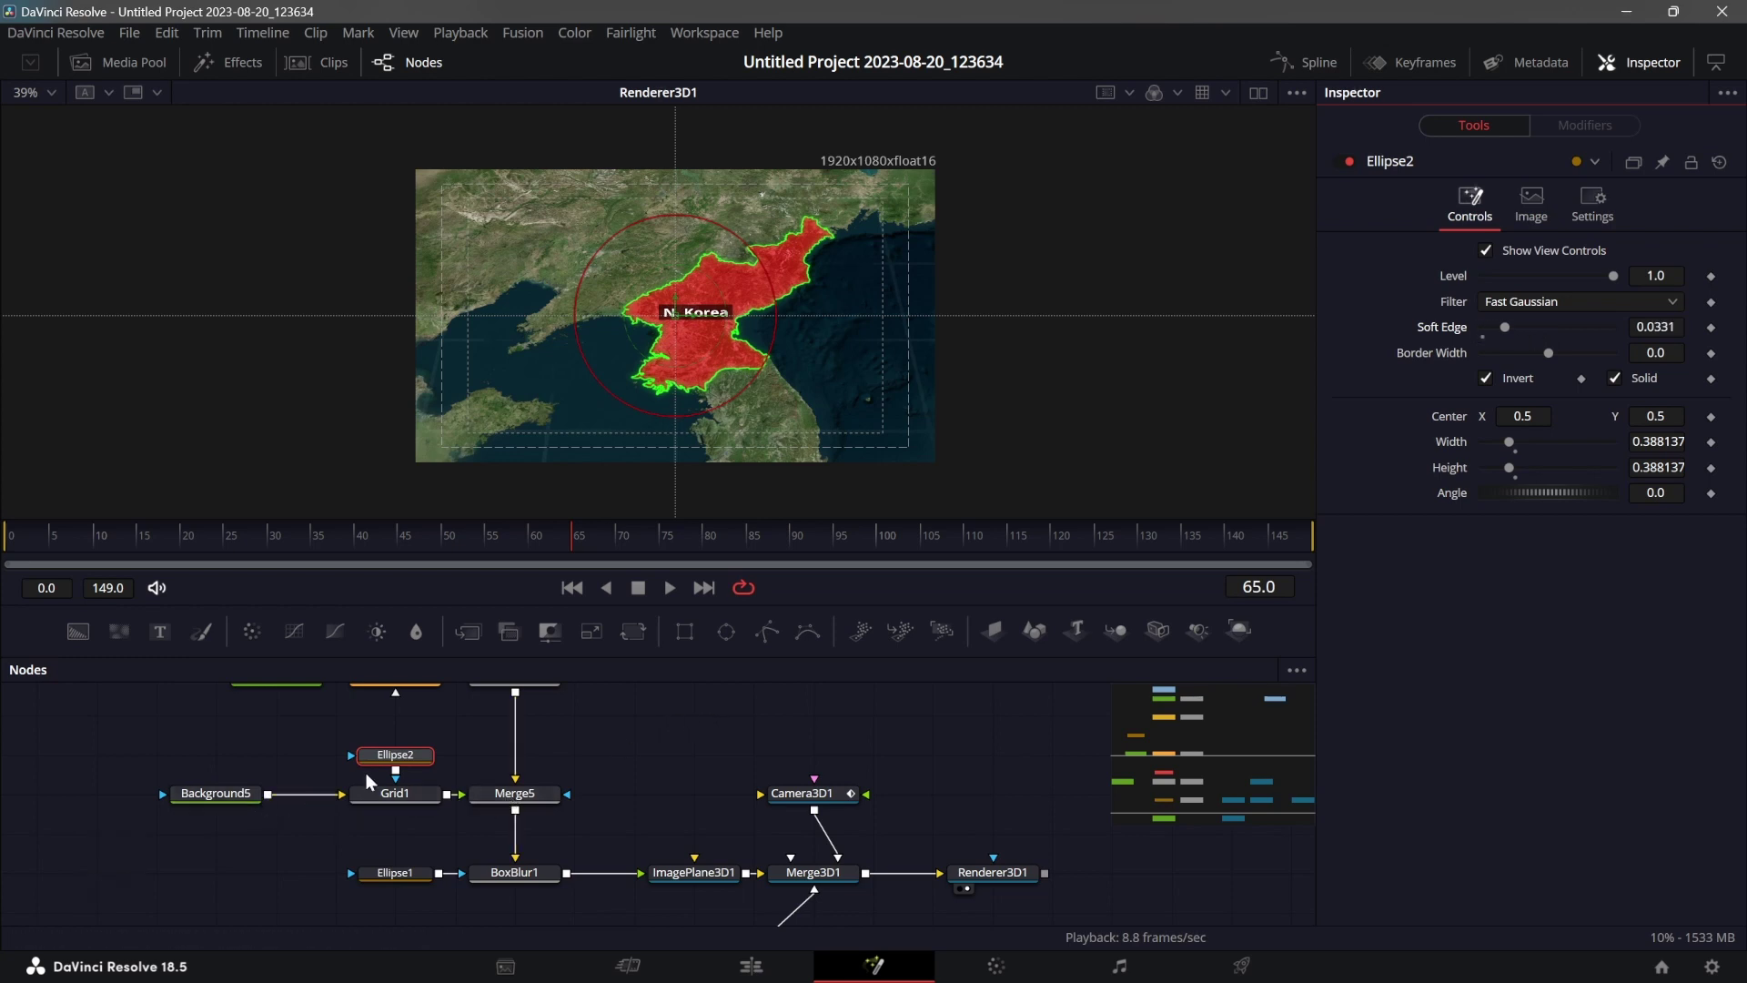
left_click(391, 794)
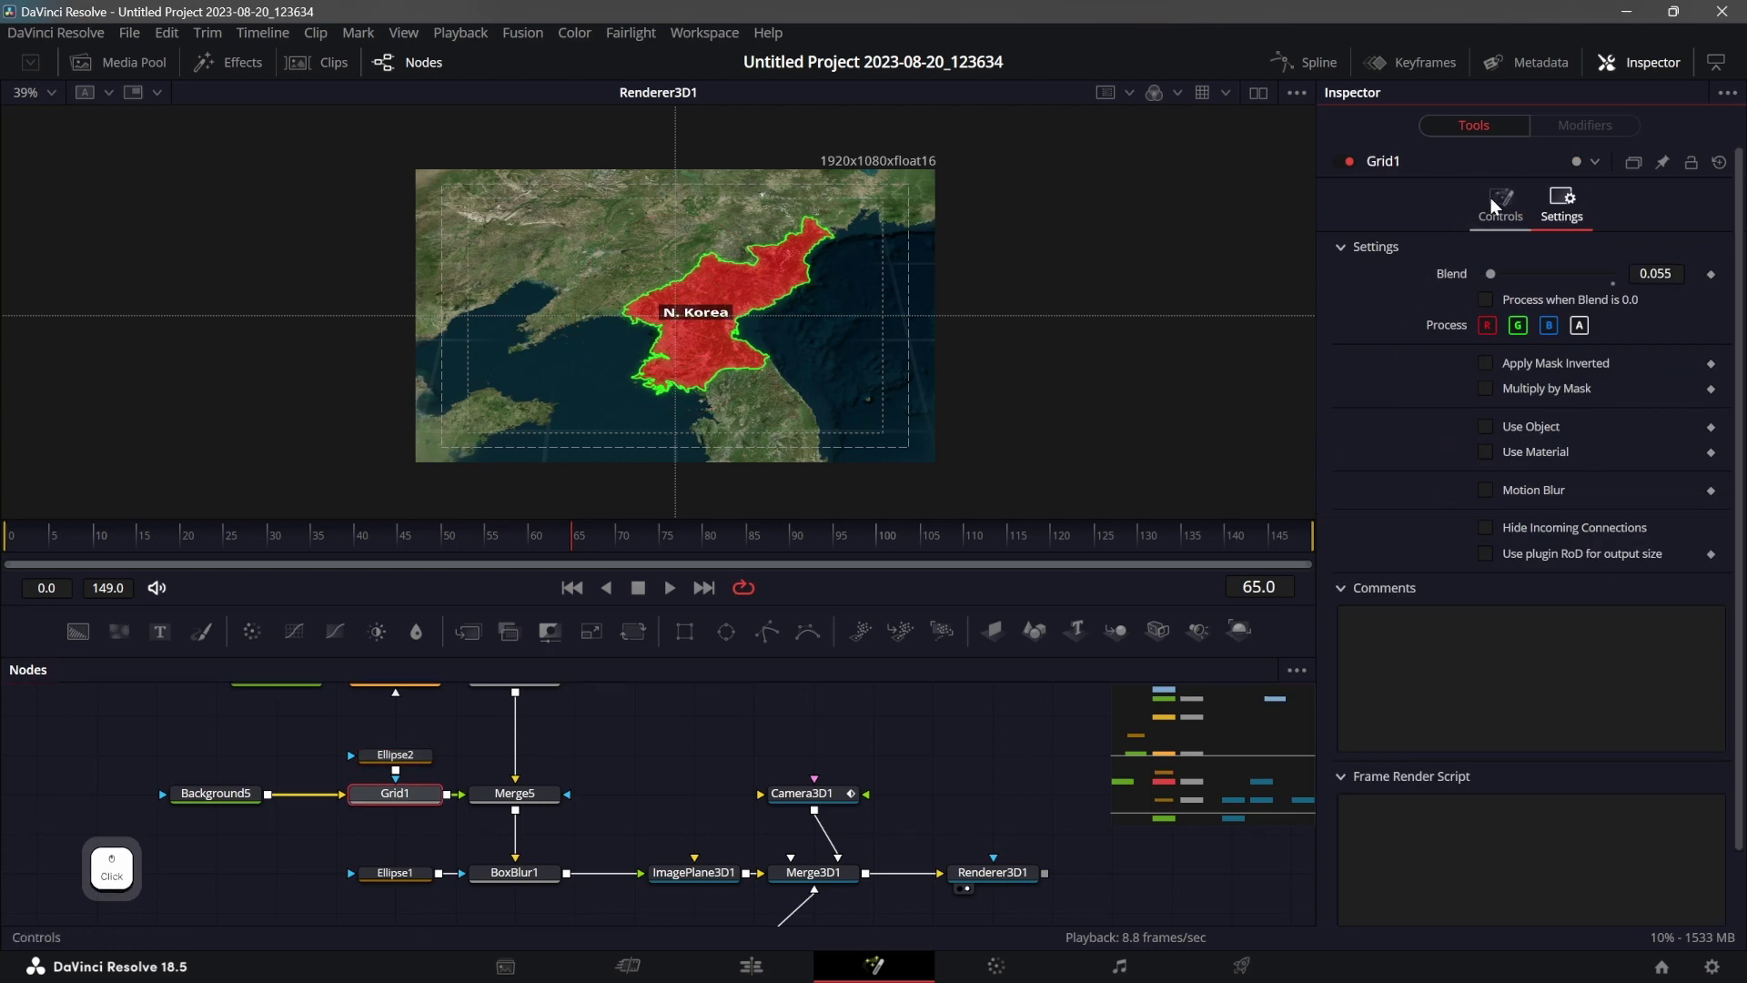
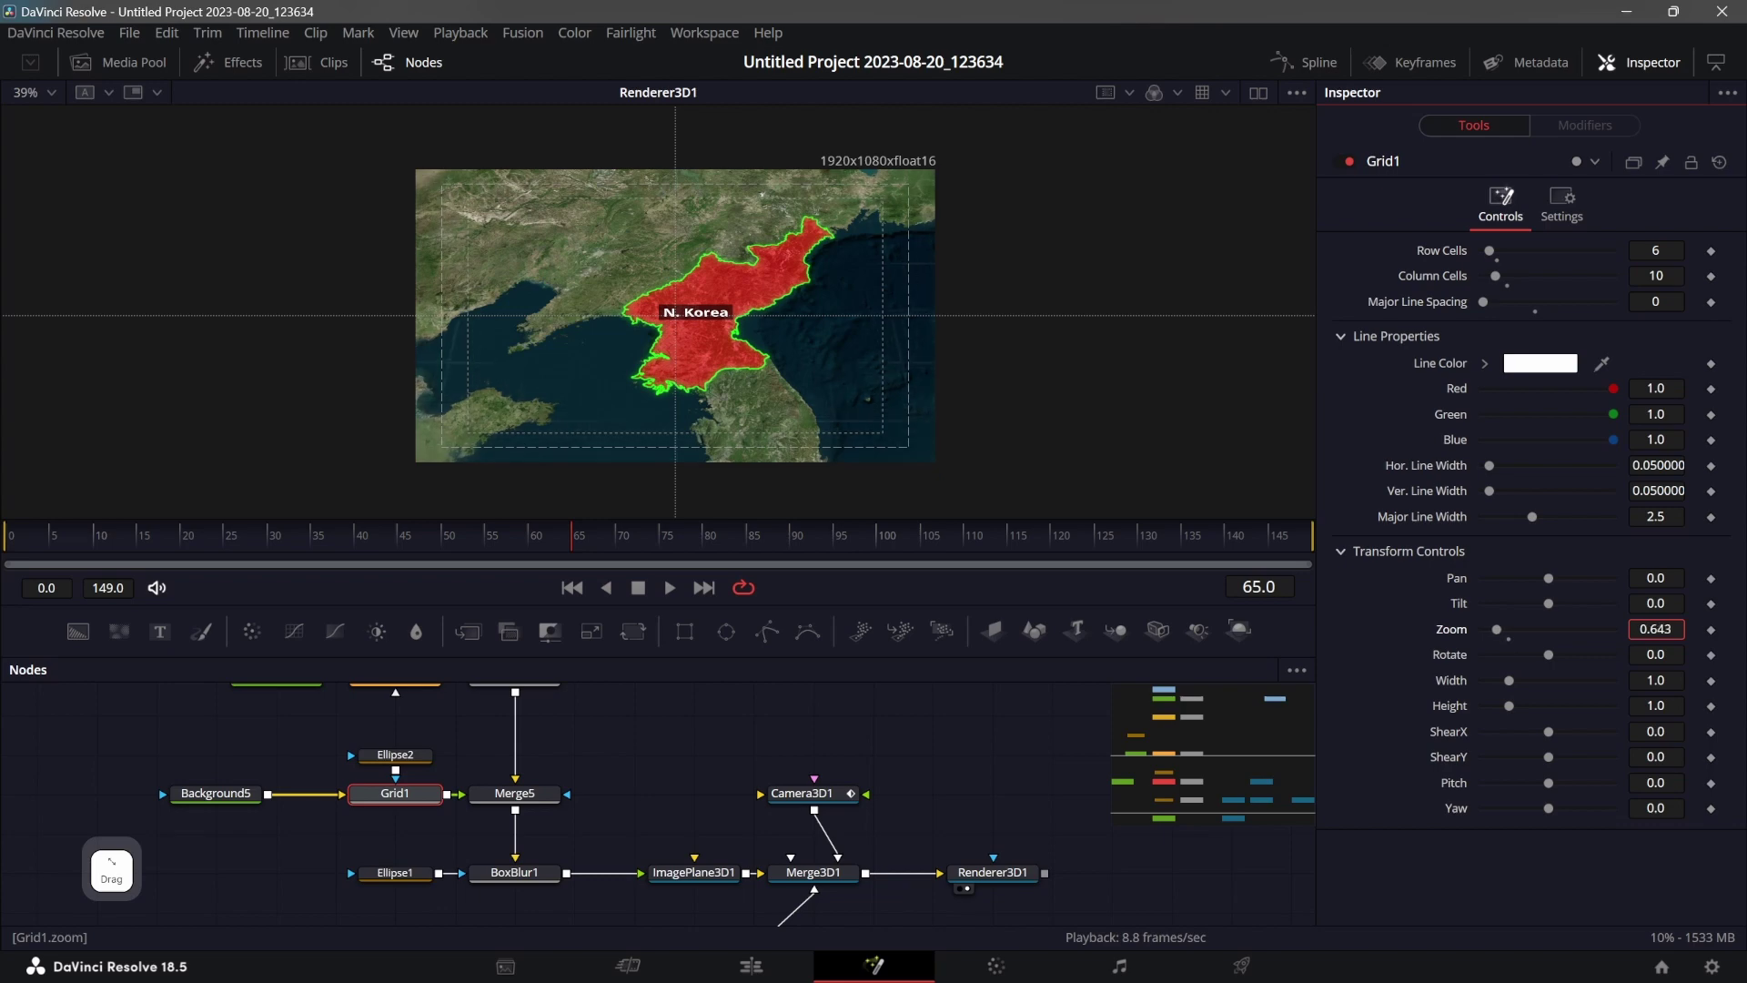
key("ctrl+z")
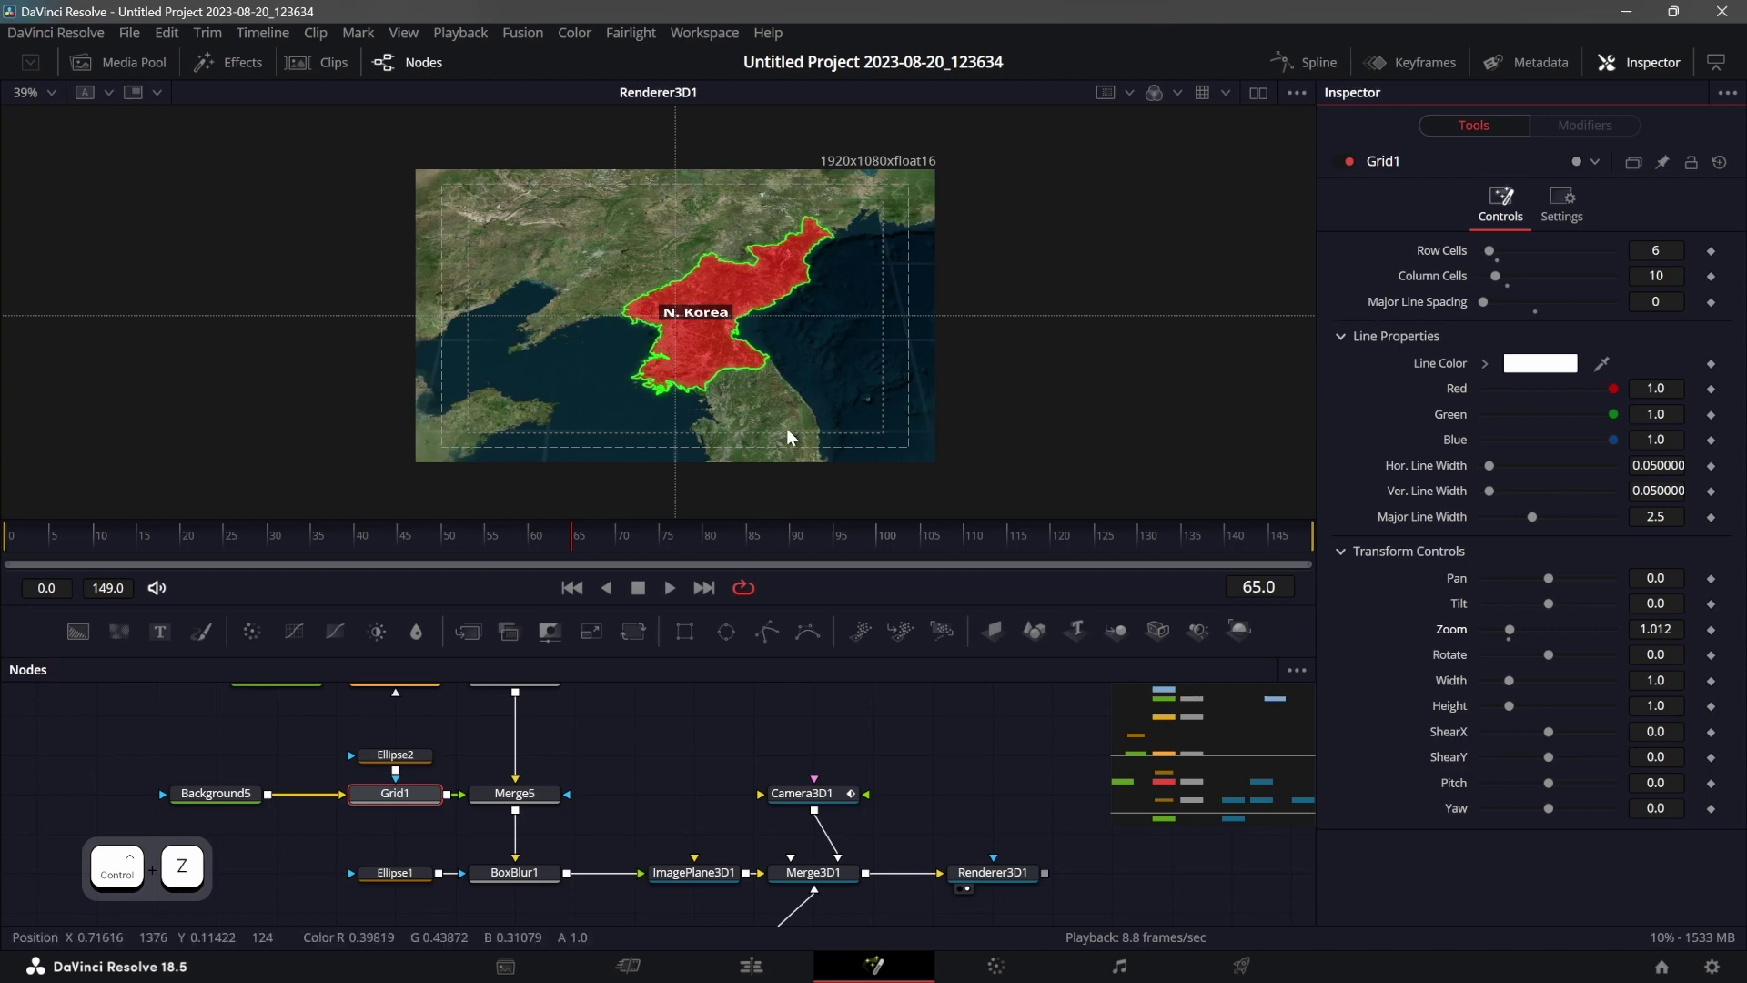
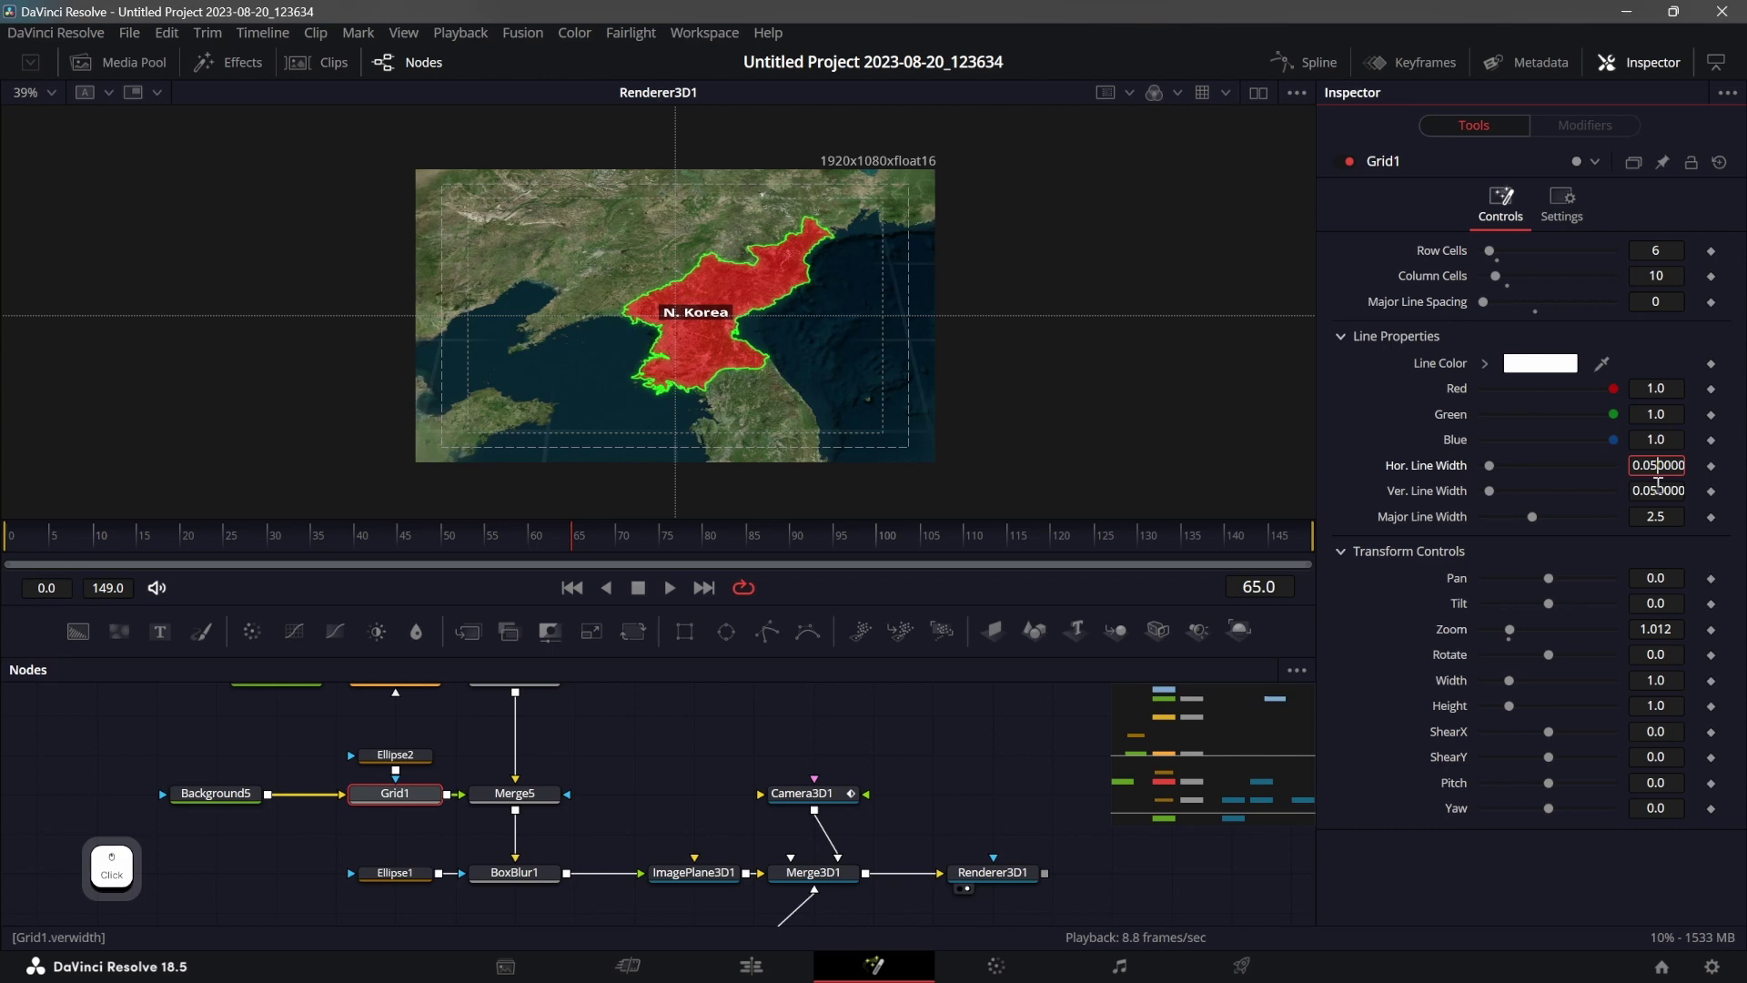
key("BackSpace")
key("1")
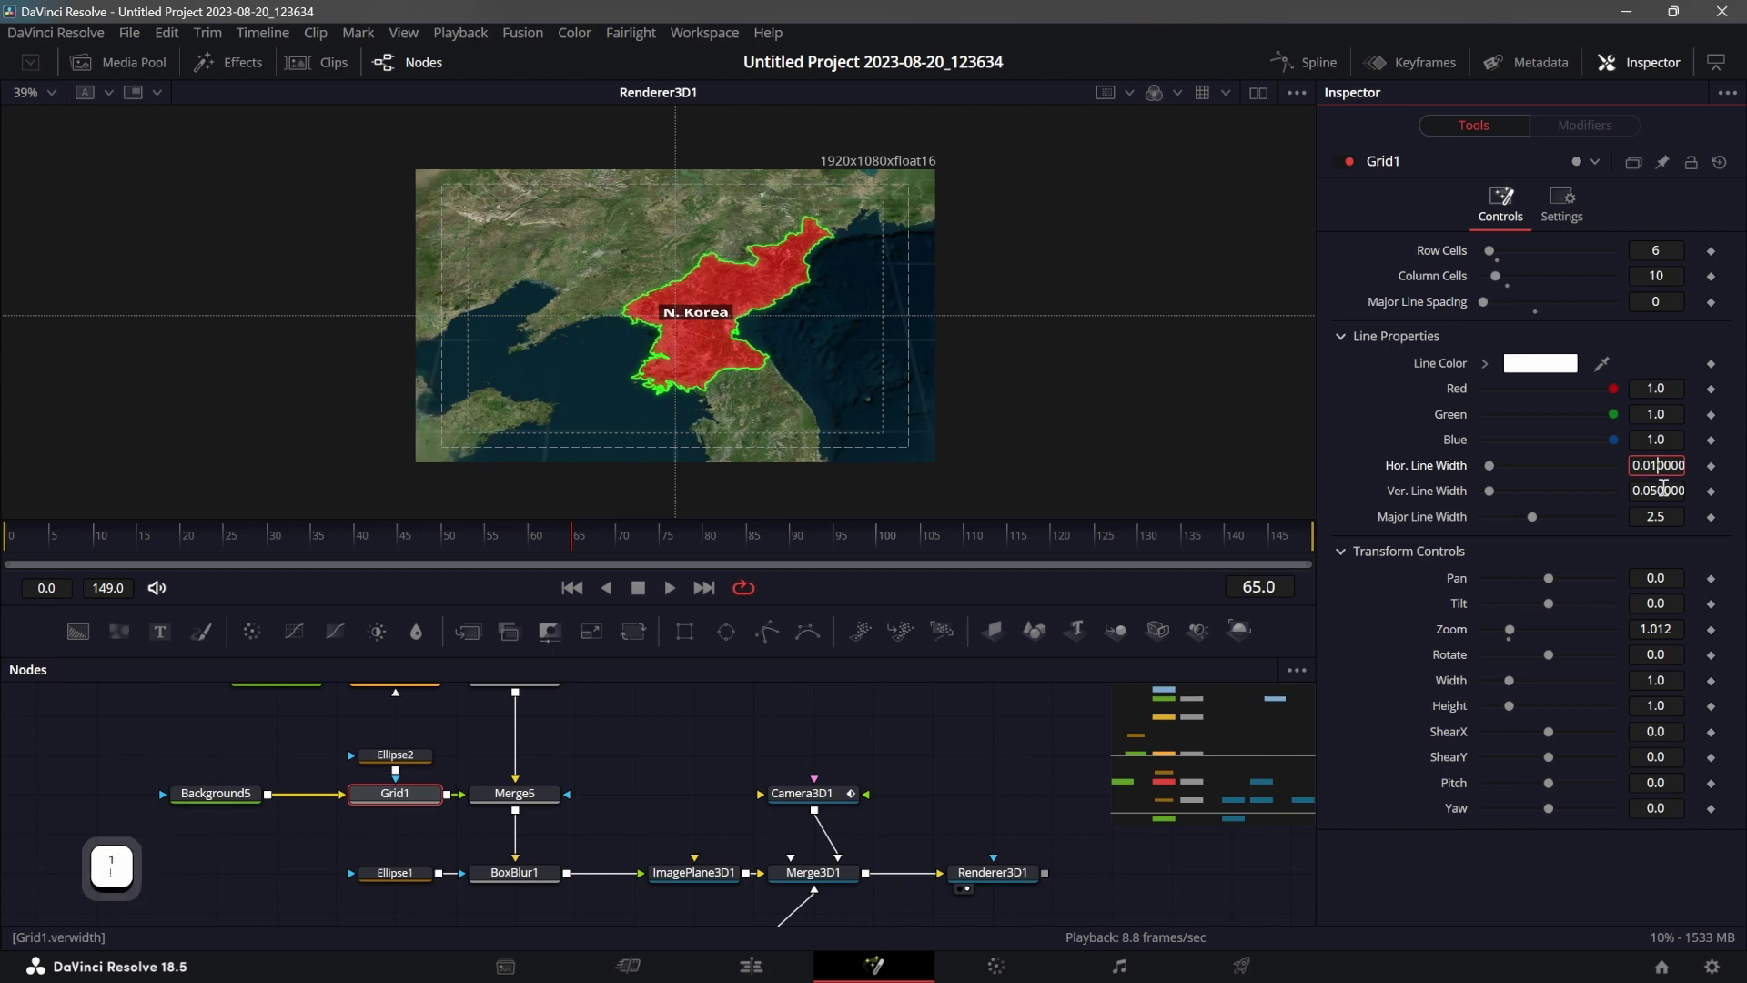
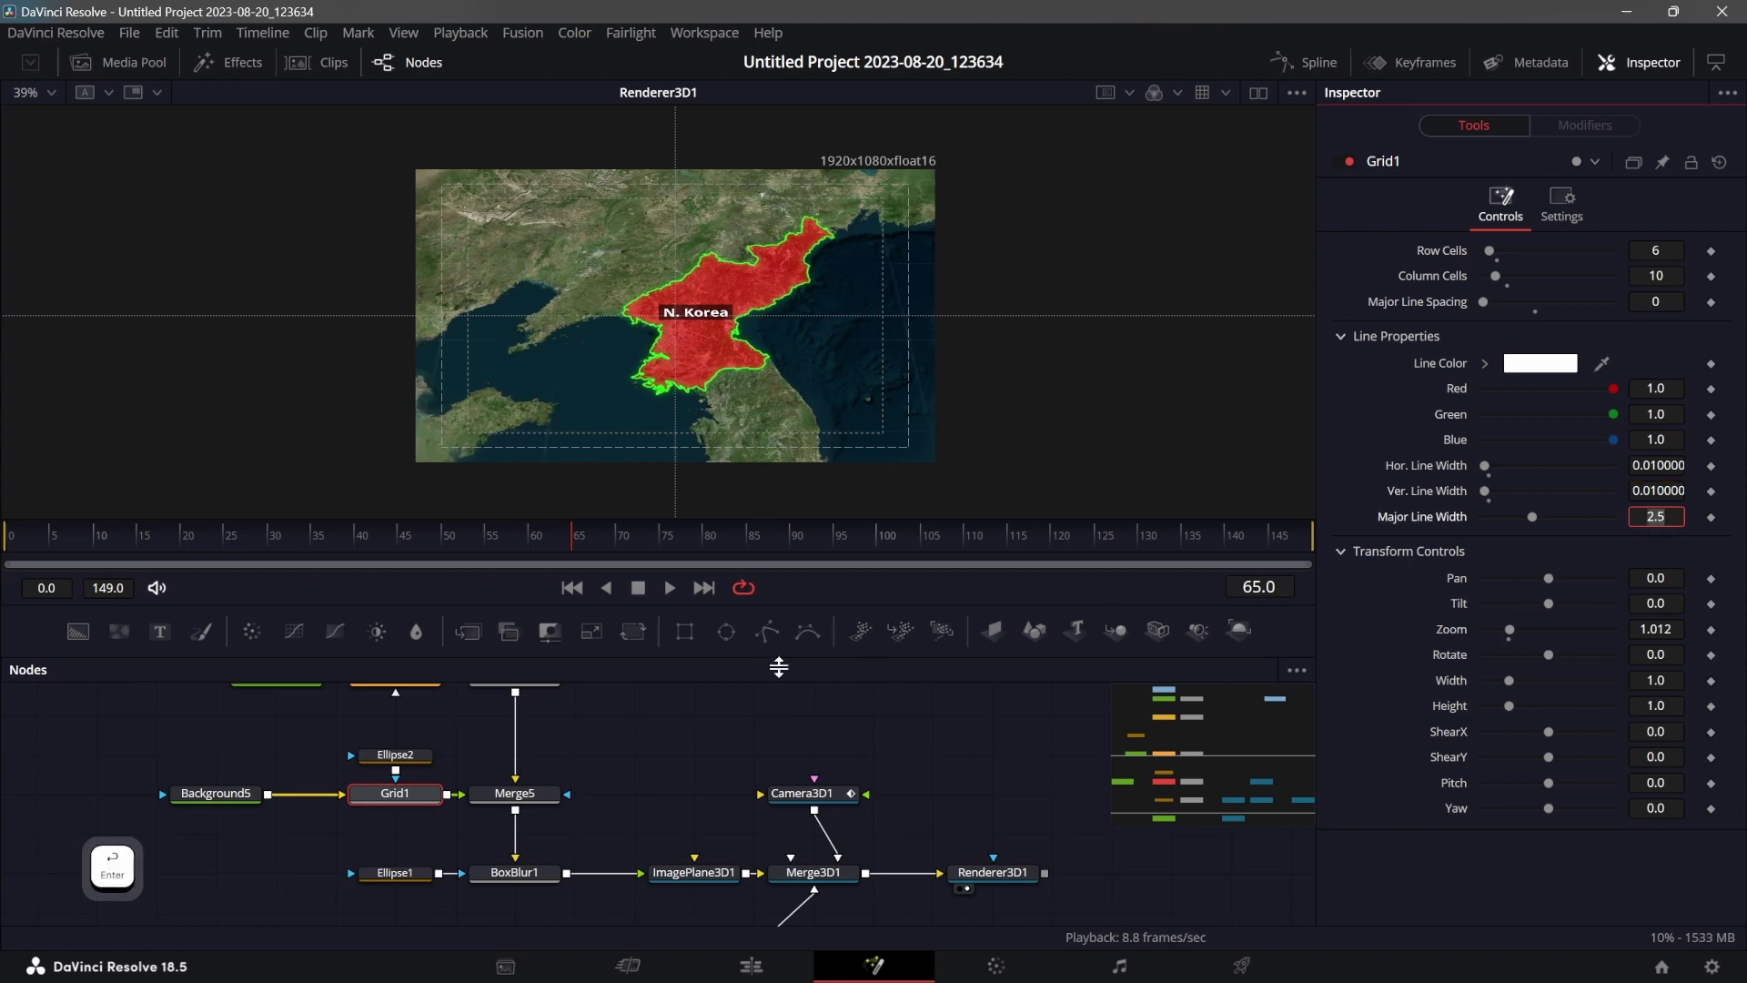
left_click(675, 755)
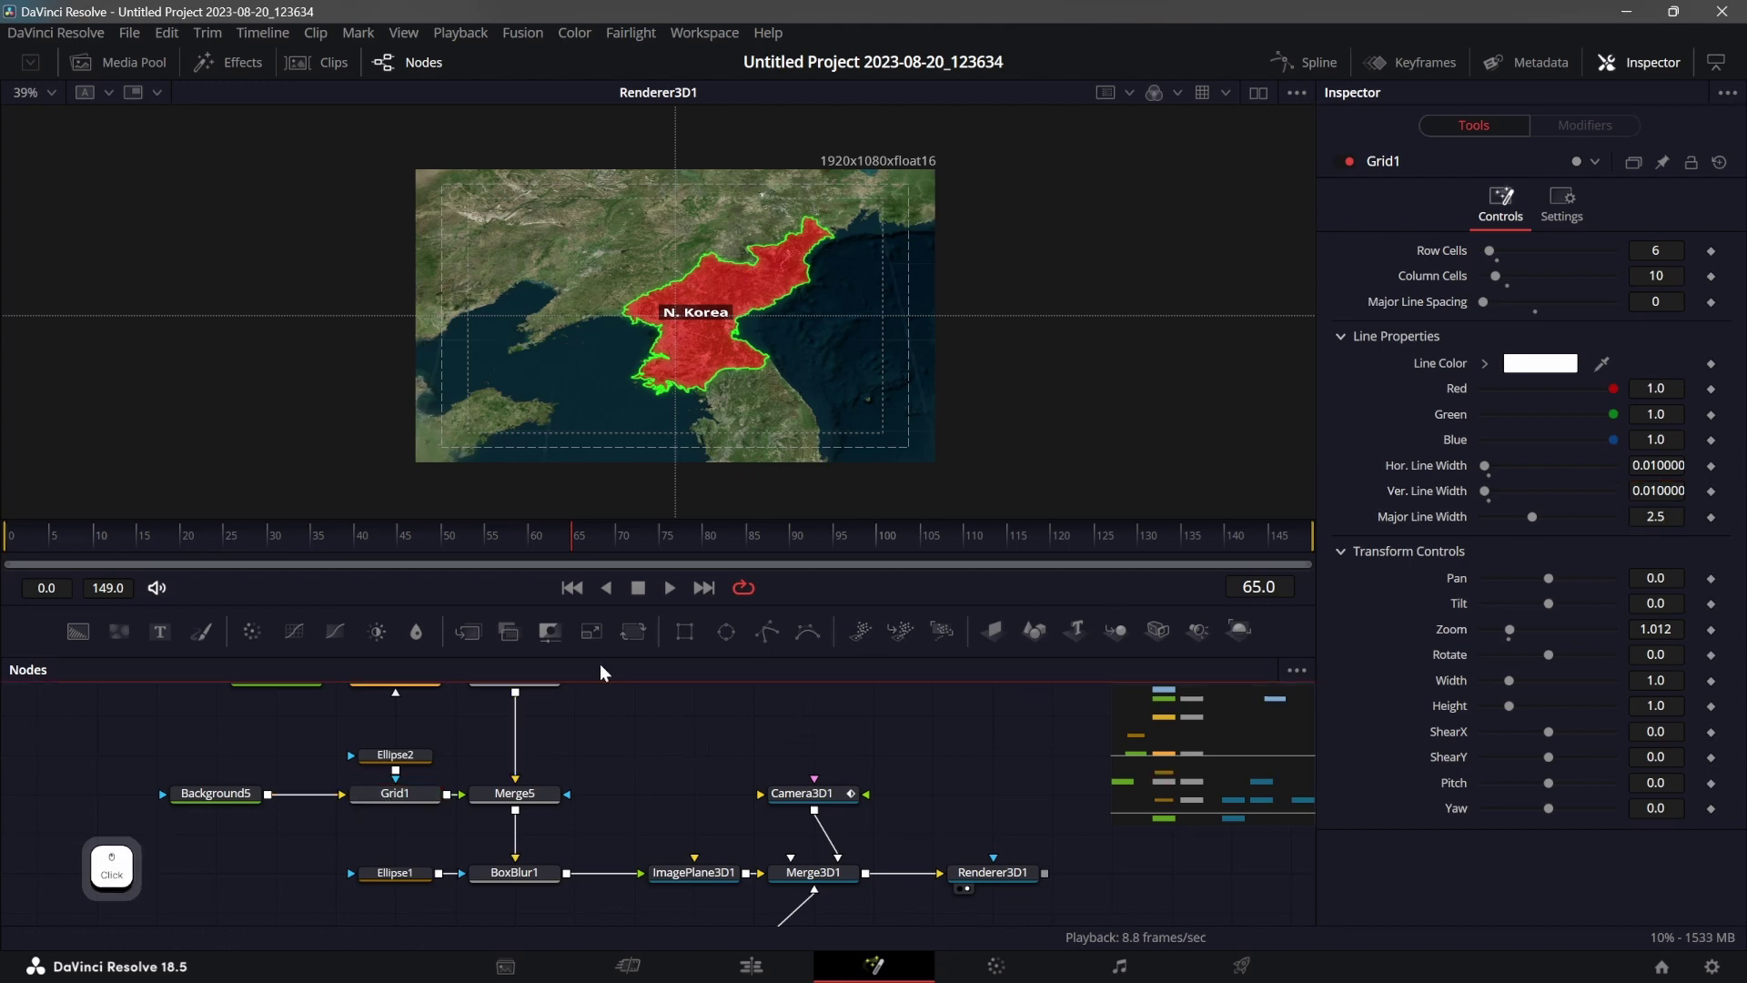
right_click(765, 356)
left_click(885, 413)
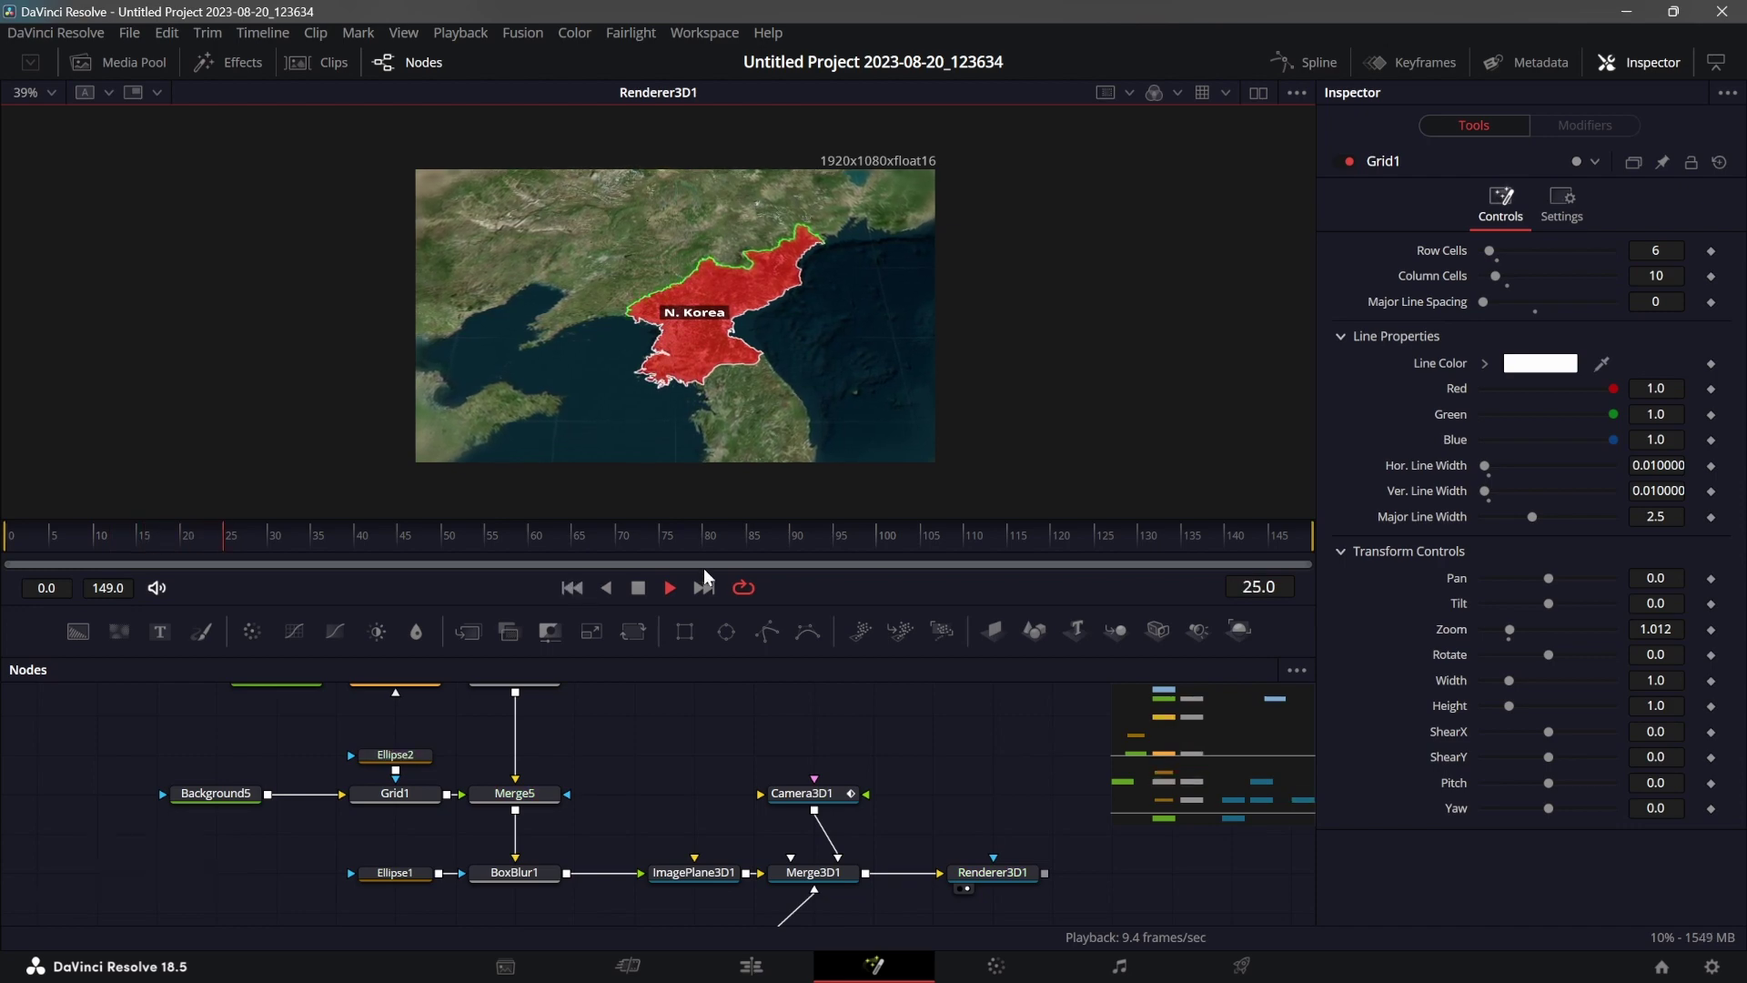
left_click(1062, 541)
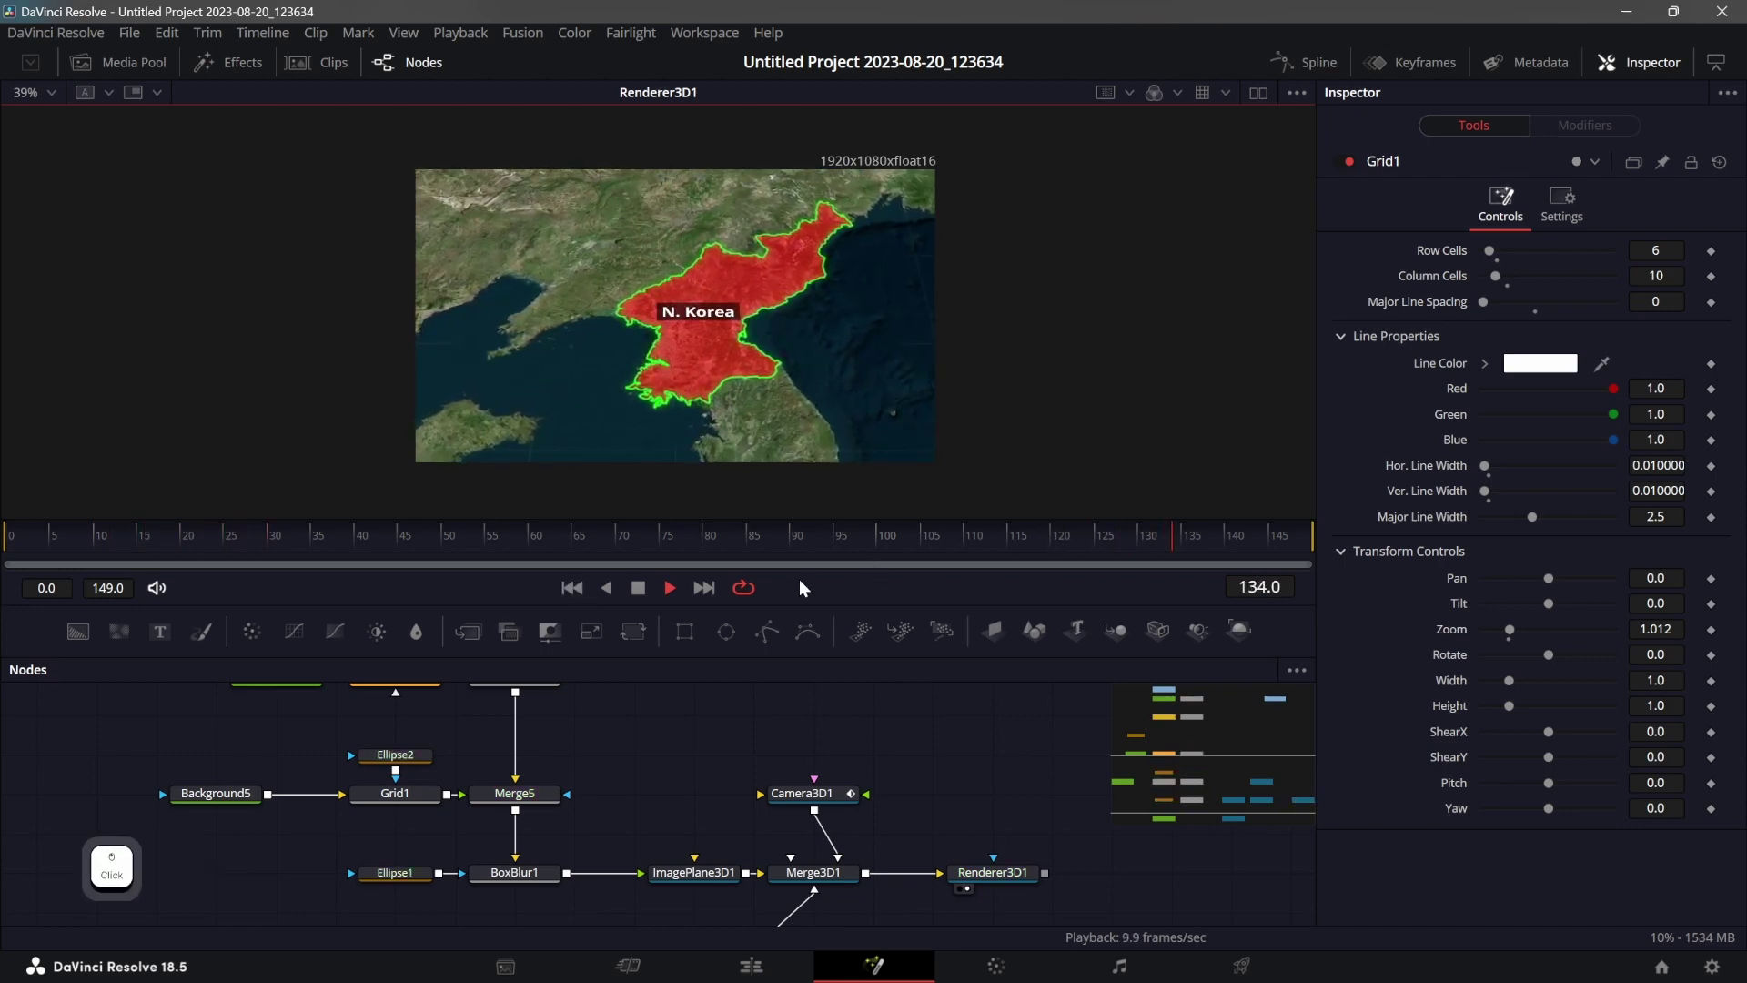
key("space")
Select Renderer3D1 and show its Renderer Type choices, currently Software Renderer.
left_click(782, 771)
left_click(1016, 808)
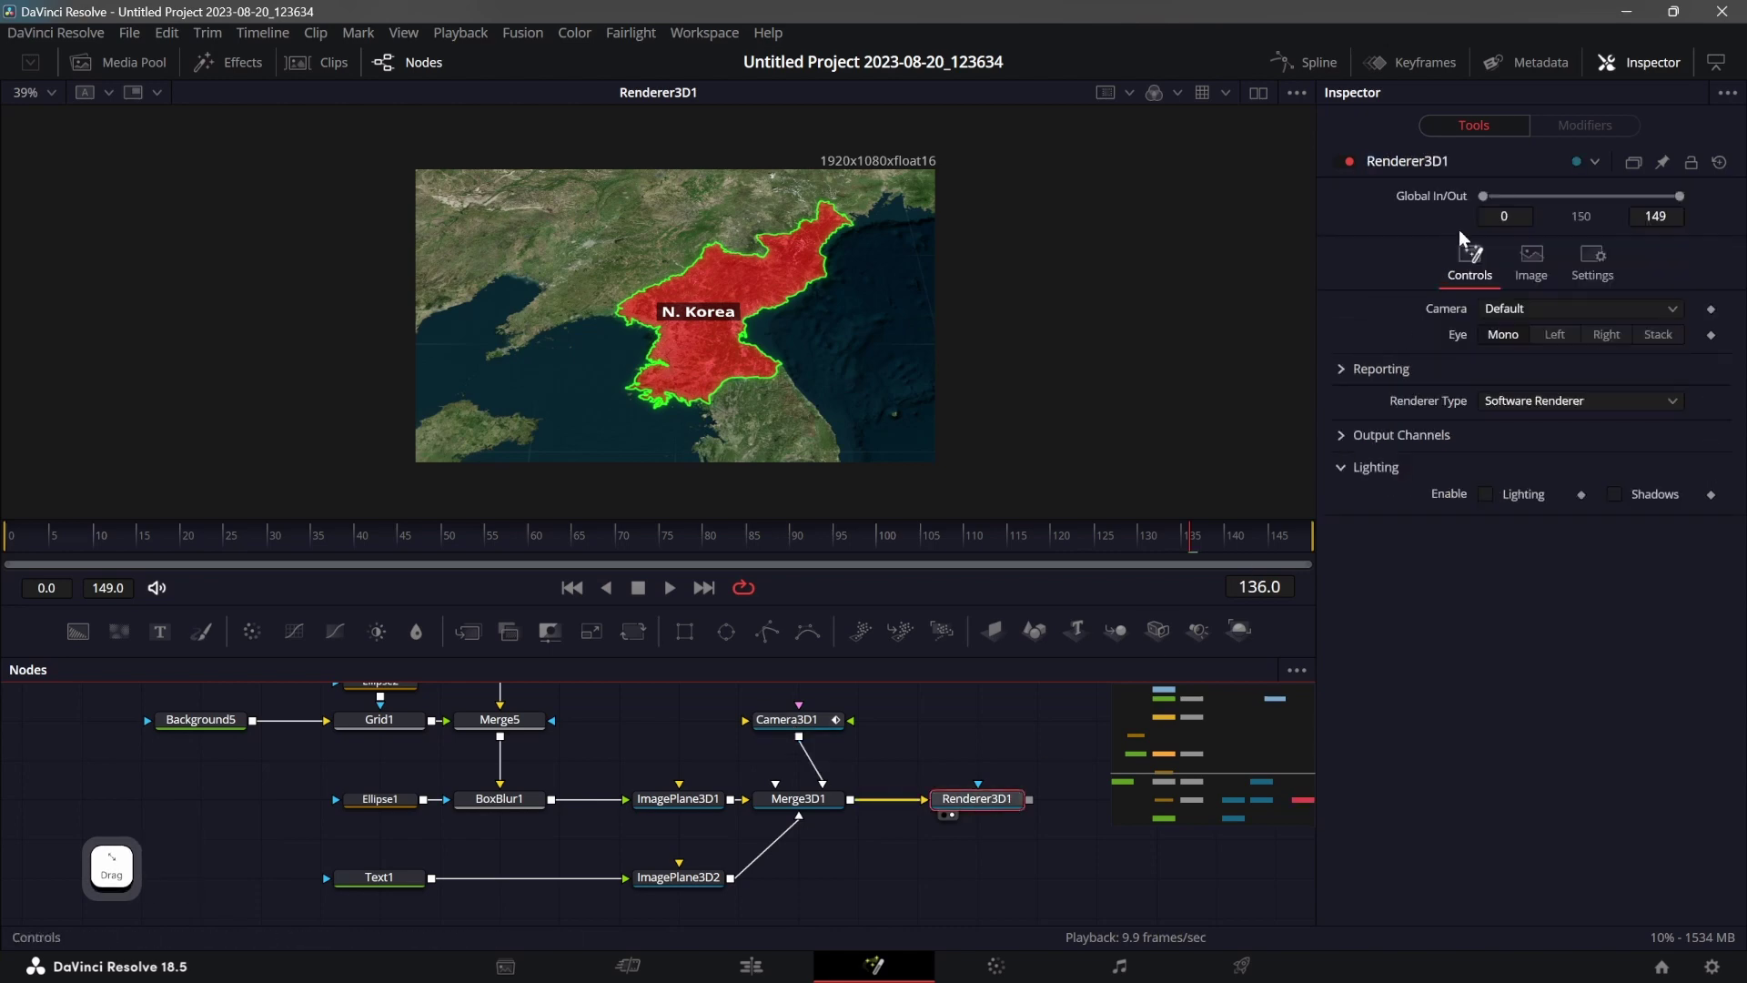
left_click(1513, 407)
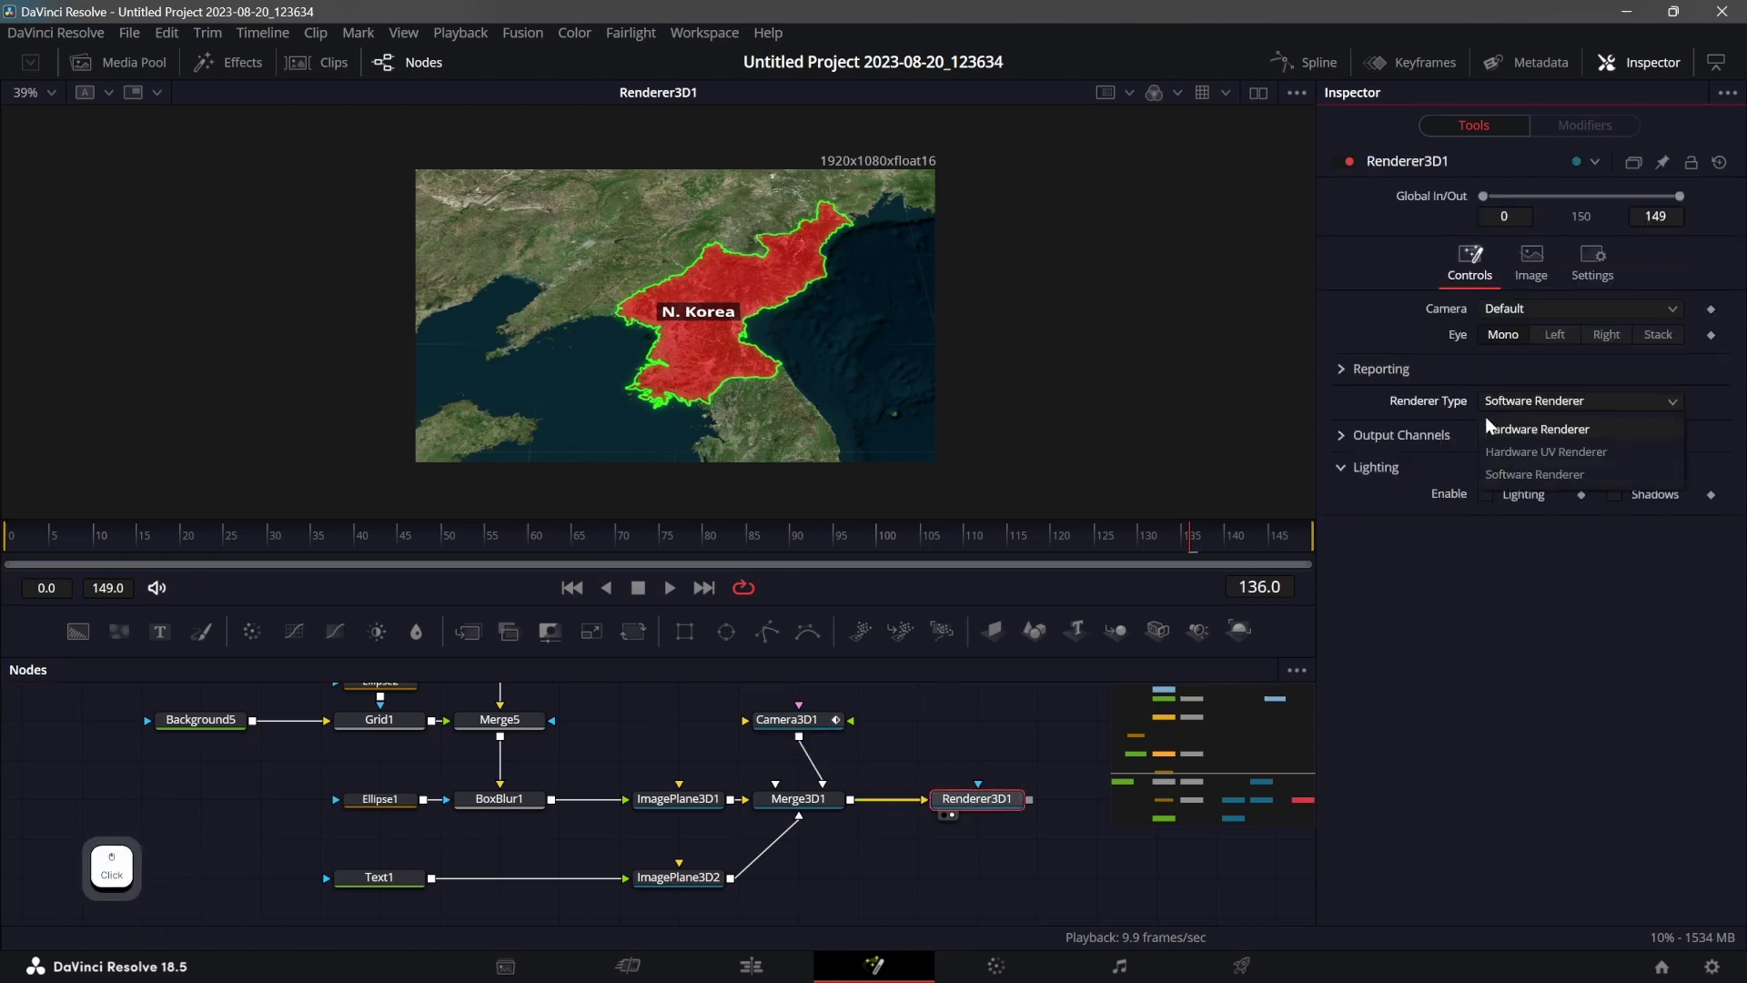